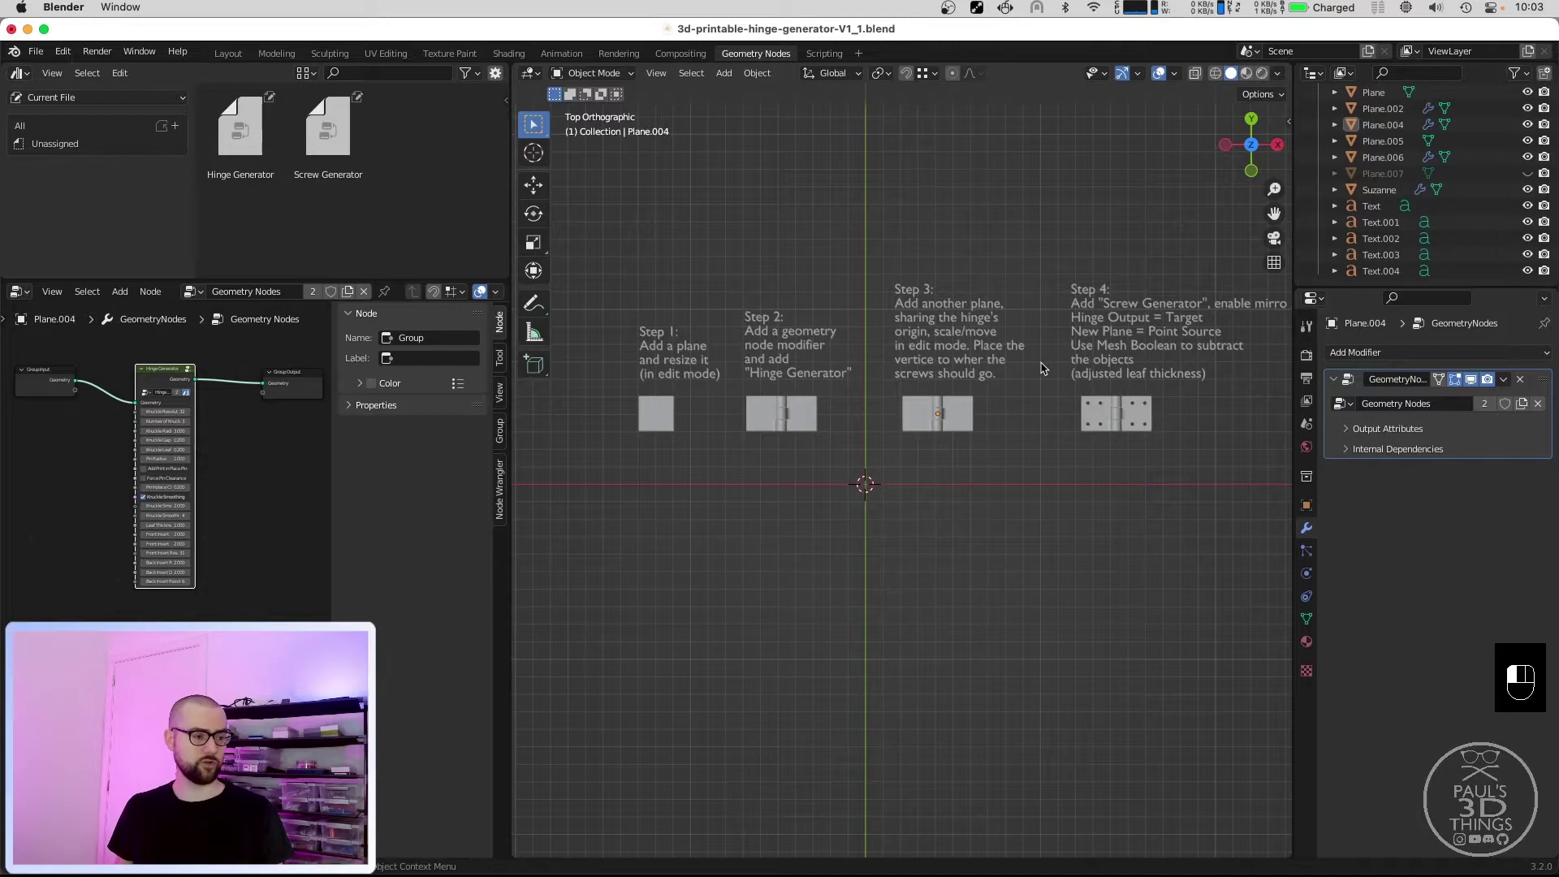
Inspect the example hinge planes, return to top view and bring up the Shift+A add menu.
{"action": "middle_click", "coordinate": [918, 468]}
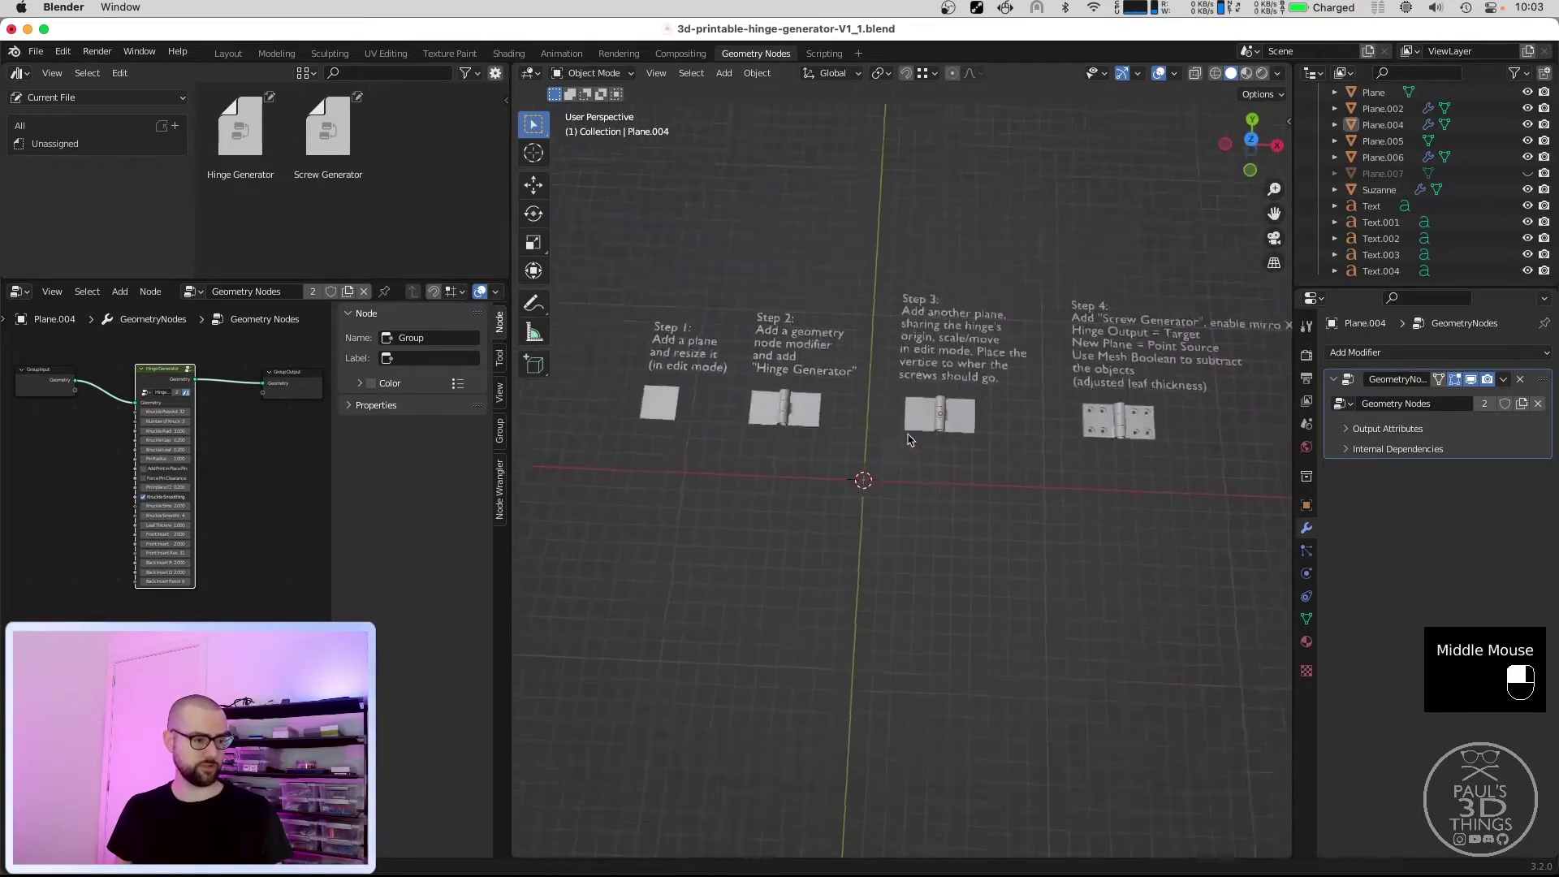
{"action": "key", "text": "y"}
{"action": "scroll", "scroll_direction": "up", "scroll_amount": 3}
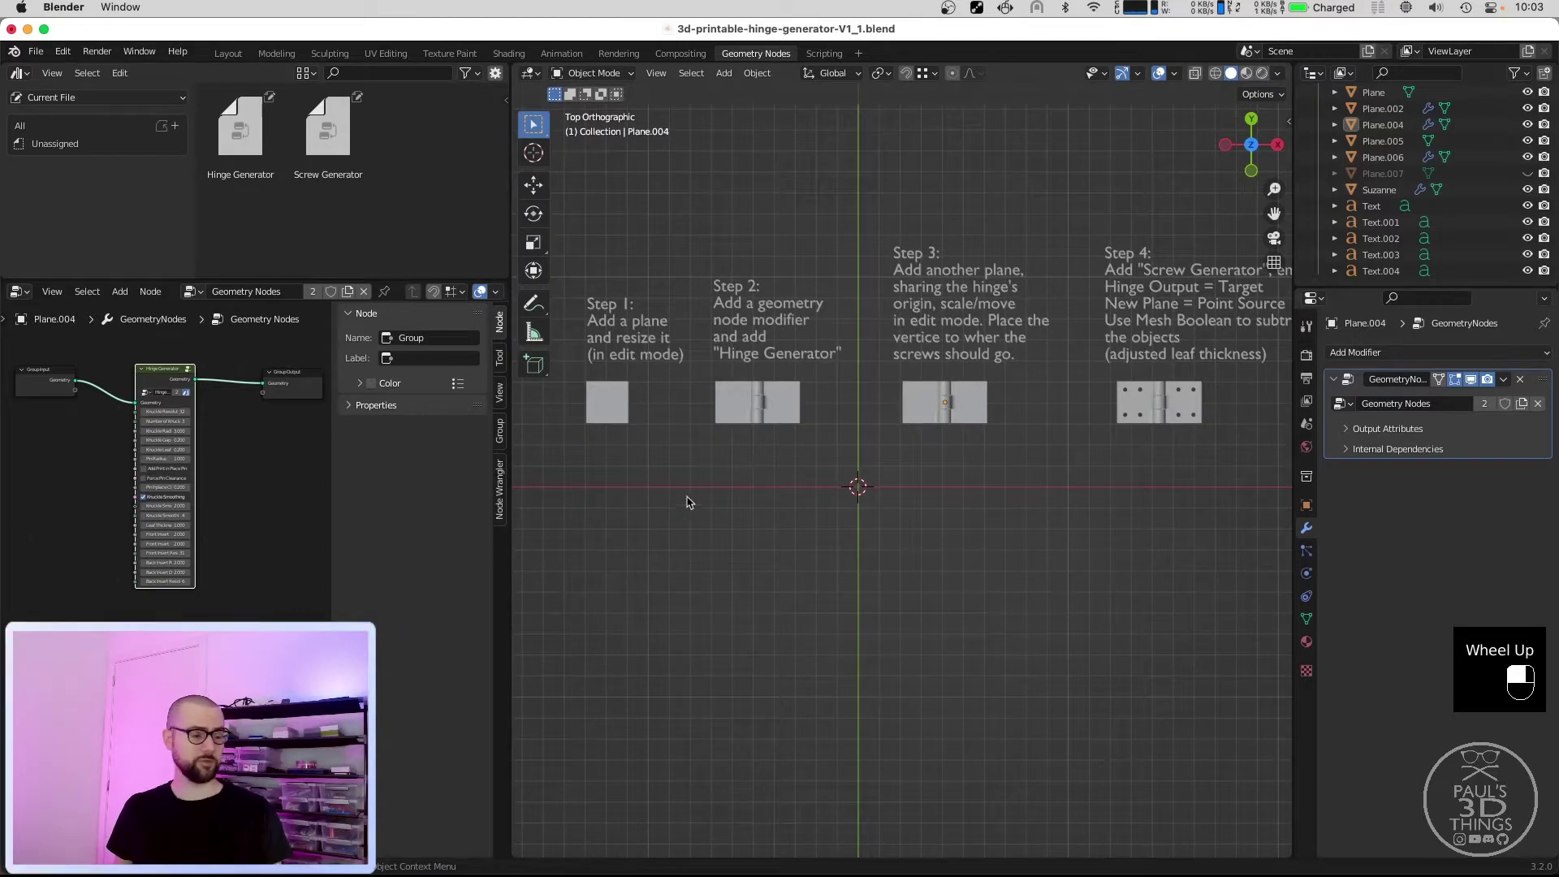
{"action": "middle_click", "coordinate": [676, 502]}
{"action": "key", "text": "shift+a"}
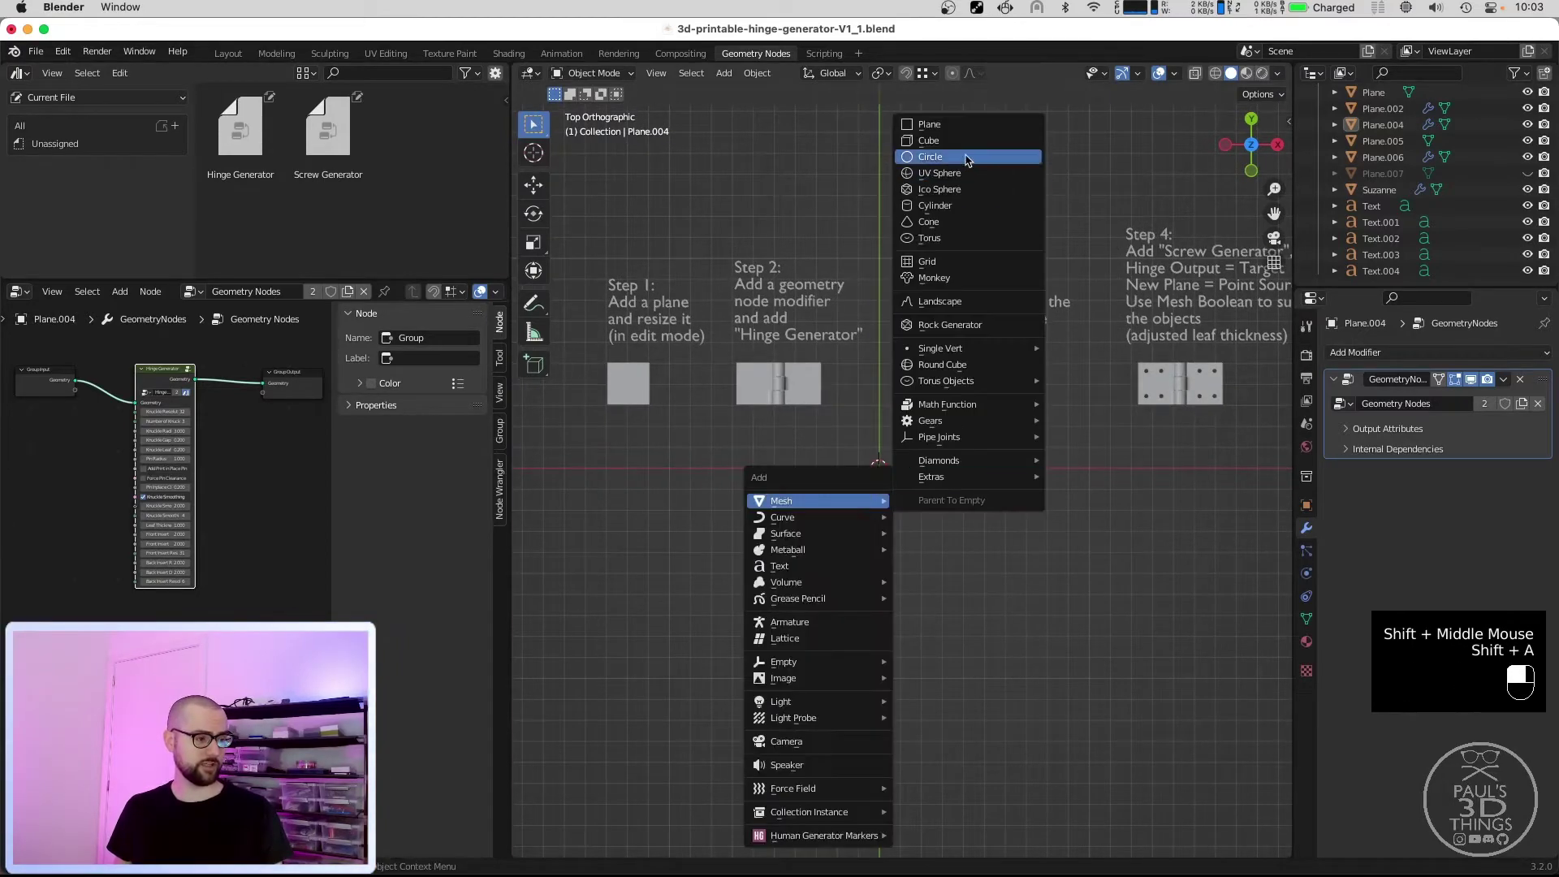
Add a plane at the origin, scale it up ten times and enter Edit Mode.
{"action": "scroll", "scroll_direction": "up", "scroll_amount": 3}
{"action": "key", "text": "Tab"}
{"action": "key", "text": "s"}
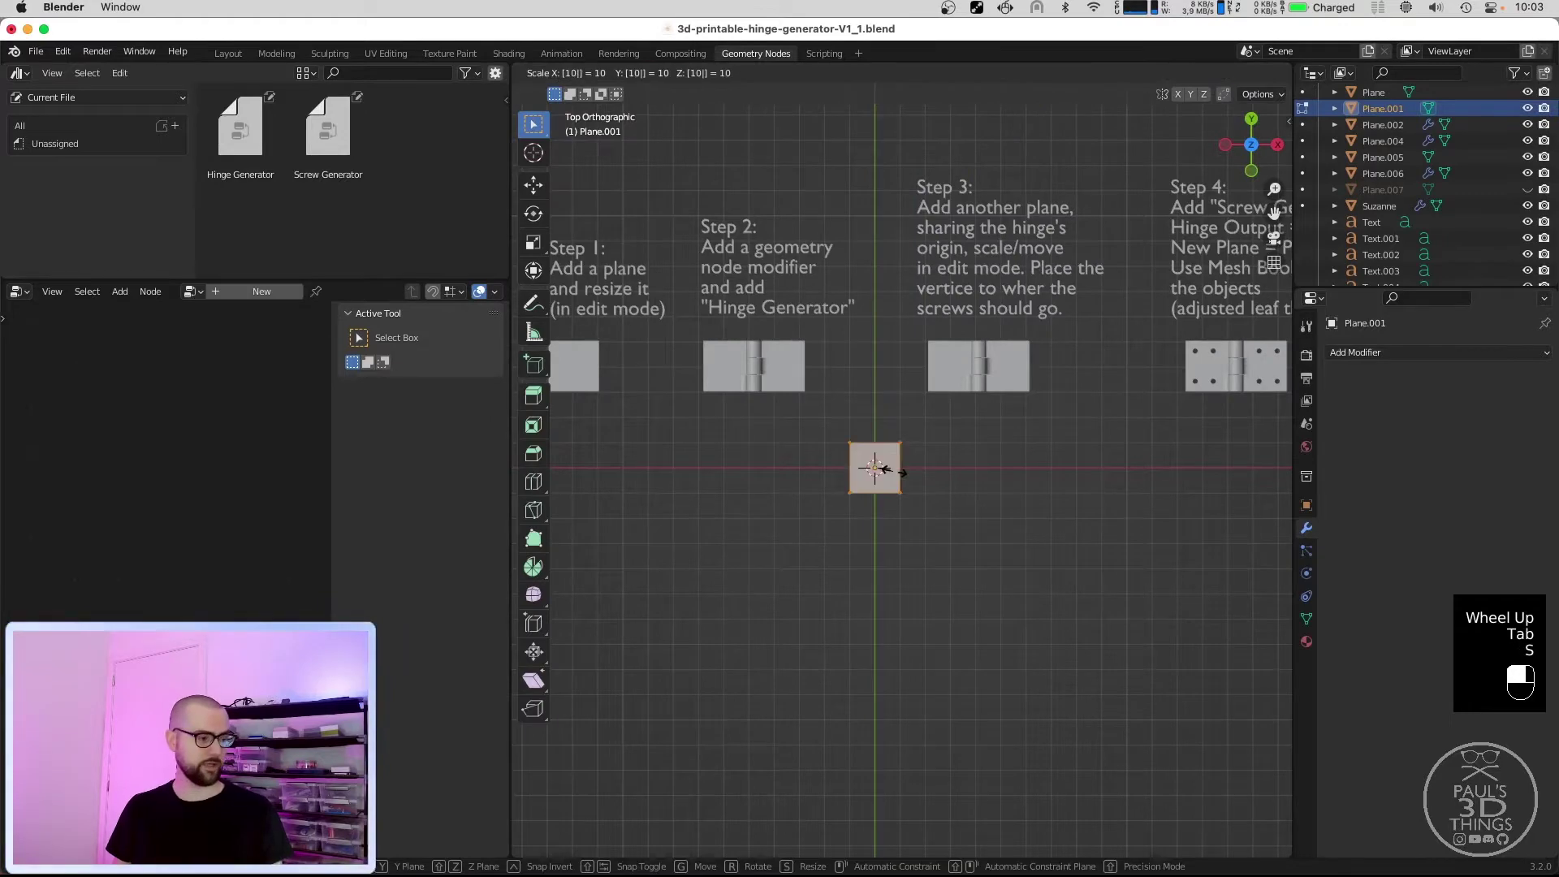
{"action": "scroll", "scroll_direction": "down", "scroll_amount": 3}
{"action": "key", "text": "Tab"}
{"action": "key", "text": "Tab"}
Stretch the plane along Y into a tall narrow rectangle and return to Object Mode.
{"action": "key", "text": "q"}
{"action": "scroll", "scroll_direction": "up", "scroll_amount": 3}
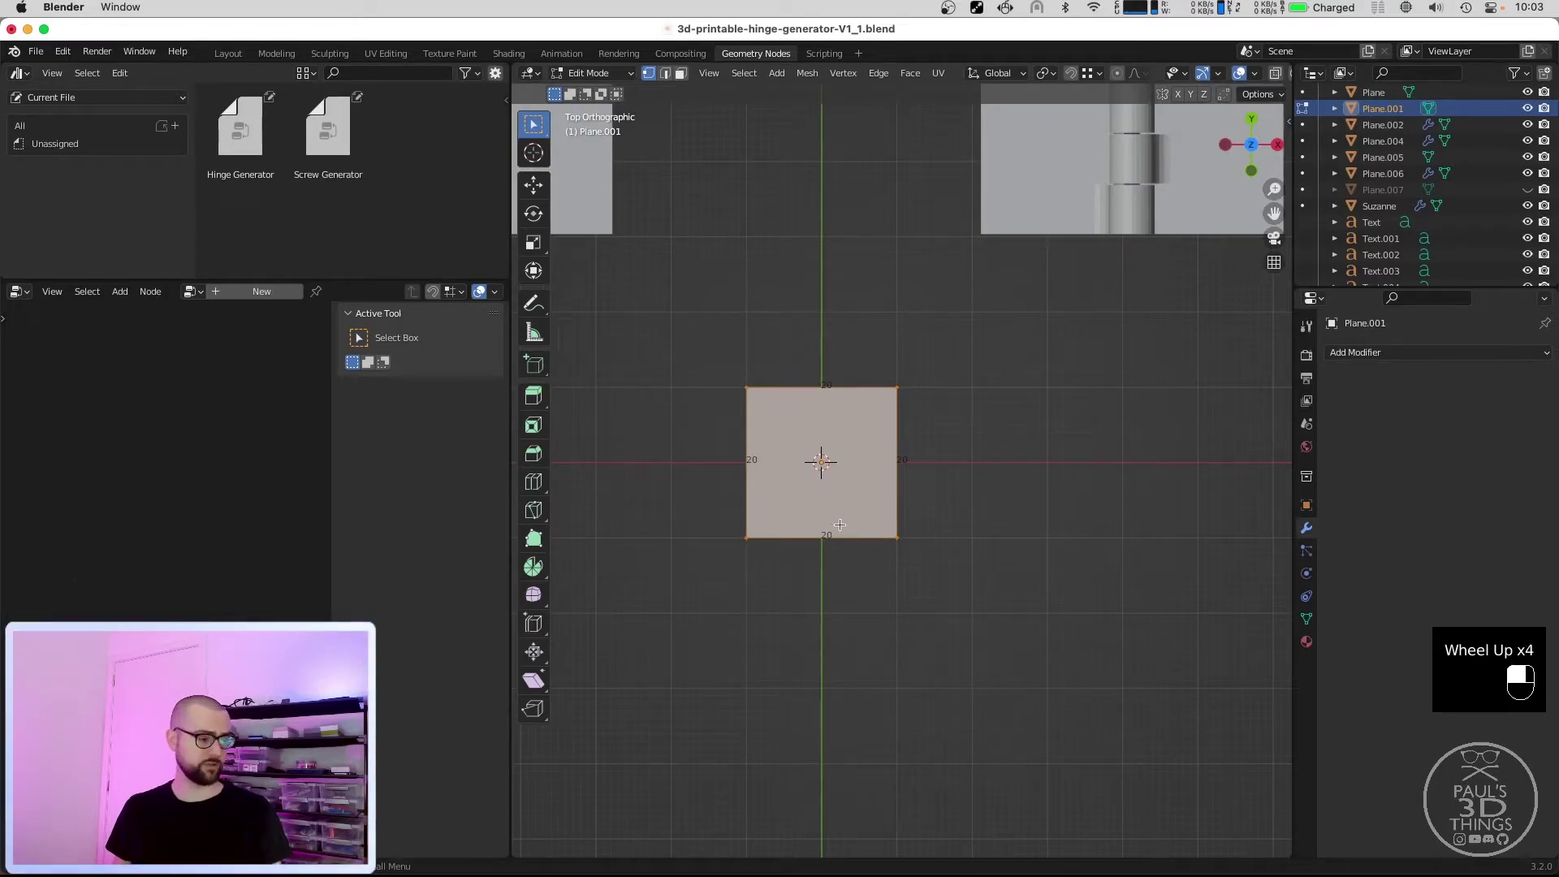
{"action": "left_click_drag", "start_coordinate": [846, 499], "coordinate": [849, 468]}
{"action": "key", "text": "s"}
{"action": "scroll", "scroll_direction": "down", "scroll_amount": 3}
{"action": "key", "text": "Tab"}
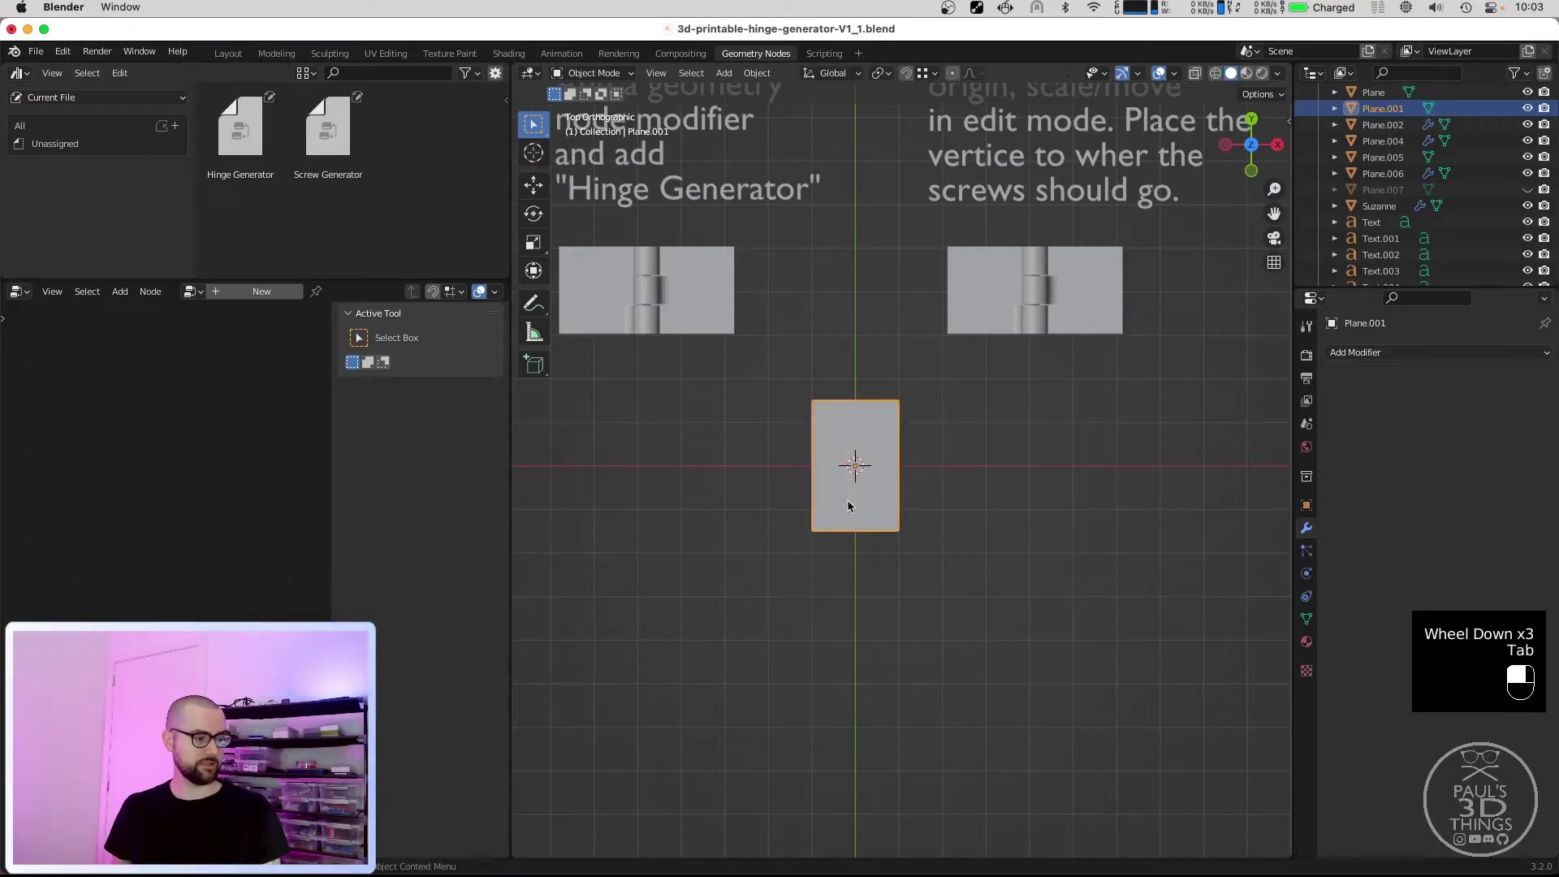
{"action": "scroll", "scroll_direction": "up", "scroll_amount": 3}
{"action": "scroll", "scroll_direction": "down", "scroll_amount": 3}
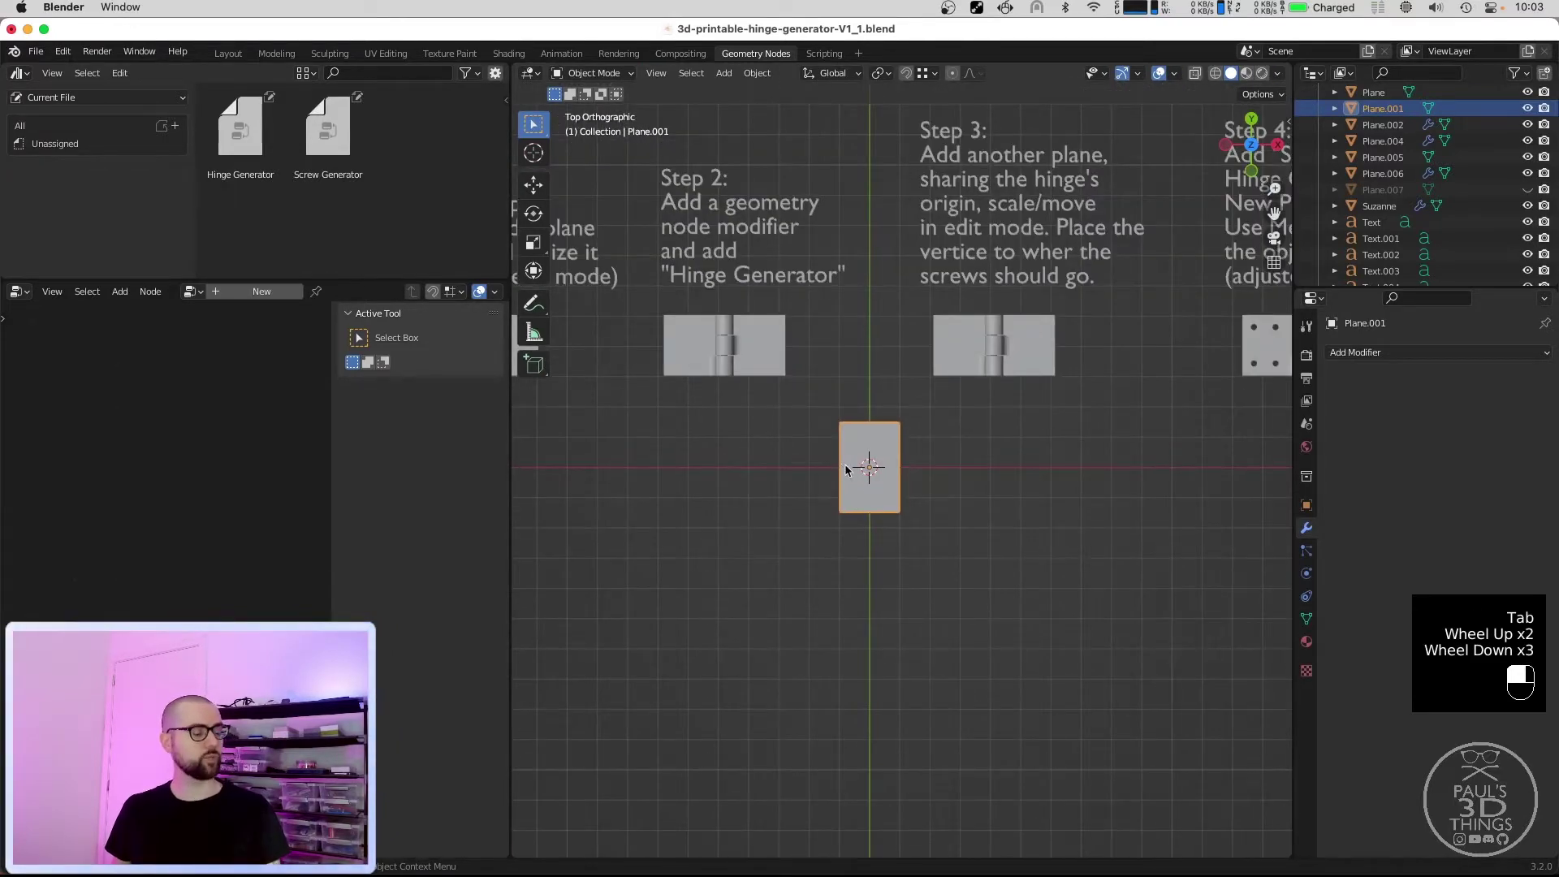
{"action": "scroll", "scroll_direction": "down", "scroll_amount": 3}
{"action": "scroll", "scroll_direction": "up", "scroll_amount": 3}
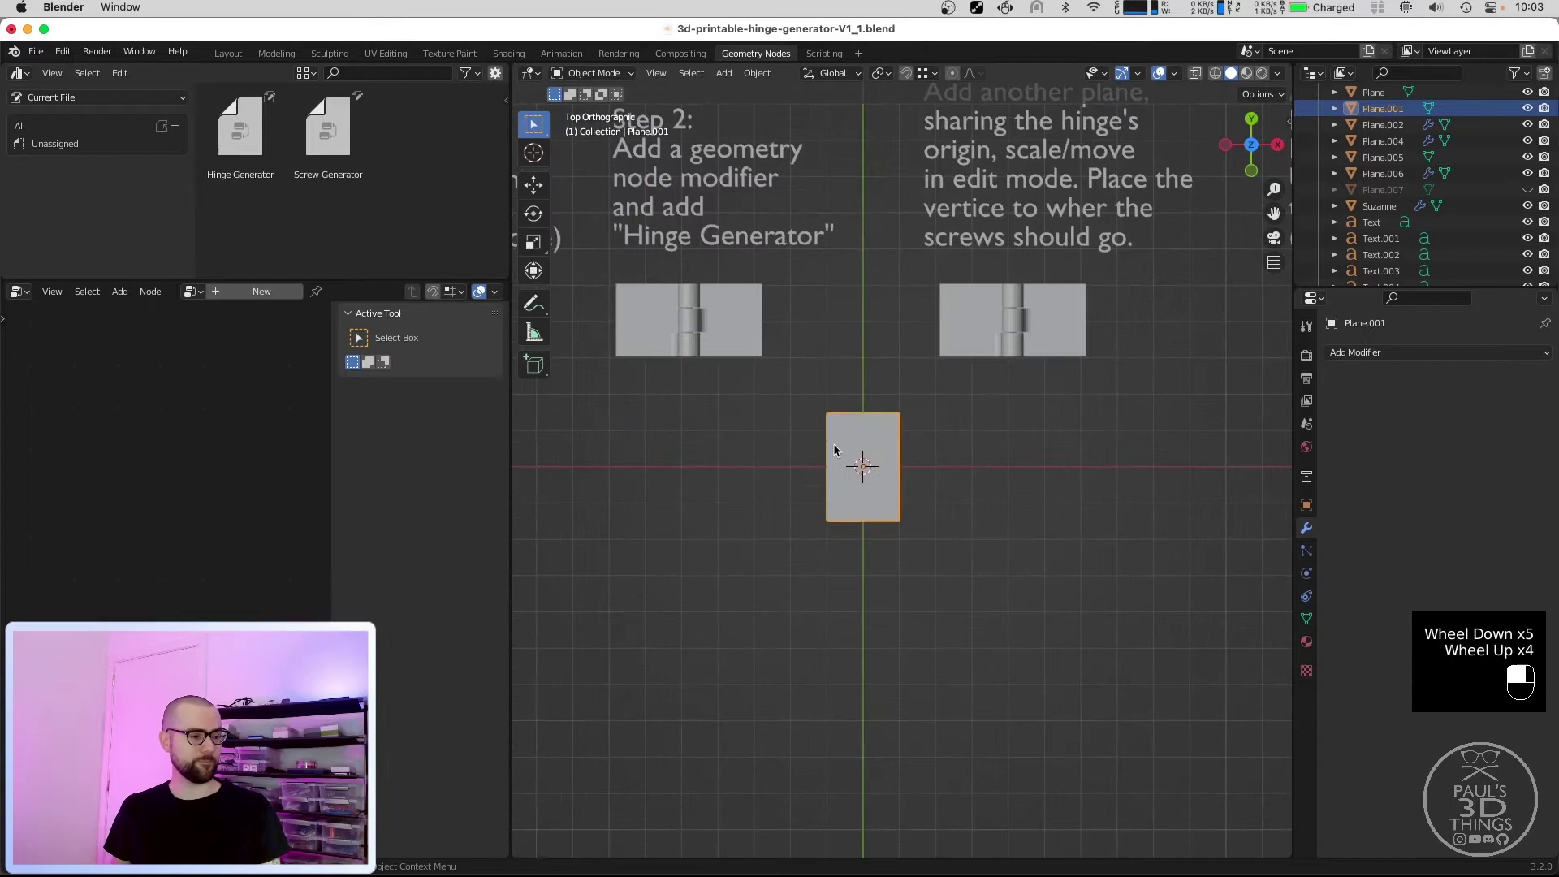
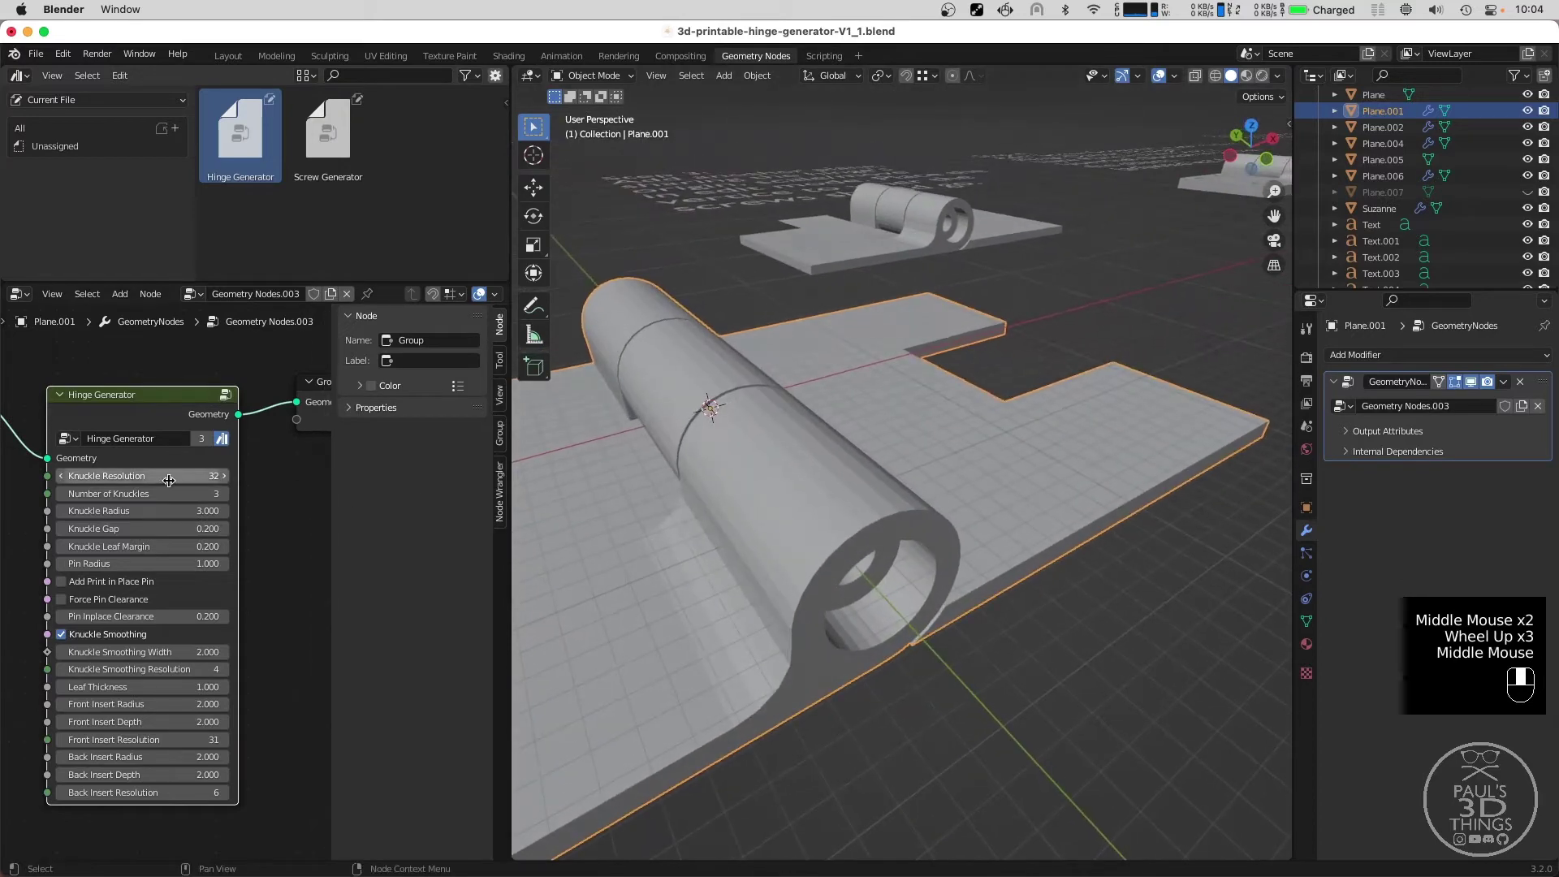
Give the Hinge Generator five knuckles at resolution 32, orbiting to inspect them.
{"action": "left_click", "coordinate": [169, 474]}
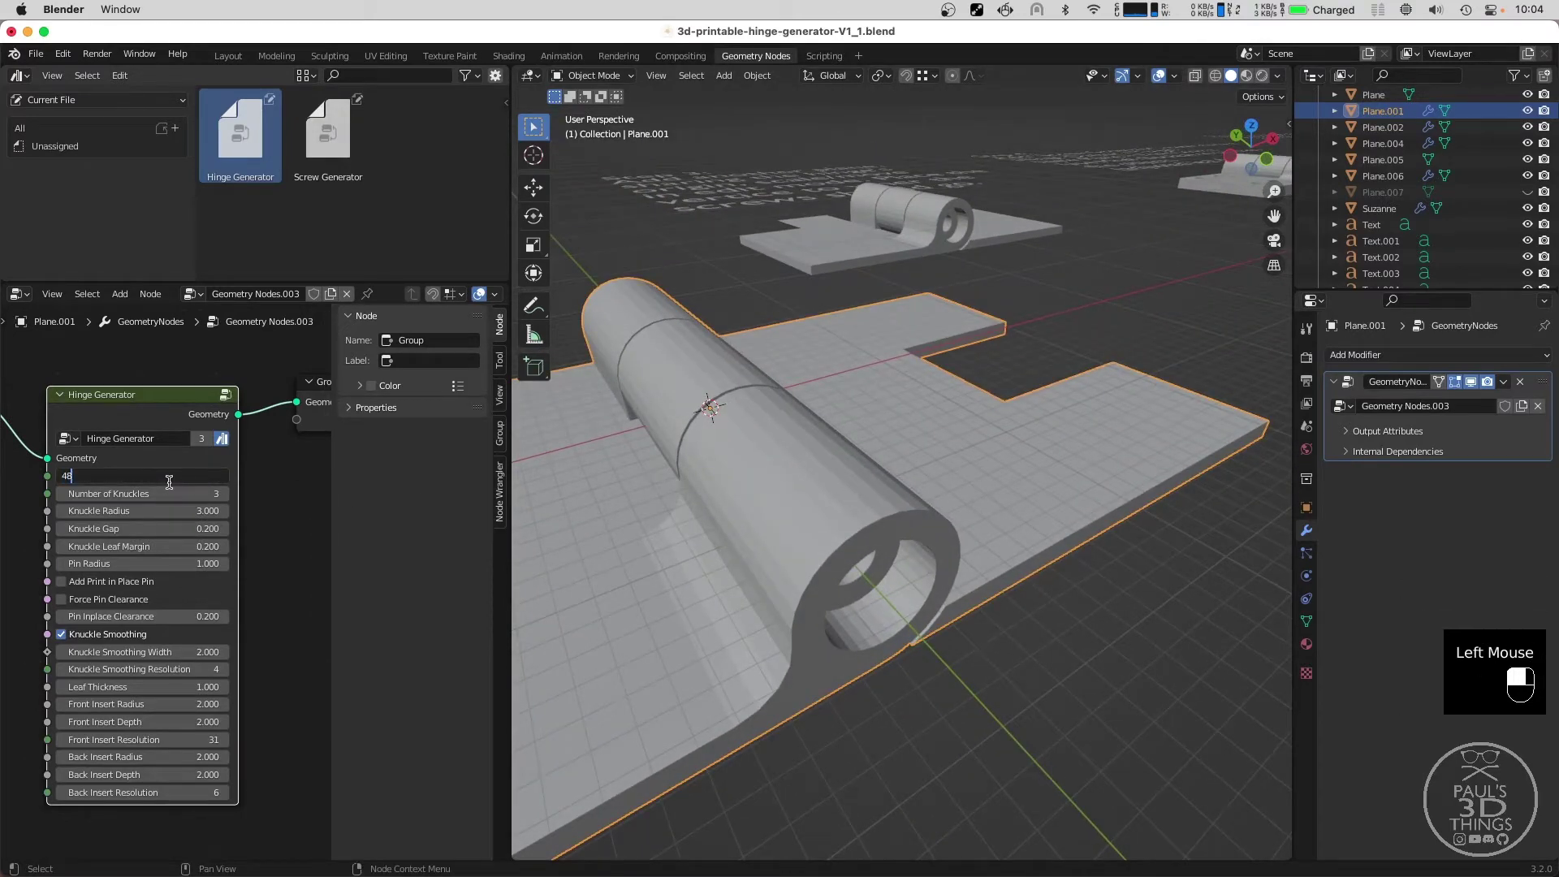
{"action": "left_click_drag", "start_coordinate": [748, 471], "coordinate": [761, 453]}
{"action": "left_click_drag", "start_coordinate": [761, 453], "coordinate": [174, 412]}
{"action": "left_click_drag", "start_coordinate": [174, 411], "coordinate": [162, 469]}
{"action": "scroll", "scroll_direction": "down", "scroll_amount": 3}
{"action": "scroll", "scroll_direction": "up", "scroll_amount": 3}
{"action": "left_click_drag", "start_coordinate": [161, 470], "coordinate": [908, 478]}
{"action": "middle_click", "coordinate": [698, 465]}
{"action": "scroll", "scroll_direction": "down", "scroll_amount": 3}
{"action": "left_click_drag", "start_coordinate": [908, 478], "coordinate": [886, 471]}
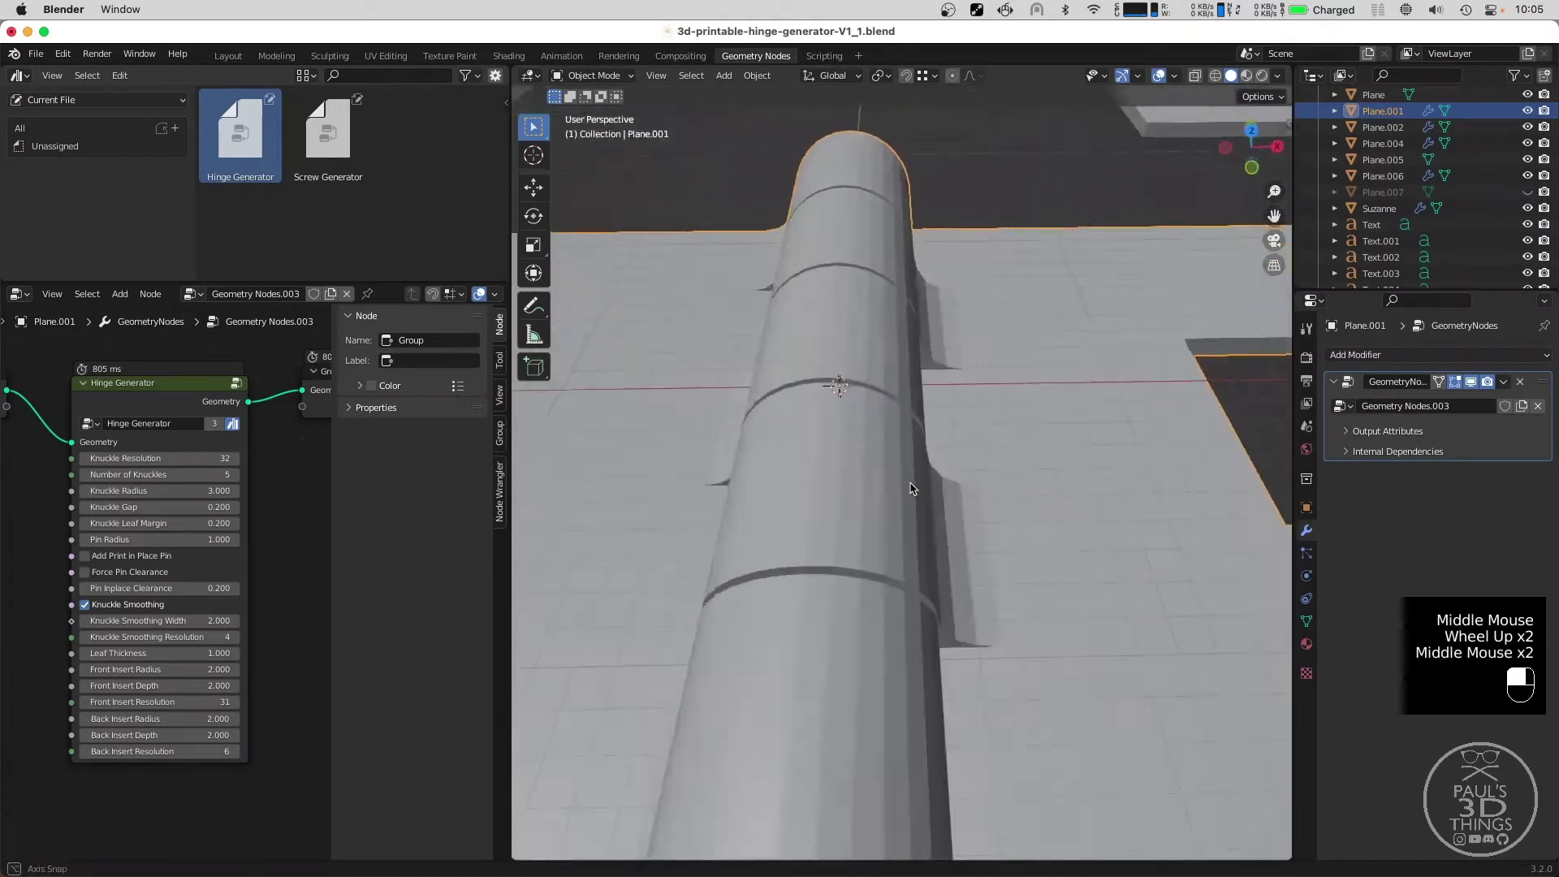
{"action": "scroll", "scroll_direction": "down", "scroll_amount": 3}
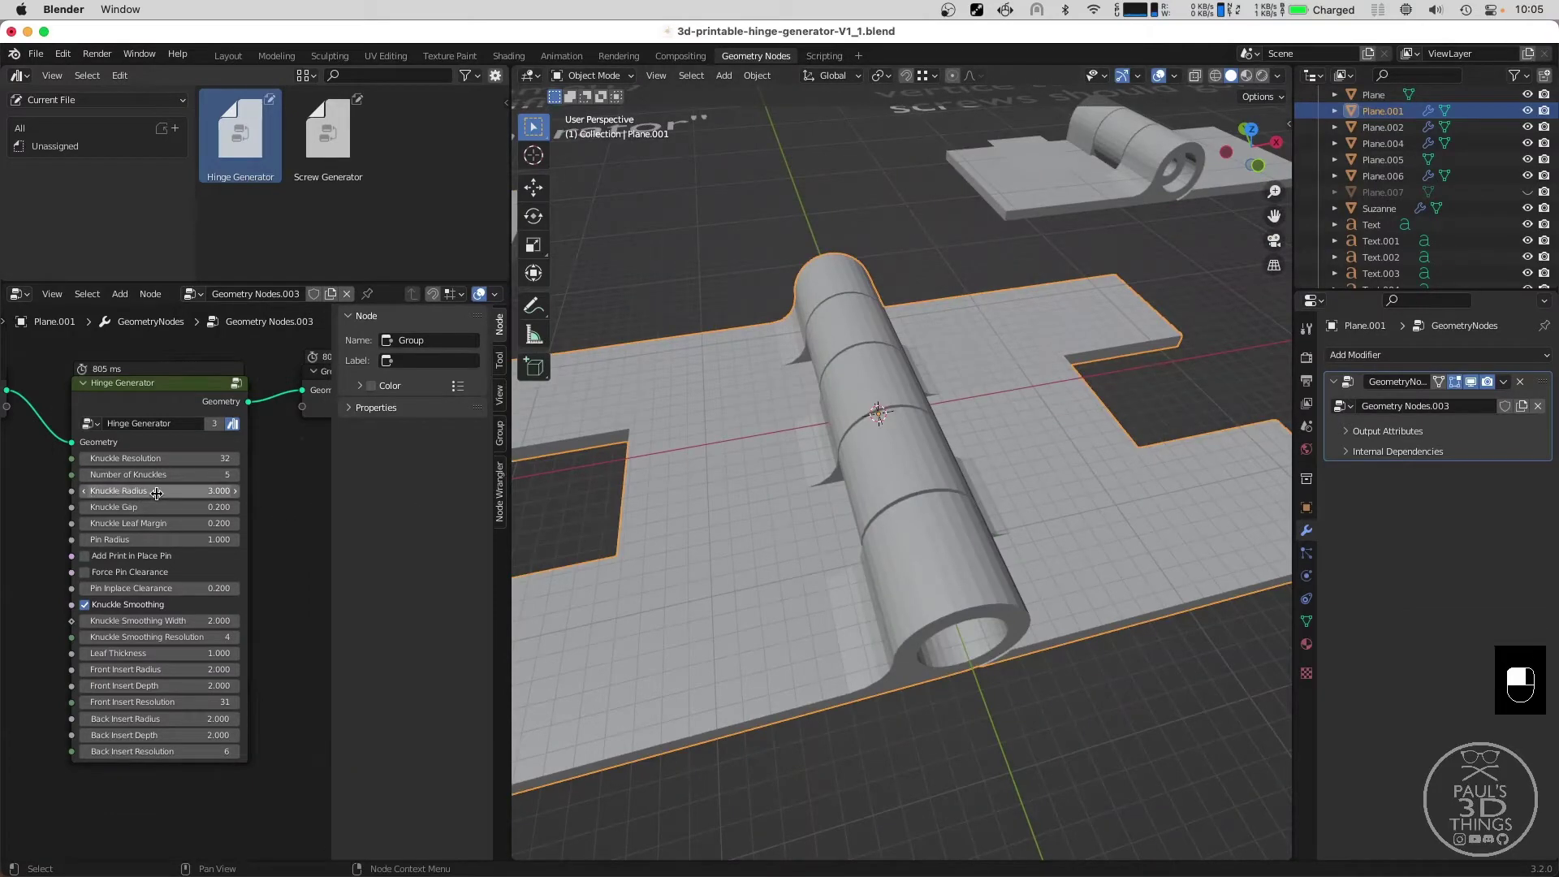
Raise the Knuckle Radius to 5 for a thicker barrel.
{"action": "left_click", "coordinate": [161, 490]}
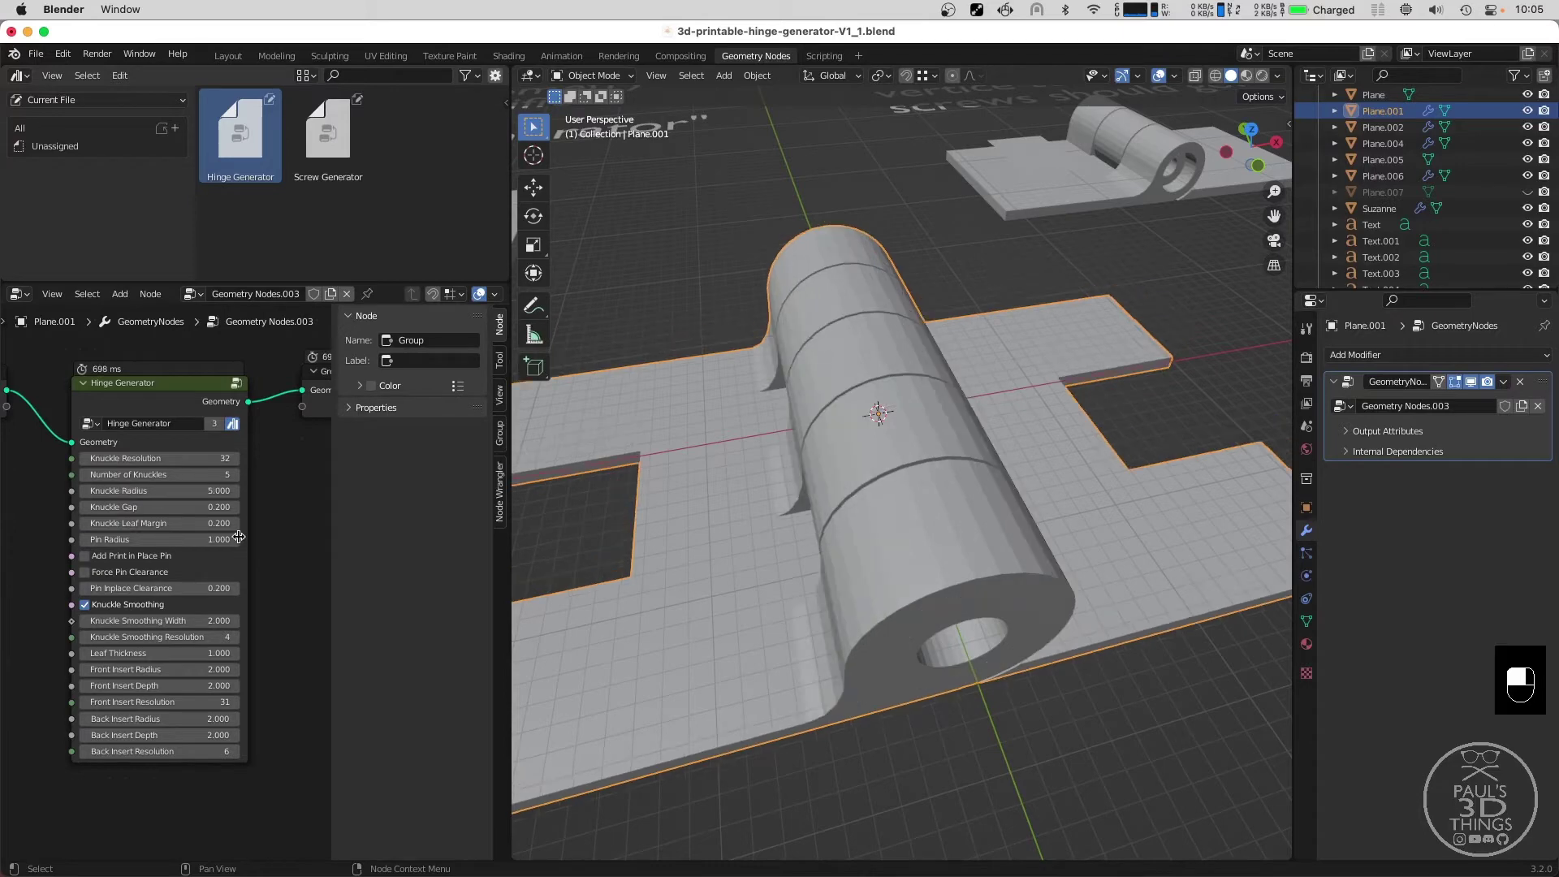
{"action": "scroll", "scroll_direction": "down", "scroll_amount": 3}
{"action": "middle_click", "coordinate": [864, 507]}
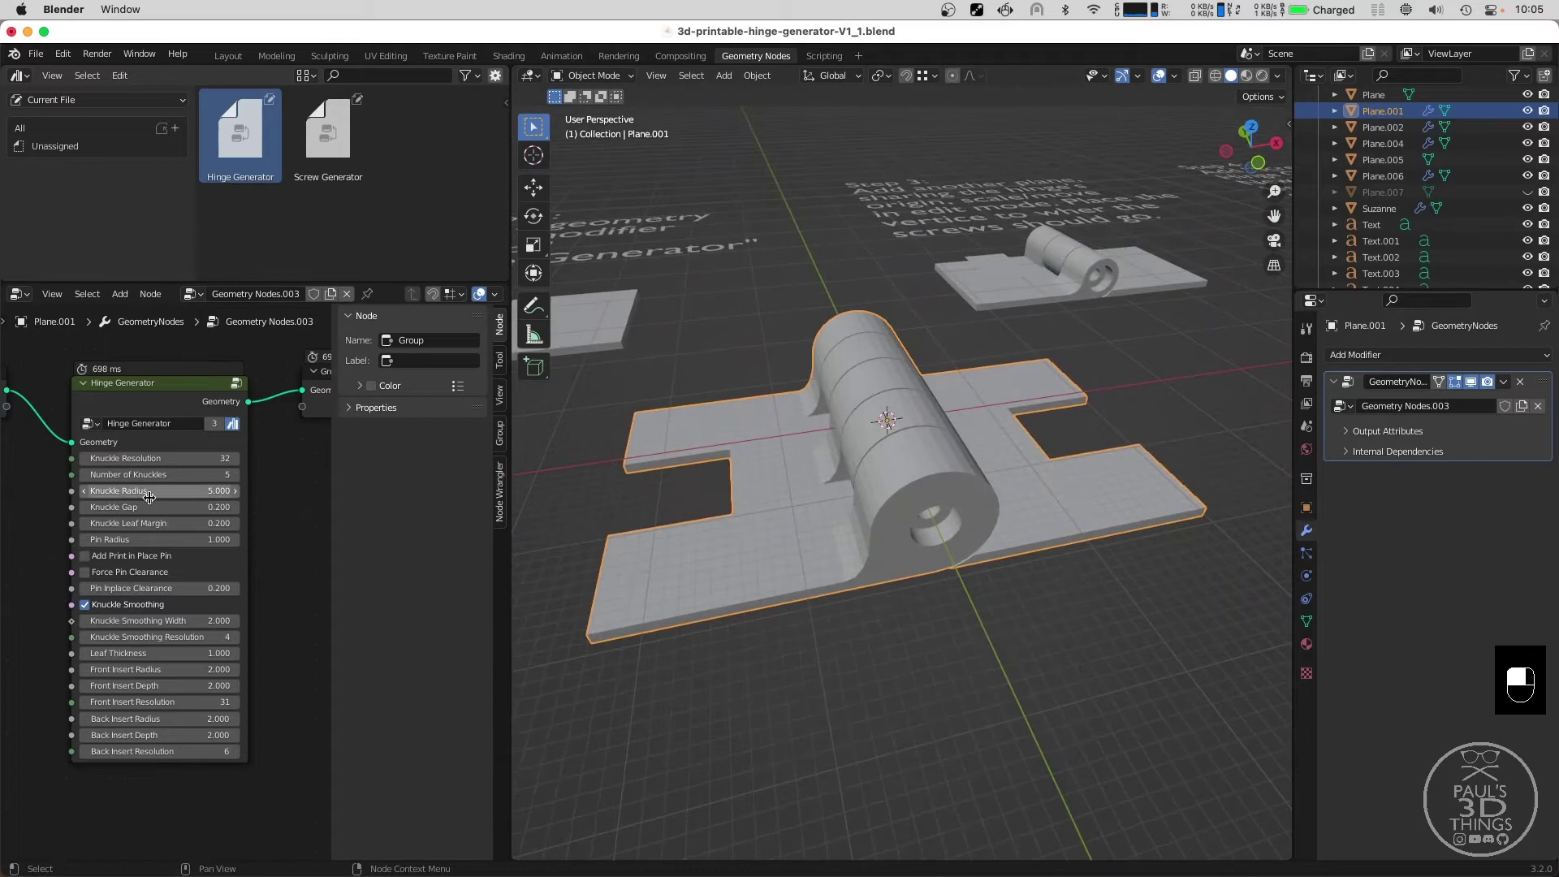
Set the Knuckle Radius back to 3 and inspect the knuckles from above.
{"action": "left_click", "coordinate": [154, 492]}
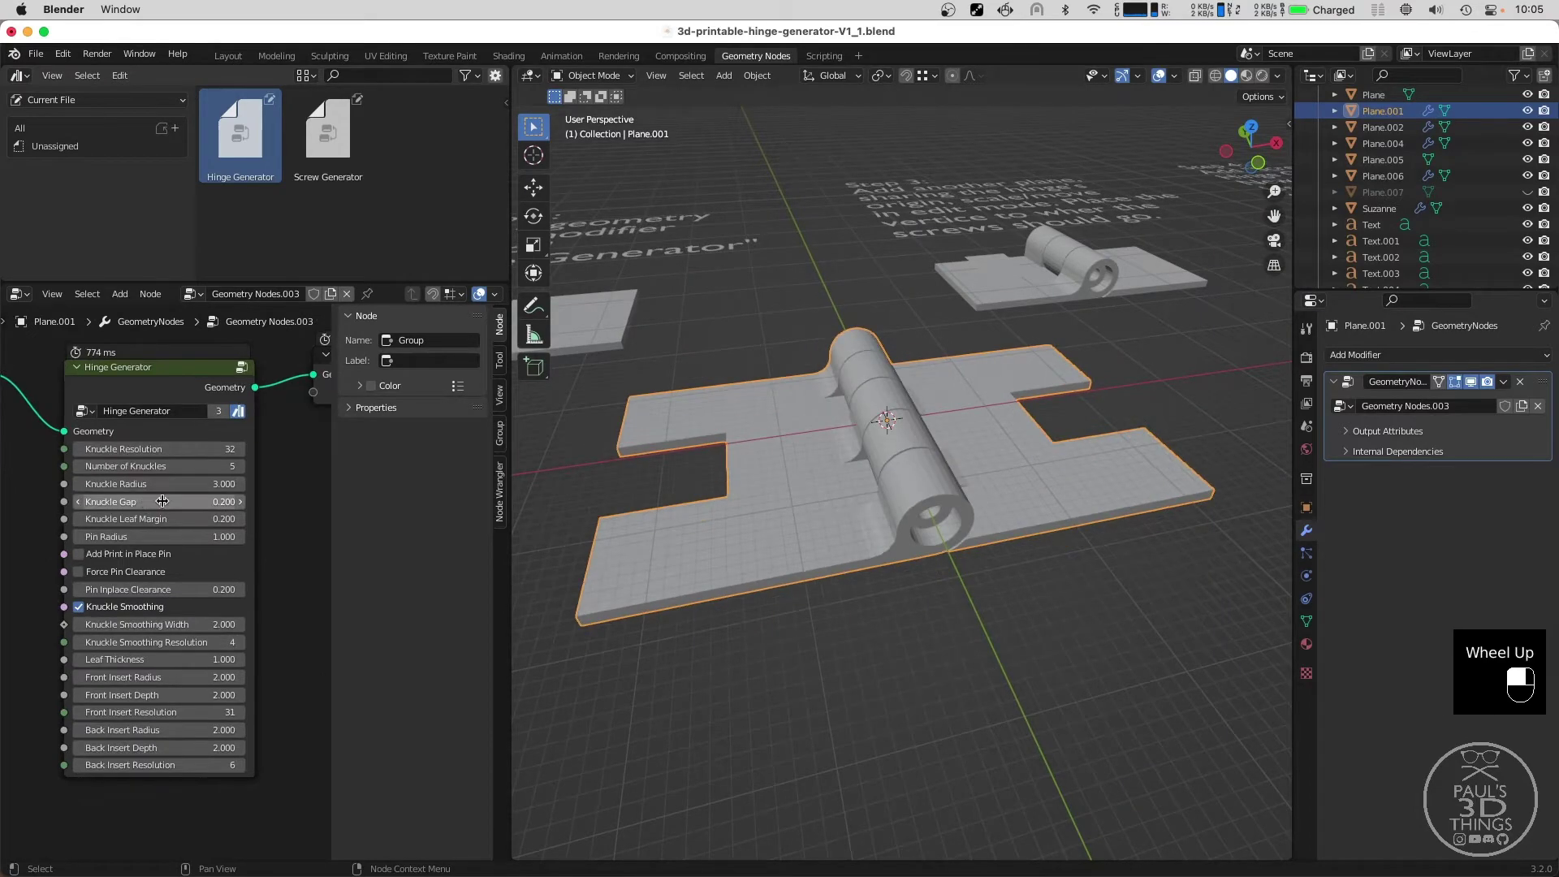
{"action": "middle_click", "coordinate": [758, 419]}
{"action": "scroll", "scroll_direction": "up", "scroll_amount": 3}
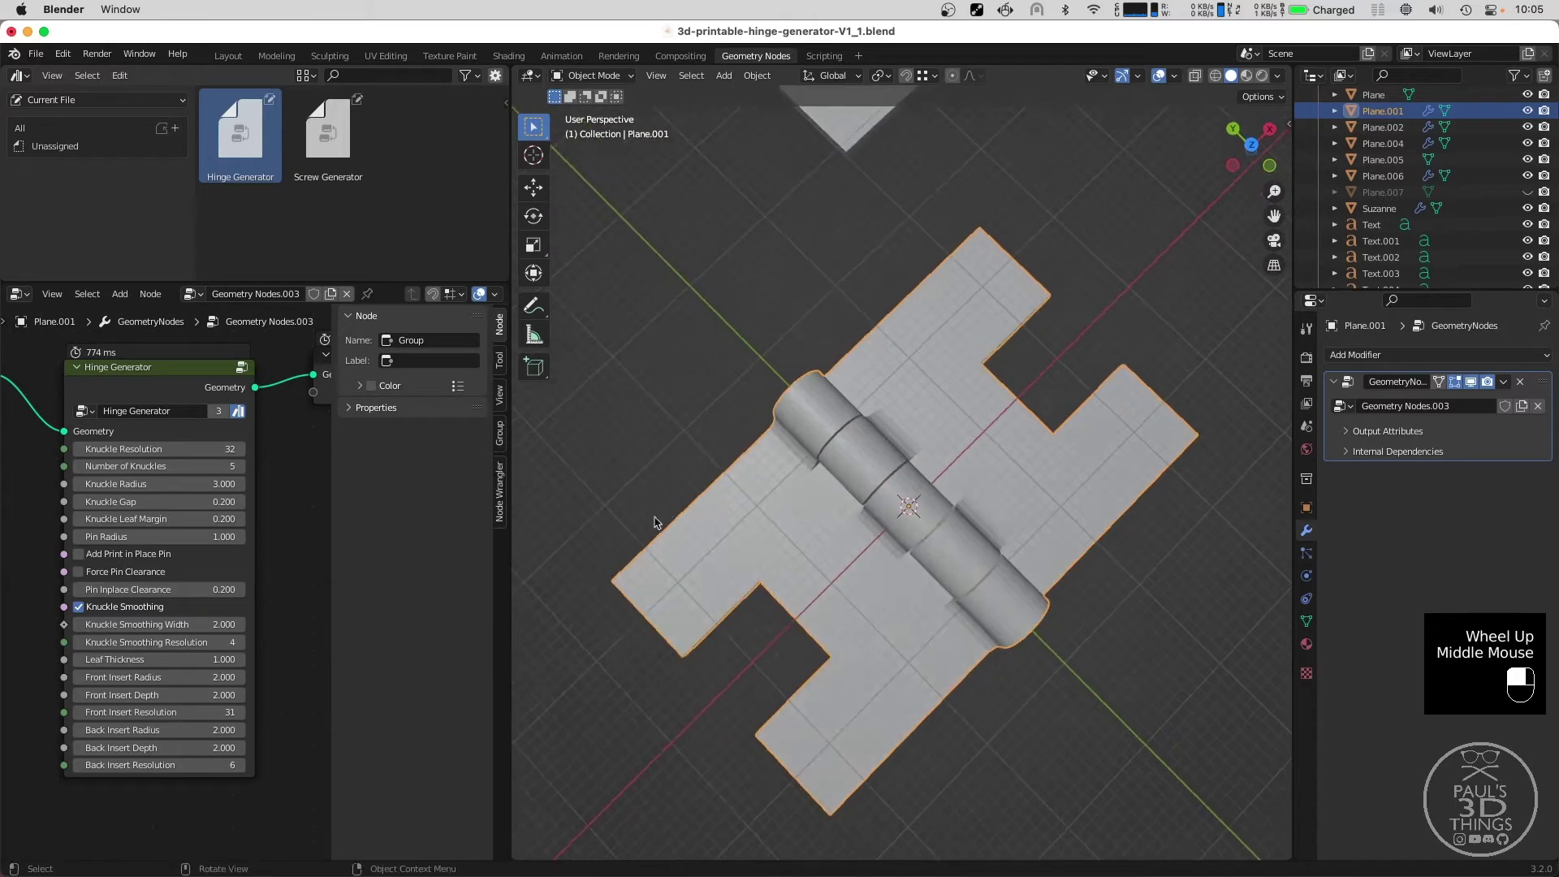
{"action": "middle_click", "coordinate": [755, 519]}
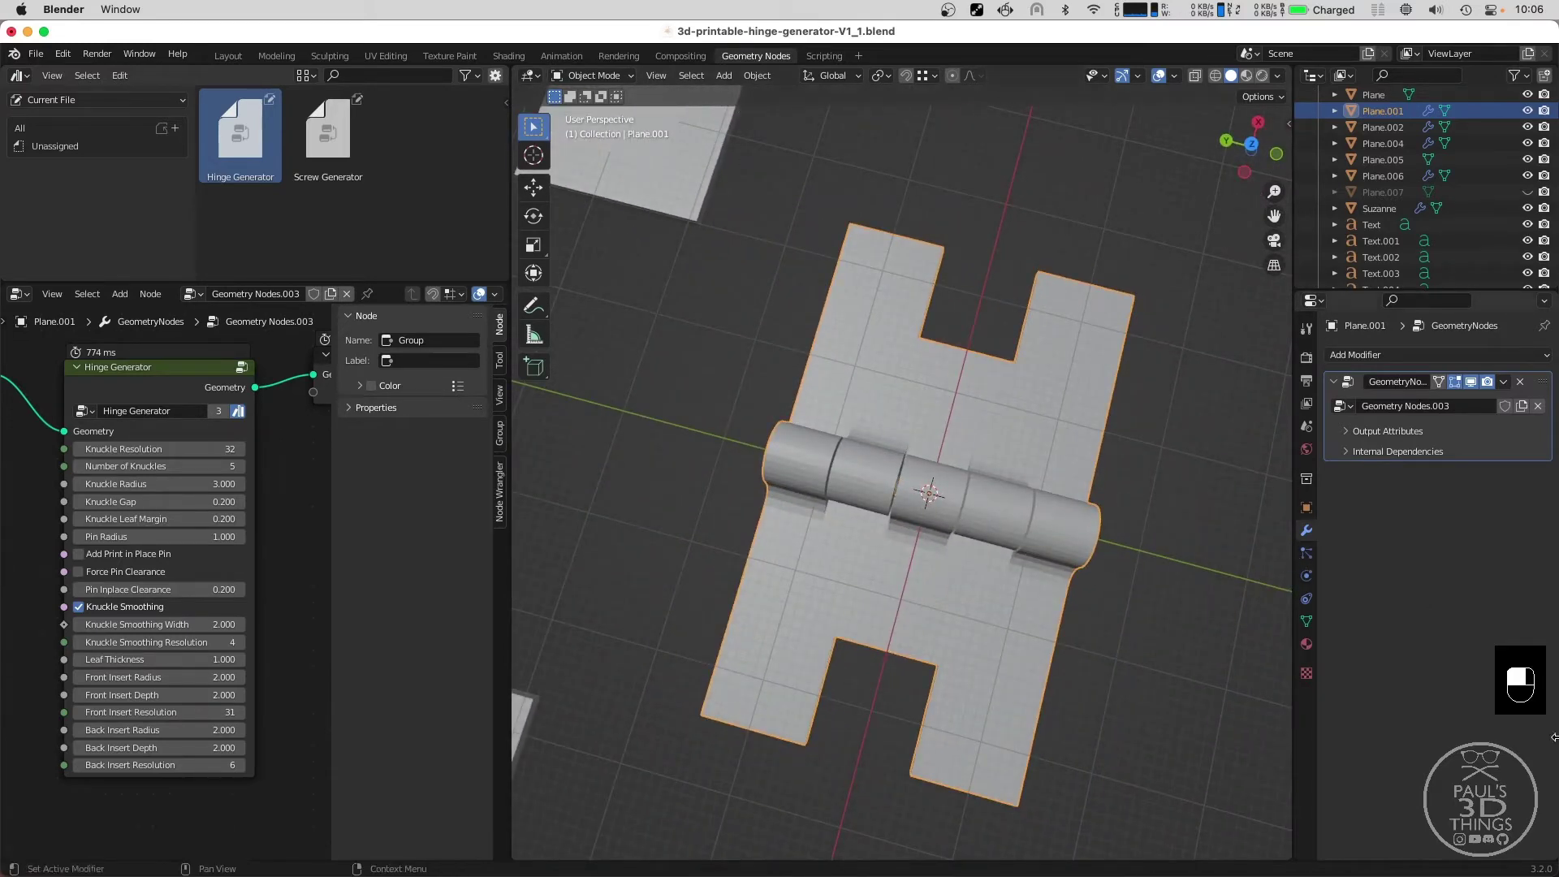
{"action": "middle_click", "coordinate": [1065, 573]}
{"action": "scroll", "scroll_direction": "up", "scroll_amount": 3}
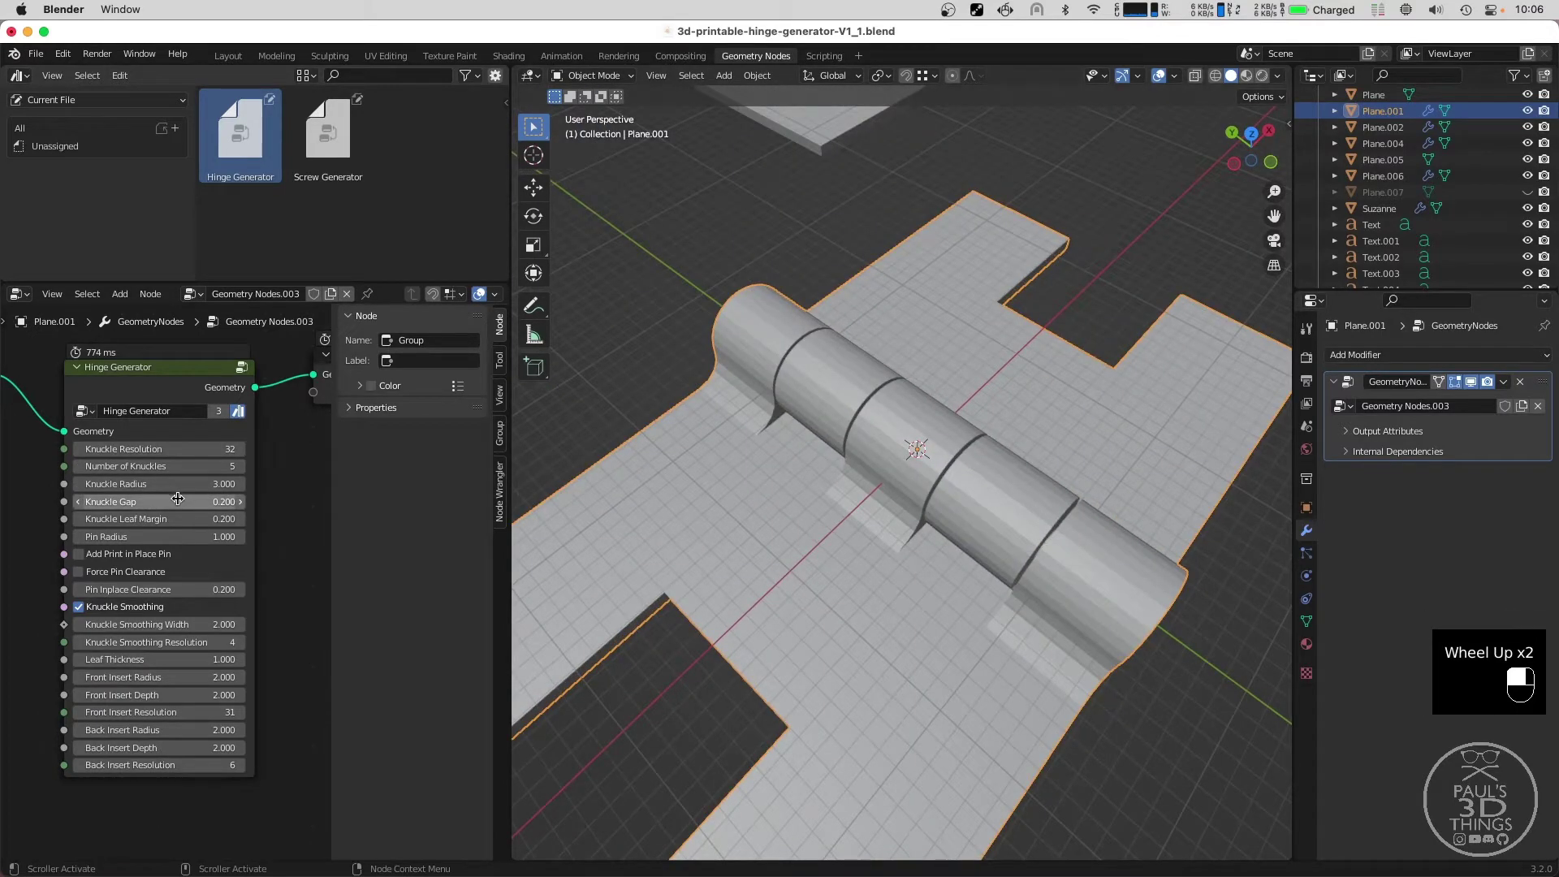
Widen the Knuckle Gap to 0.4 and check the clearance at the knuckle ends.
{"action": "left_click", "coordinate": [179, 492]}
{"action": "left_click", "coordinate": [177, 499]}
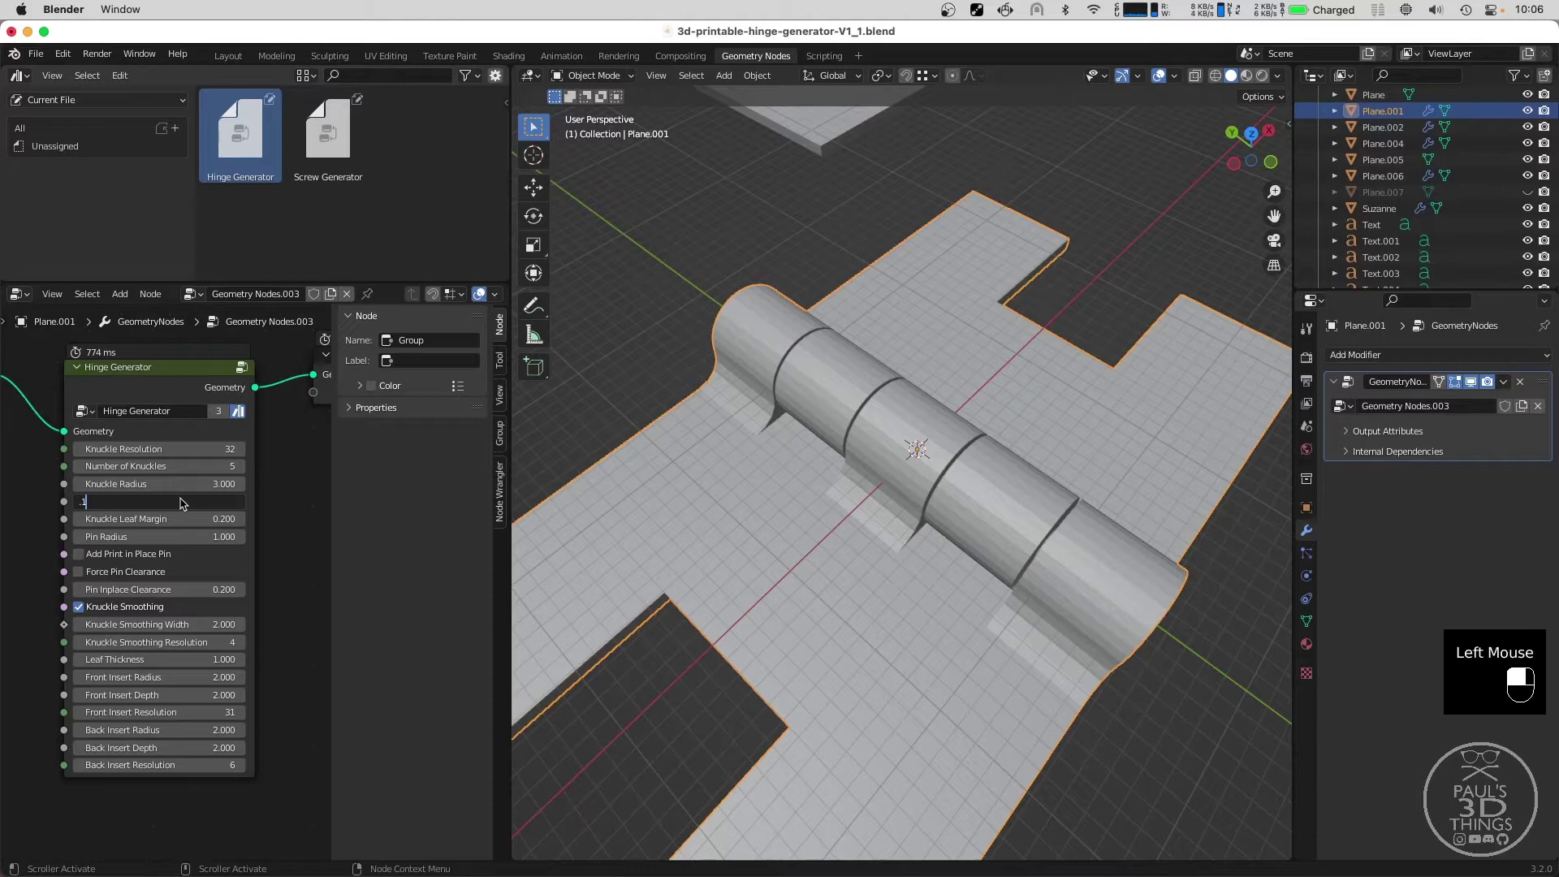
{"action": "left_click", "coordinate": [181, 492]}
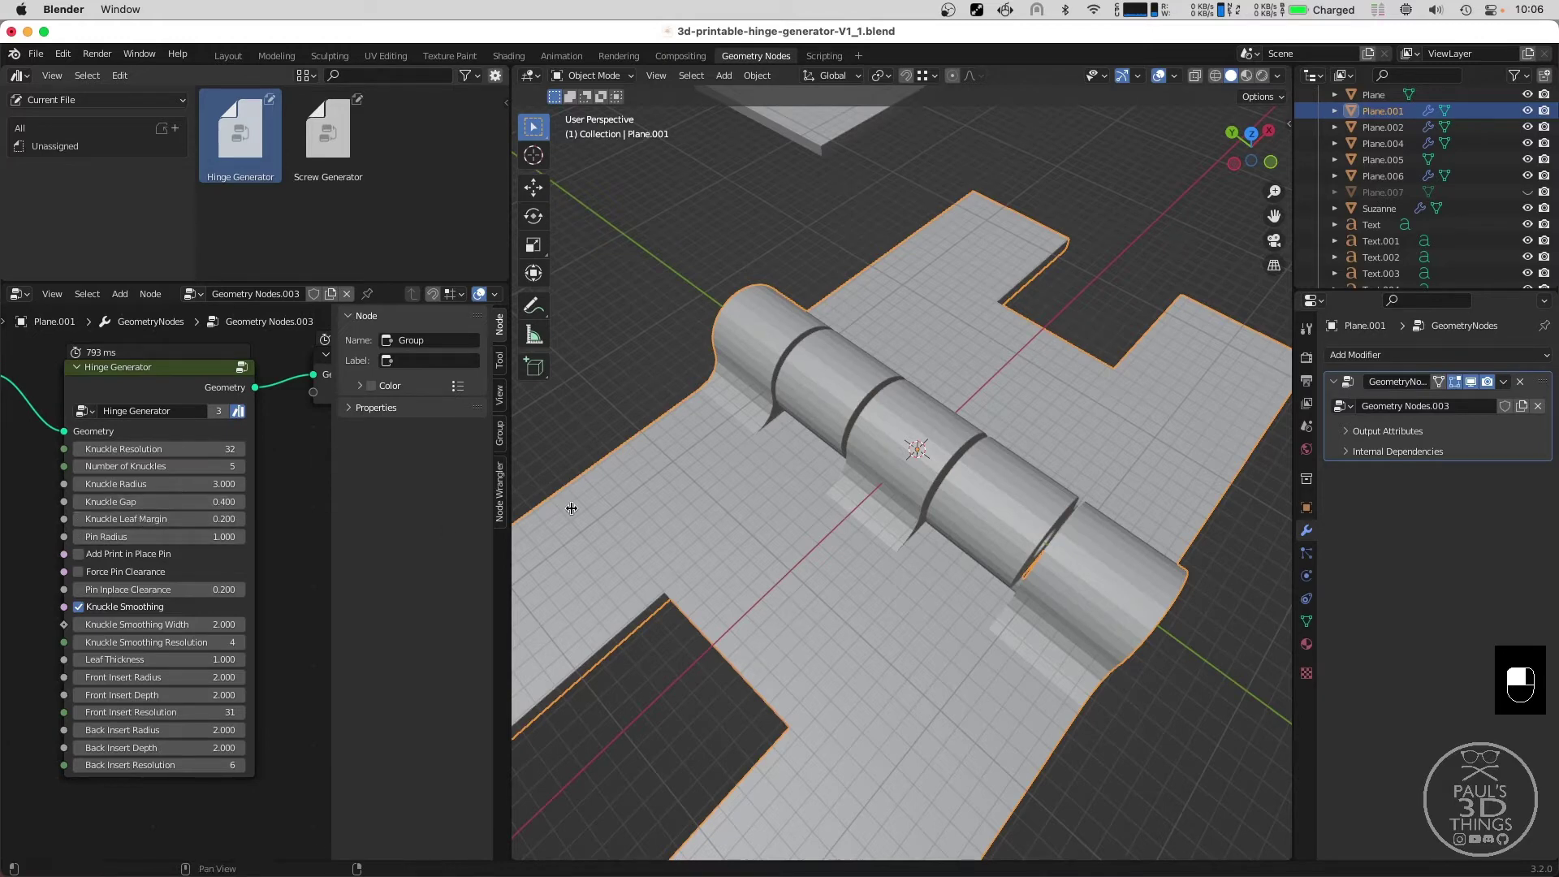
{"action": "middle_click", "coordinate": [1087, 591]}
{"action": "left_click_drag", "start_coordinate": [990, 355], "coordinate": [904, 557]}
{"action": "scroll", "scroll_direction": "up", "scroll_amount": 3}
{"action": "left_click_drag", "start_coordinate": [872, 649], "coordinate": [877, 616]}
{"action": "scroll", "scroll_direction": "up", "scroll_amount": 3}
{"action": "key", "text": "`"}
{"action": "key", "text": "Escape"}
{"action": "middle_click", "coordinate": [818, 574]}
{"action": "middle_click", "coordinate": [852, 491]}
{"action": "scroll", "scroll_direction": "up", "scroll_amount": 3}
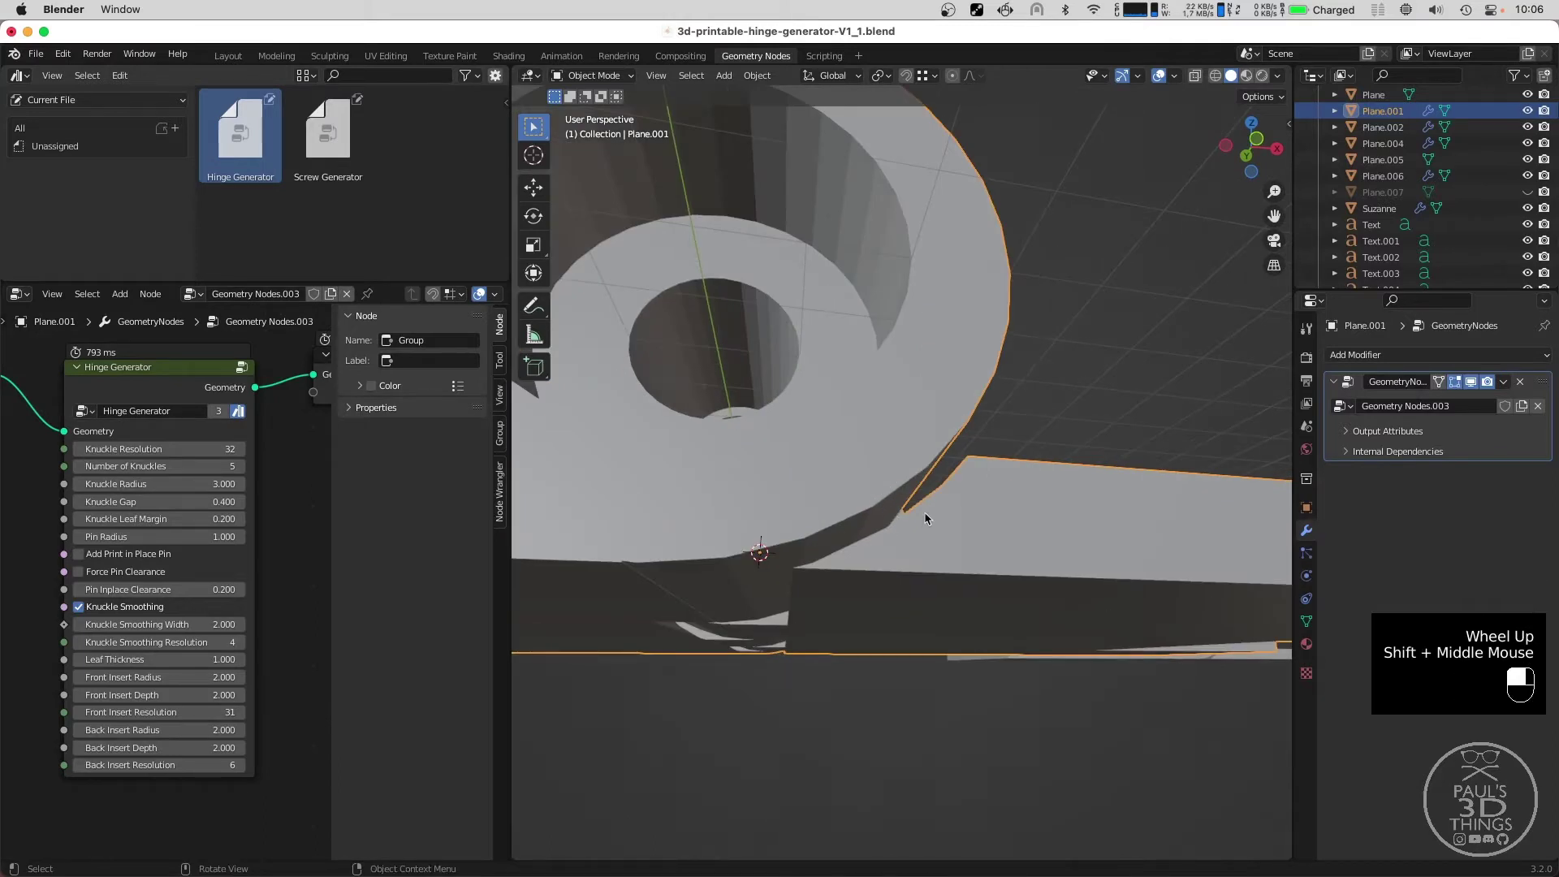
{"action": "scroll", "scroll_direction": "down", "scroll_amount": 3}
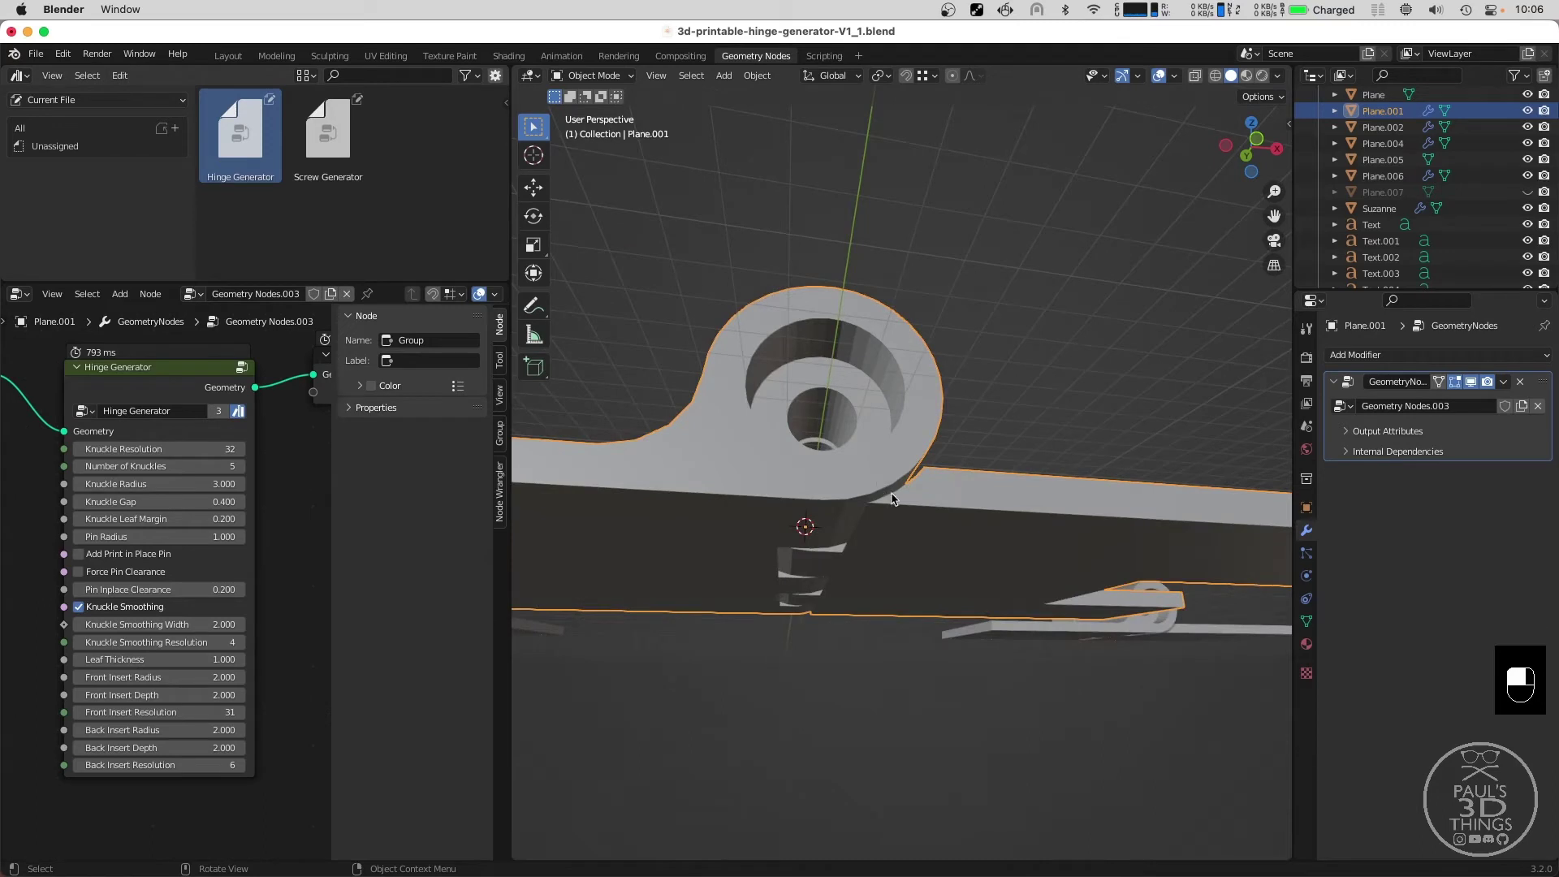
{"action": "scroll", "scroll_direction": "down", "scroll_amount": 3}
Increase the Knuckle Leaf Margin to 0.5 and orbit to verify the leaf clearance.
{"action": "left_click", "coordinate": [170, 515]}
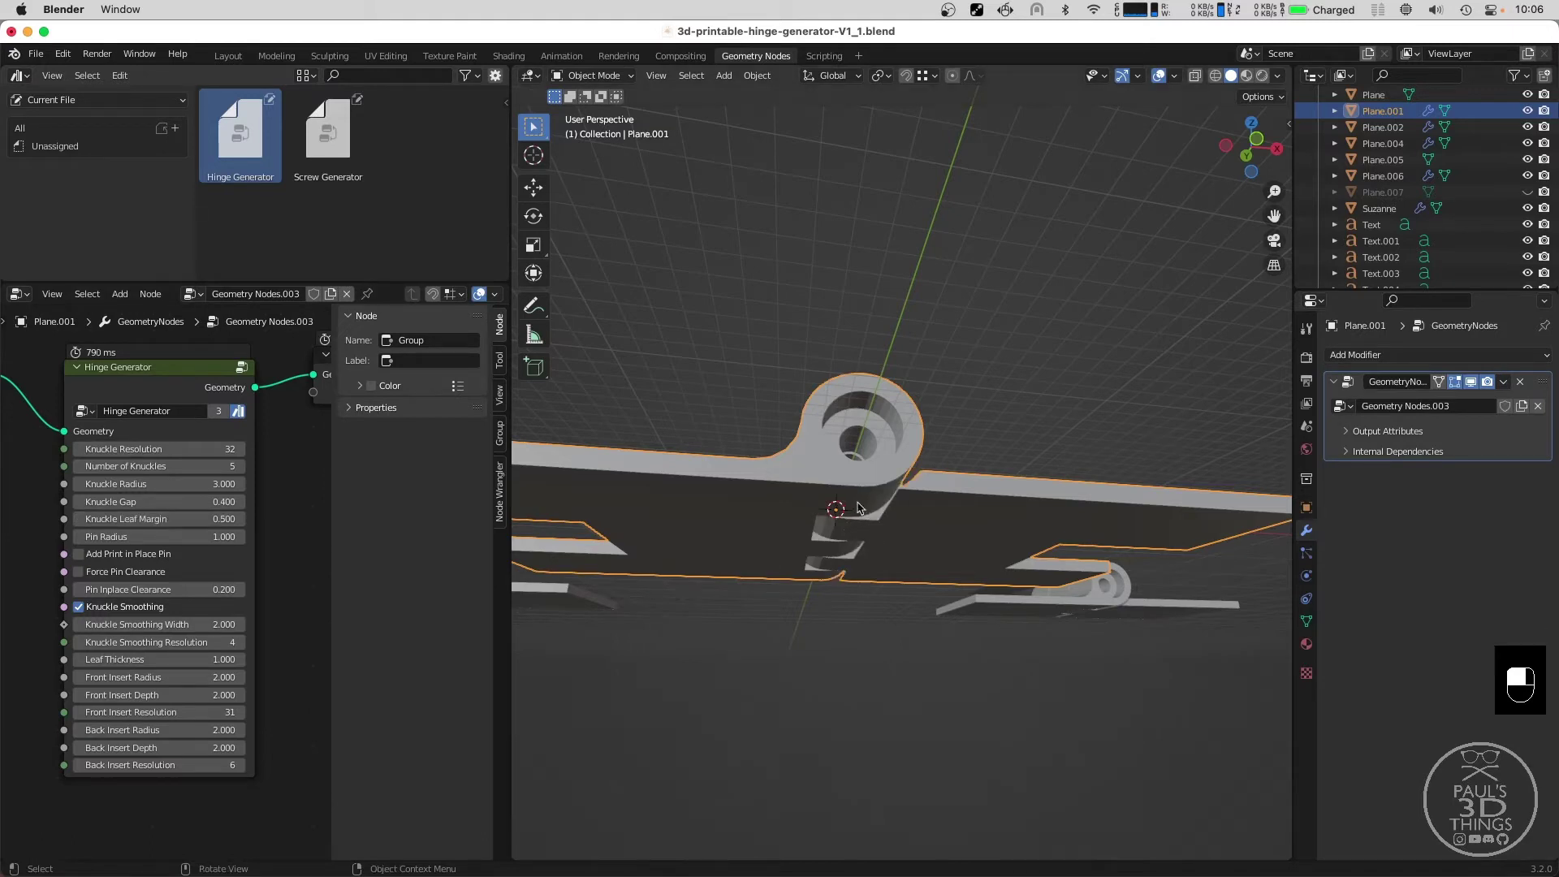
{"action": "middle_click", "coordinate": [932, 470]}
{"action": "middle_click", "coordinate": [876, 572]}
{"action": "middle_click", "coordinate": [865, 501]}
{"action": "scroll", "scroll_direction": "up", "scroll_amount": 3}
{"action": "middle_click", "coordinate": [846, 480]}
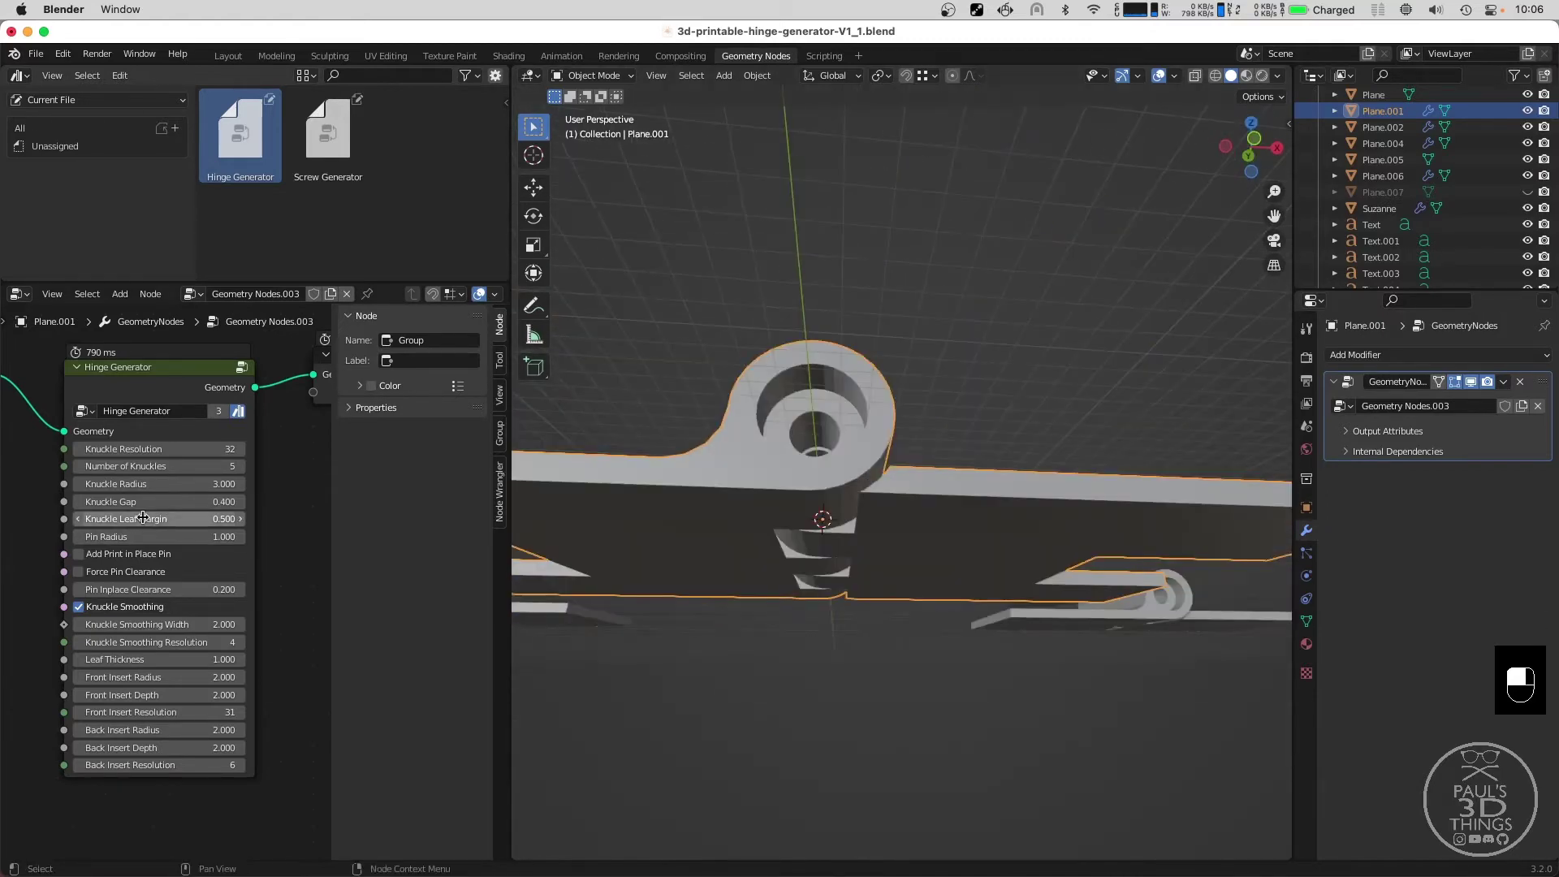
{"action": "middle_click", "coordinate": [693, 389]}
{"action": "middle_click", "coordinate": [766, 509]}
Enlarge the Pin Radius to 1.5 and look into the pin hole.
{"action": "middle_click", "coordinate": [1054, 645]}
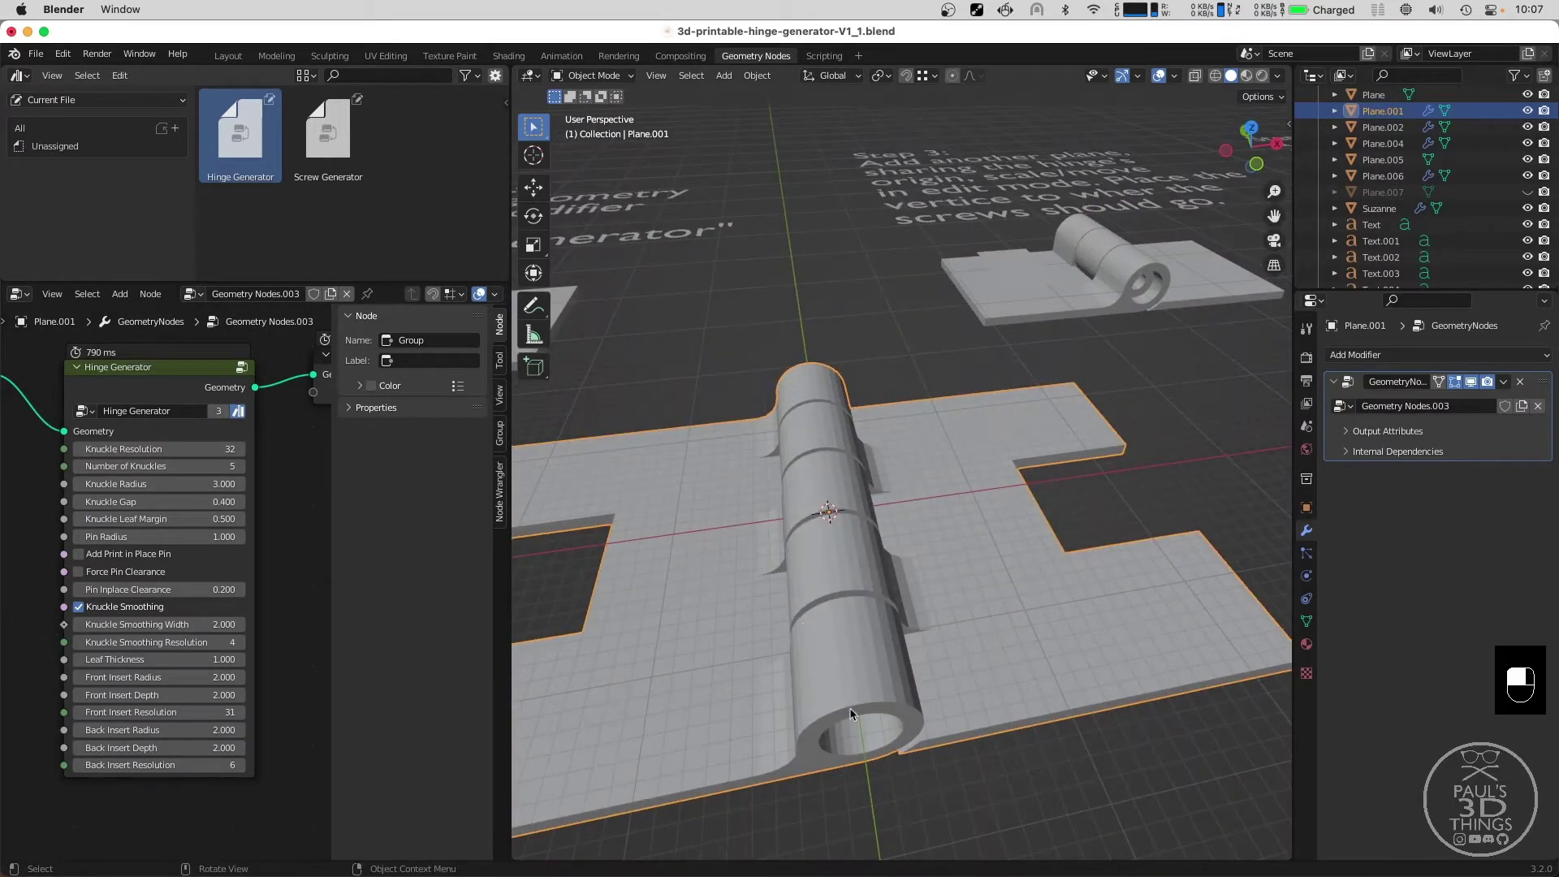
{"action": "middle_click", "coordinate": [801, 562]}
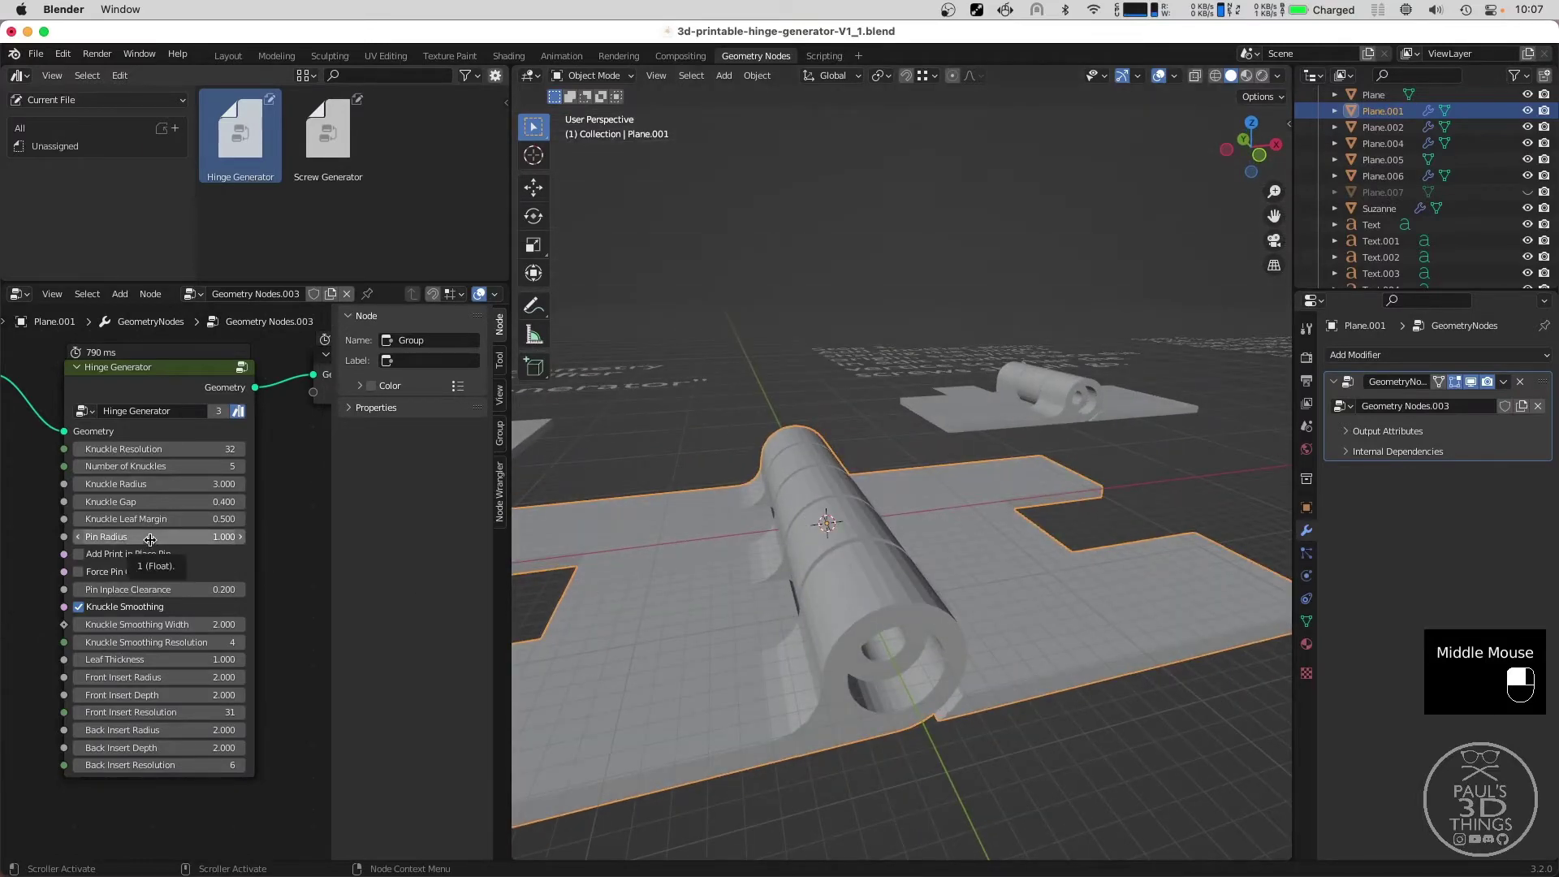
{"action": "middle_click", "coordinate": [689, 610]}
{"action": "scroll", "scroll_direction": "up", "scroll_amount": 3}
{"action": "left_click", "coordinate": [139, 530]}
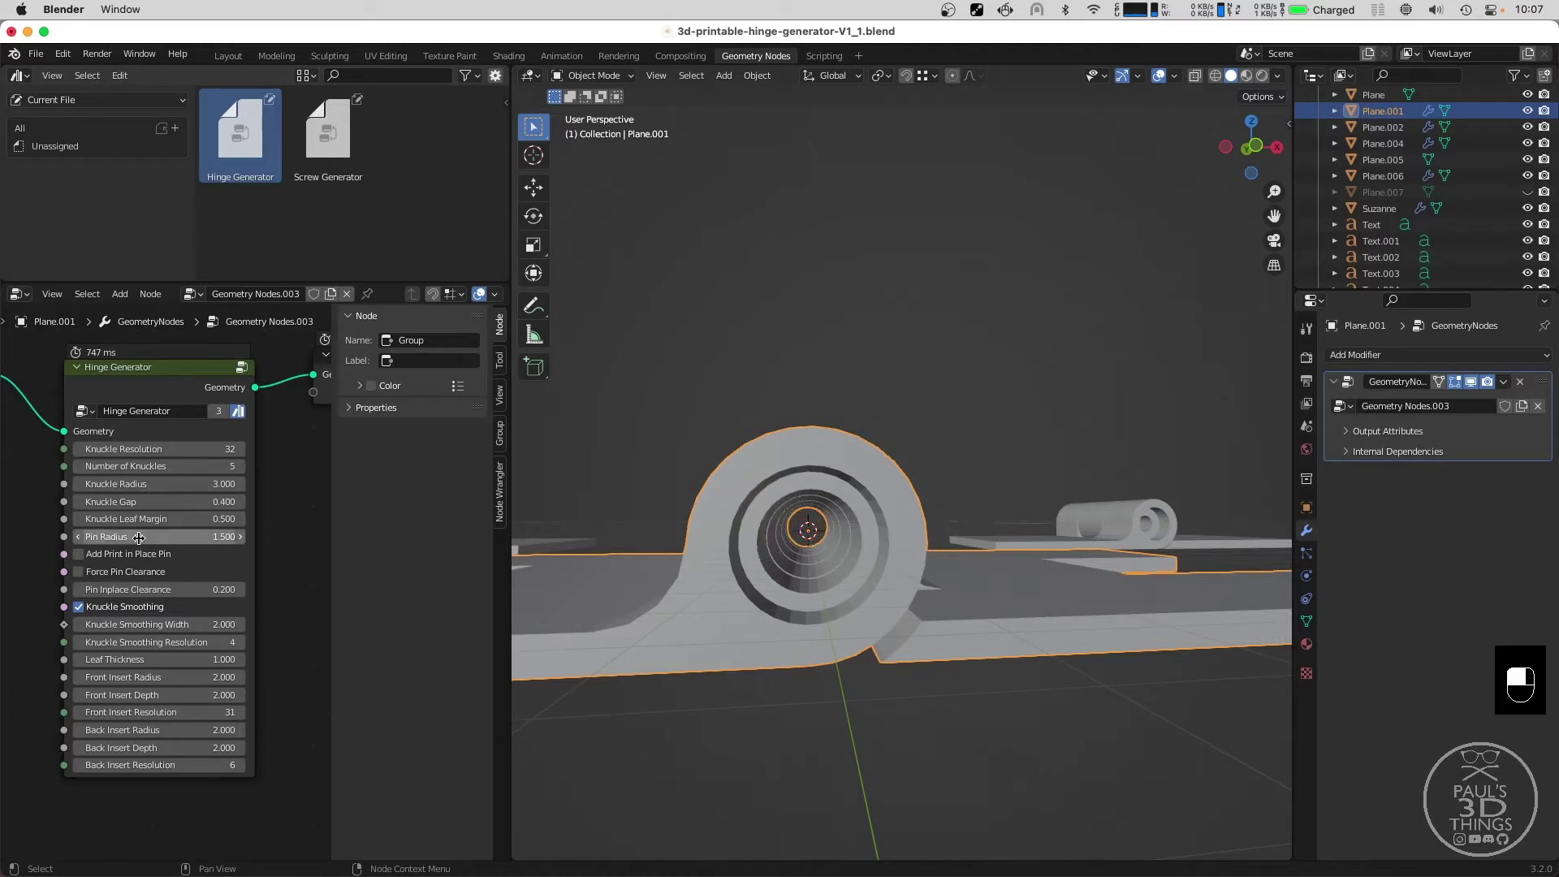
{"action": "middle_click", "coordinate": [667, 533]}
{"action": "scroll", "scroll_direction": "up", "scroll_amount": 3}
{"action": "middle_click", "coordinate": [683, 593]}
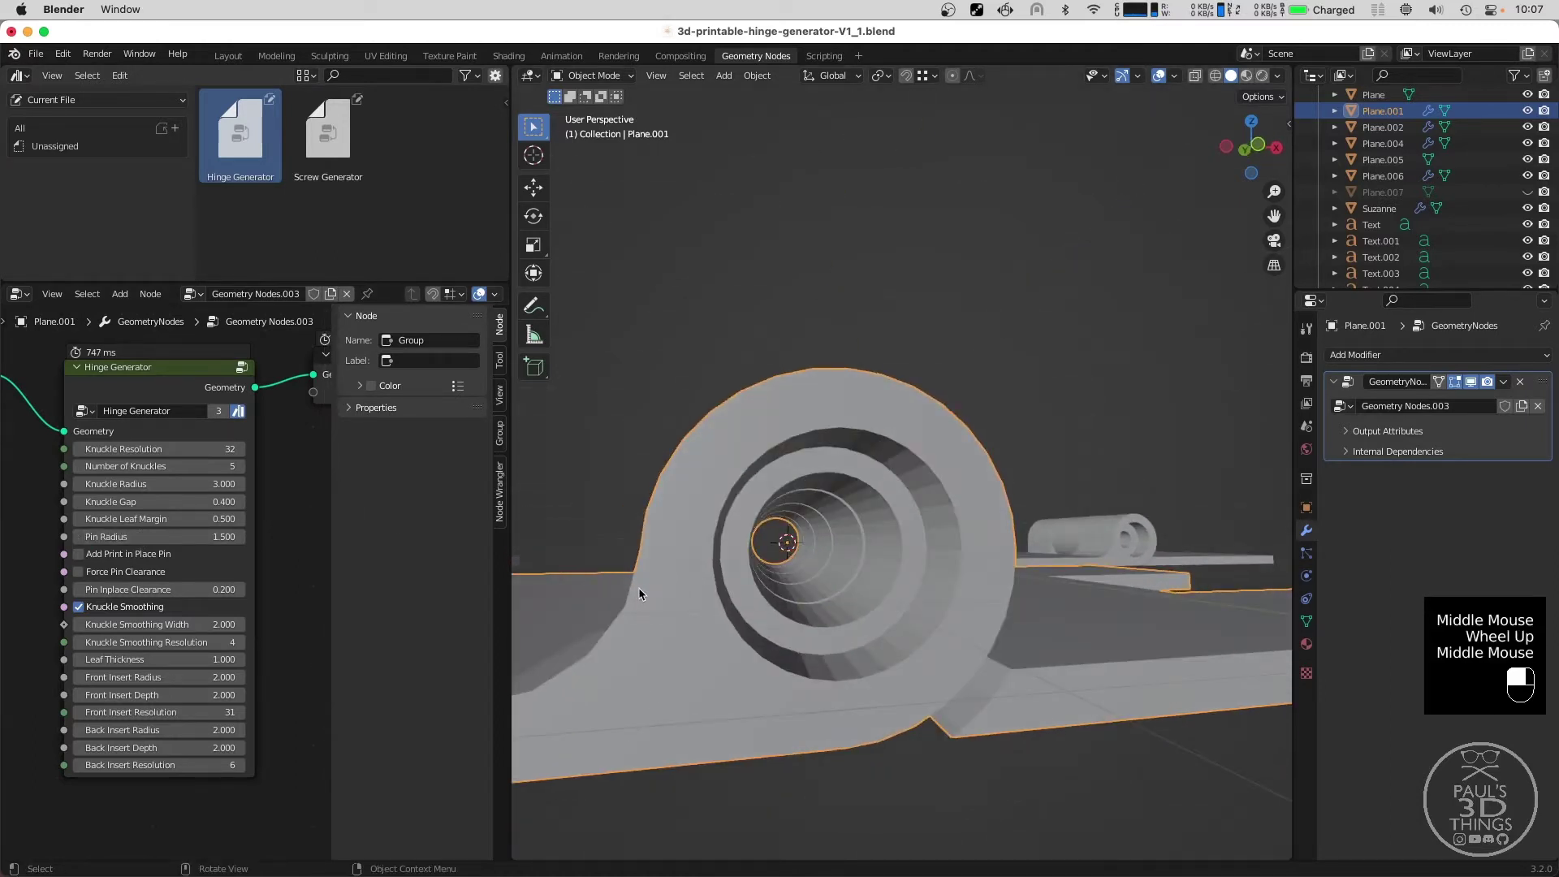
Enable the print-in-place pin and reduce the hinge to four knuckles, viewing it end-on.
{"action": "left_click_drag", "start_coordinate": [89, 555], "coordinate": [803, 533]}
{"action": "left_click_drag", "start_coordinate": [802, 532], "coordinate": [81, 471]}
{"action": "key", "text": "y"}
{"action": "key", "text": "y"}
{"action": "key", "text": "y"}
{"action": "scroll", "scroll_direction": "down", "scroll_amount": 3}
{"action": "scroll", "scroll_direction": "down", "scroll_amount": 3}
{"action": "scroll", "scroll_direction": "down", "scroll_amount": 3}
{"action": "left_click_drag", "start_coordinate": [82, 471], "coordinate": [916, 541]}
{"action": "middle_click", "coordinate": [675, 460]}
{"action": "middle_click", "coordinate": [1004, 474]}
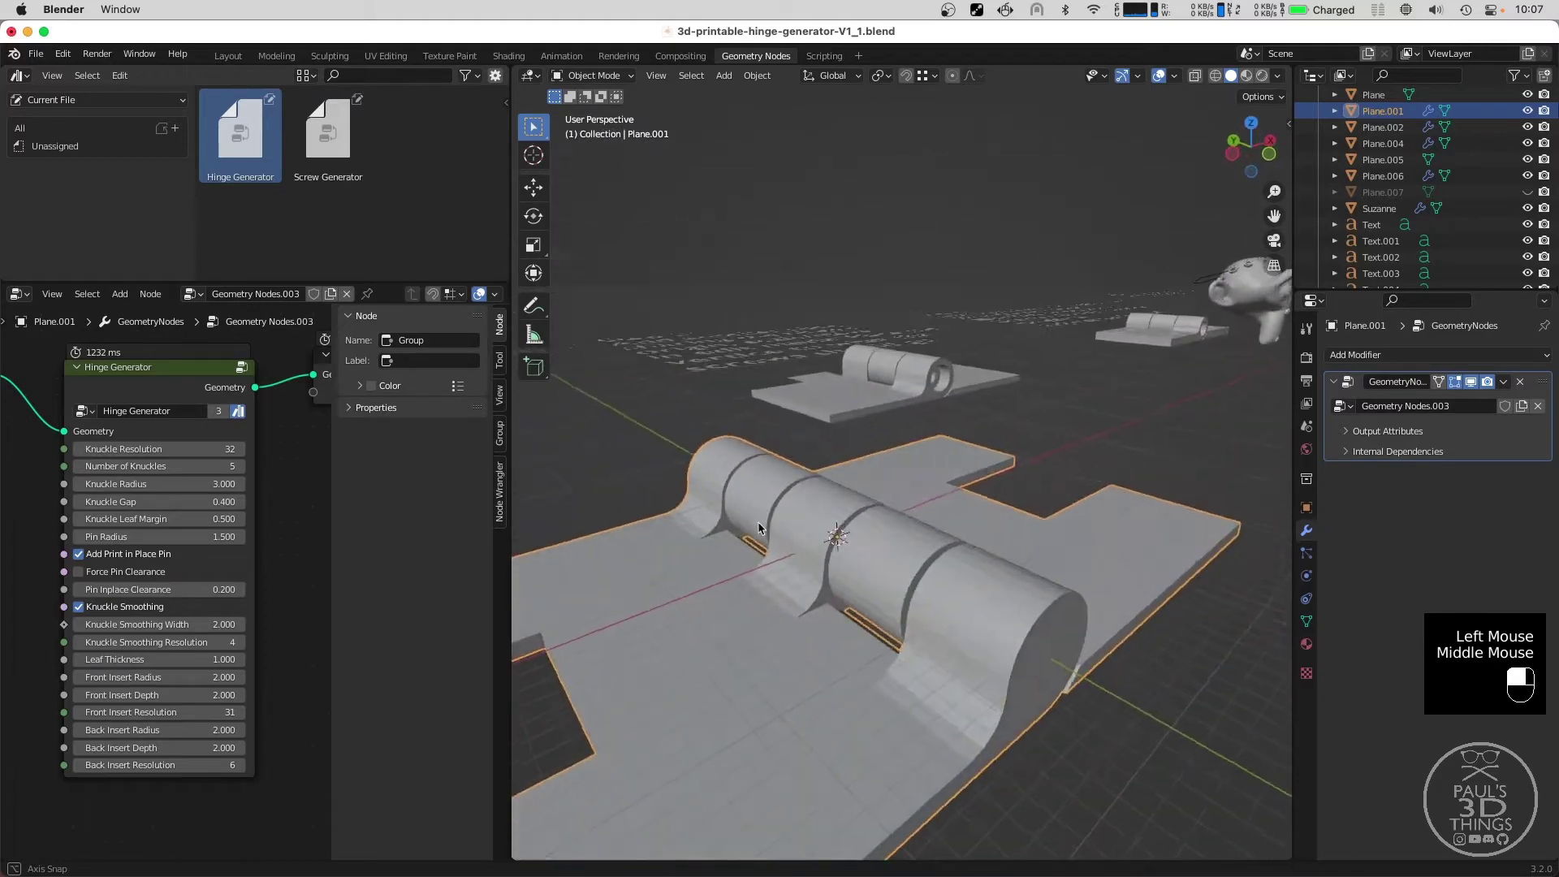
Switch to a top-down wireframe view centred and zoomed on the knuckles.
{"action": "key", "text": "y"}
{"action": "key", "text": "y"}
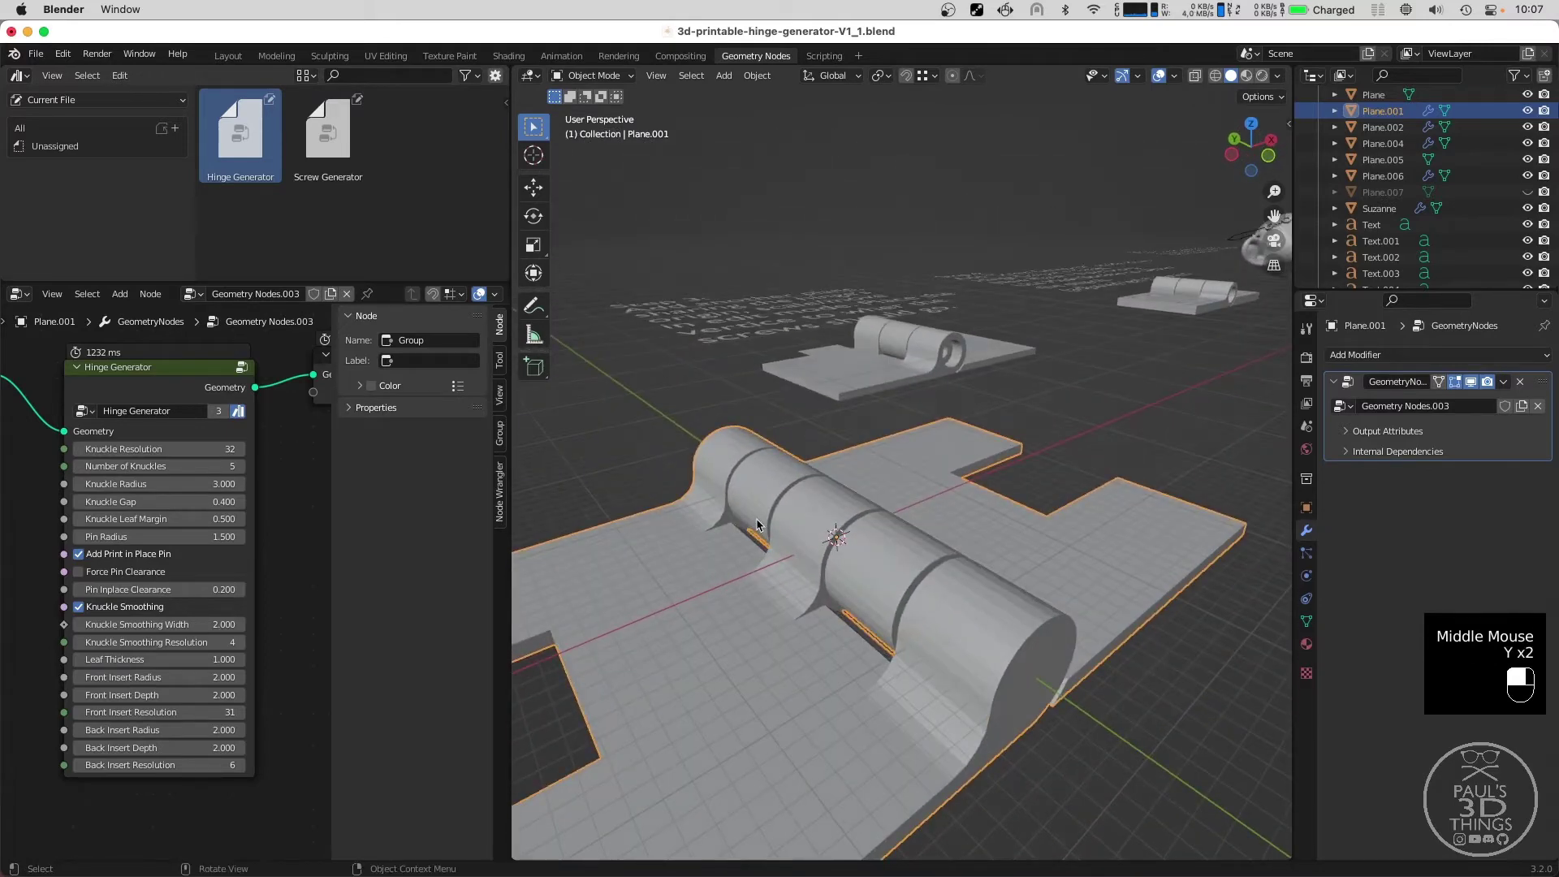
{"action": "key", "text": "`"}
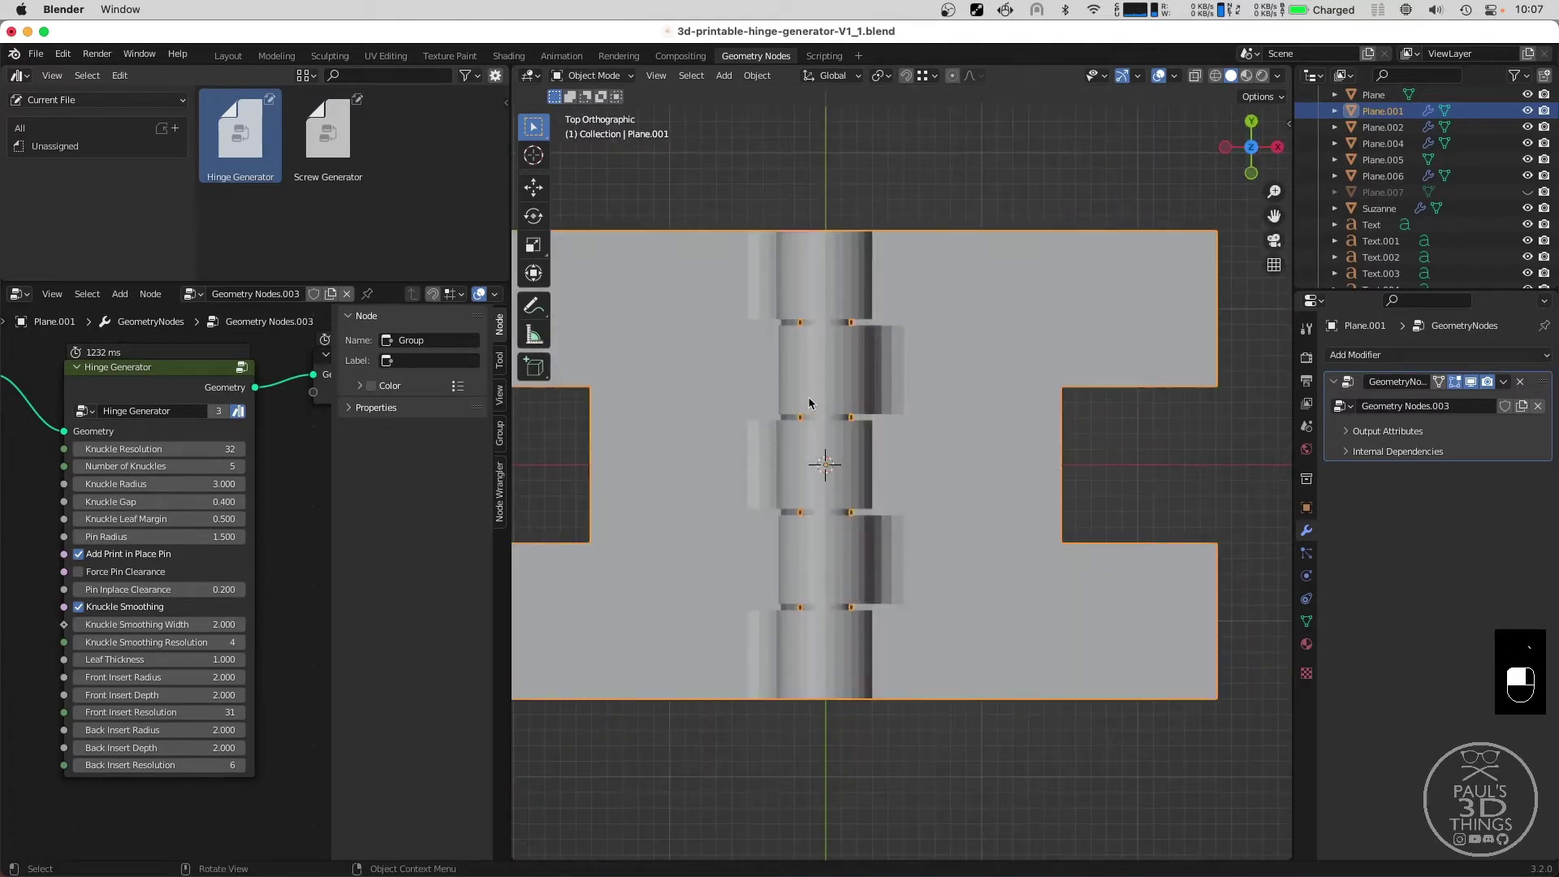
{"action": "key", "text": "z"}
{"action": "scroll", "scroll_direction": "up", "scroll_amount": 3}
{"action": "middle_click", "coordinate": [834, 401]}
{"action": "scroll", "scroll_direction": "up", "scroll_amount": 3}
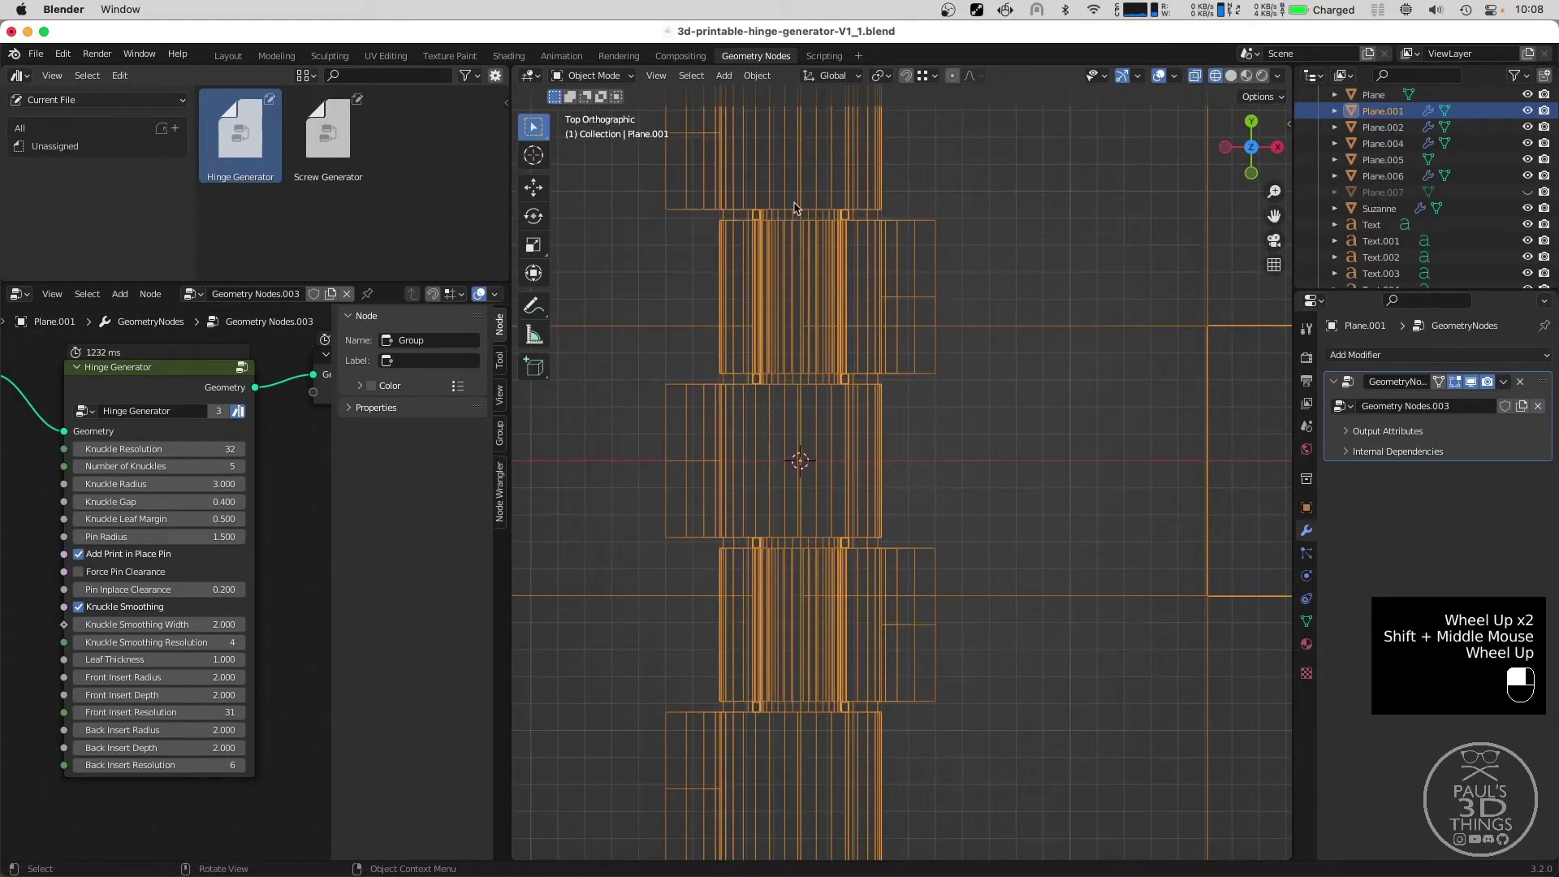
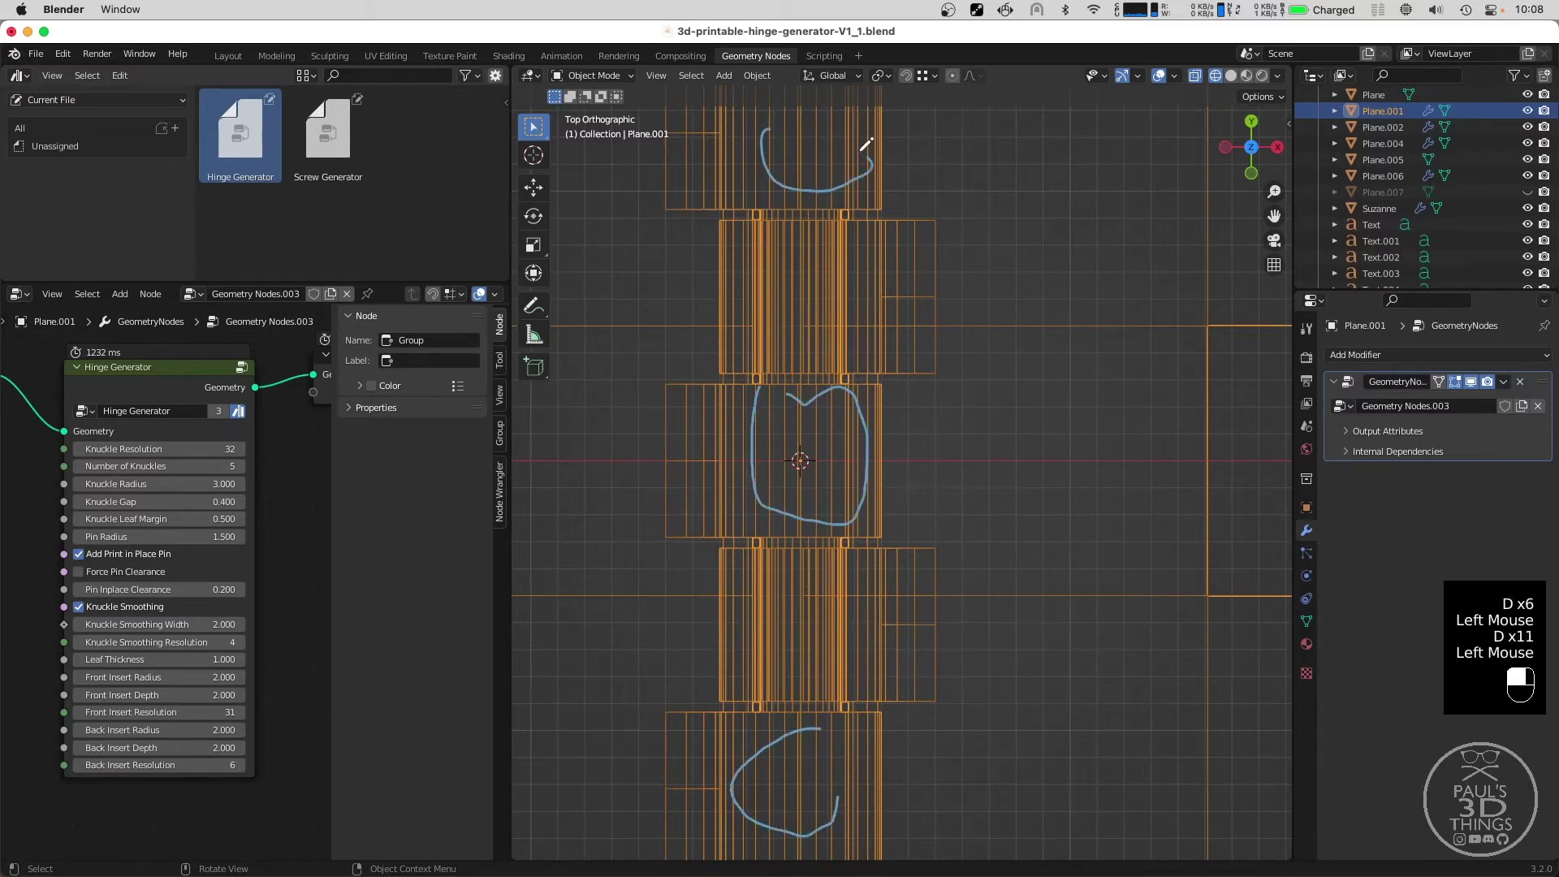
Sketch D-held annotation marks over the knuckles and along the inner pin slots.
{"action": "key", "text": "d"}
{"action": "key", "text": "d"}
{"action": "key", "text": "d"}
{"action": "left_click", "coordinate": [765, 218]}
{"action": "key", "text": "d"}
{"action": "key", "text": "d"}
{"action": "key", "text": "d"}
{"action": "left_click", "coordinate": [850, 216]}
{"action": "key", "text": "d"}
{"action": "key", "text": "d"}
{"action": "key", "text": "d"}
{"action": "key", "text": "d"}
{"action": "key", "text": "d"}
{"action": "left_click", "coordinate": [833, 671]}
{"action": "key", "text": "d"}
{"action": "key", "text": "d"}
{"action": "key", "text": "d"}
{"action": "left_click", "coordinate": [758, 552]}
{"action": "key", "text": "d"}
{"action": "key", "text": "d"}
{"action": "key", "text": "d"}
{"action": "key", "text": "d"}
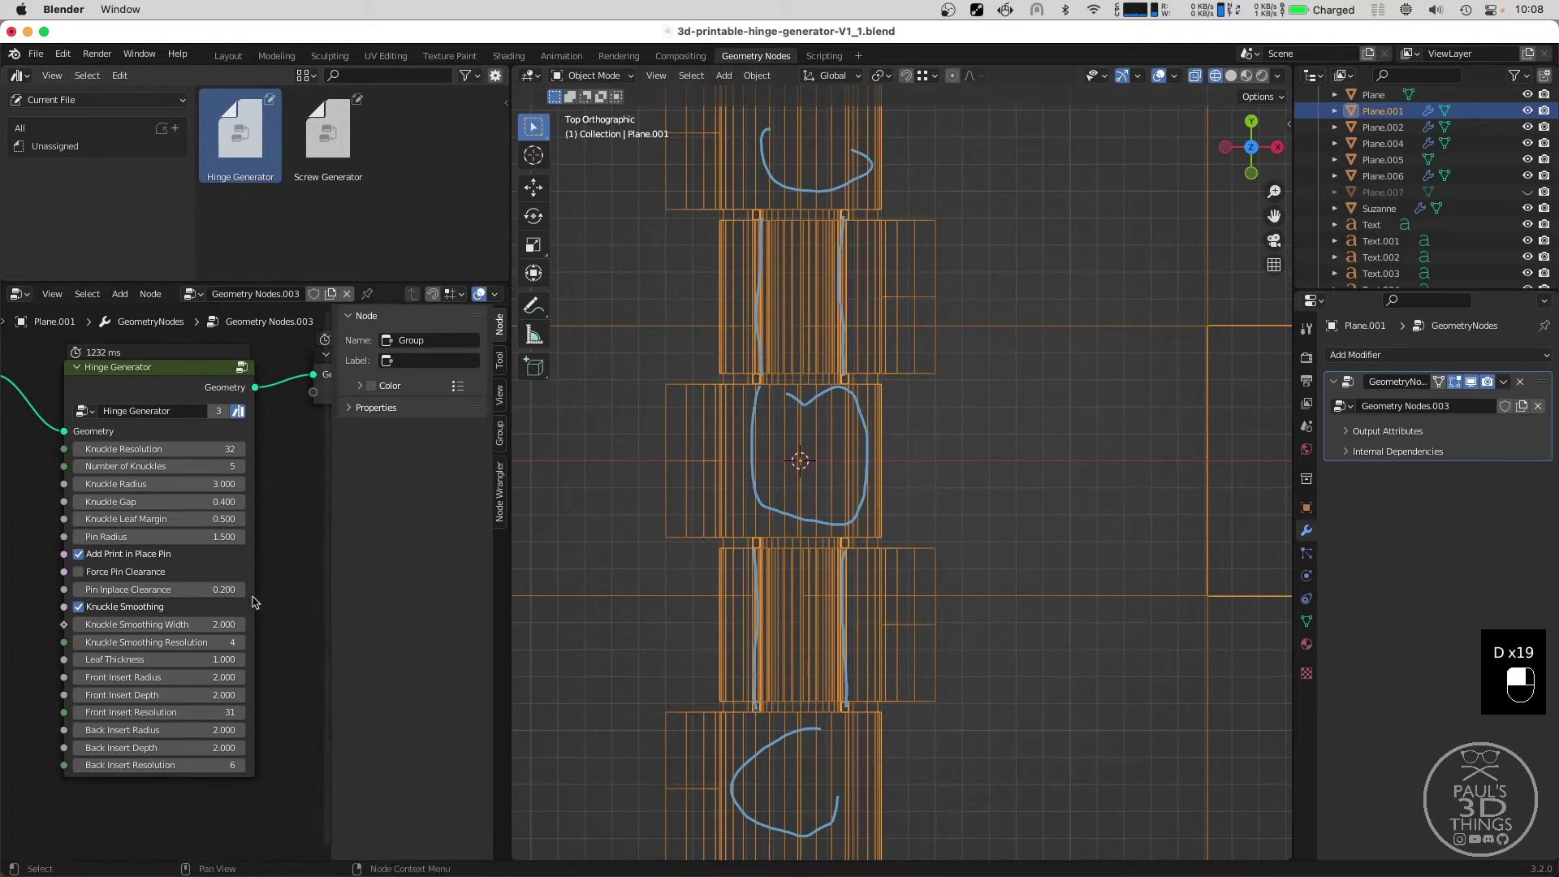
Set Pin Inplace Clearance to 0.4, disable the print-in-place pin and force pin clearance, back in solid shading.
{"action": "left_click_drag", "start_coordinate": [199, 590], "coordinate": [848, 470]}
{"action": "left_click_drag", "start_coordinate": [849, 469], "coordinate": [680, 621]}
{"action": "scroll", "scroll_direction": "down", "scroll_amount": 3}
{"action": "scroll", "scroll_direction": "down", "scroll_amount": 3}
{"action": "left_click_drag", "start_coordinate": [680, 621], "coordinate": [889, 597]}
{"action": "key", "text": "z"}
Orbit the hinge to look into the open pin hole through the knuckles.
{"action": "left_click_drag", "start_coordinate": [890, 597], "coordinate": [928, 525]}
{"action": "scroll", "scroll_direction": "down", "scroll_amount": 3}
{"action": "scroll", "scroll_direction": "up", "scroll_amount": 3}
{"action": "scroll", "scroll_direction": "down", "scroll_amount": 3}
{"action": "scroll", "scroll_direction": "up", "scroll_amount": 3}
{"action": "scroll", "scroll_direction": "down", "scroll_amount": 3}
{"action": "middle_click", "coordinate": [827, 546]}
{"action": "scroll", "scroll_direction": "up", "scroll_amount": 3}
{"action": "middle_click", "coordinate": [980, 610]}
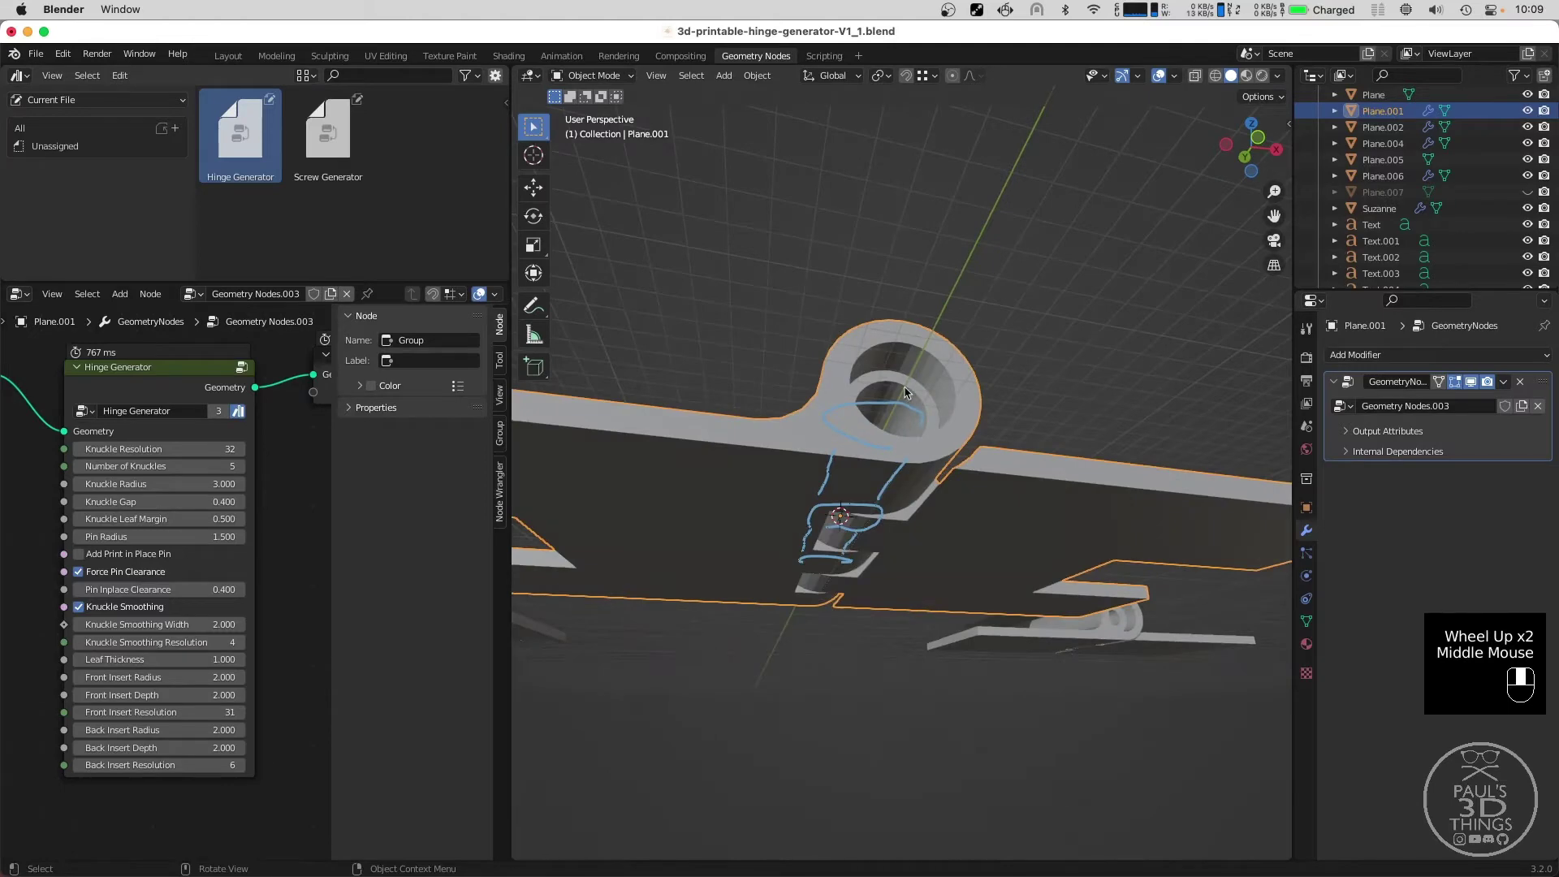
{"action": "middle_click", "coordinate": [909, 416]}
Erase the annotation sketches drawn over the viewport.
{"action": "scroll", "scroll_direction": "down", "scroll_amount": 3}
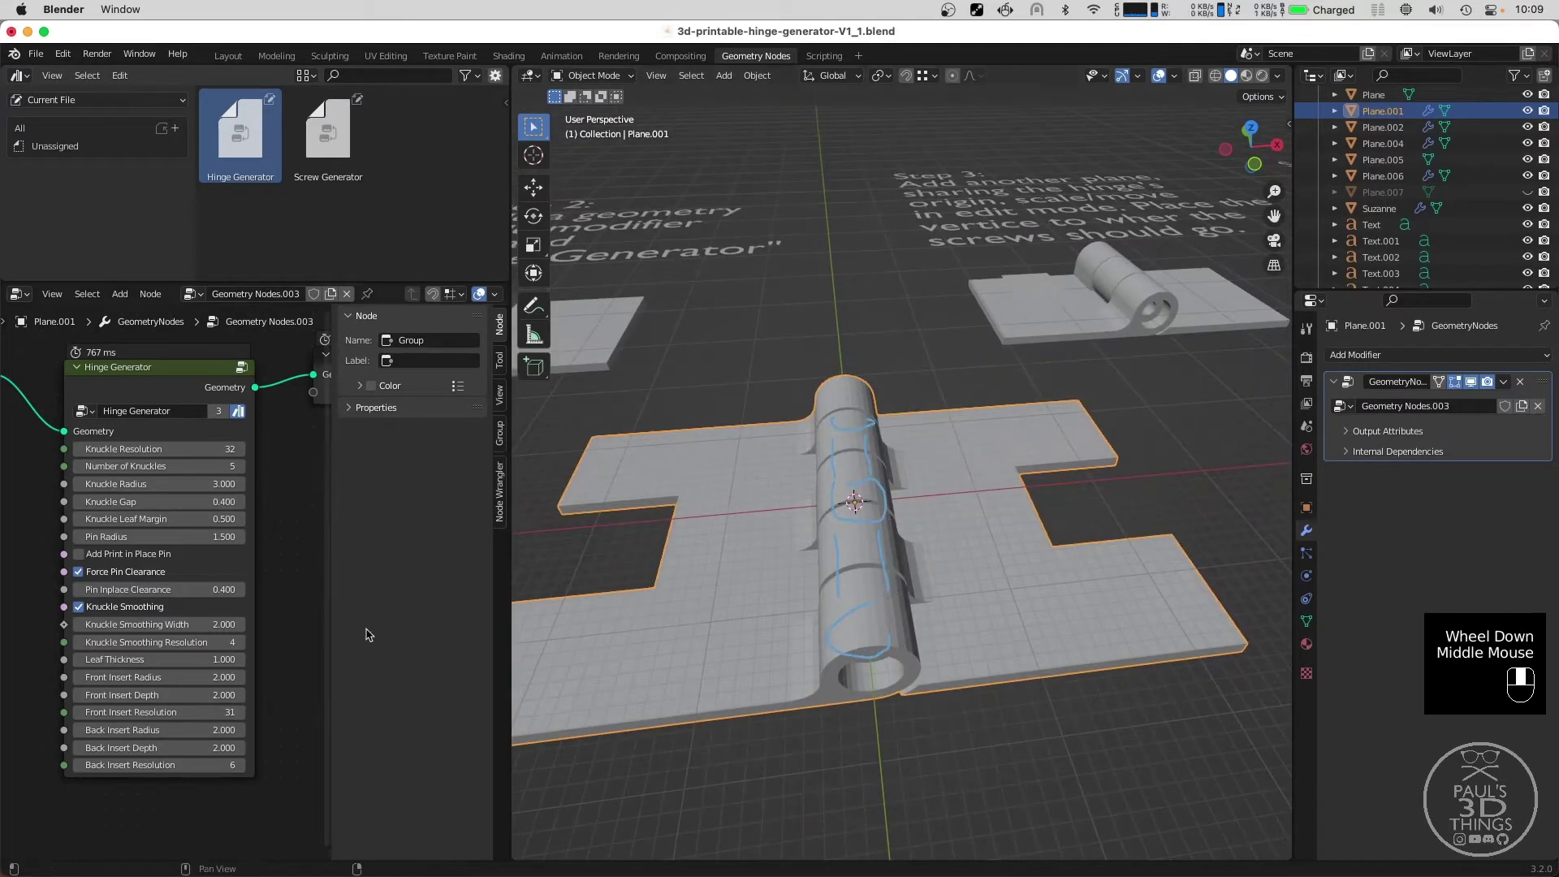
{"action": "scroll", "scroll_direction": "up", "scroll_amount": 3}
{"action": "left_click_drag", "start_coordinate": [735, 604], "coordinate": [763, 583]}
{"action": "key", "text": "d"}
{"action": "right_click", "coordinate": [857, 453]}
{"action": "key", "text": "d"}
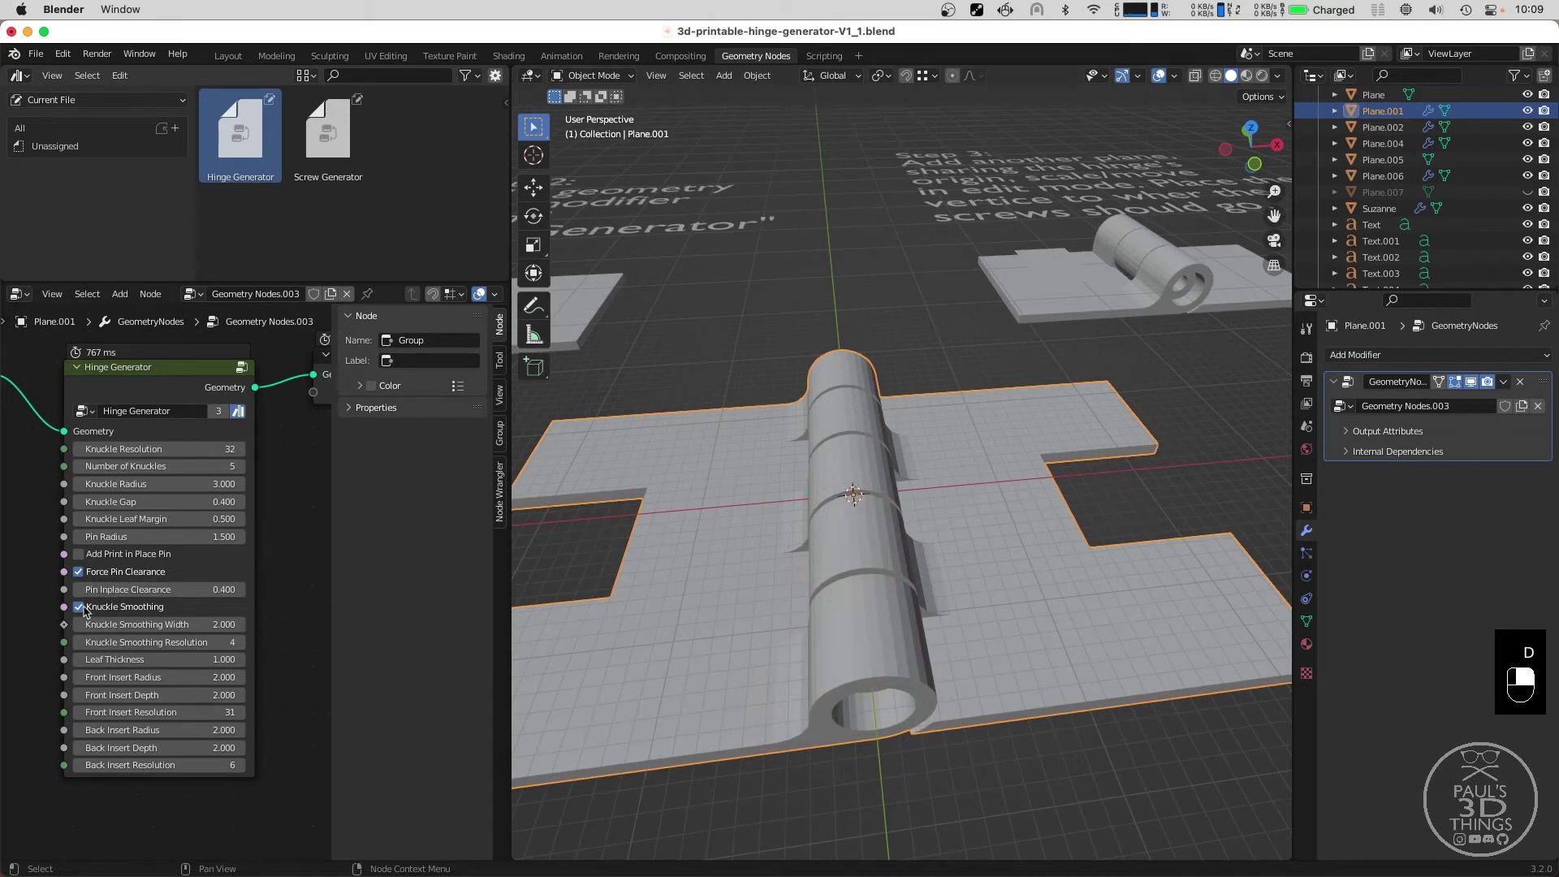
Toggle knuckle smoothing off and on, then widen it to 5 with resolution 1.
{"action": "left_click", "coordinate": [85, 611]}
{"action": "right_click", "coordinate": [85, 611]}
{"action": "left_click_drag", "start_coordinate": [85, 611], "coordinate": [692, 614]}
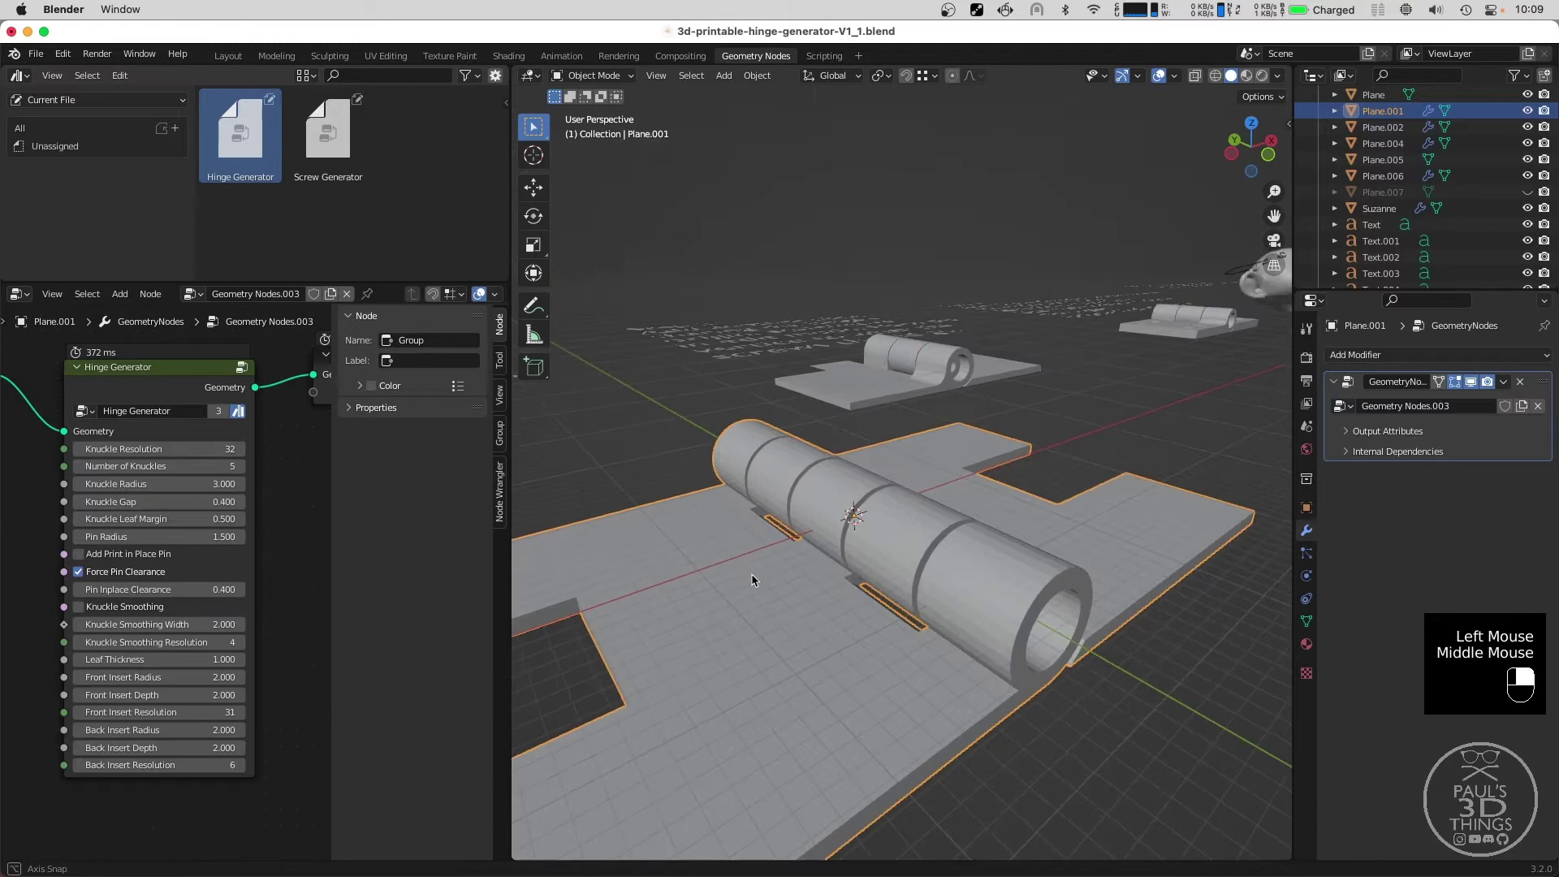
{"action": "left_click_drag", "start_coordinate": [130, 618], "coordinate": [687, 613]}
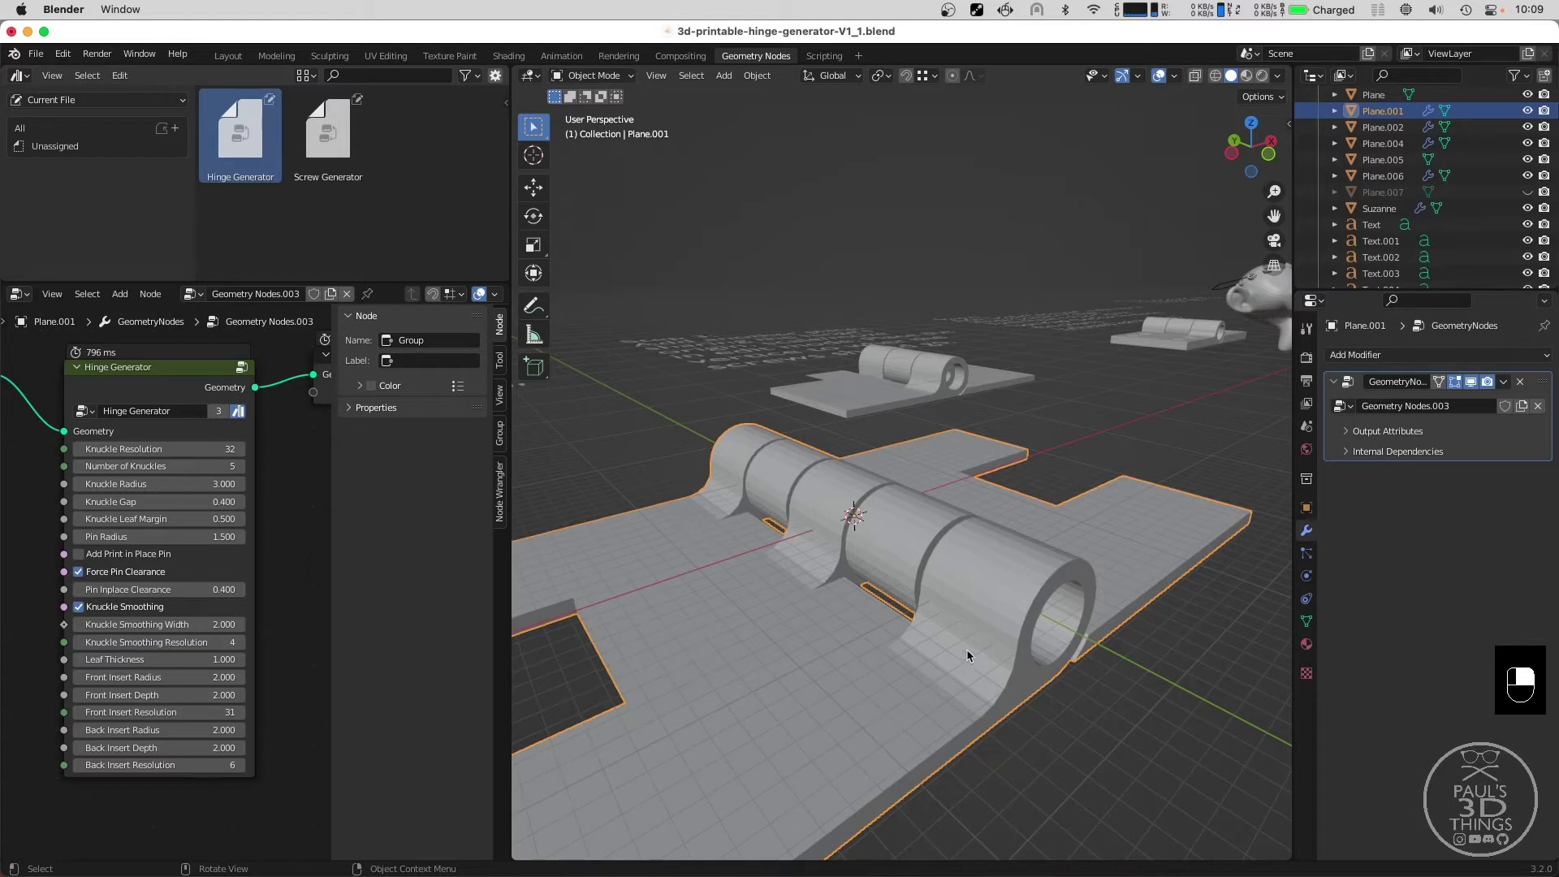
{"action": "left_click_drag", "start_coordinate": [178, 623], "coordinate": [150, 645]}
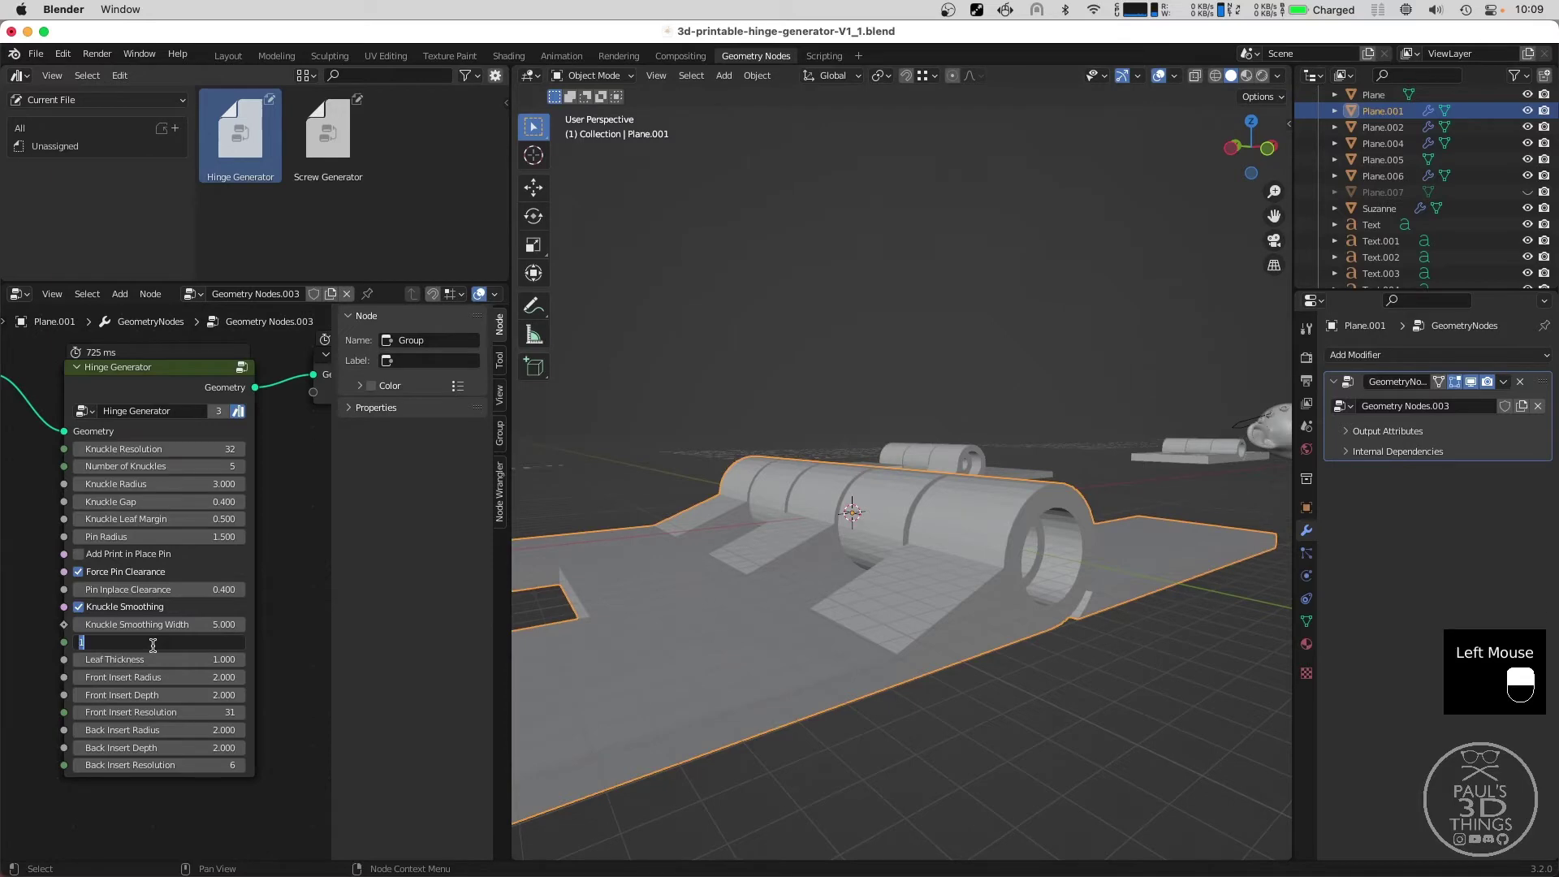
Set knuckle smoothing resolution to 3 and leaf thickness to 3, checking from the side.
{"action": "middle_click", "coordinate": [847, 544]}
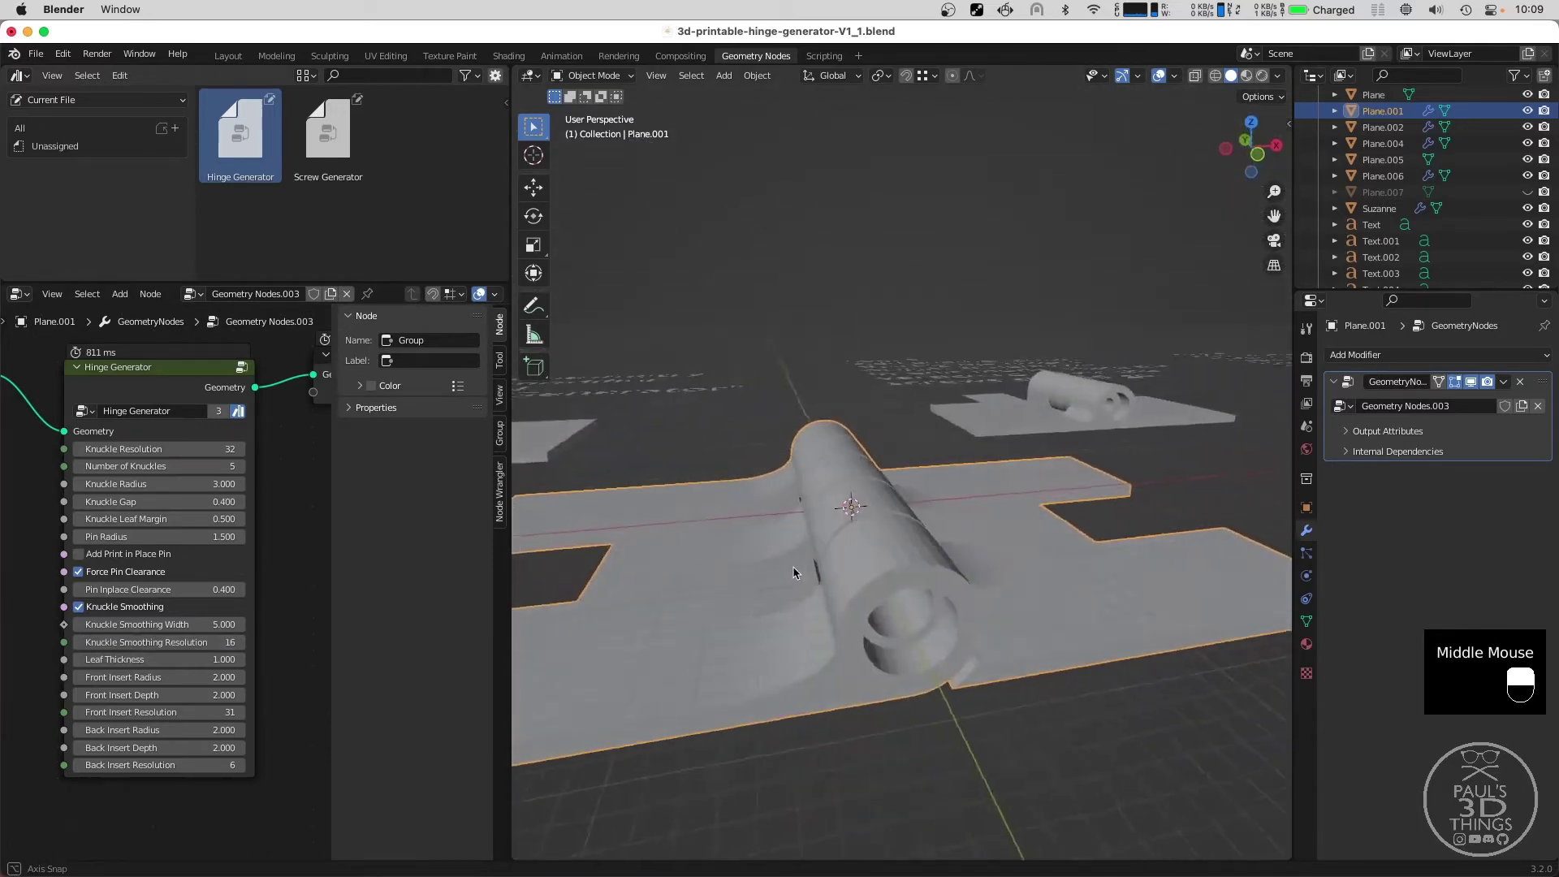
{"action": "left_click", "coordinate": [814, 575]}
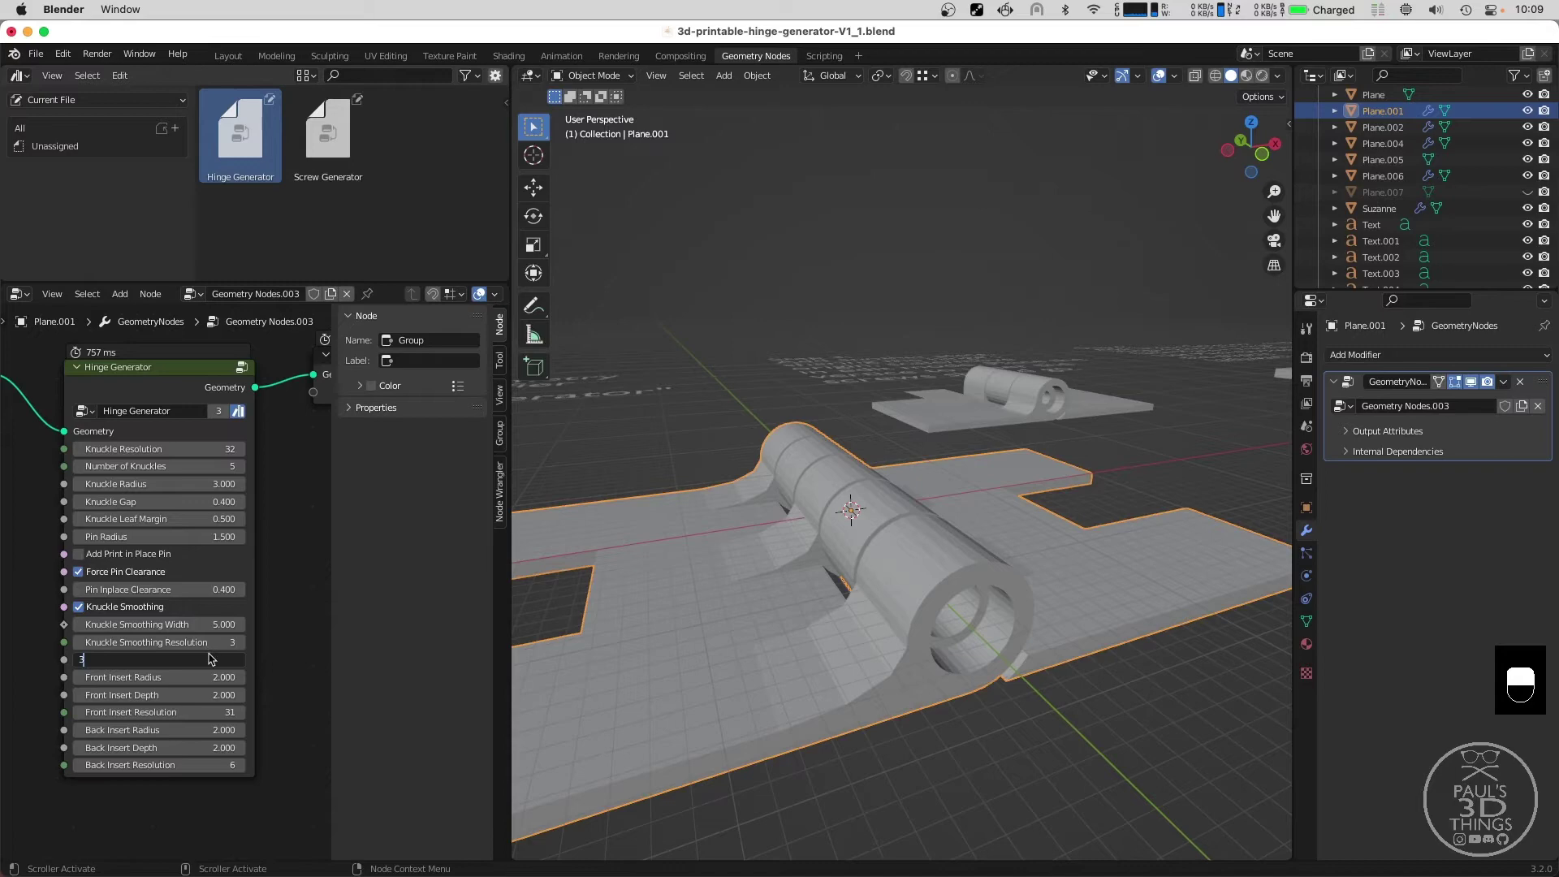
{"action": "scroll", "scroll_direction": "down", "scroll_amount": 3}
{"action": "middle_click", "coordinate": [918, 532]}
{"action": "scroll", "scroll_direction": "up", "scroll_amount": 3}
{"action": "middle_click", "coordinate": [888, 566]}
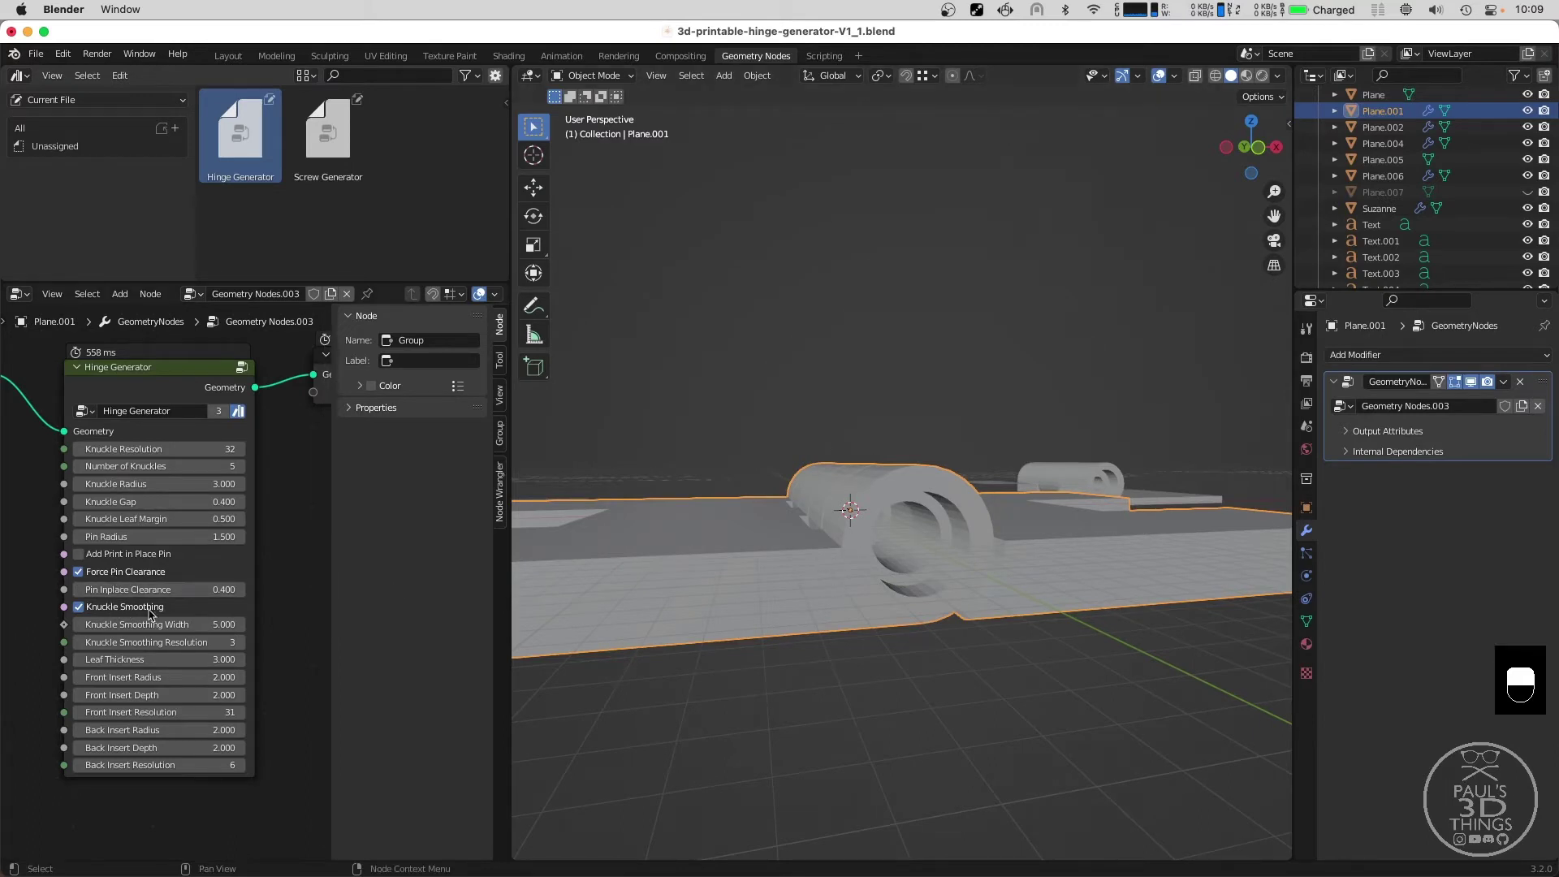
{"action": "middle_click", "coordinate": [811, 539]}
Try leaf thickness 5, then settle the hinge leaves at thickness 2.
{"action": "middle_click", "coordinate": [838, 572]}
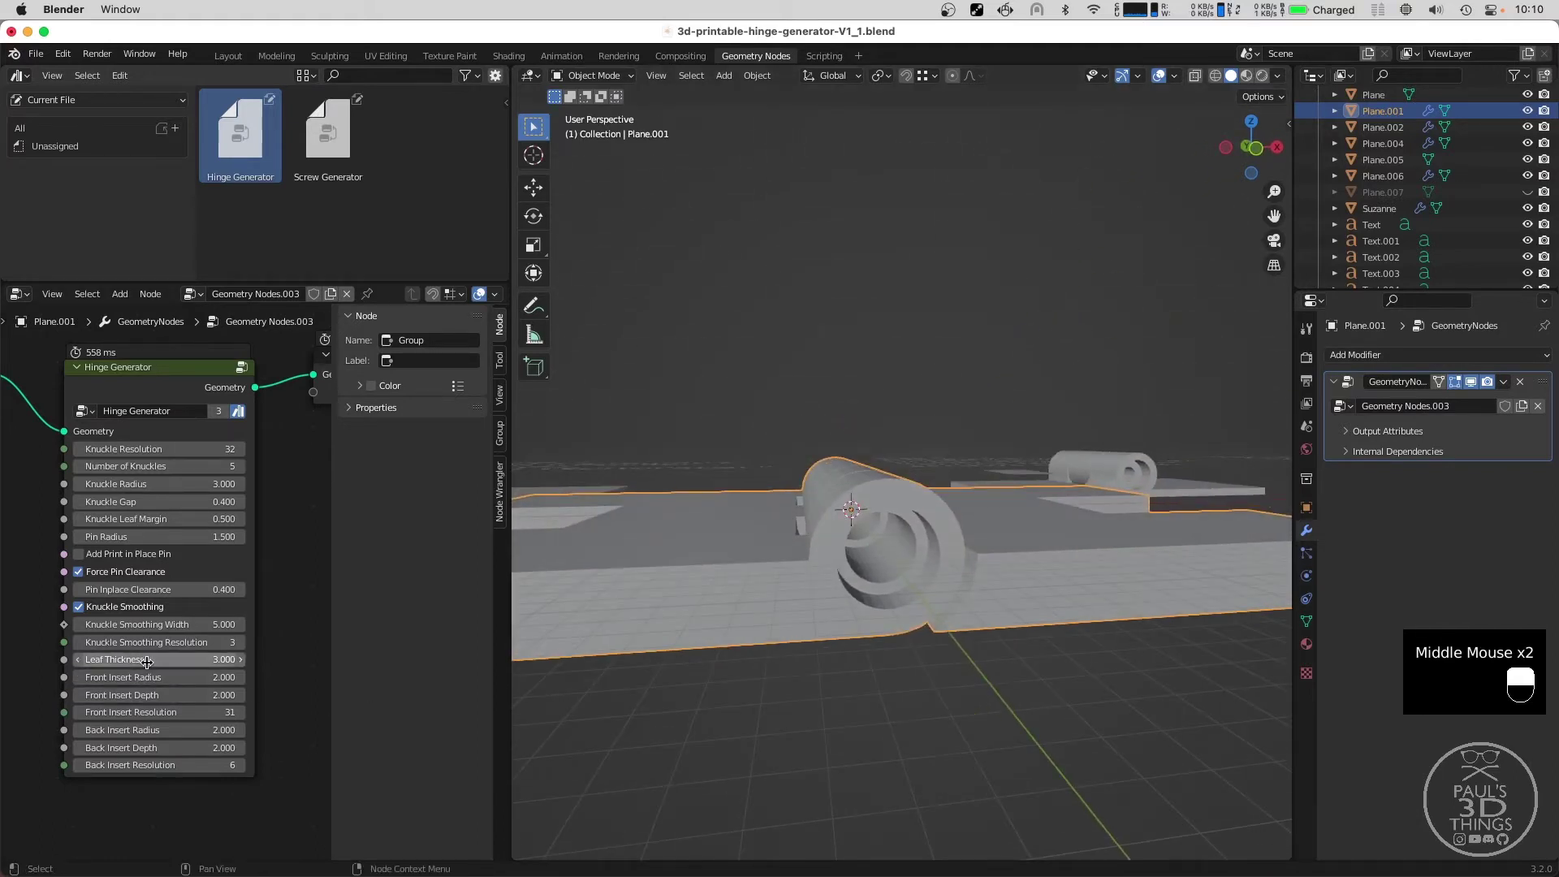
{"action": "left_click", "coordinate": [147, 656]}
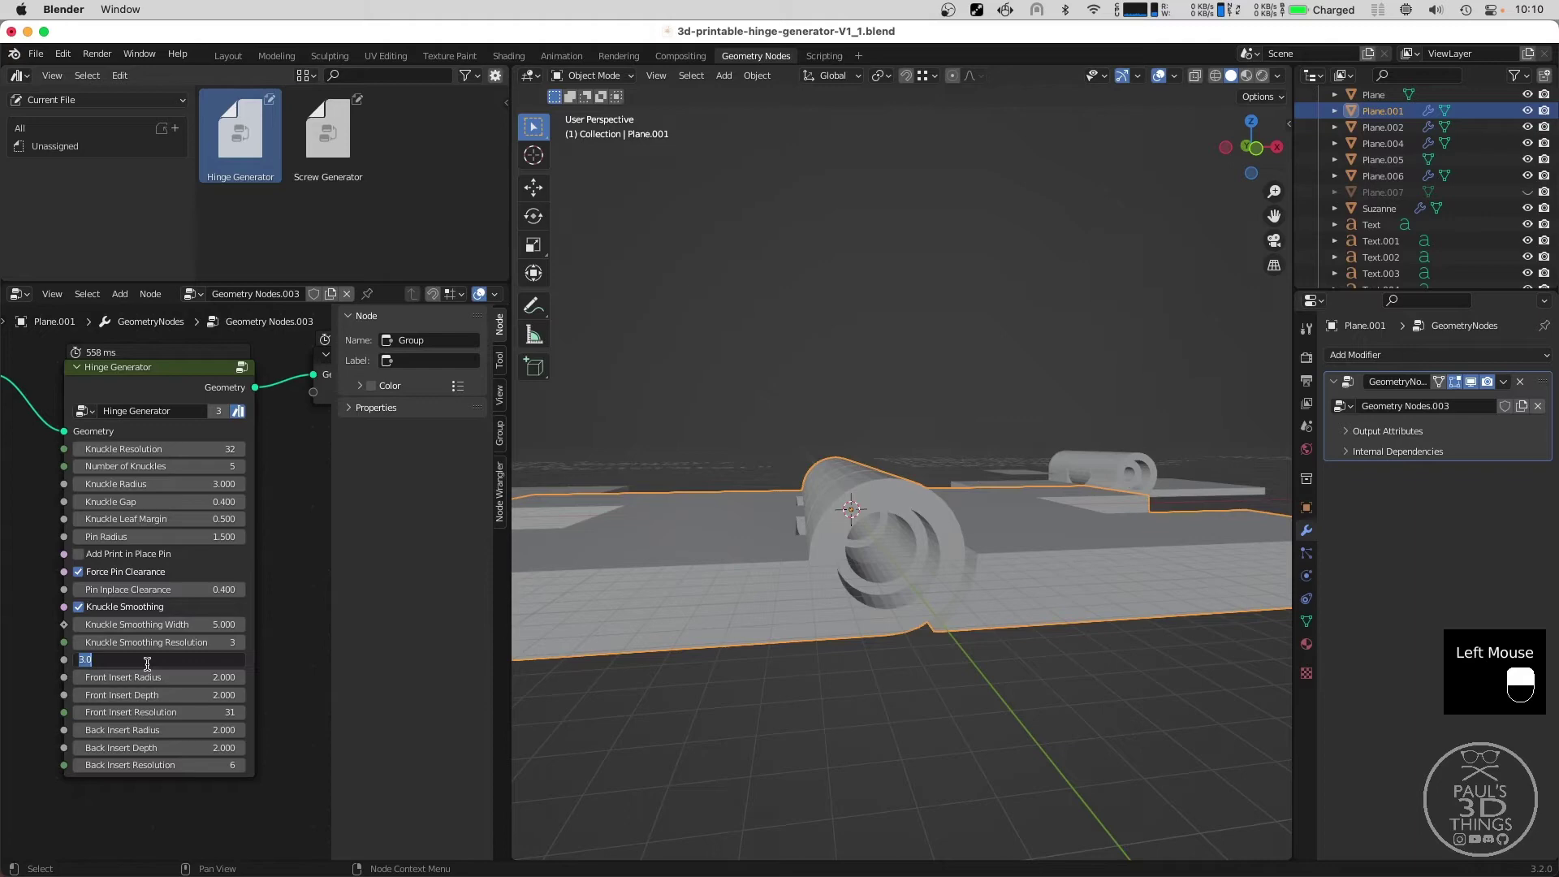
{"action": "middle_click", "coordinate": [656, 573]}
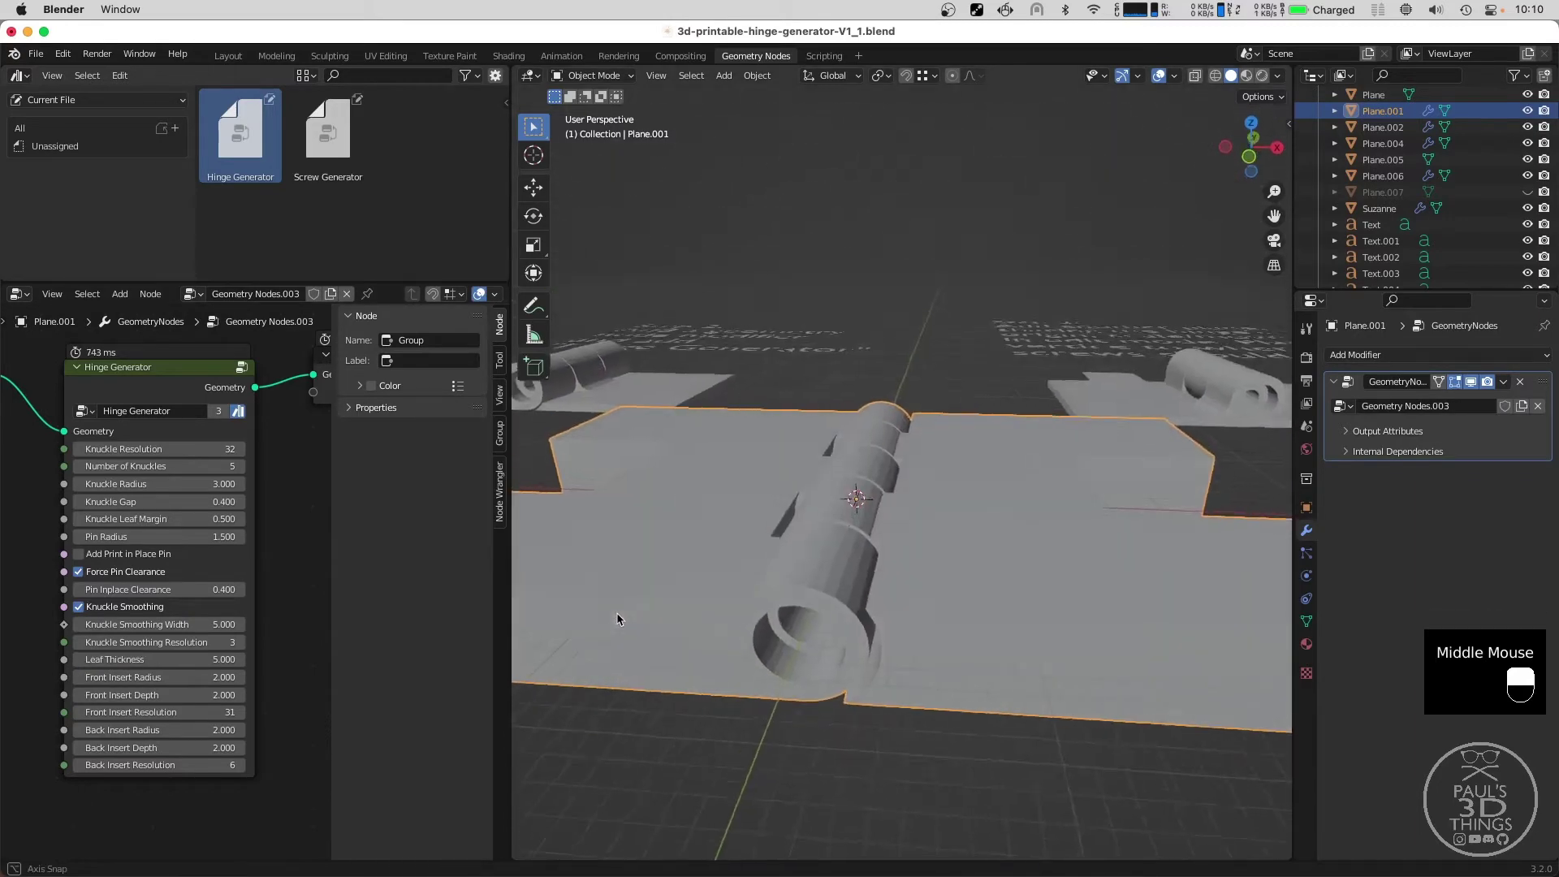
{"action": "scroll", "scroll_direction": "down", "scroll_amount": 3}
{"action": "middle_click", "coordinate": [819, 519]}
{"action": "scroll", "scroll_direction": "down", "scroll_amount": 3}
{"action": "scroll", "scroll_direction": "up", "scroll_amount": 3}
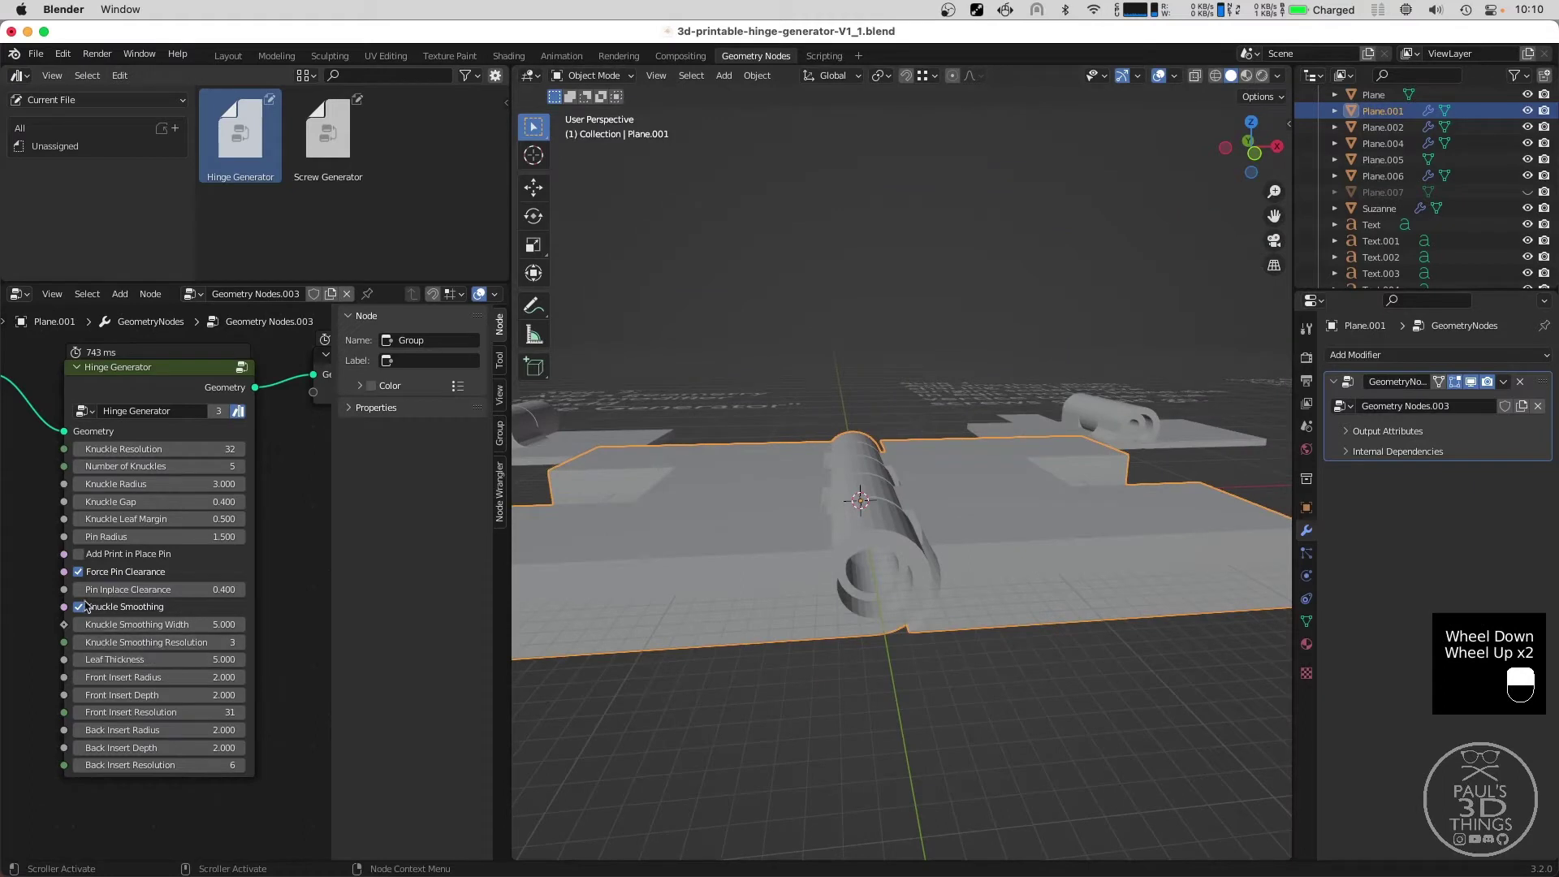
{"action": "left_click", "coordinate": [146, 656]}
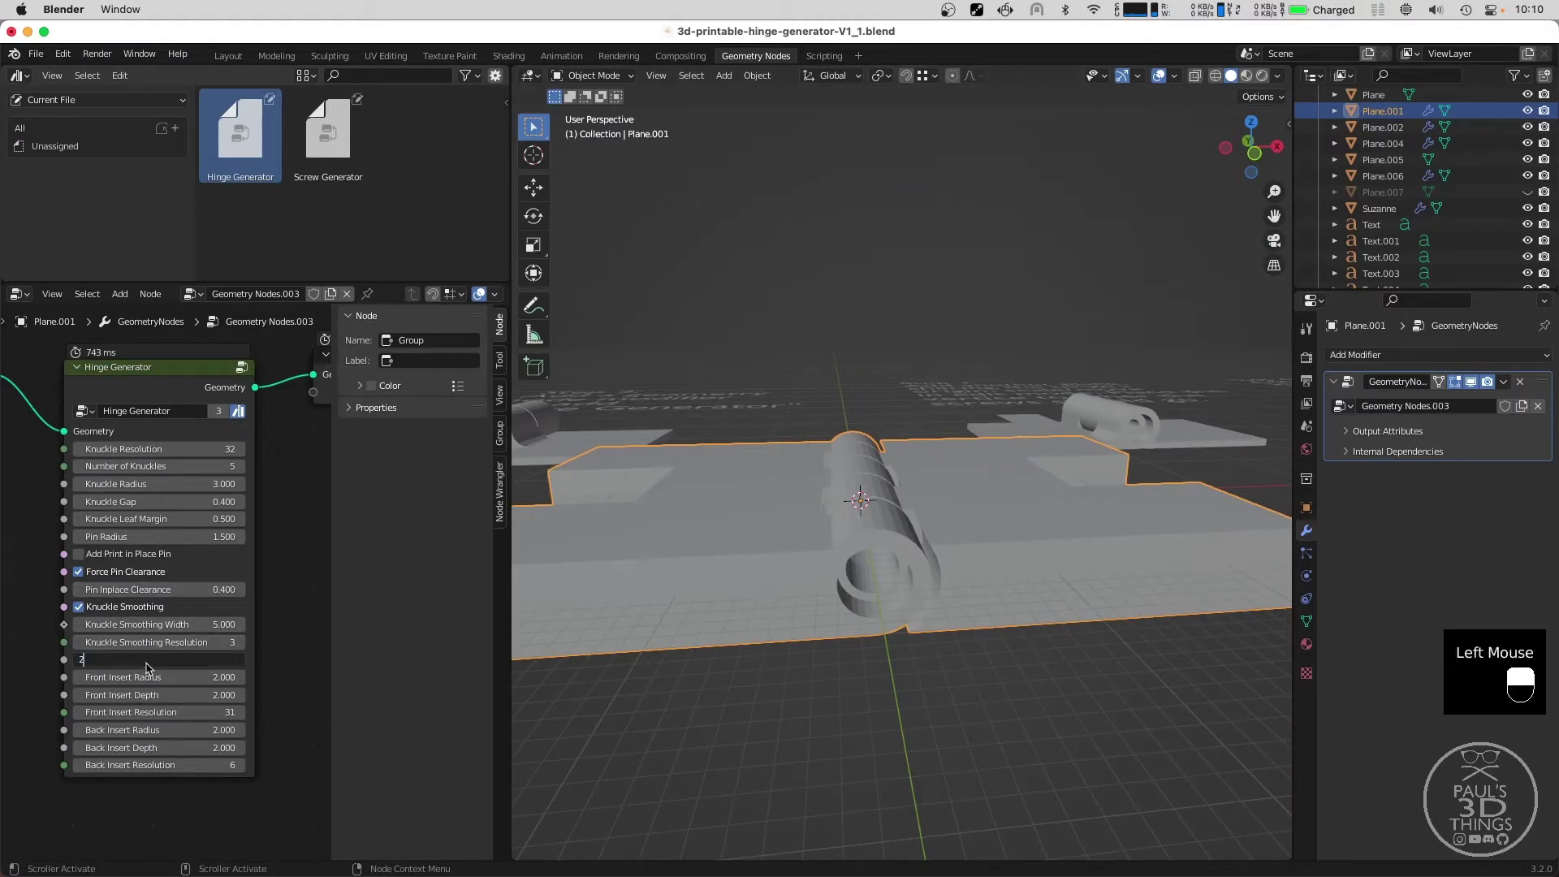
{"action": "middle_click", "coordinate": [776, 591]}
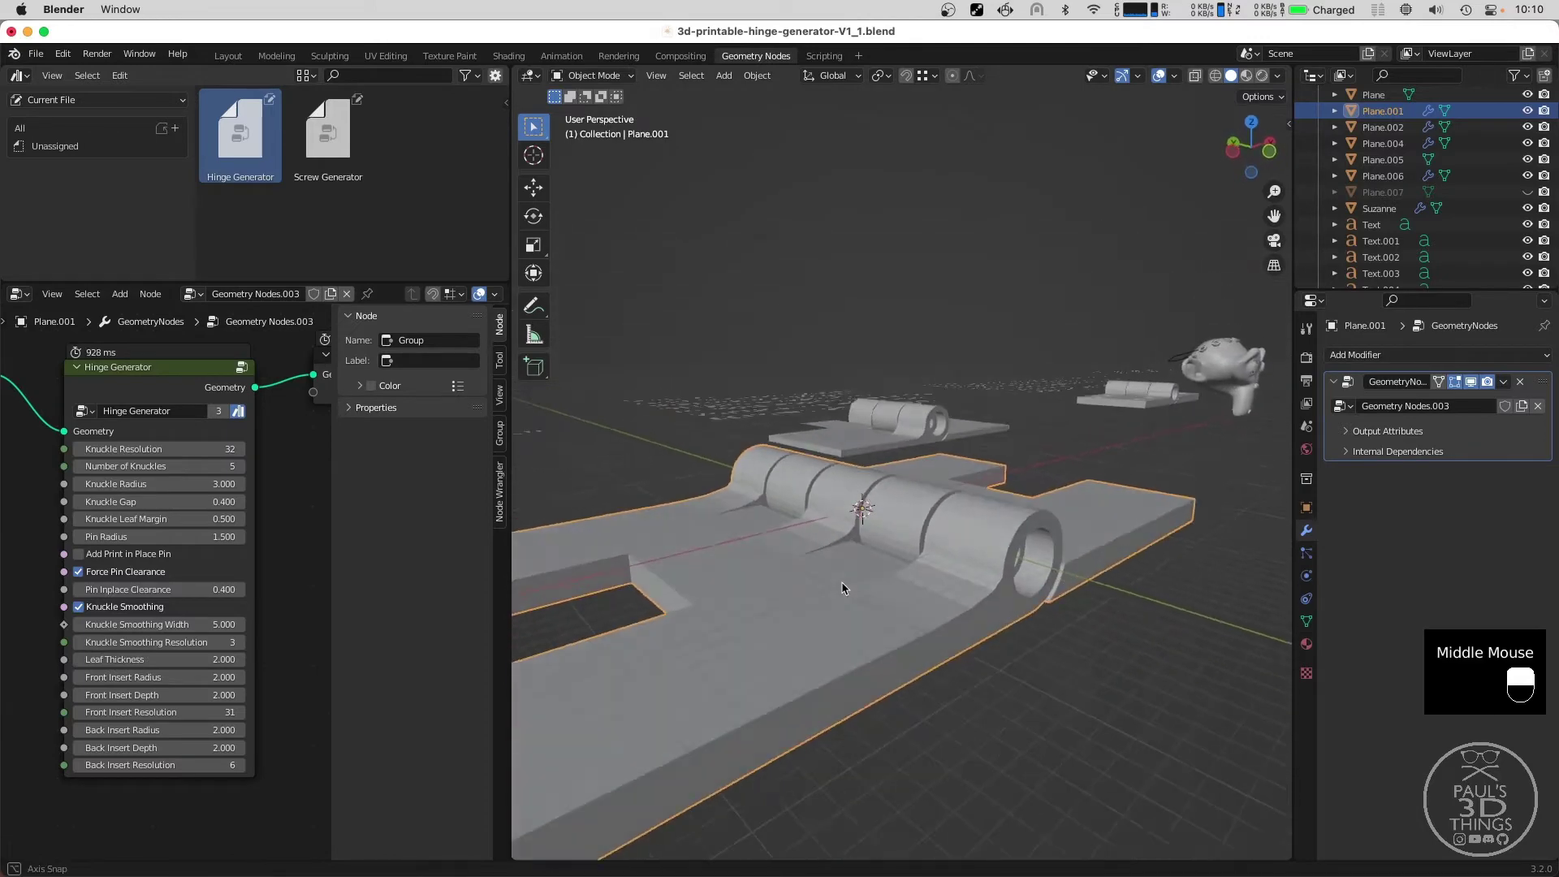
{"action": "scroll", "scroll_direction": "up", "scroll_amount": 3}
{"action": "scroll", "scroll_direction": "up", "scroll_amount": 3}
{"action": "scroll", "scroll_direction": "down", "scroll_amount": 3}
Inspect the hex insert on the knuckle and reduce the front insert radius to 1.5.
{"action": "middle_click", "coordinate": [183, 694]}
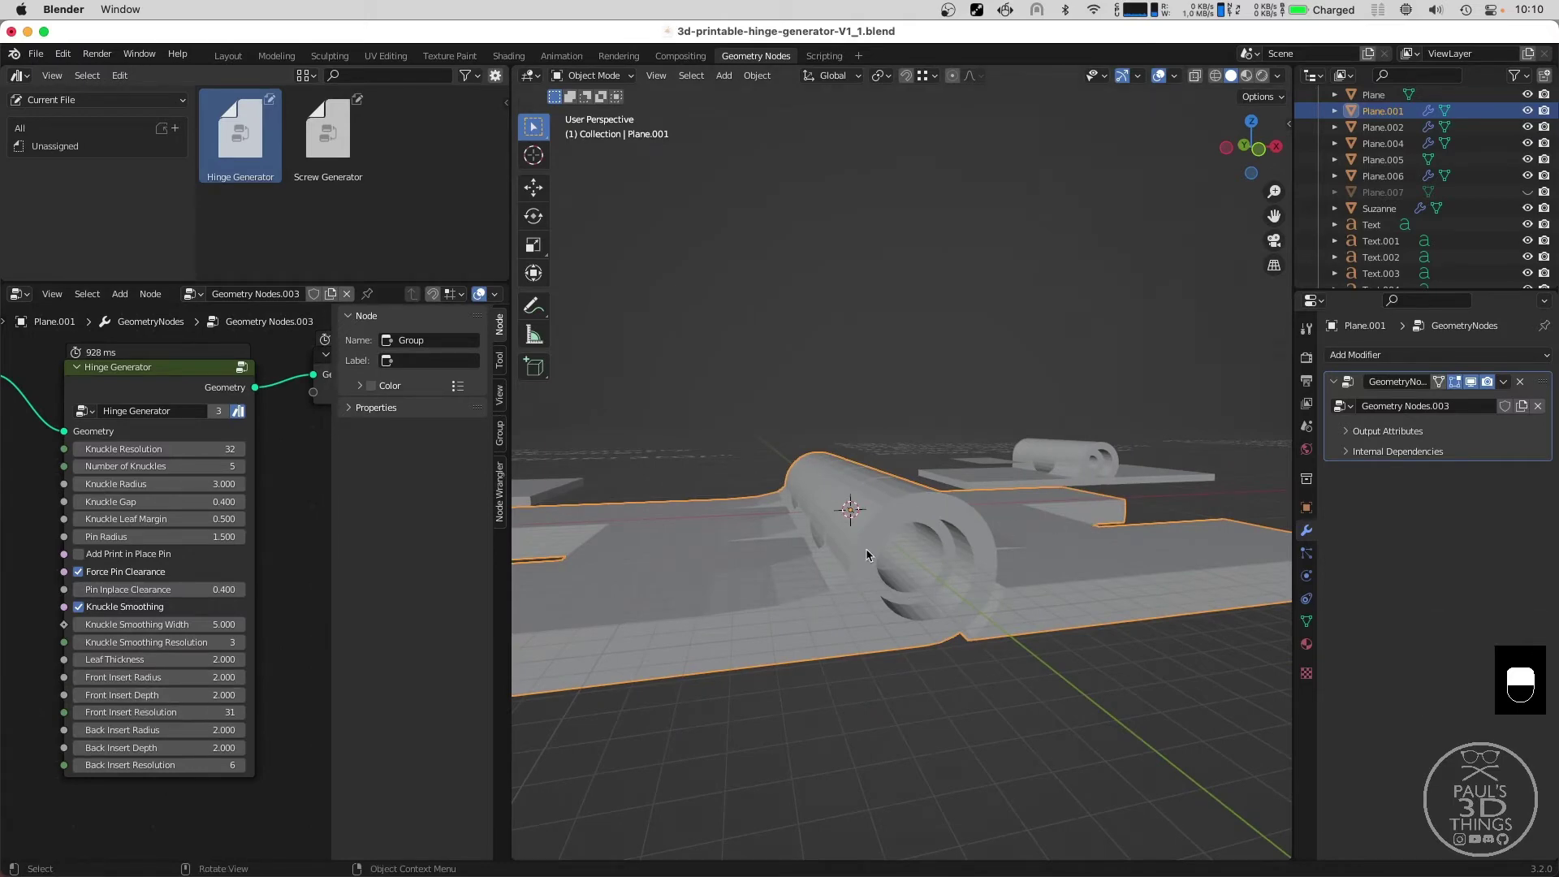
{"action": "middle_click", "coordinate": [835, 538]}
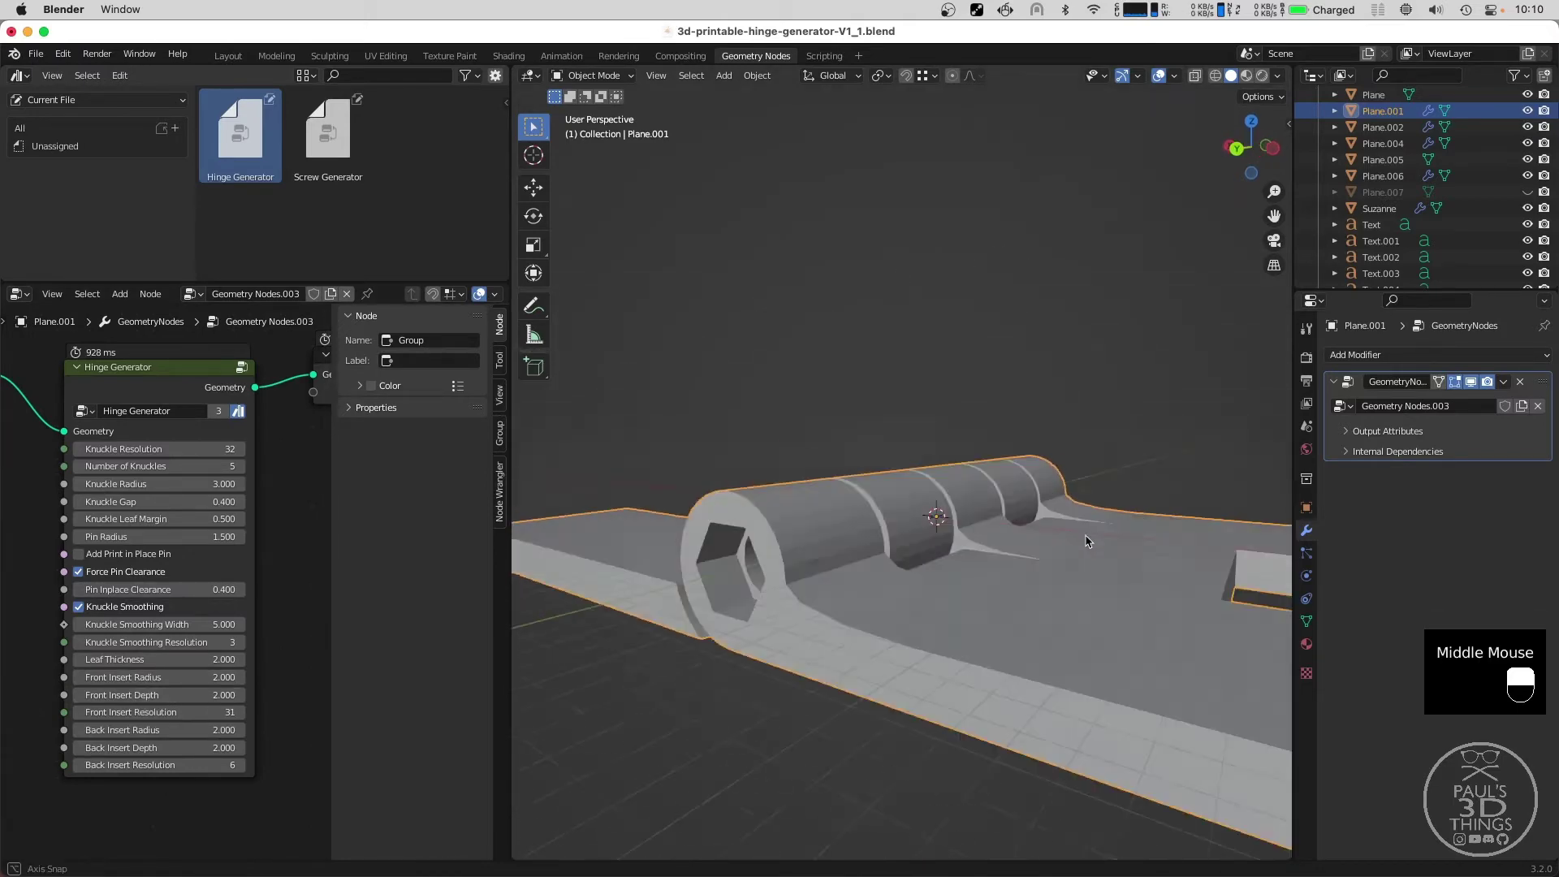
{"action": "middle_click", "coordinate": [833, 616]}
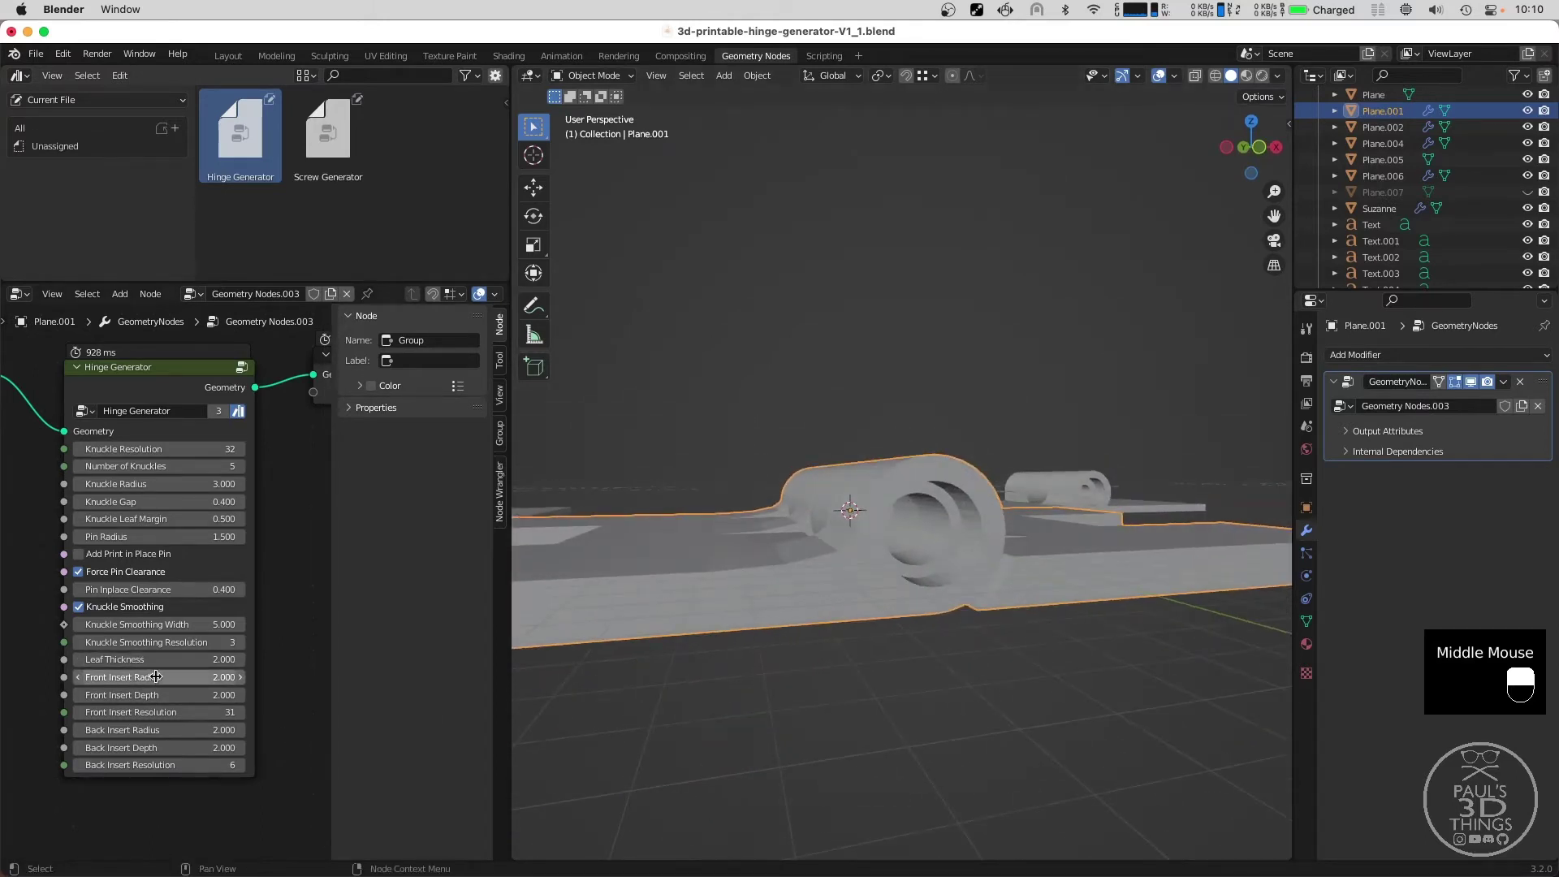
{"action": "middle_click", "coordinate": [914, 525]}
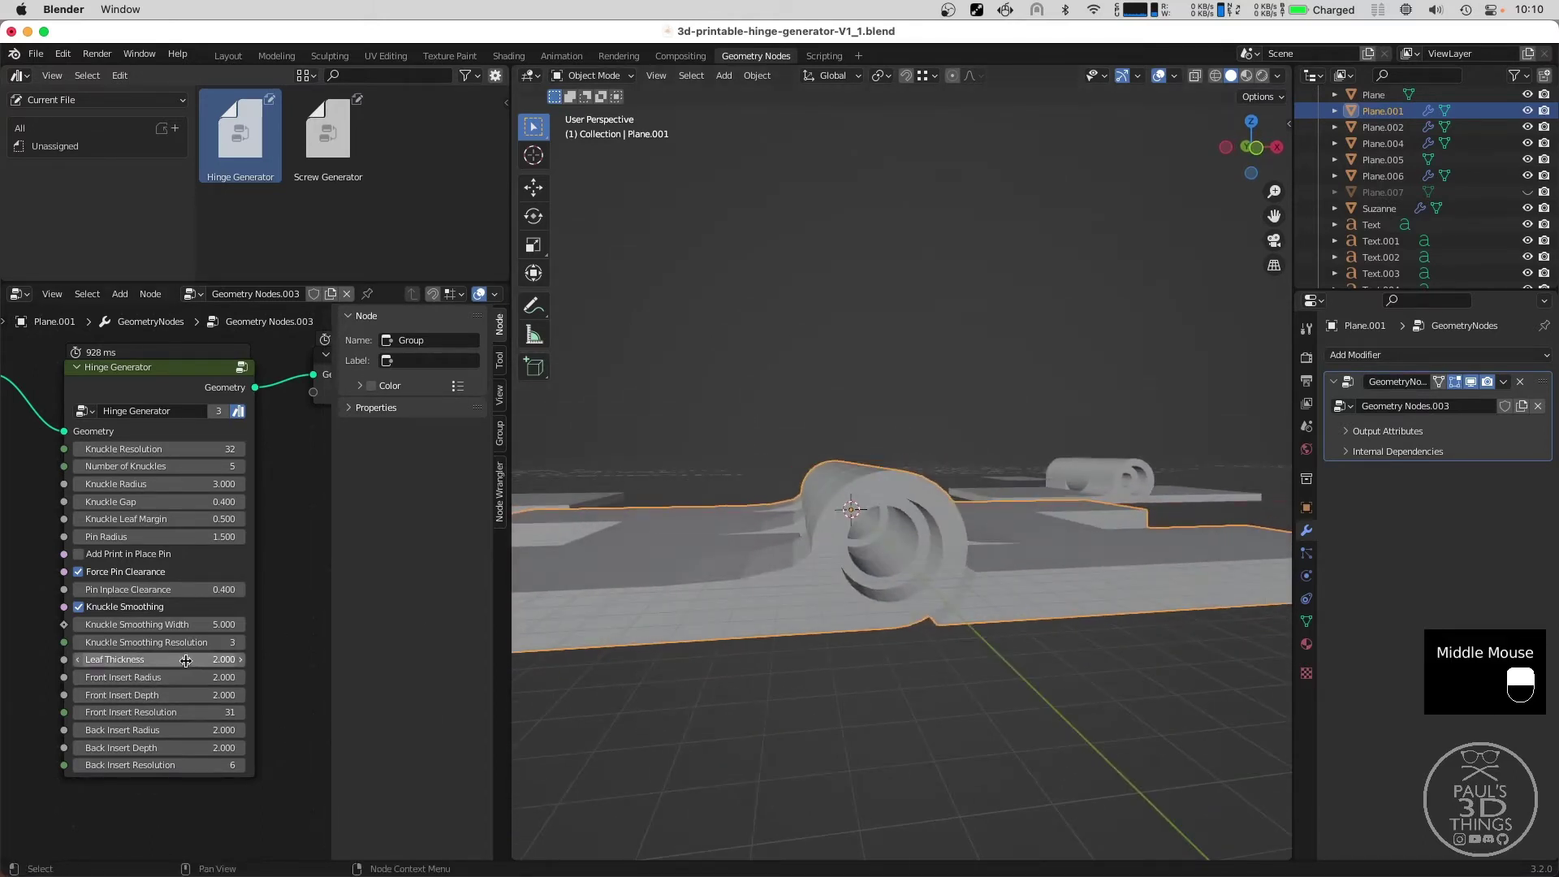
{"action": "left_click", "coordinate": [172, 666]}
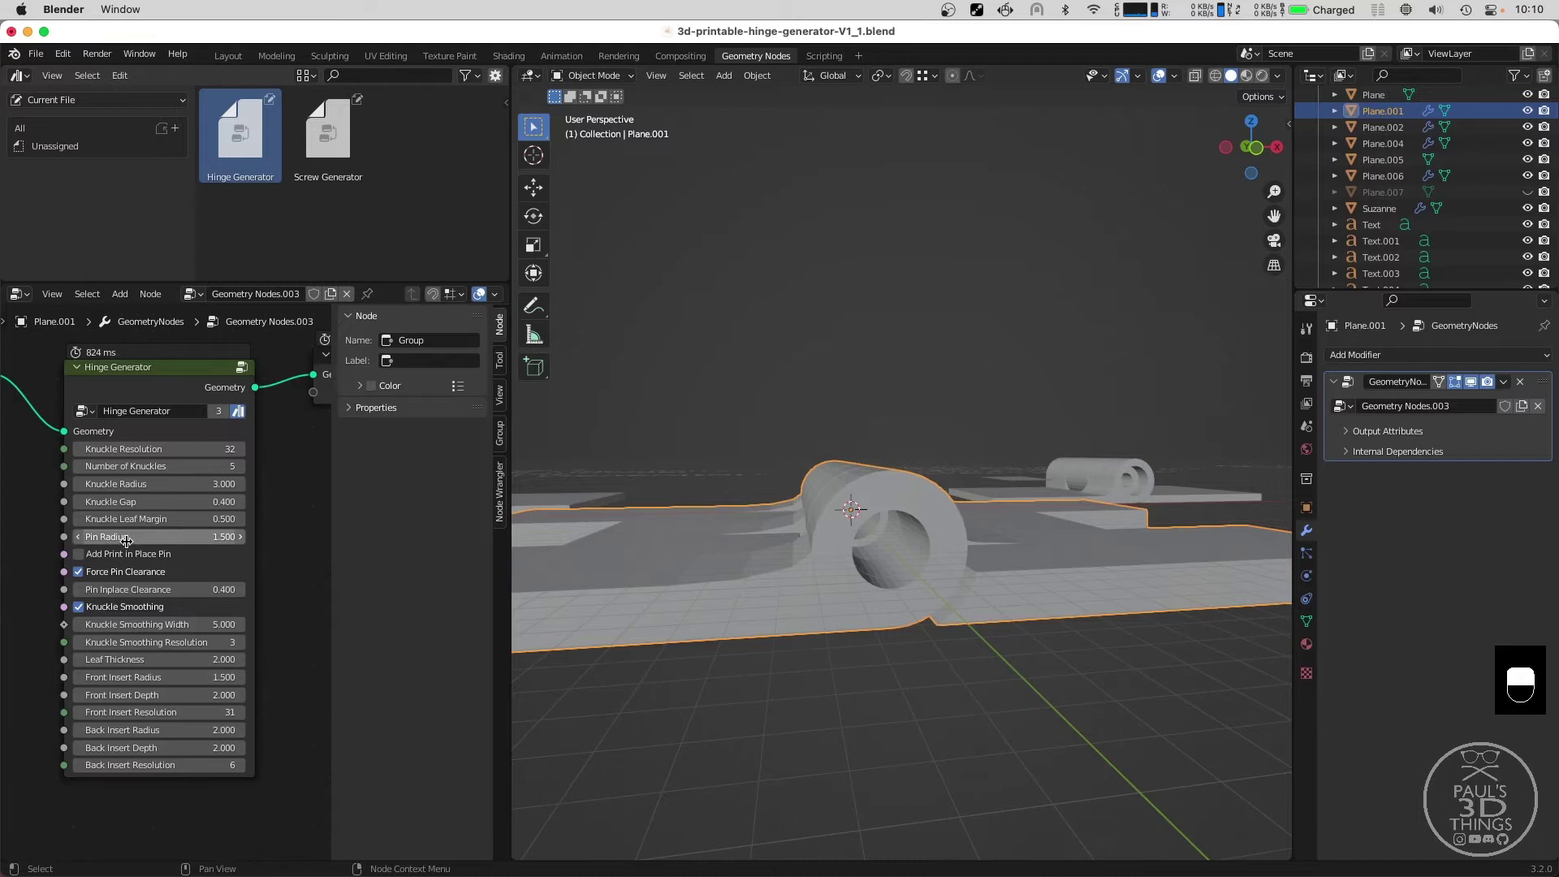
Adjust pin radius, restore front insert radius 2 and depth 1, and start a new insert resolution.
{"action": "left_click", "coordinate": [133, 534]}
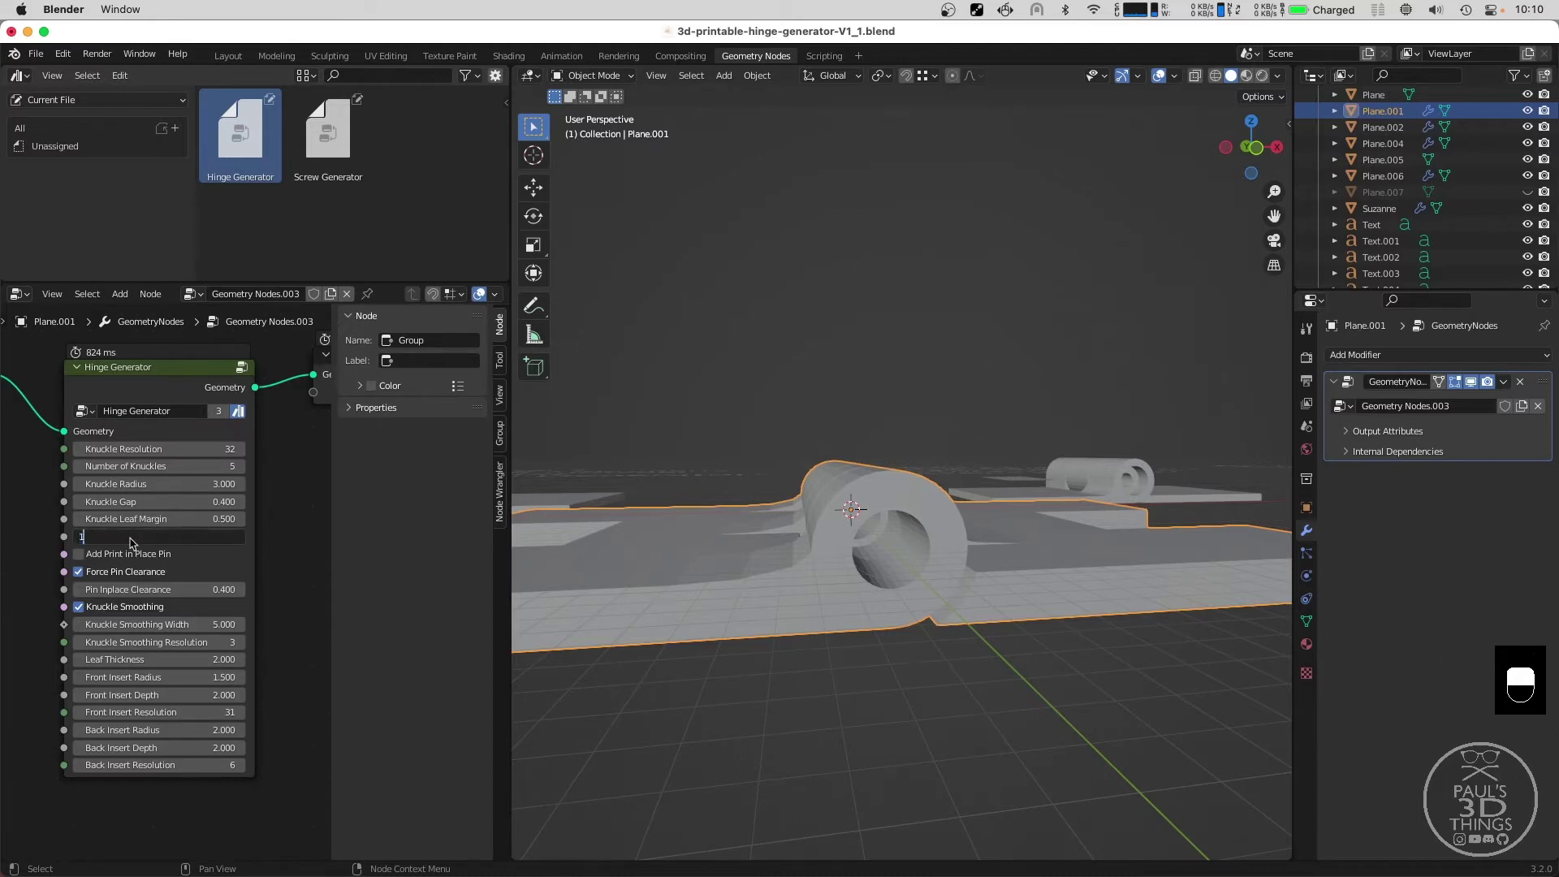
{"action": "scroll", "scroll_direction": "up", "scroll_amount": 3}
{"action": "middle_click", "coordinate": [891, 602]}
{"action": "scroll", "scroll_direction": "down", "scroll_amount": 3}
{"action": "scroll", "scroll_direction": "up", "scroll_amount": 3}
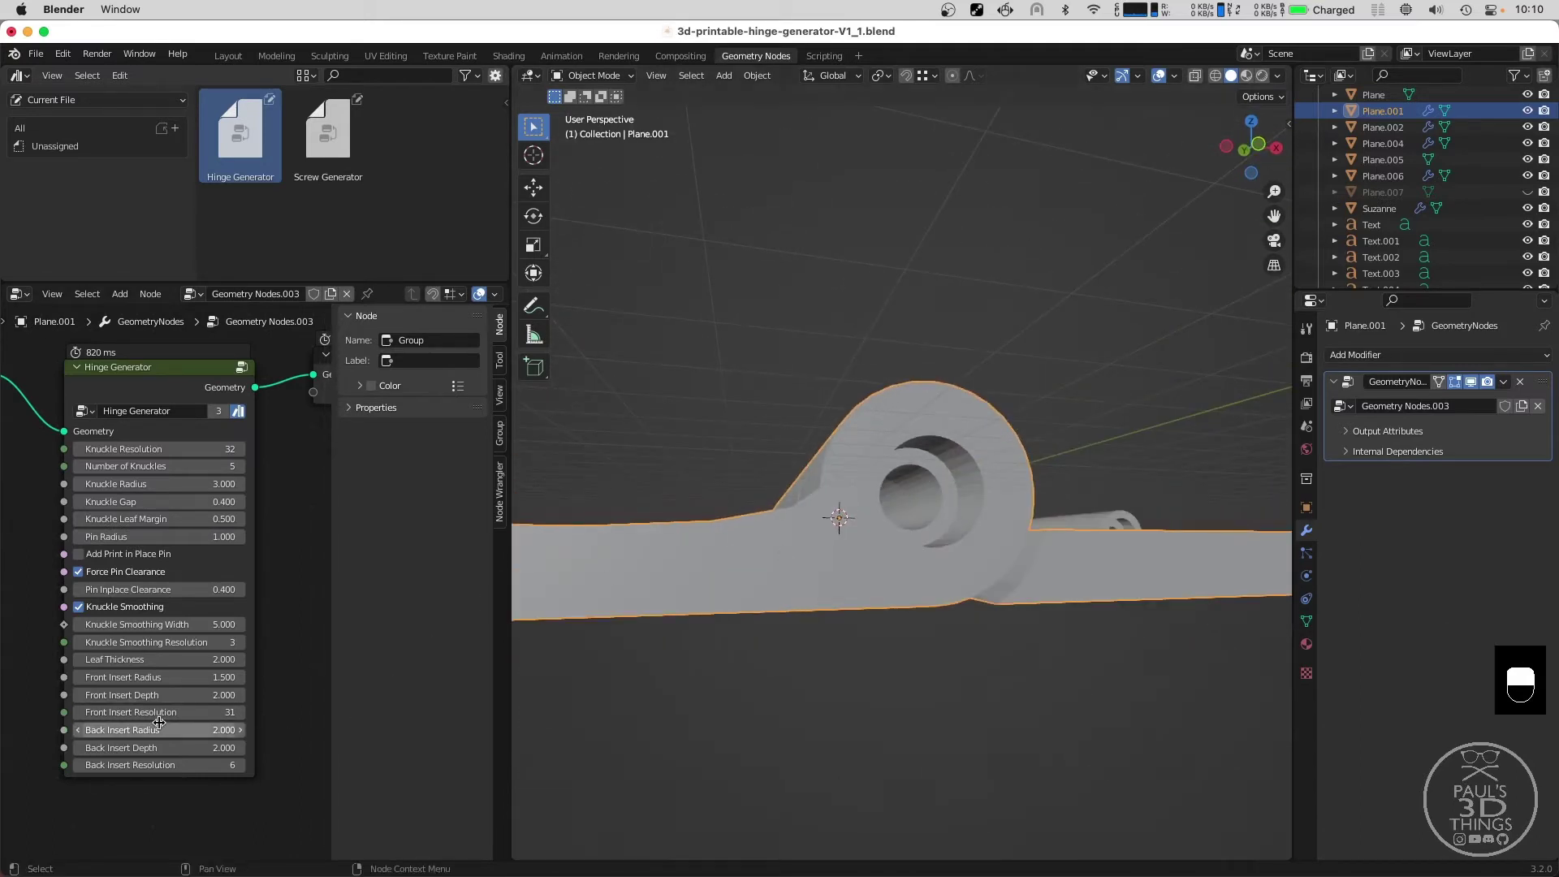
{"action": "left_click", "coordinate": [157, 672]}
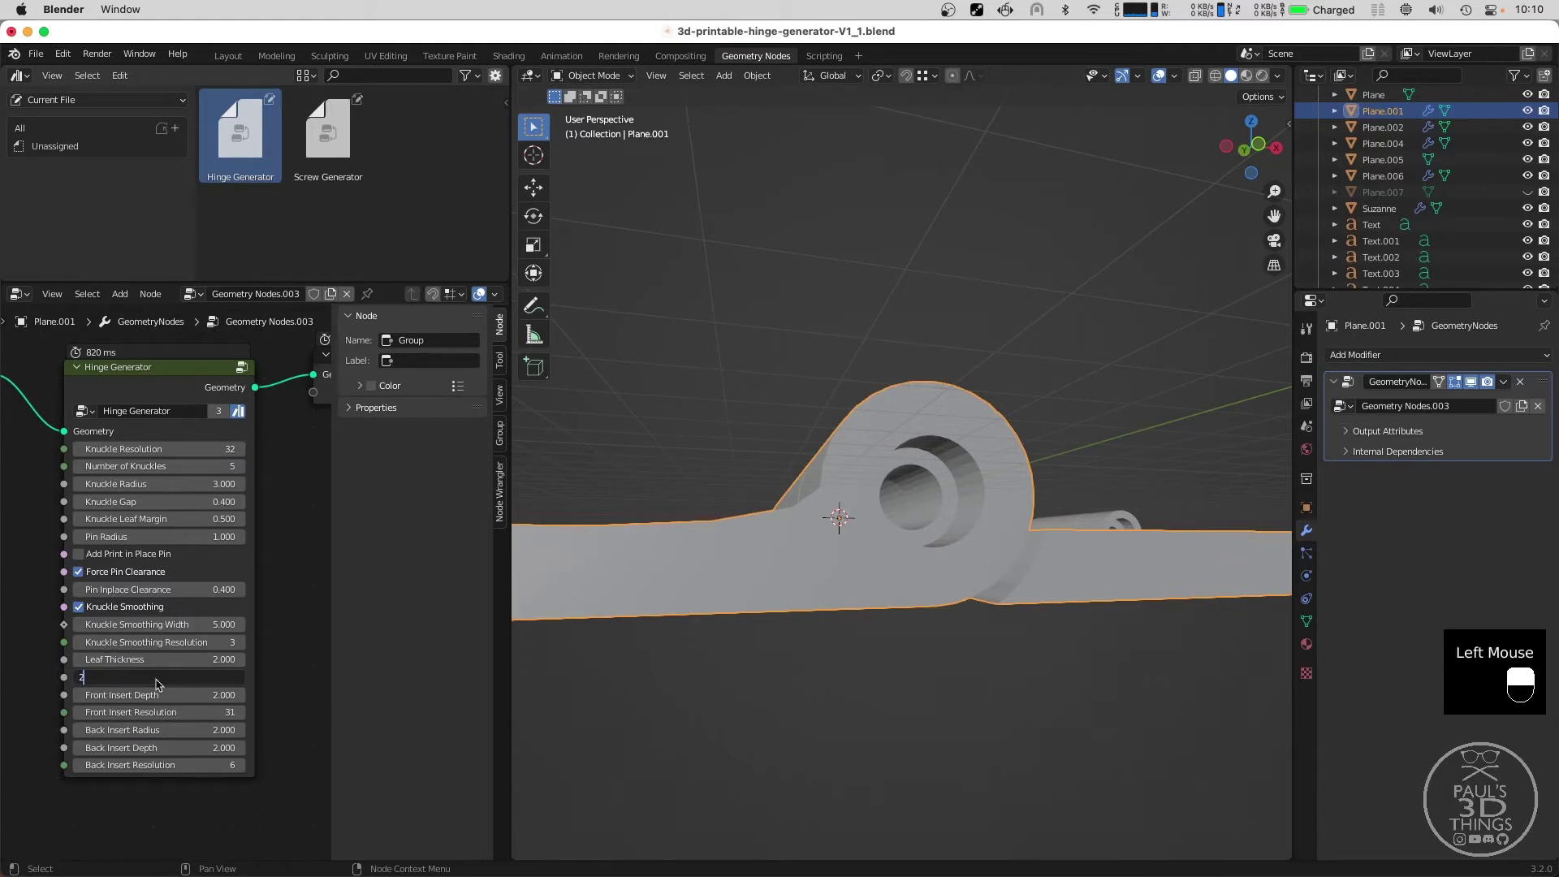
{"action": "left_click", "coordinate": [151, 687]}
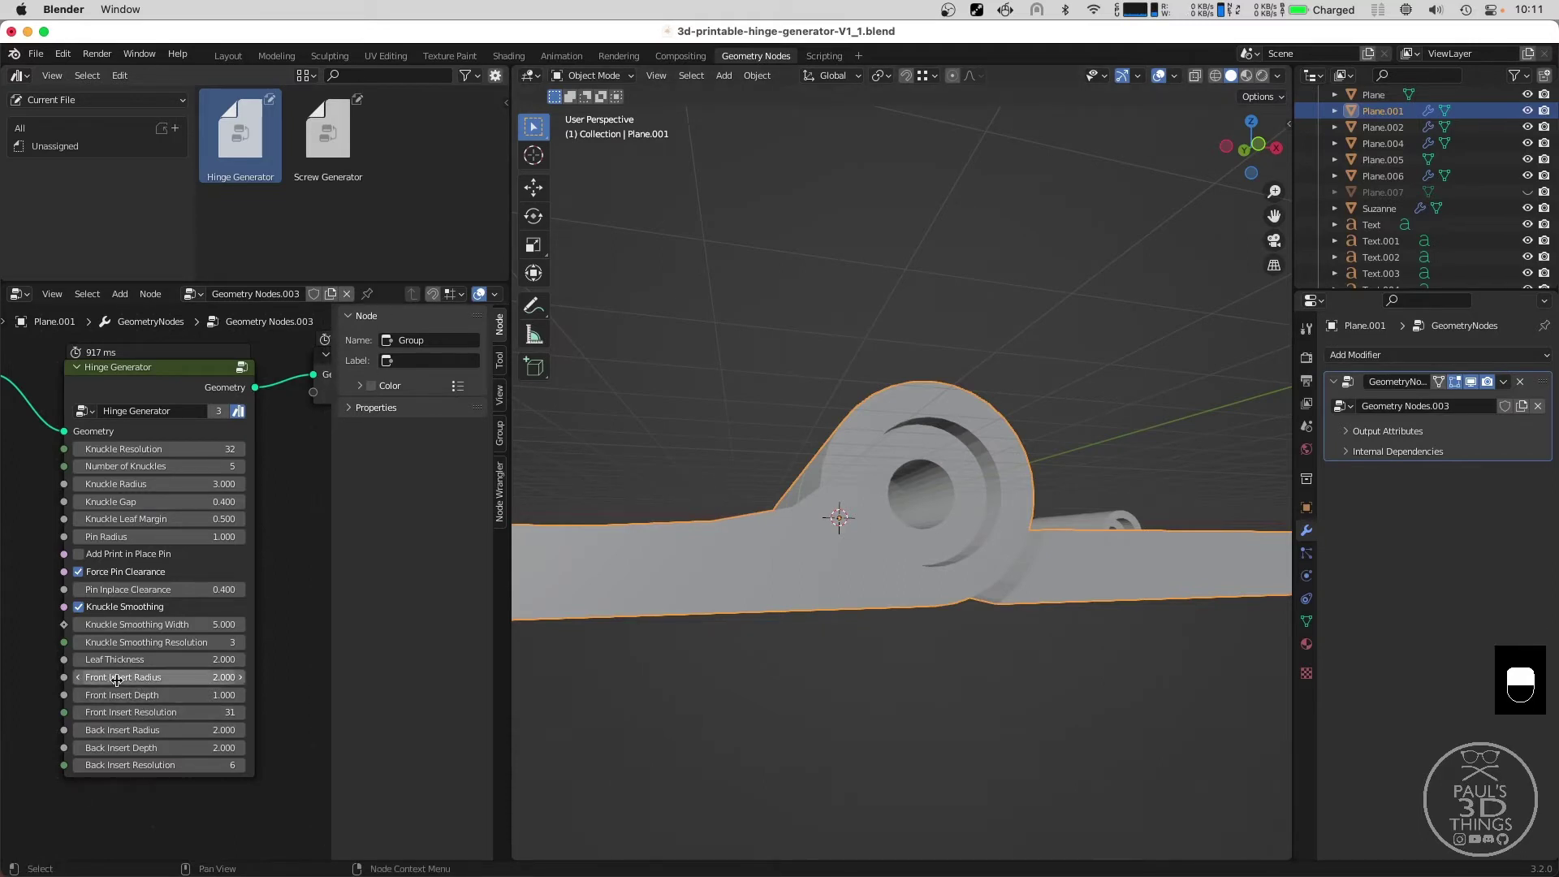
{"action": "left_click", "coordinate": [186, 704]}
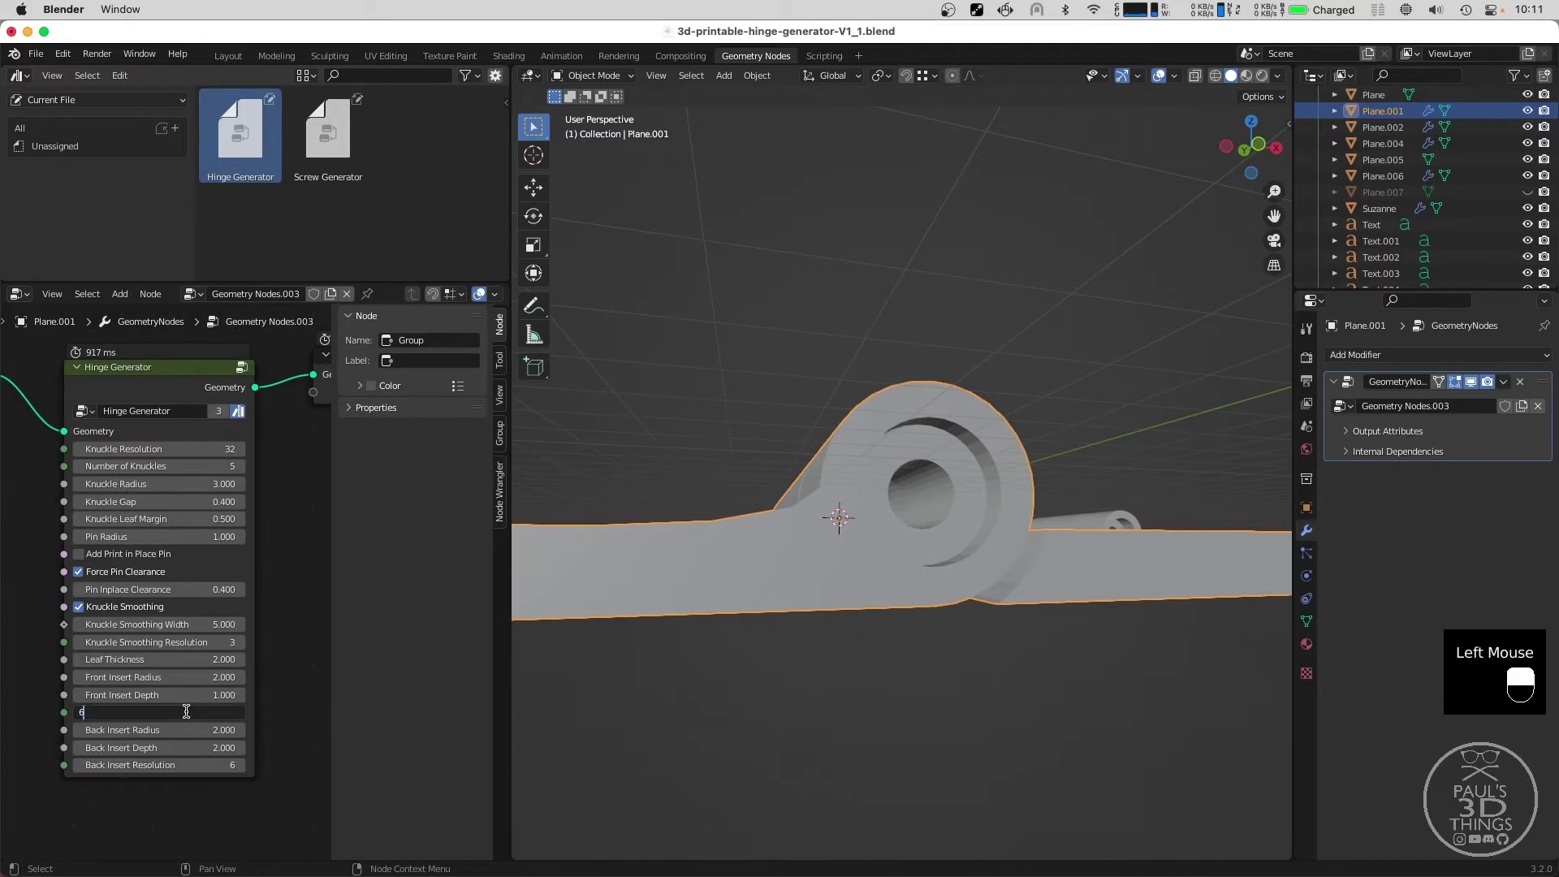
Set the front insert resolution to 31 for a round countersunk recess on the knuckle.
{"action": "middle_click", "coordinate": [685, 434]}
{"action": "left_click", "coordinate": [175, 706]}
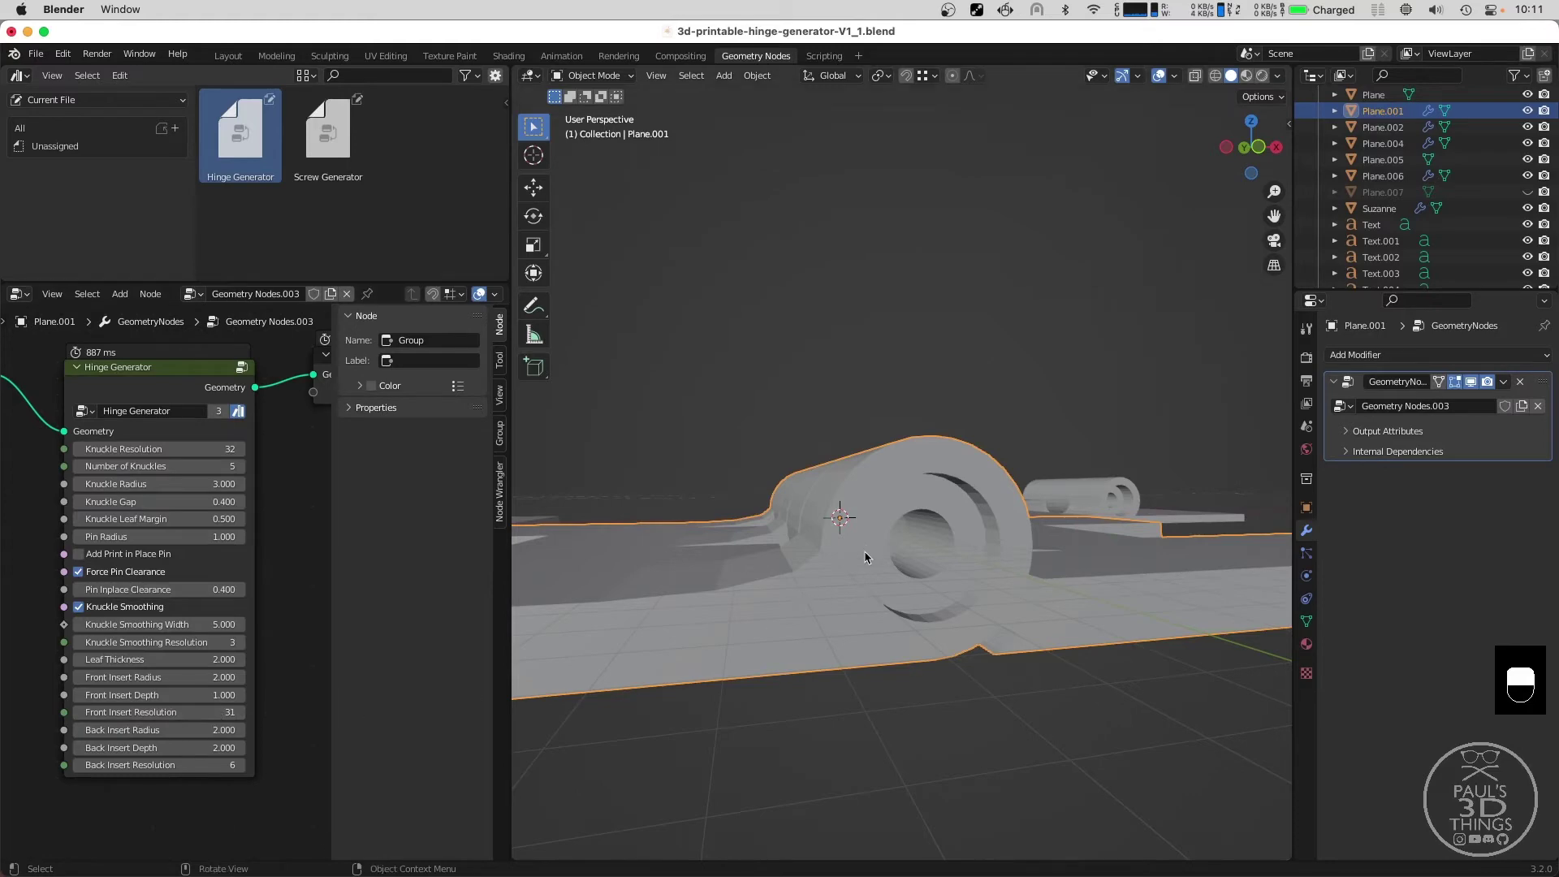
{"action": "middle_click", "coordinate": [873, 548]}
{"action": "left_click", "coordinate": [193, 703]}
{"action": "middle_click", "coordinate": [883, 603]}
{"action": "middle_click", "coordinate": [645, 557]}
{"action": "scroll", "scroll_direction": "up", "scroll_amount": 3}
{"action": "middle_click", "coordinate": [615, 571]}
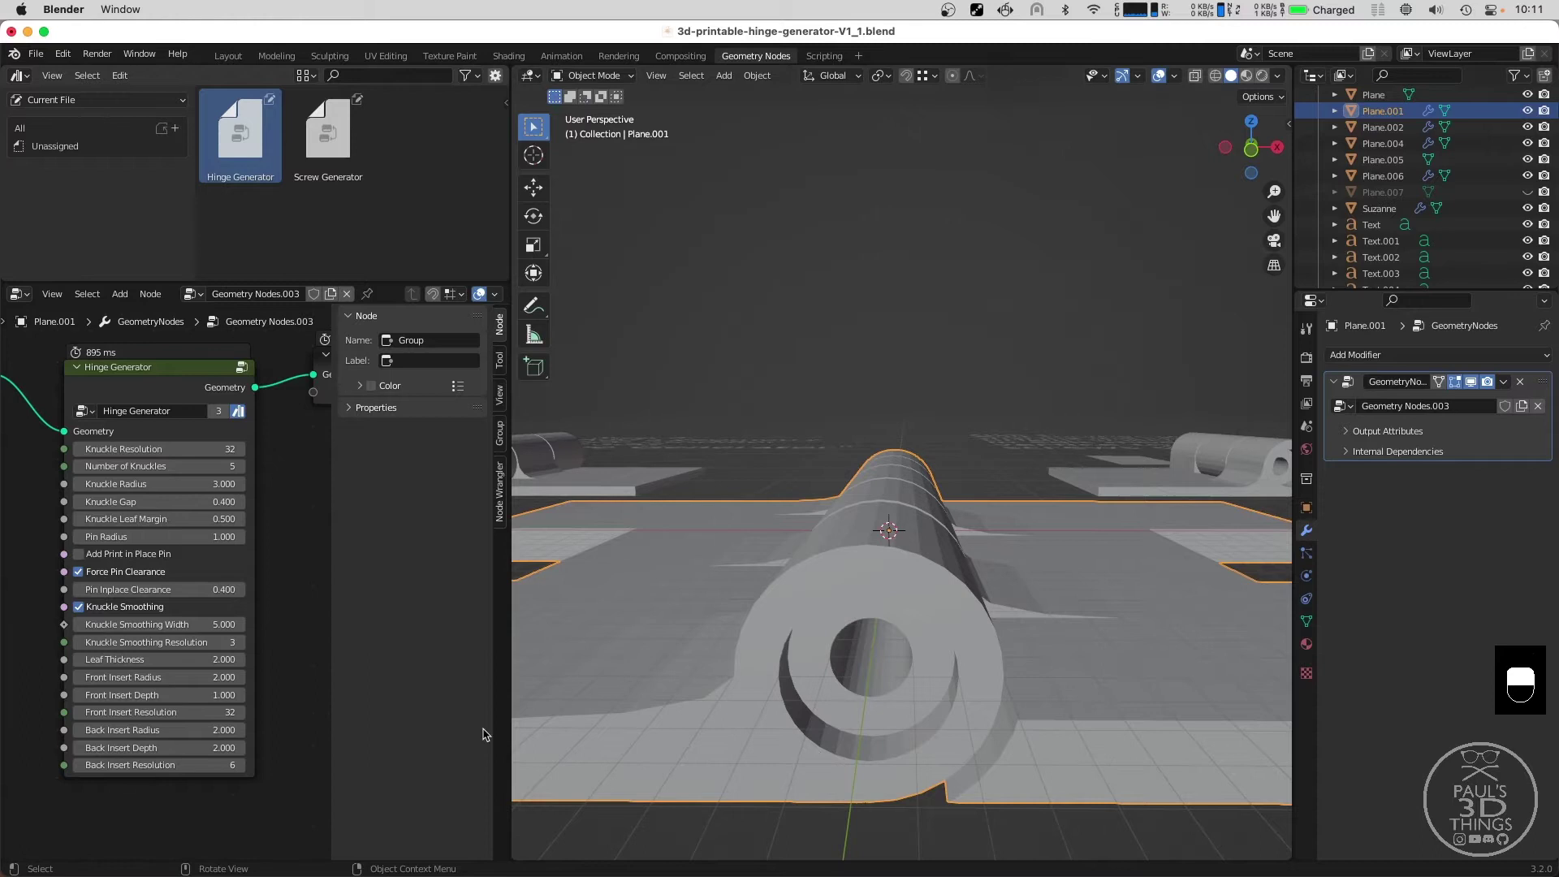
{"action": "left_click", "coordinate": [199, 703]}
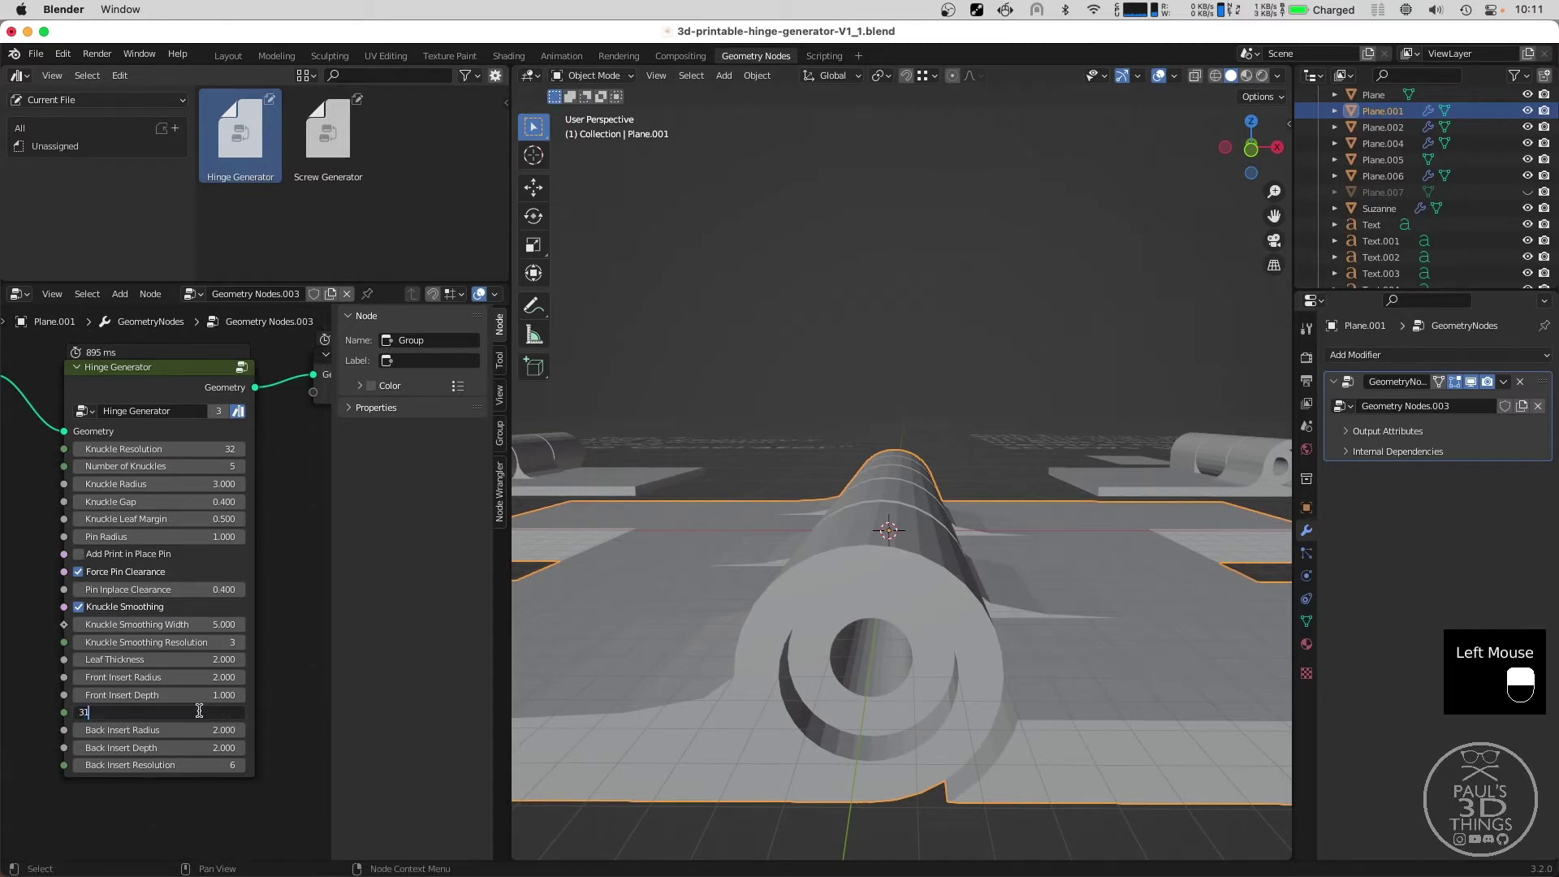
Set the back insert resolution to 6 for a hexagonal recess on the other end.
{"action": "scroll", "scroll_direction": "down", "scroll_amount": 3}
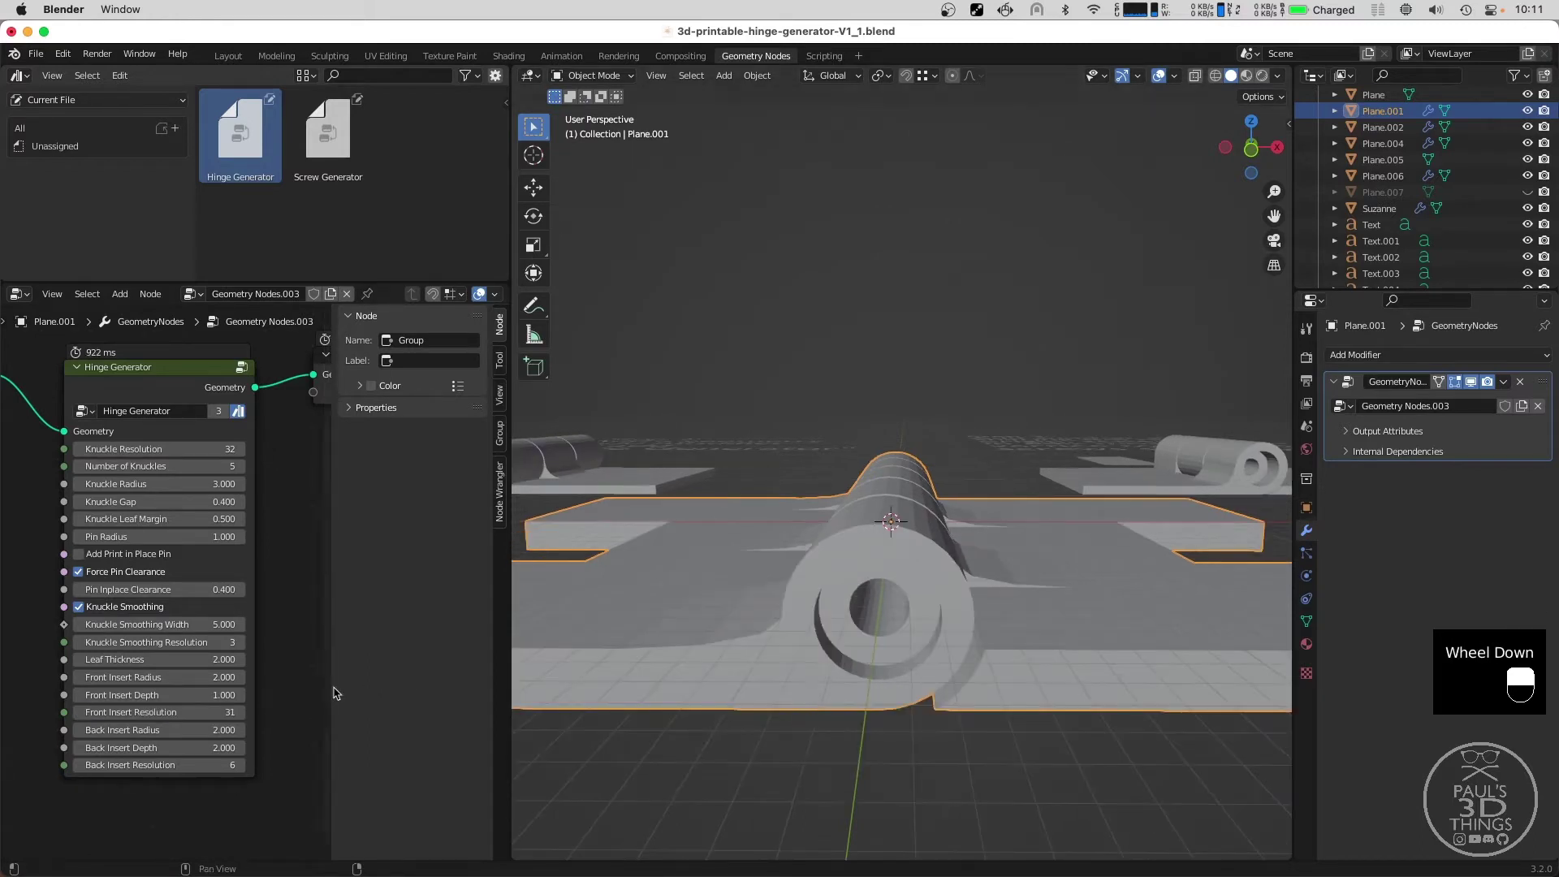
{"action": "middle_click", "coordinate": [747, 566]}
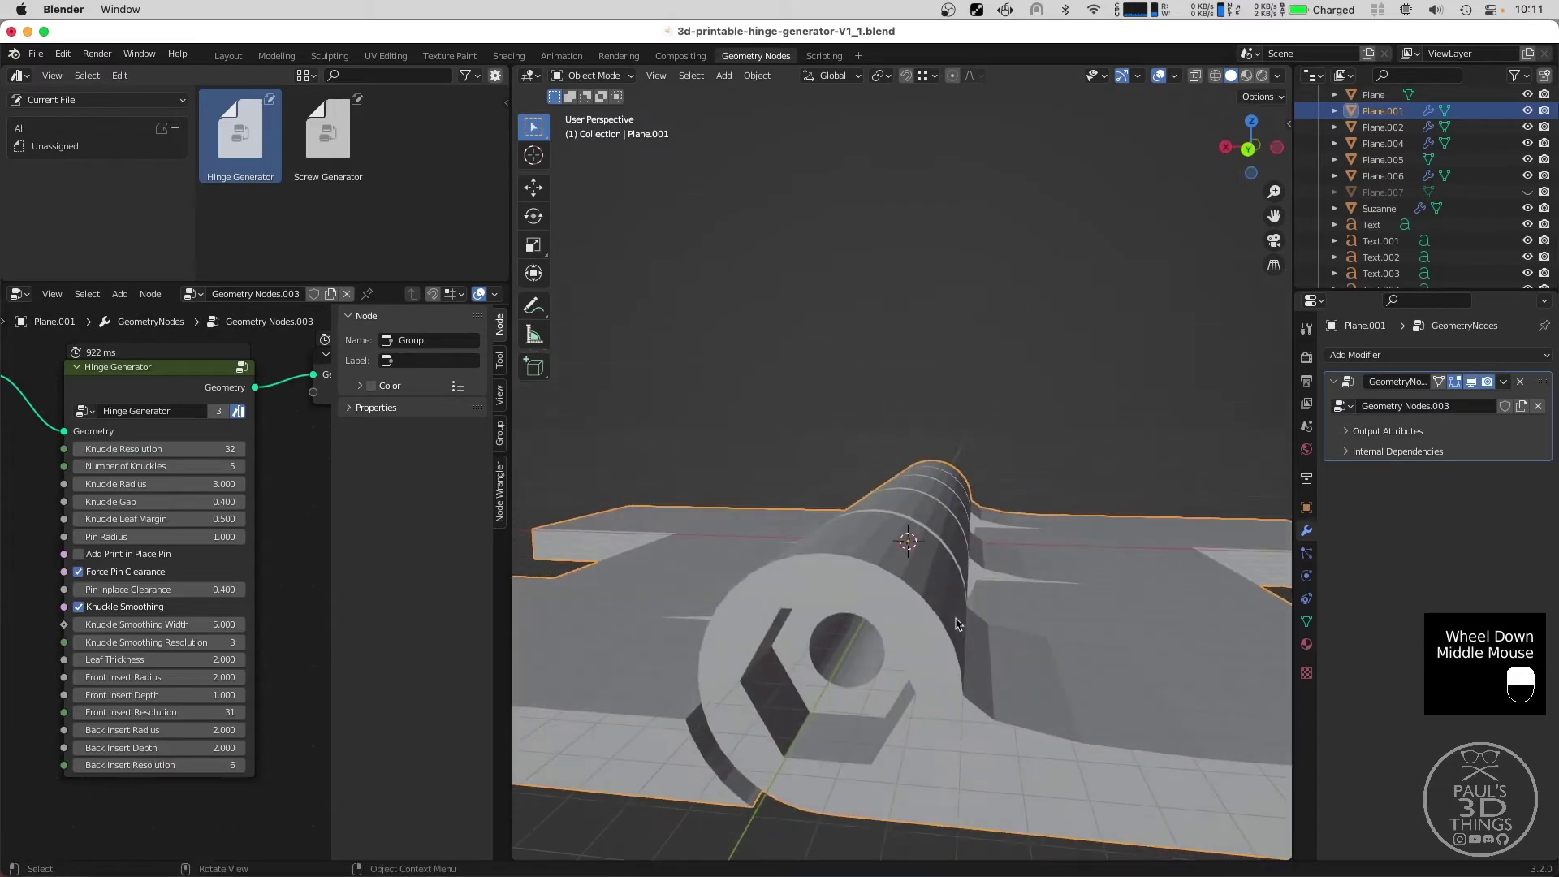
{"action": "middle_click", "coordinate": [617, 689]}
{"action": "left_click", "coordinate": [186, 750]}
{"action": "left_click", "coordinate": [166, 752]}
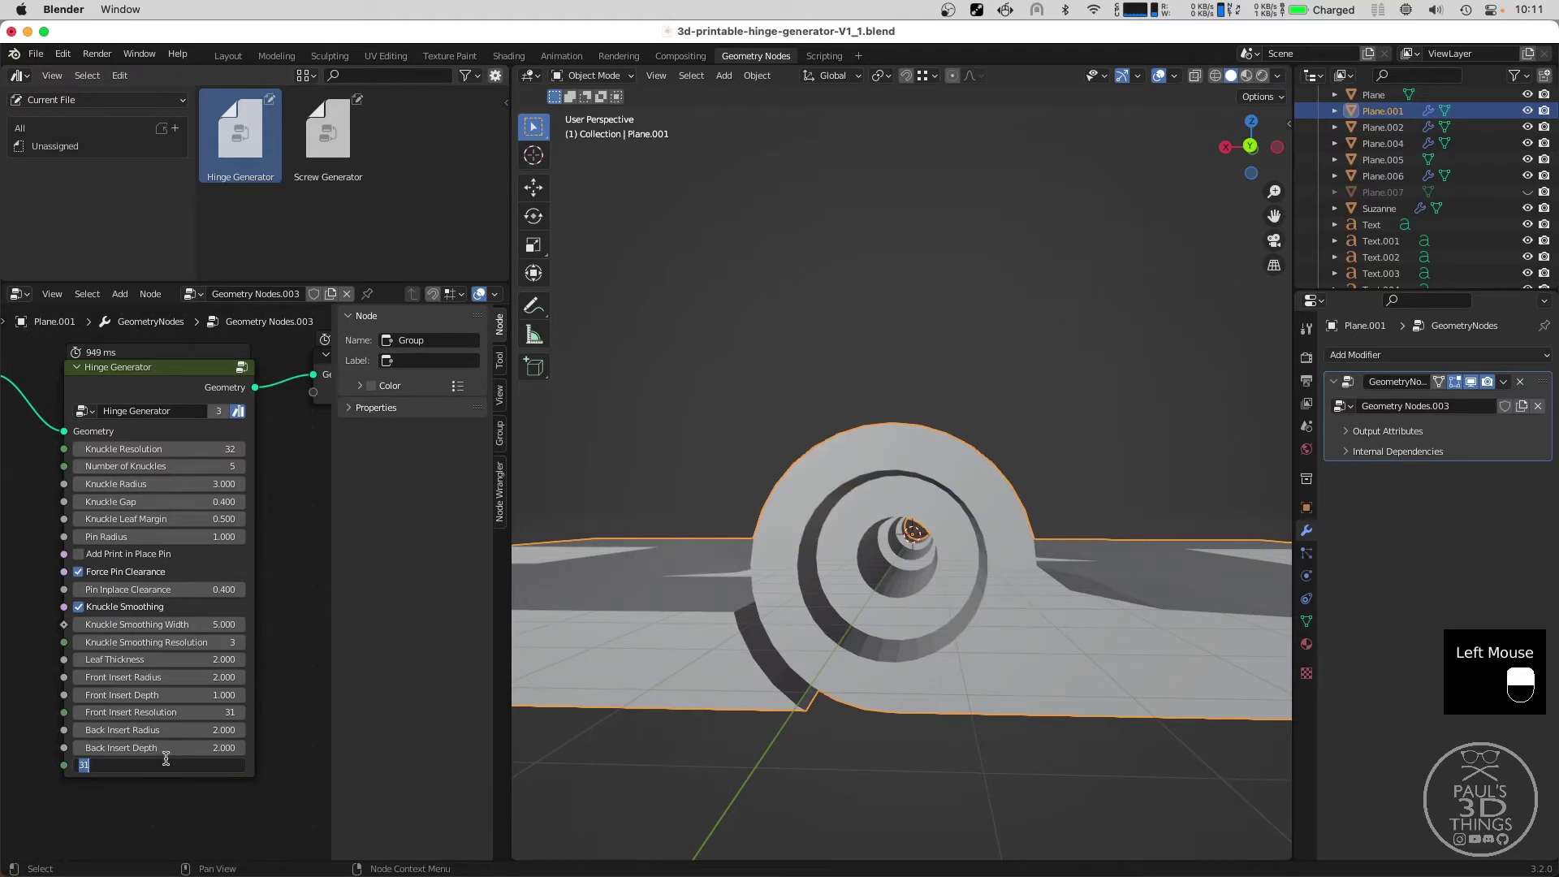
Pull the view back to show all the example hinges.
{"action": "scroll", "scroll_direction": "down", "scroll_amount": 3}
{"action": "middle_click", "coordinate": [1007, 494]}
{"action": "scroll", "scroll_direction": "up", "scroll_amount": 3}
{"action": "scroll", "scroll_direction": "down", "scroll_amount": 3}
{"action": "left_click_drag", "start_coordinate": [703, 370], "coordinate": [689, 419]}
{"action": "scroll", "scroll_direction": "down", "scroll_amount": 3}
Look straight down on the hinge and add a new mesh plane at its origin.
{"action": "middle_click", "coordinate": [876, 443]}
{"action": "left_click_drag", "start_coordinate": [1170, 307], "coordinate": [1053, 356]}
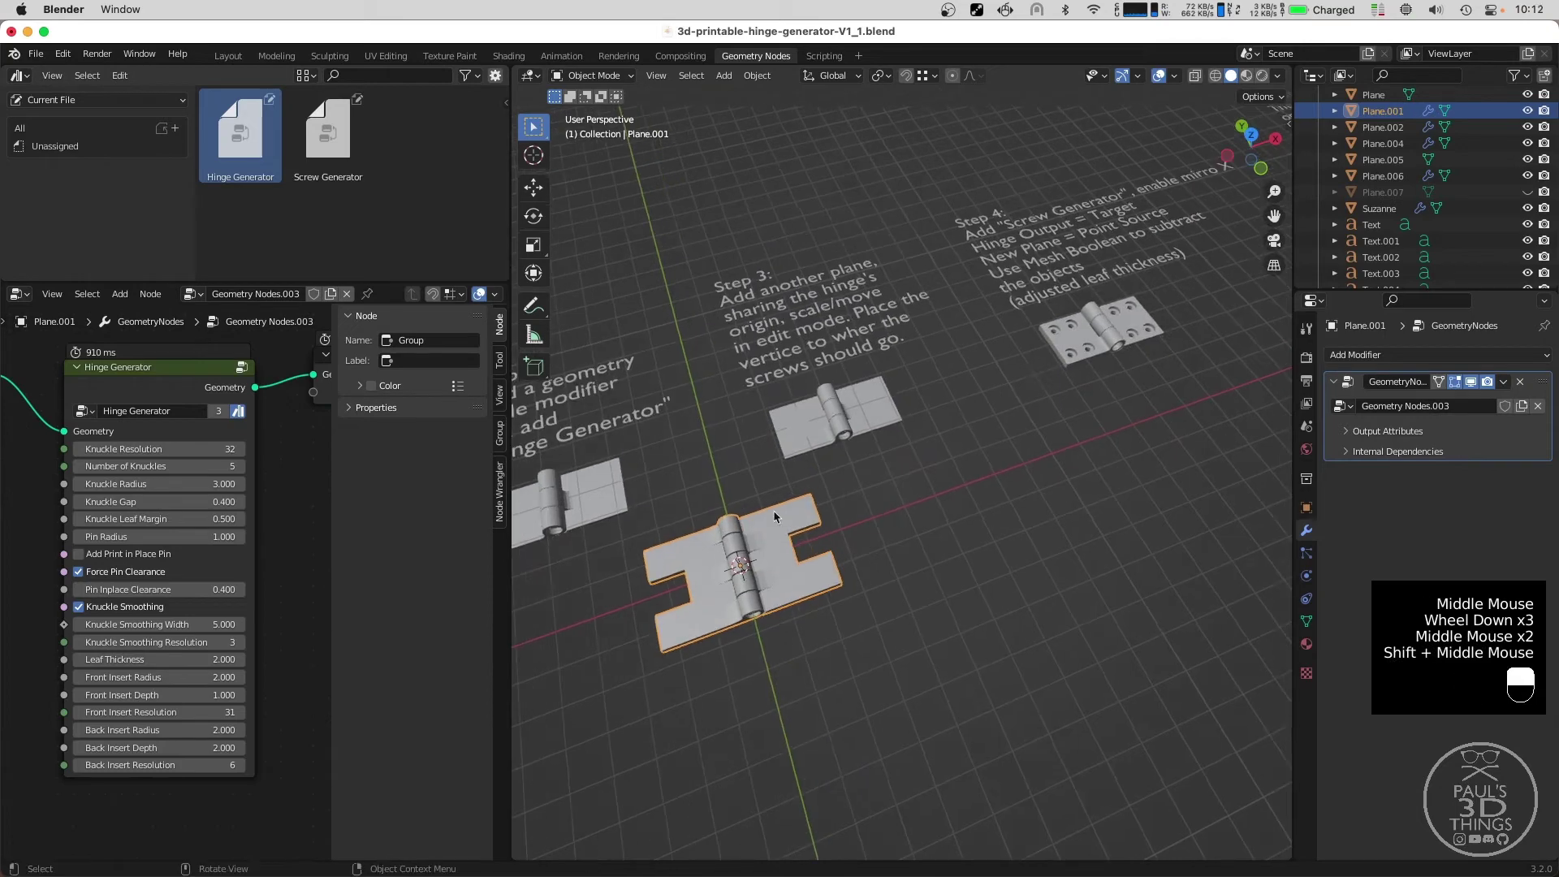
{"action": "left_click_drag", "start_coordinate": [641, 643], "coordinate": [817, 474]}
{"action": "middle_click", "coordinate": [817, 479]}
{"action": "key", "text": "shift+s"}
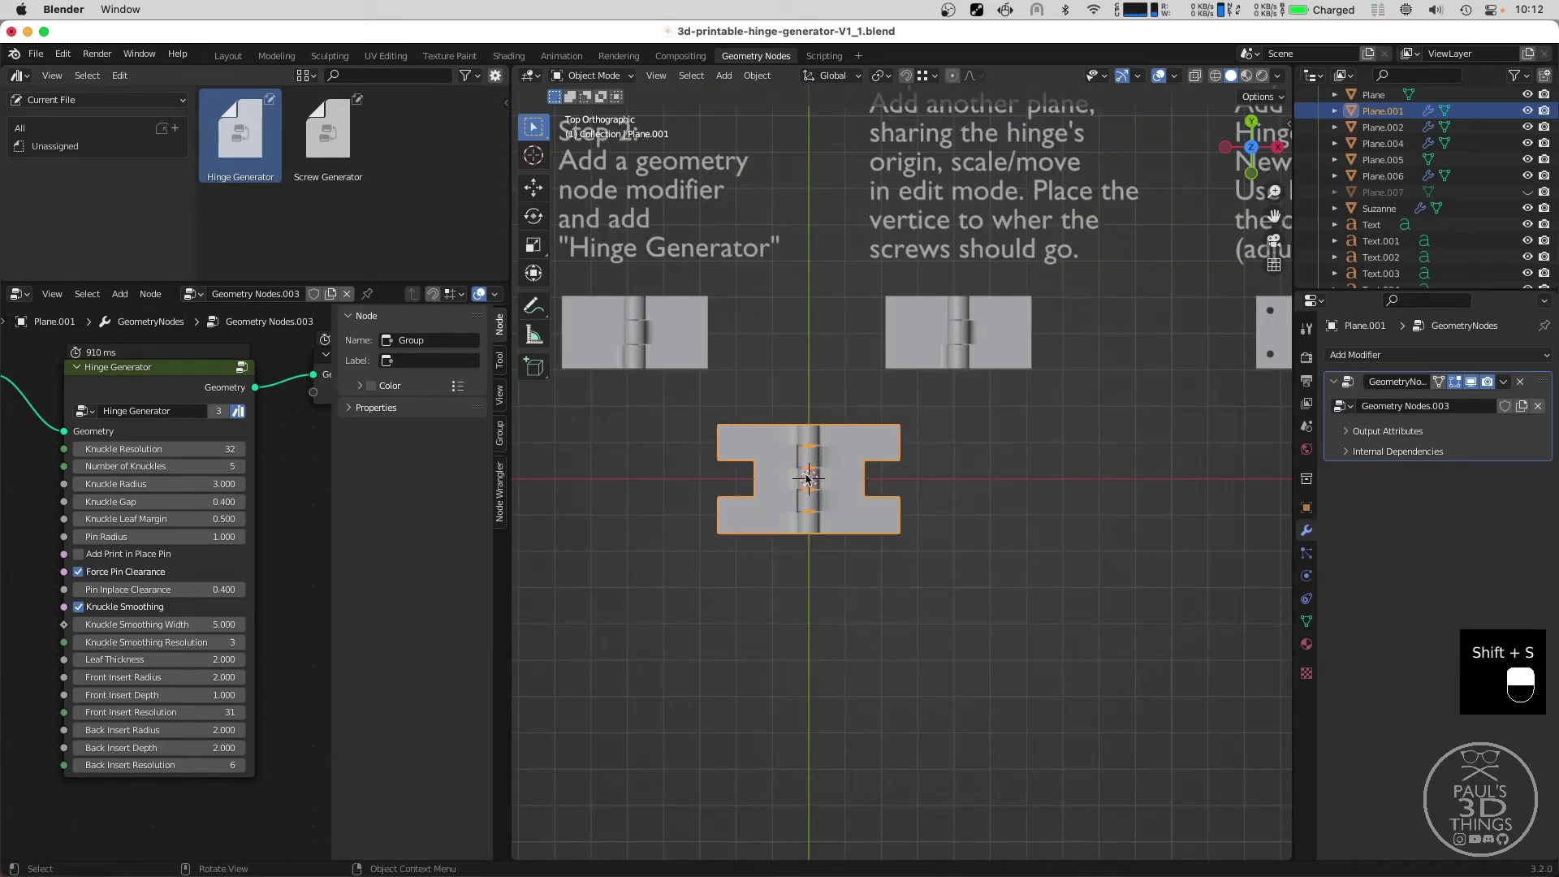
{"action": "left_click_drag", "start_coordinate": [781, 468], "coordinate": [814, 488]}
{"action": "scroll", "scroll_direction": "up", "scroll_amount": 3}
{"action": "key", "text": "shift+a"}
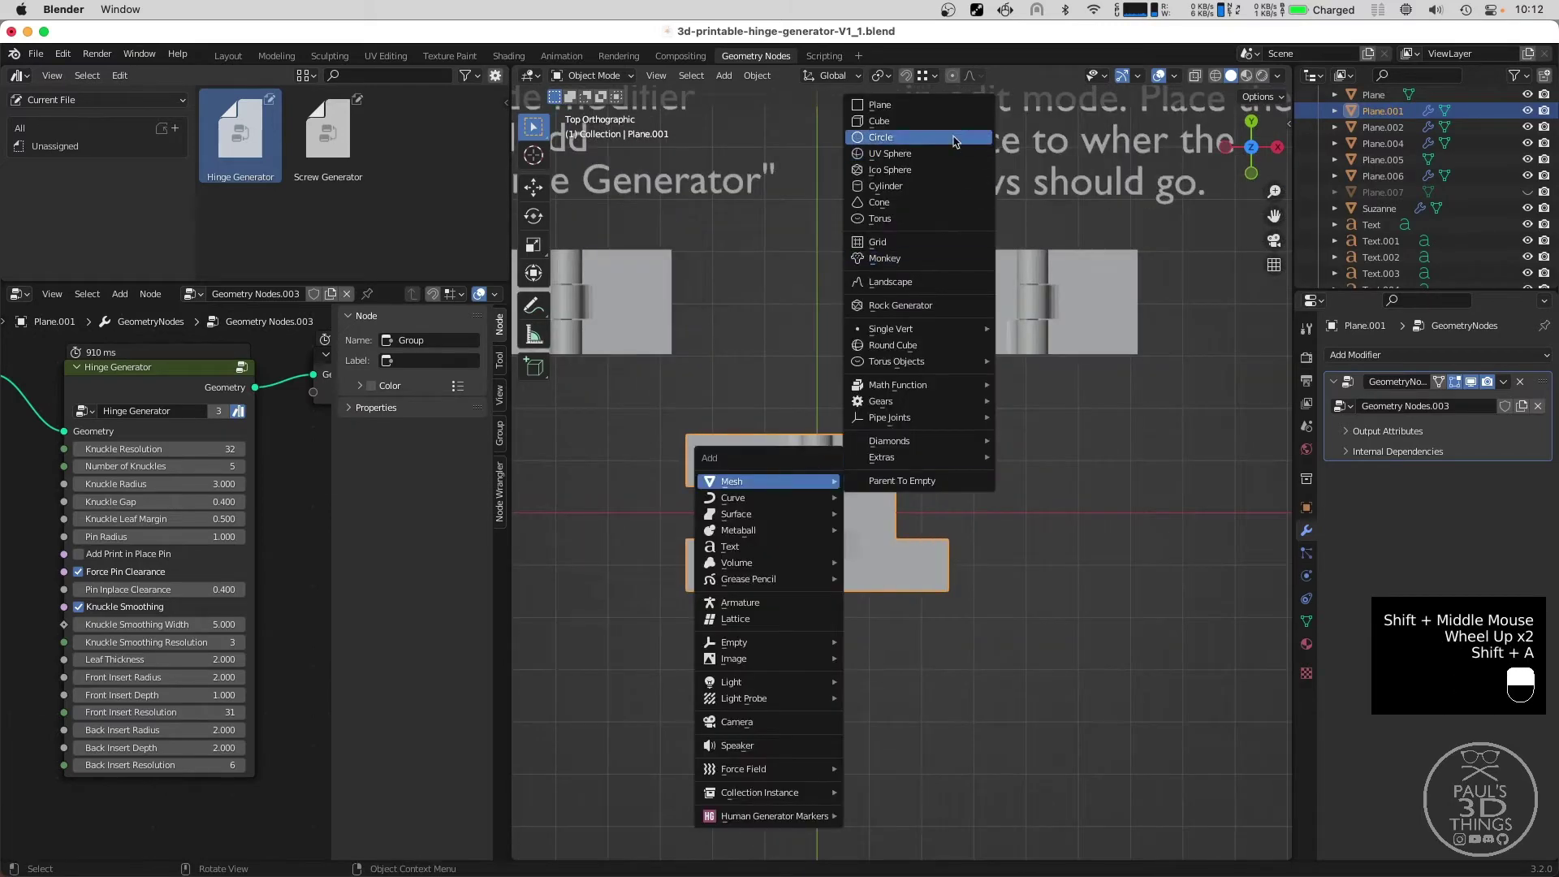
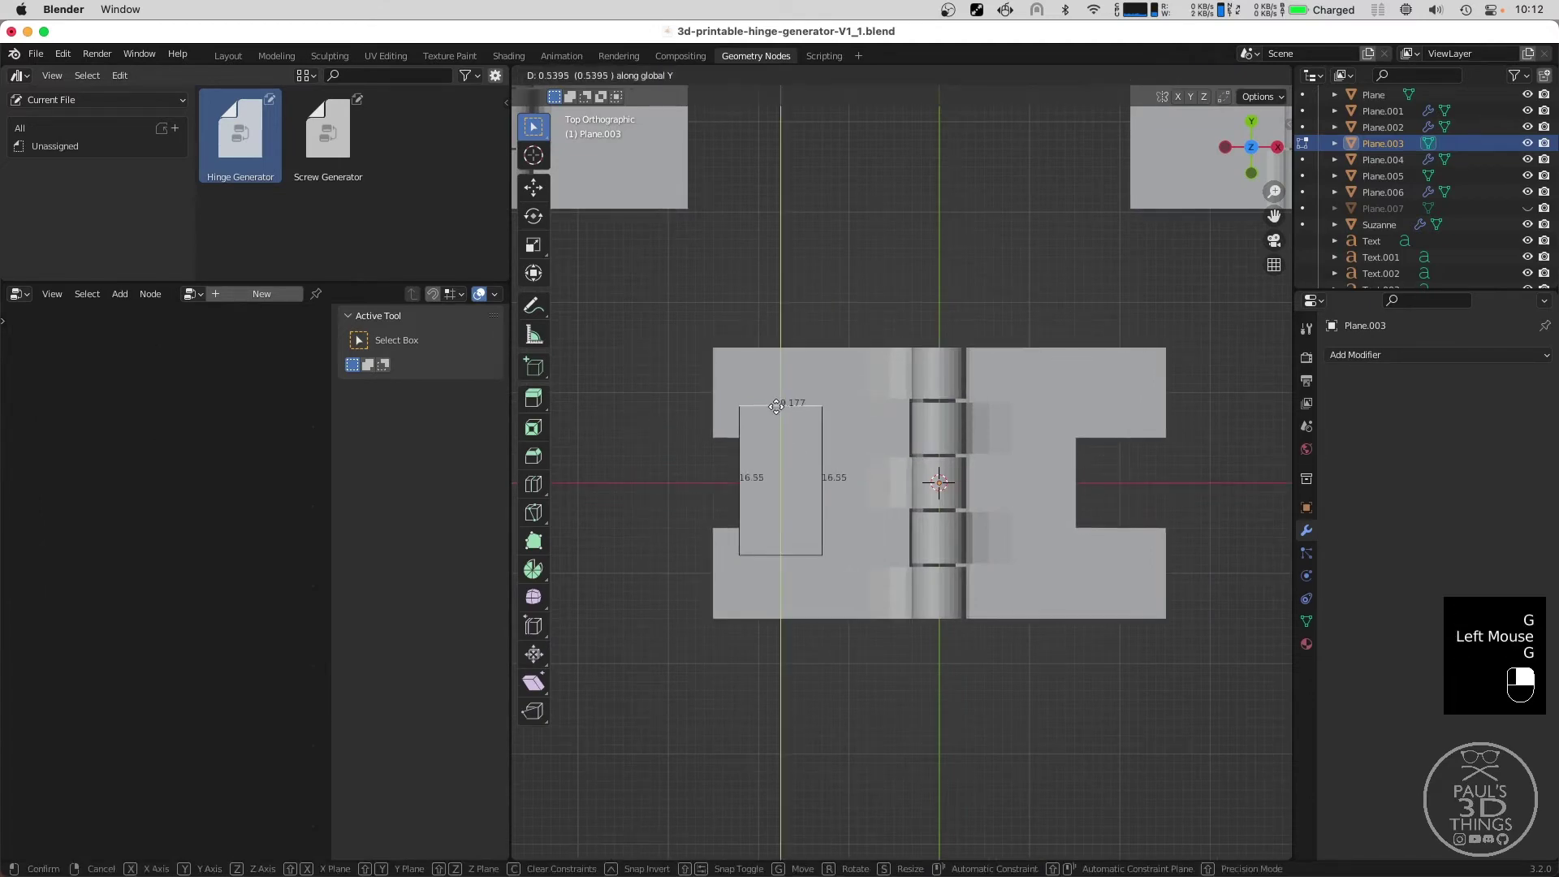
Loop cut the new plane and move its edges to outline the hinge leaf.
{"action": "key", "text": "ctrl+r"}
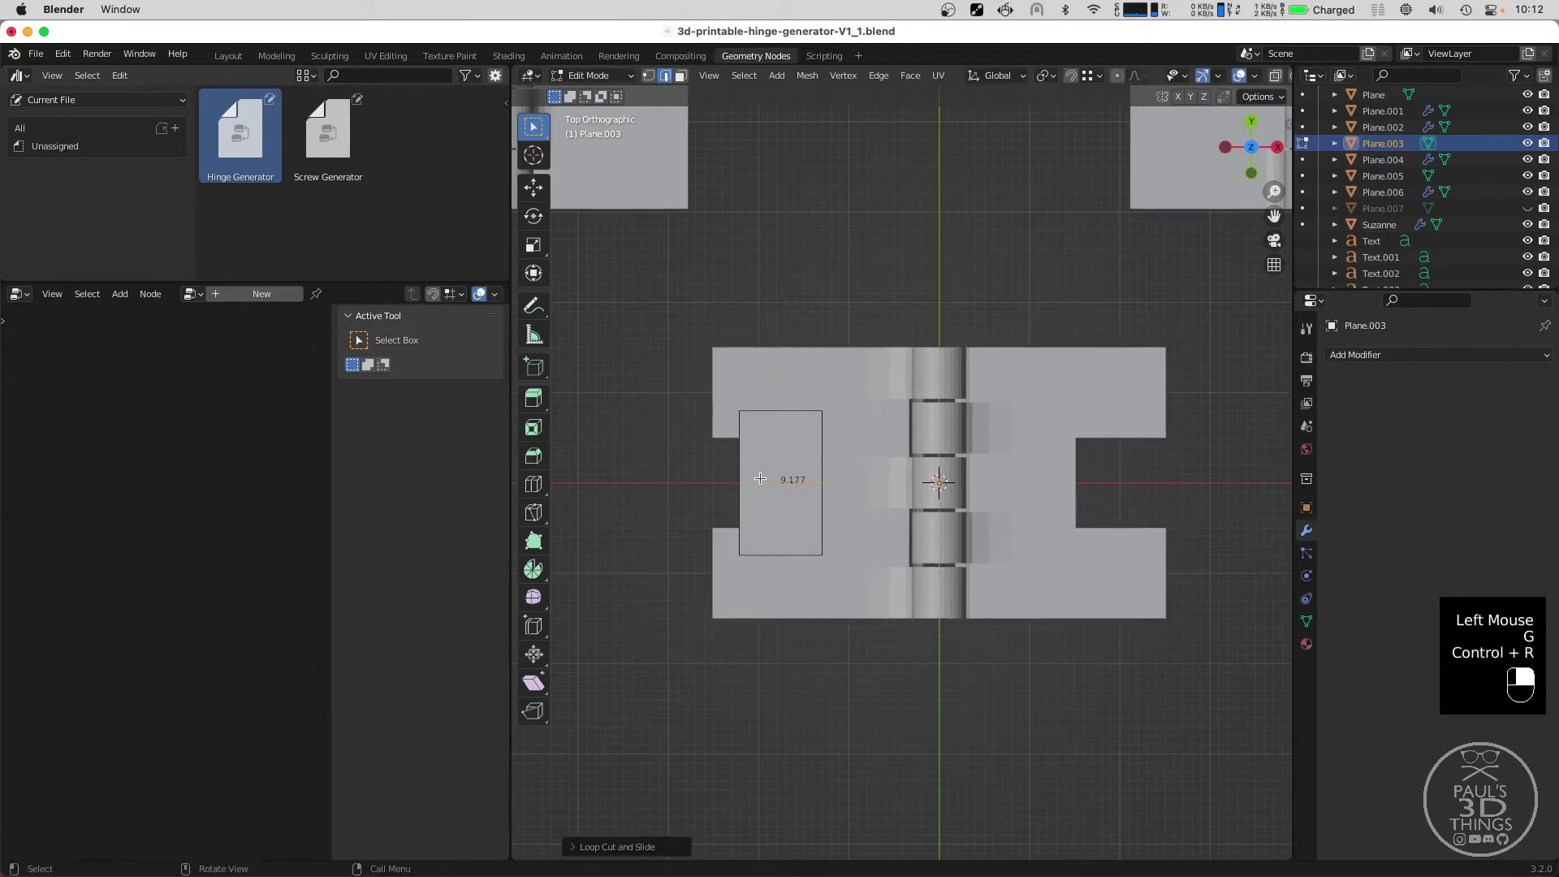
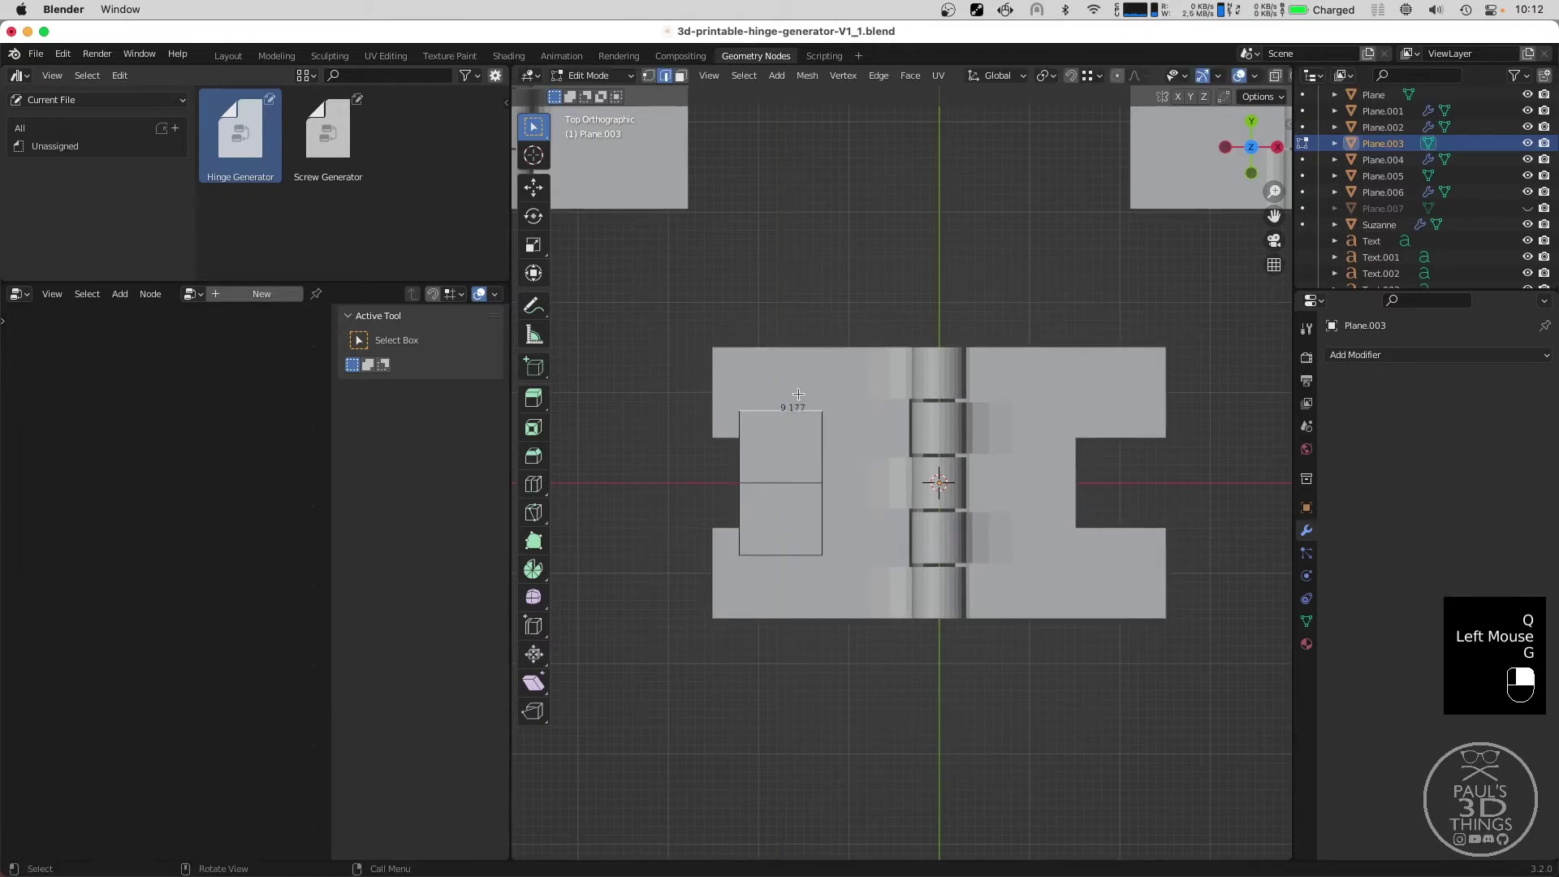
{"action": "key", "text": "g"}
{"action": "key", "text": "g"}
{"action": "key", "text": "Escape"}
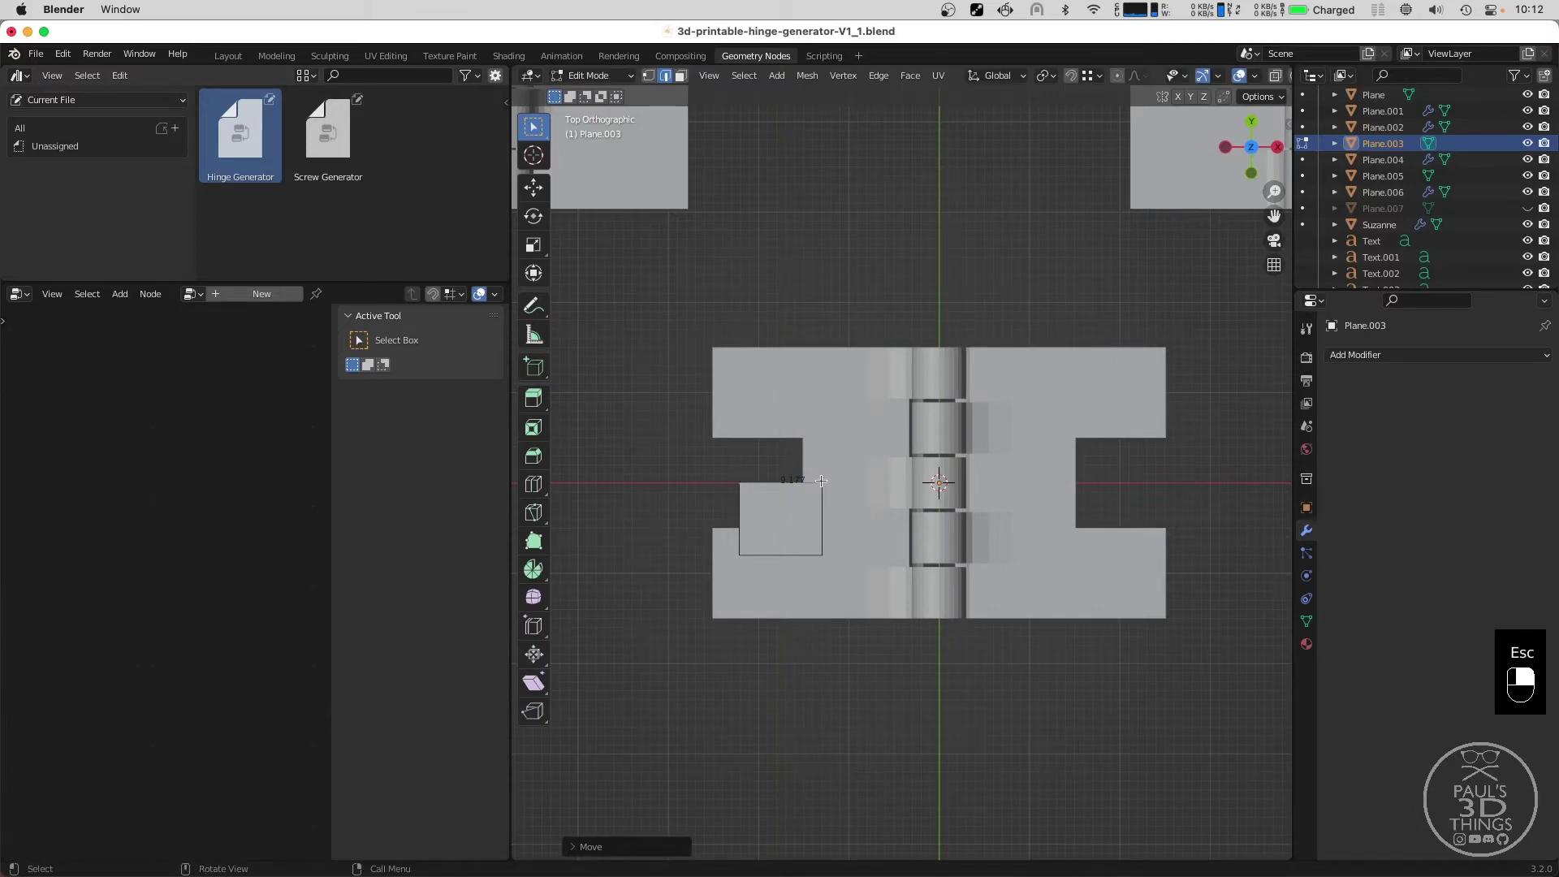
{"action": "key", "text": "g"}
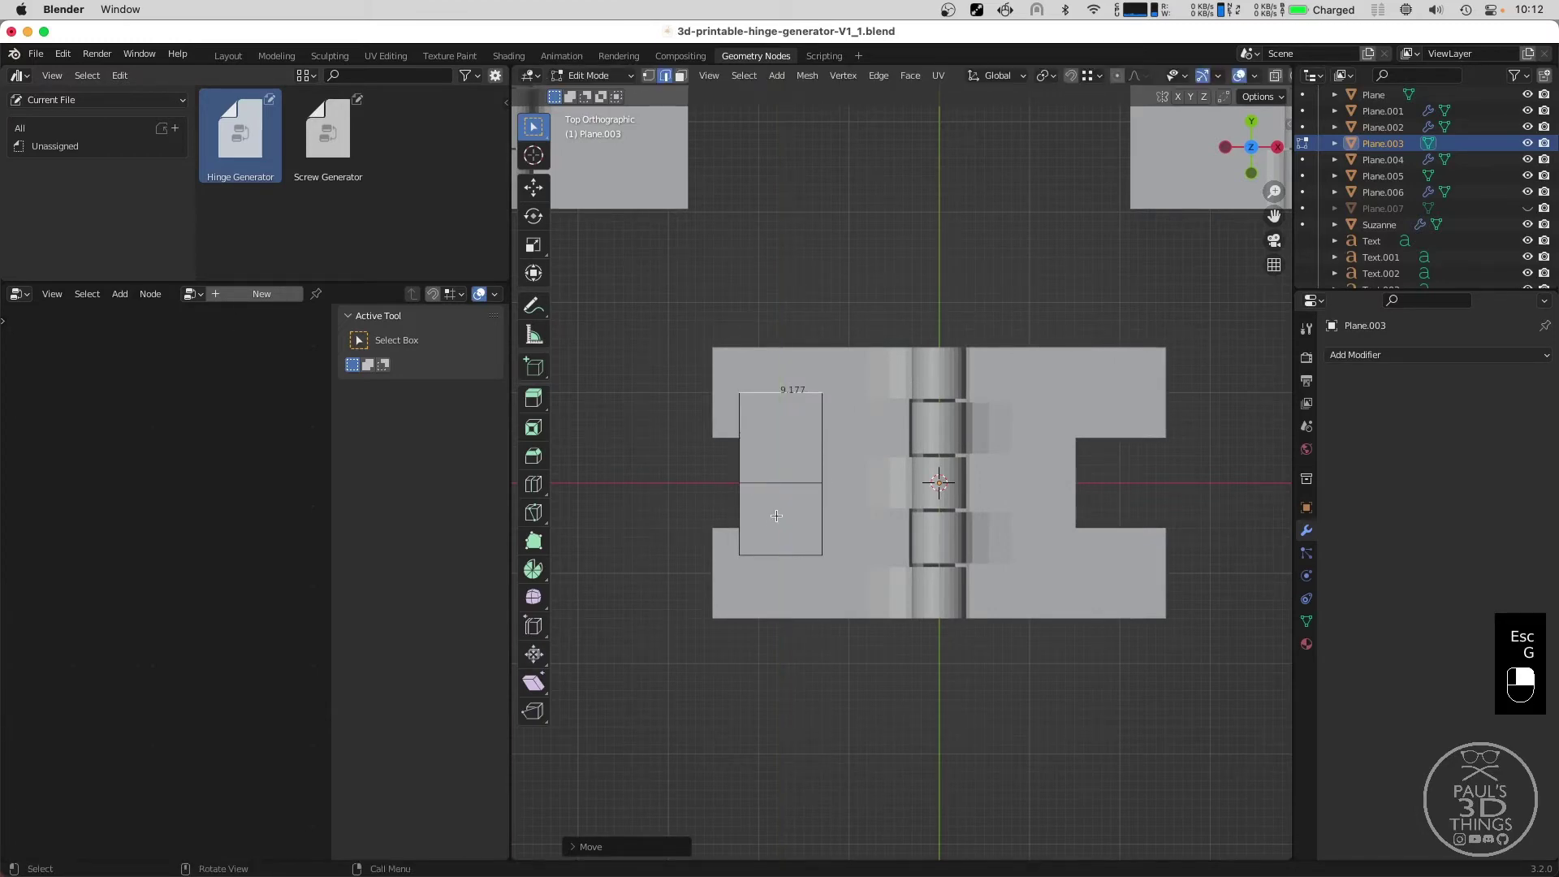
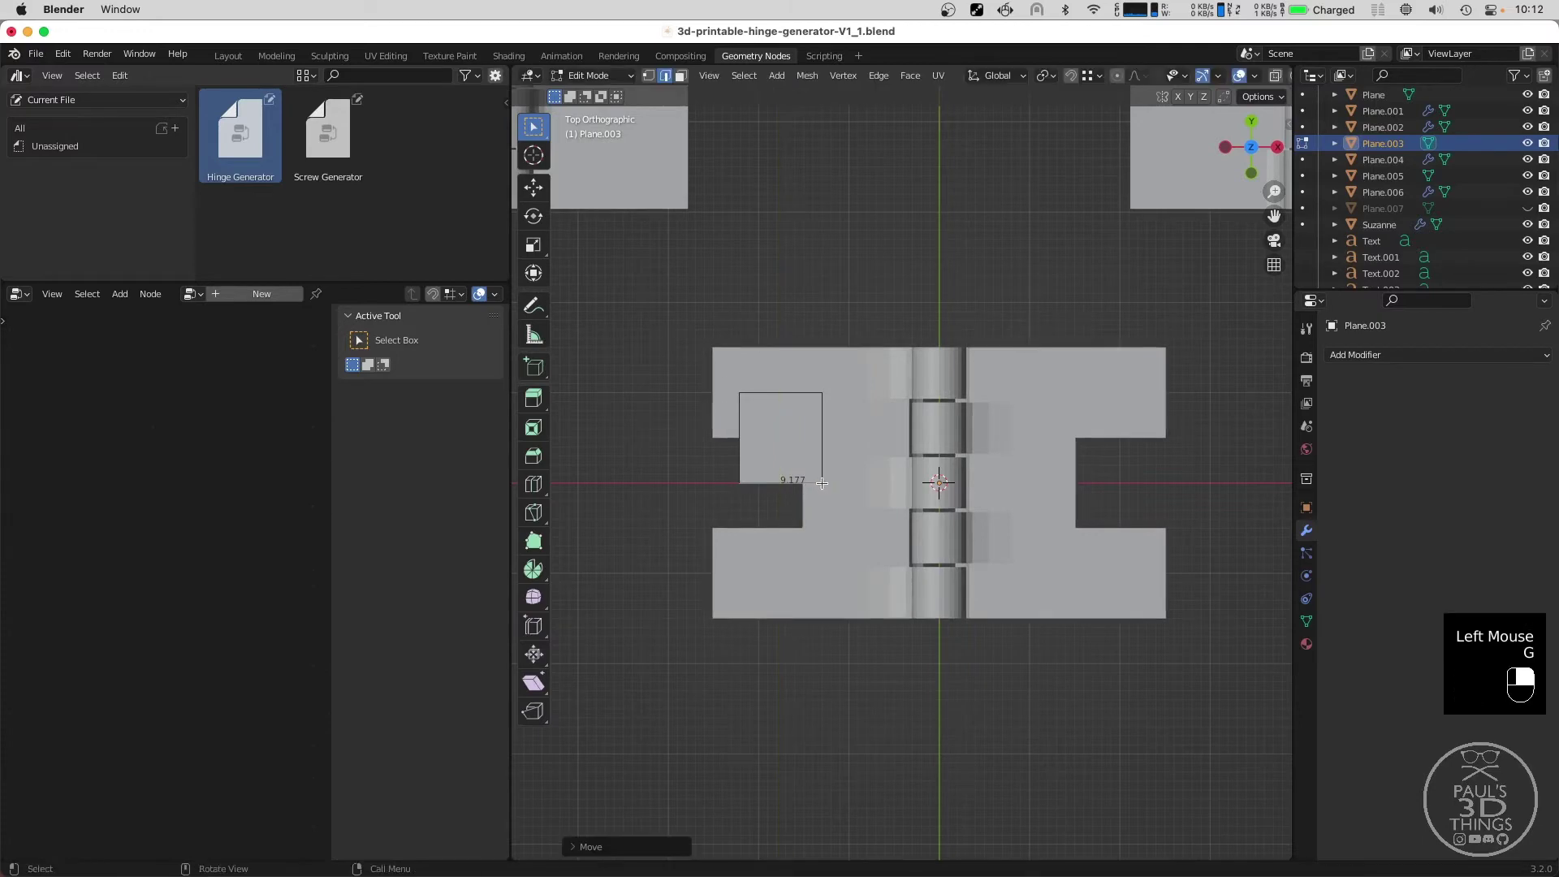
{"action": "key", "text": "g"}
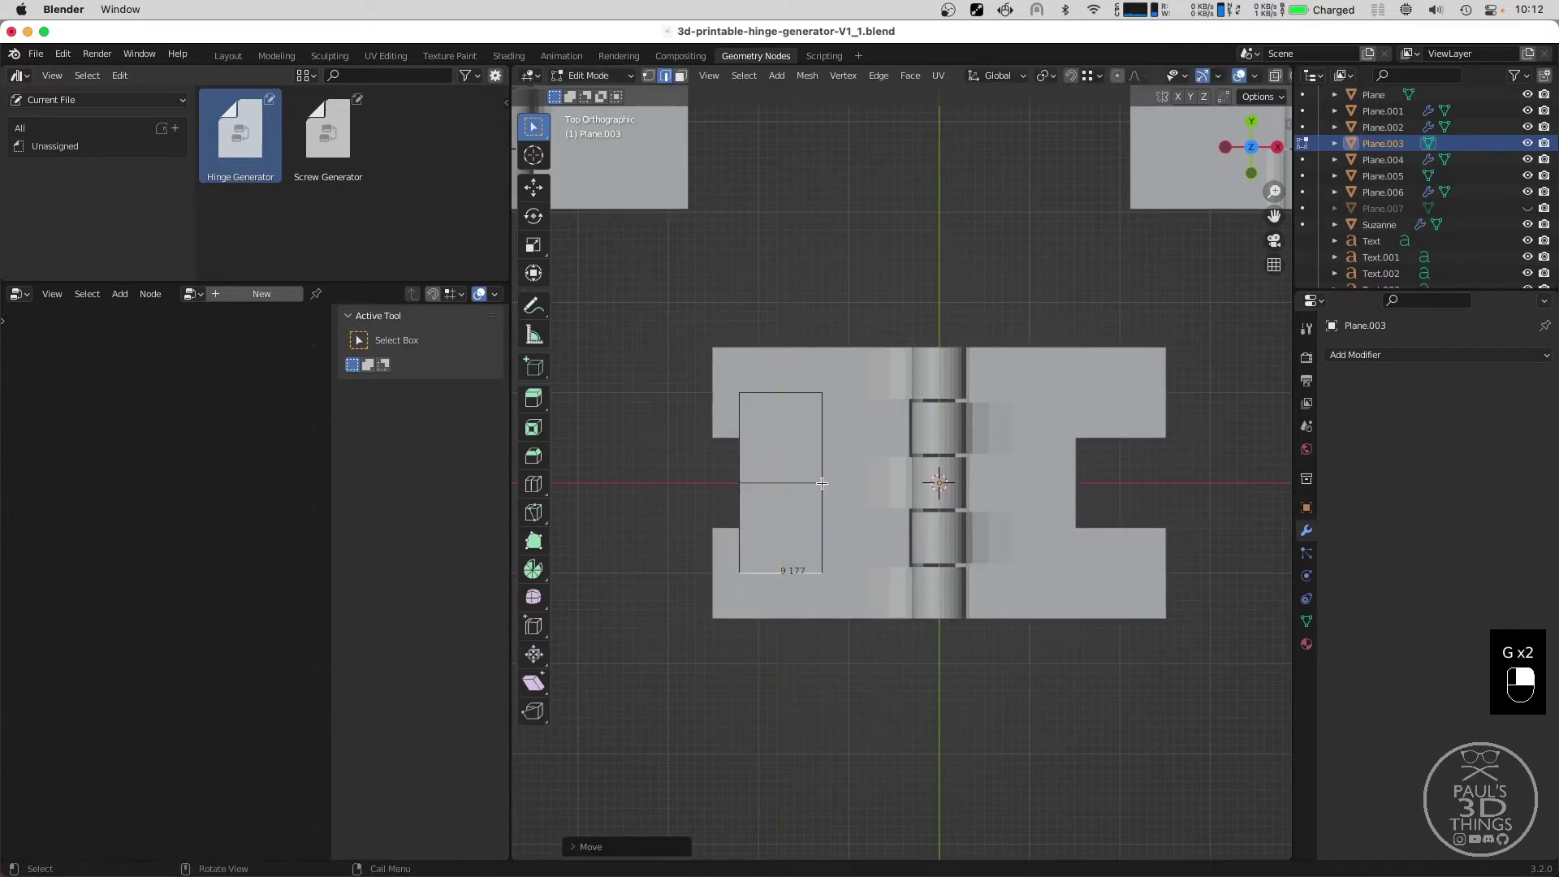
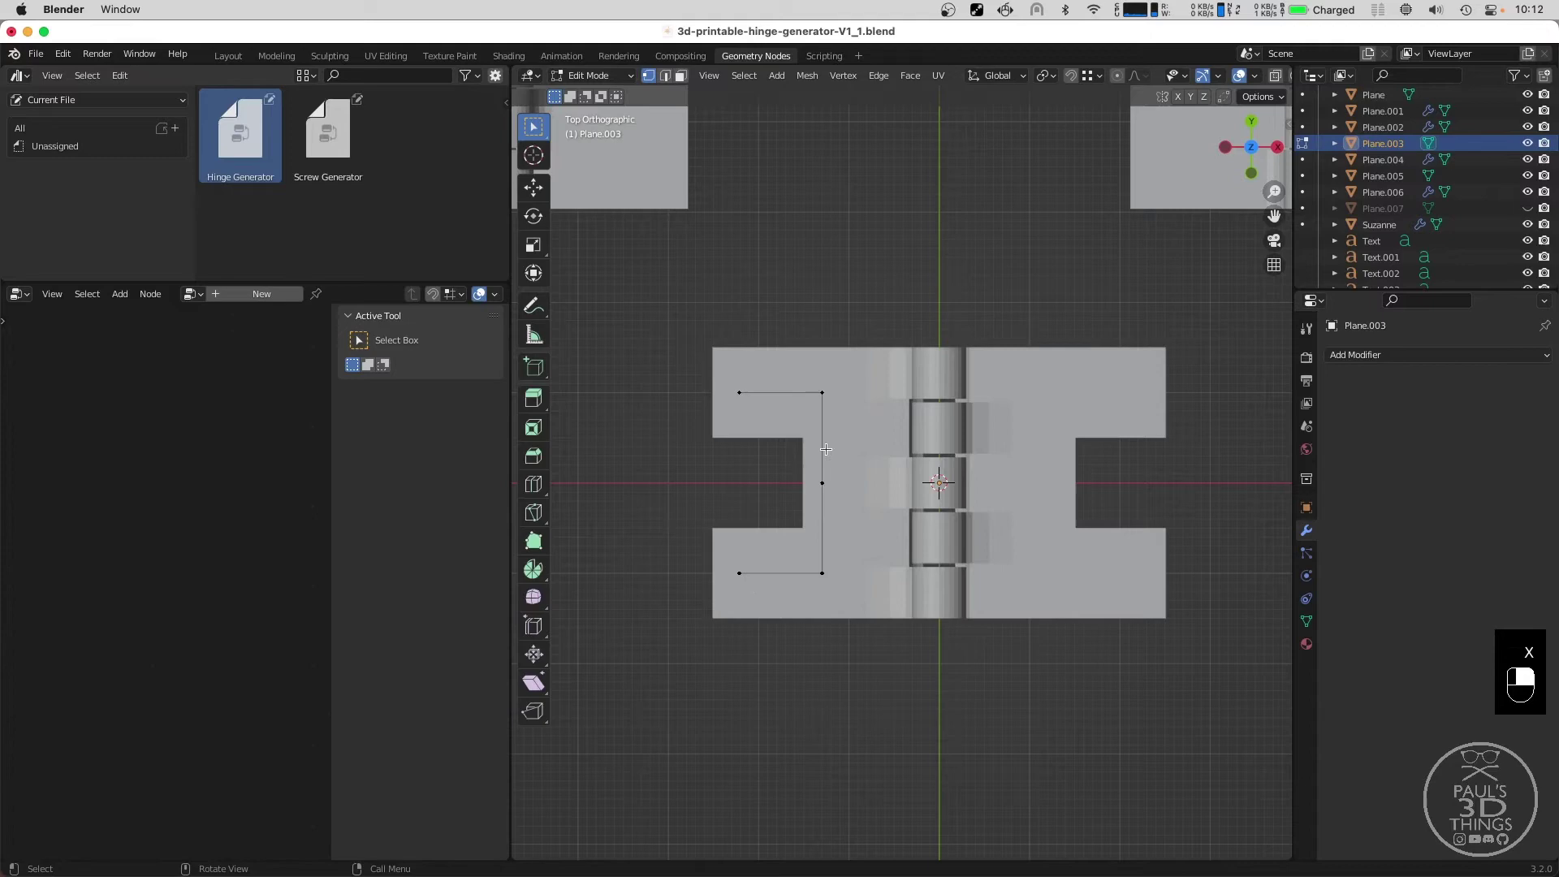
Move selected plane vertices along X and Y to mark the screw positions.
{"action": "left_click", "coordinate": [823, 394]}
{"action": "left_click", "coordinate": [824, 571]}
{"action": "key", "text": "g"}
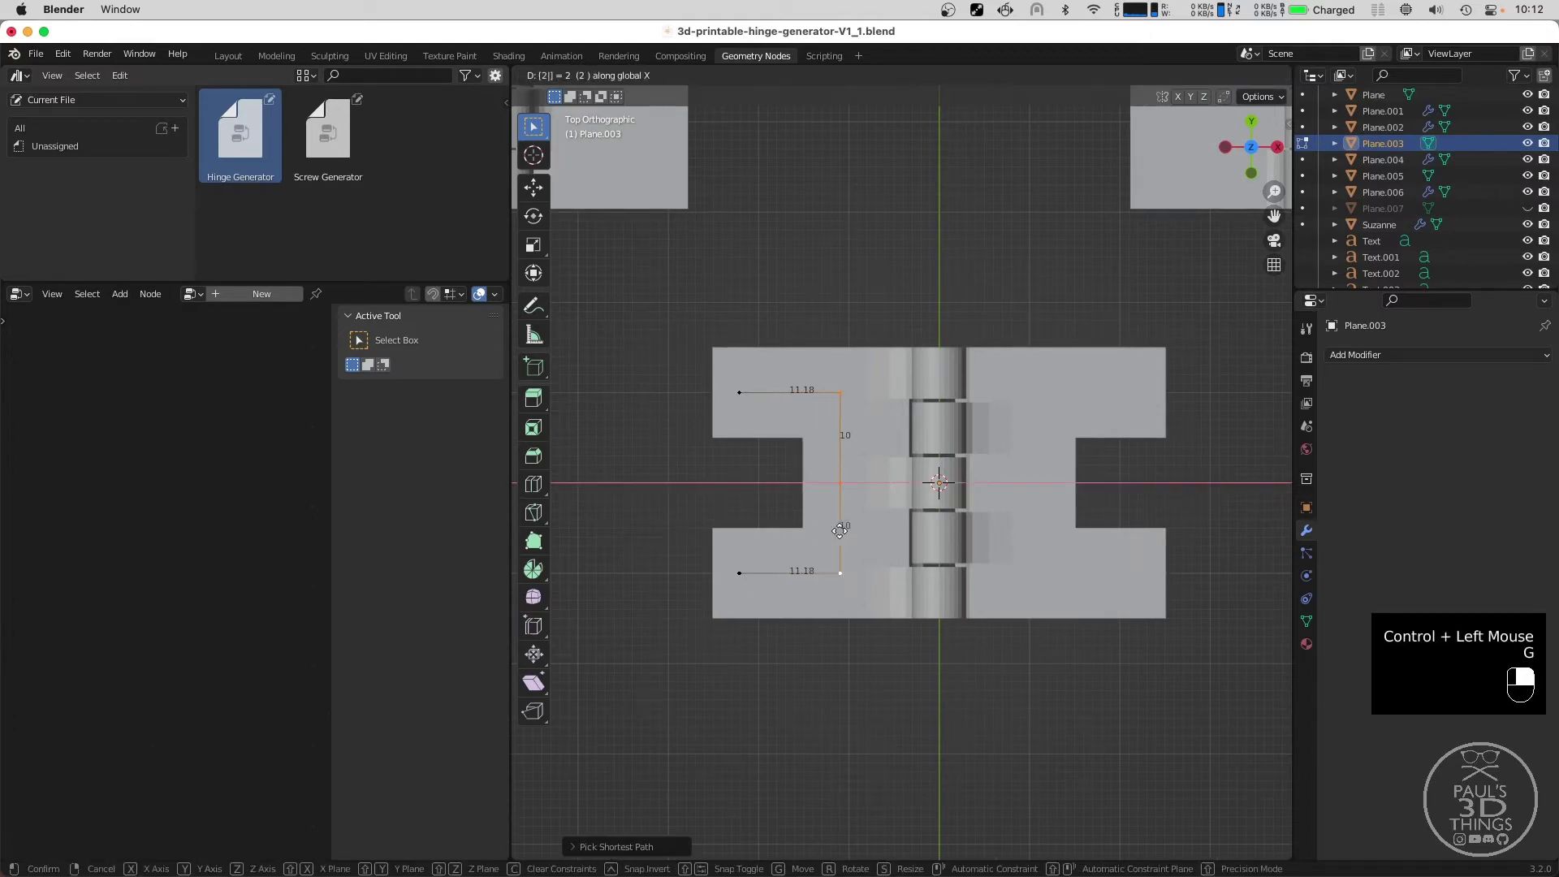
{"action": "key", "text": "g"}
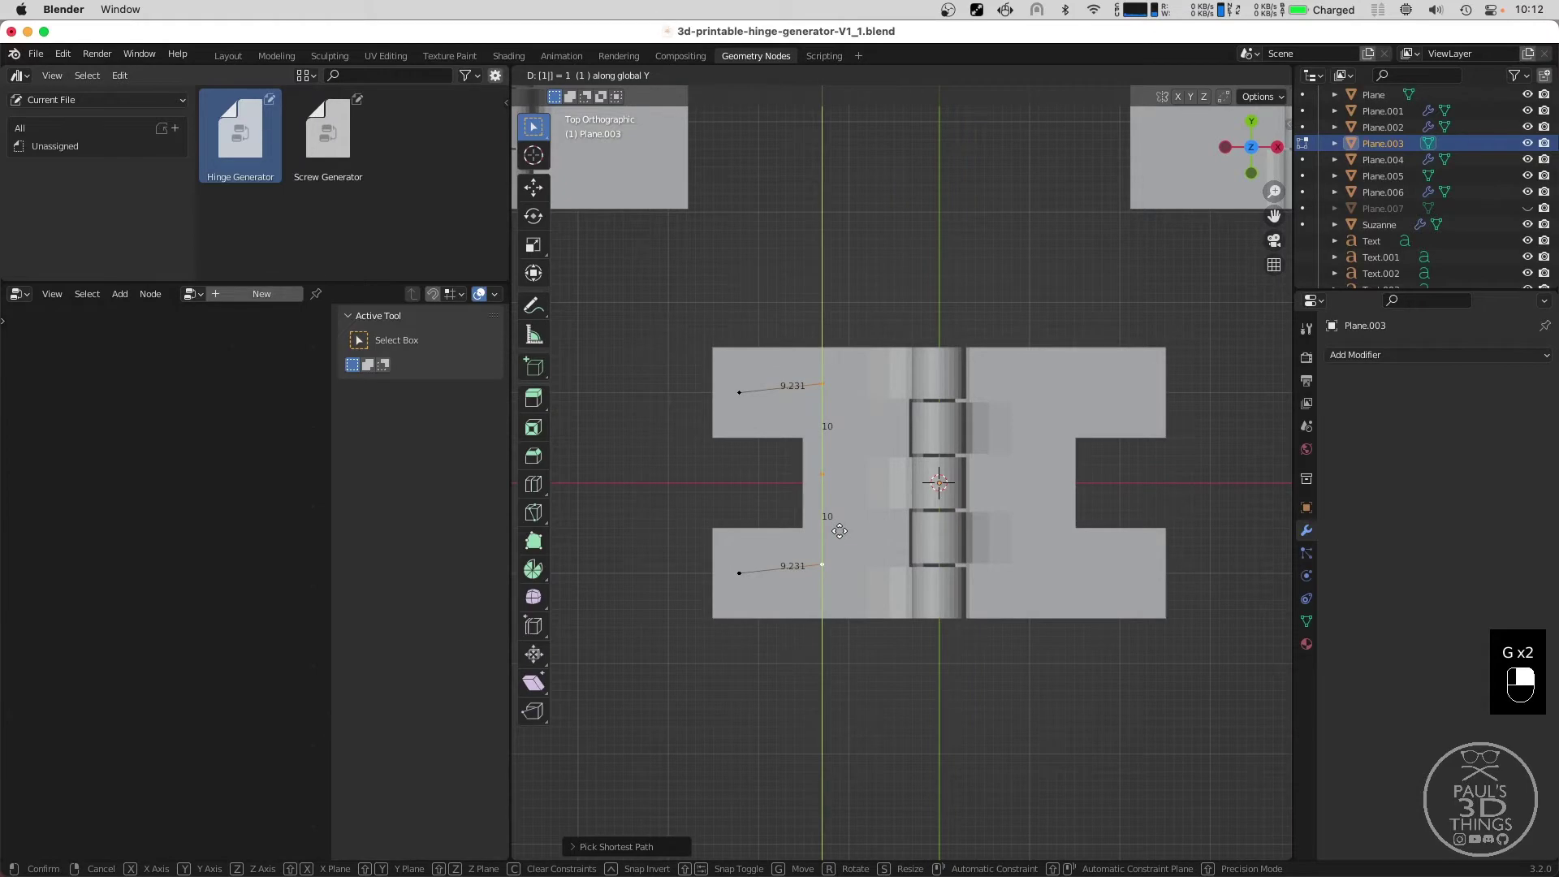
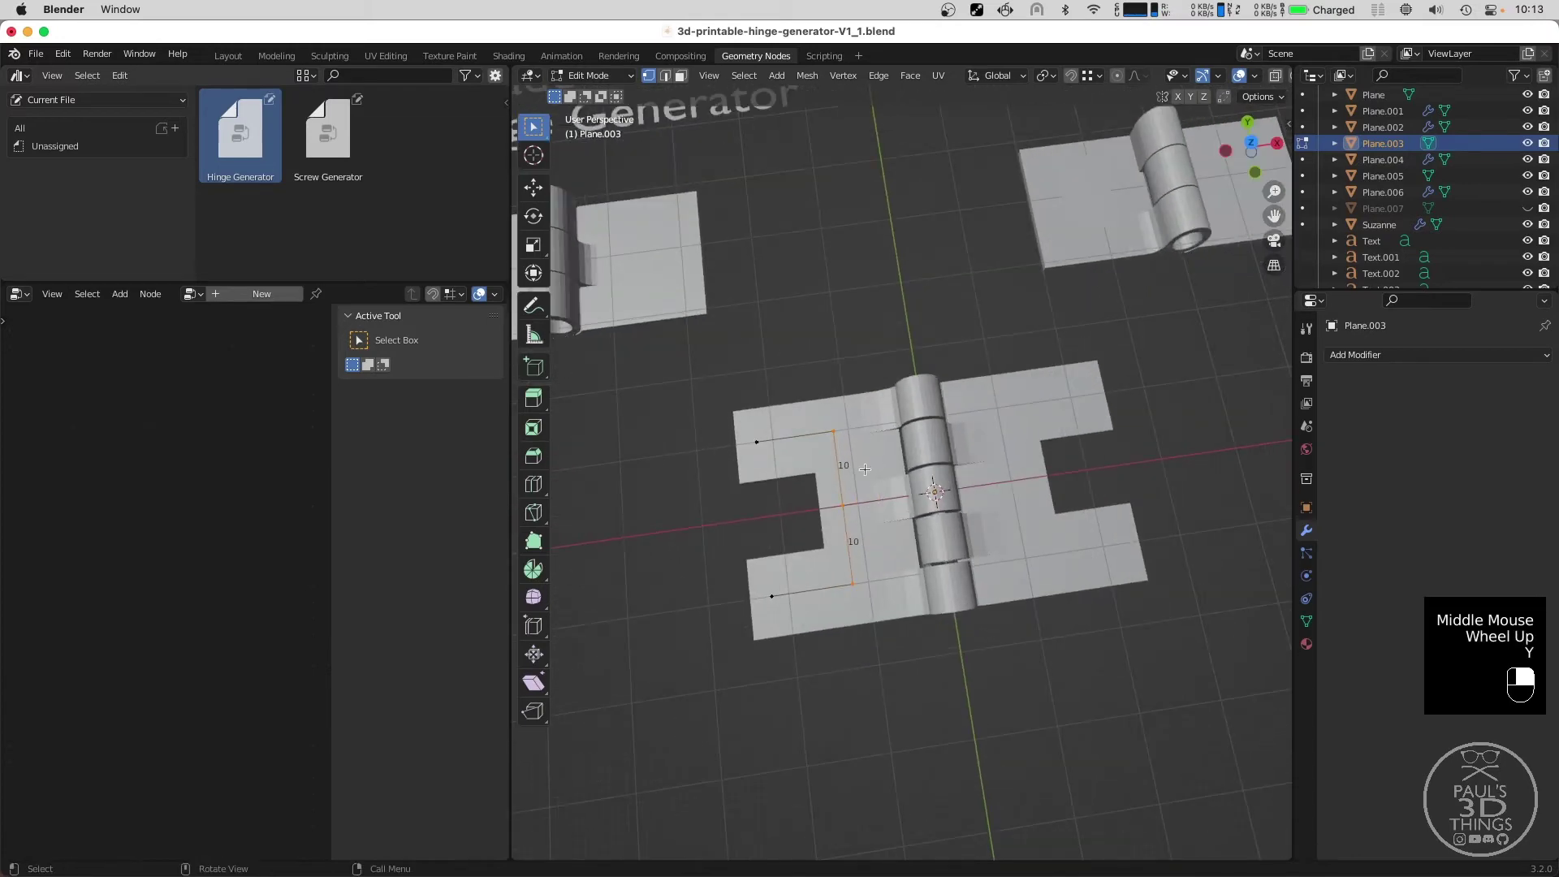
Return the cutout plane to object mode and reframe the hinge from above.
{"action": "key", "text": "Escape"}
{"action": "key", "text": "Tab"}
{"action": "middle_click", "coordinate": [864, 519]}
{"action": "key", "text": "y"}
{"action": "key", "text": "`"}
{"action": "left_click", "coordinate": [1009, 495]}
{"action": "middle_click", "coordinate": [1009, 496]}
{"action": "right_click", "coordinate": [1009, 495]}
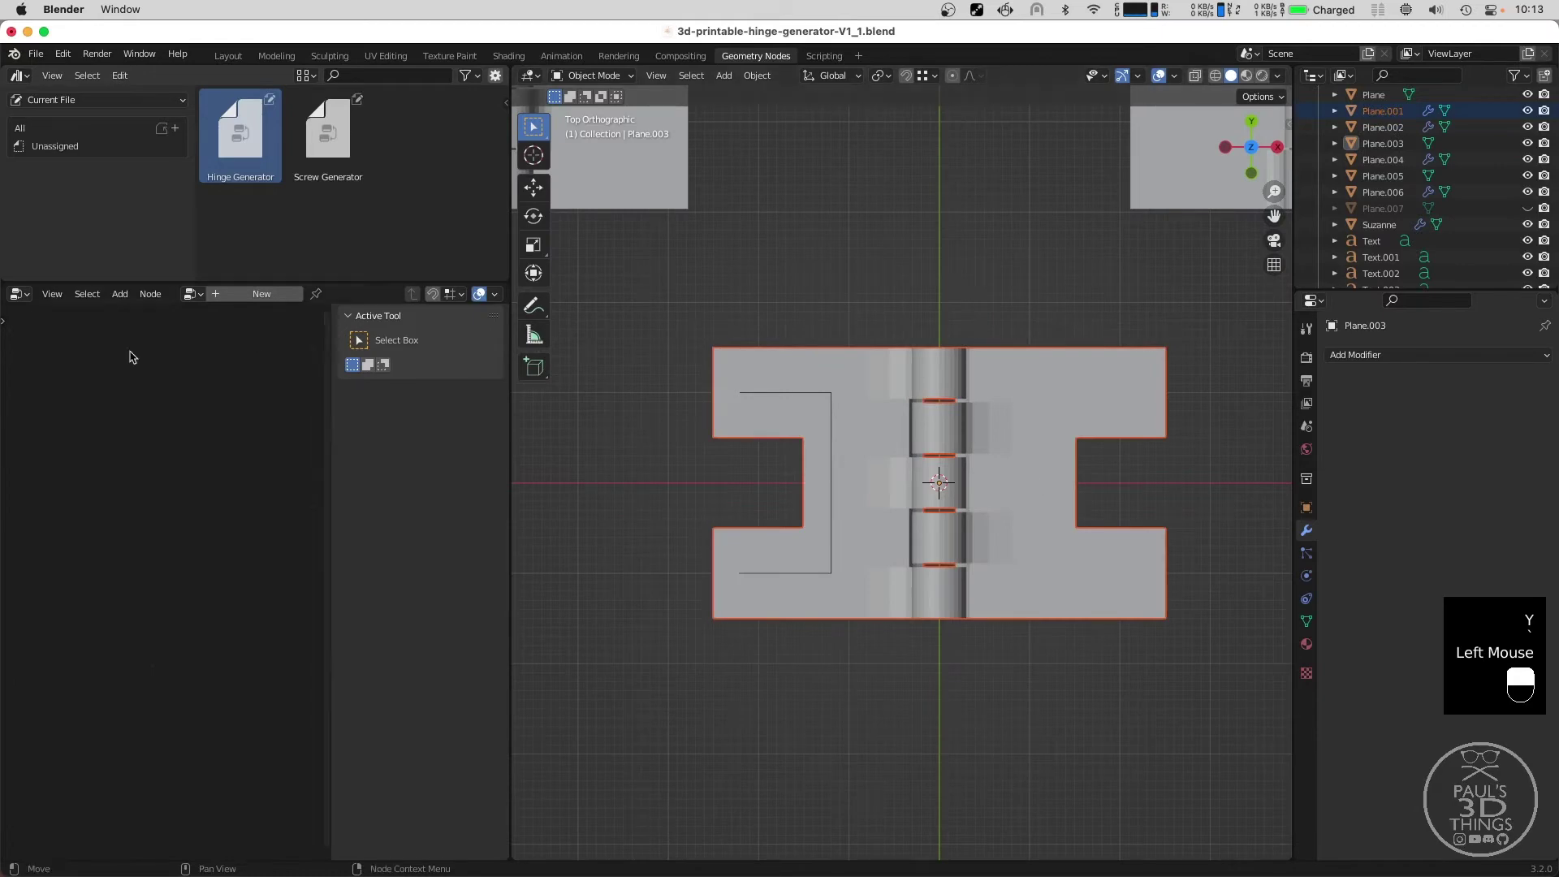
{"action": "scroll", "scroll_direction": "down", "scroll_amount": 3}
{"action": "scroll", "scroll_direction": "down", "scroll_amount": 3}
{"action": "scroll", "scroll_direction": "up", "scroll_amount": 3}
{"action": "scroll", "scroll_direction": "down", "scroll_amount": 3}
Select the hinge object Plane.001 to show its node tree.
{"action": "middle_click", "coordinate": [899, 527]}
{"action": "key", "text": "a"}
{"action": "key", "text": "Tab"}
{"action": "key", "text": "Tab"}
{"action": "left_click", "coordinate": [1020, 581]}
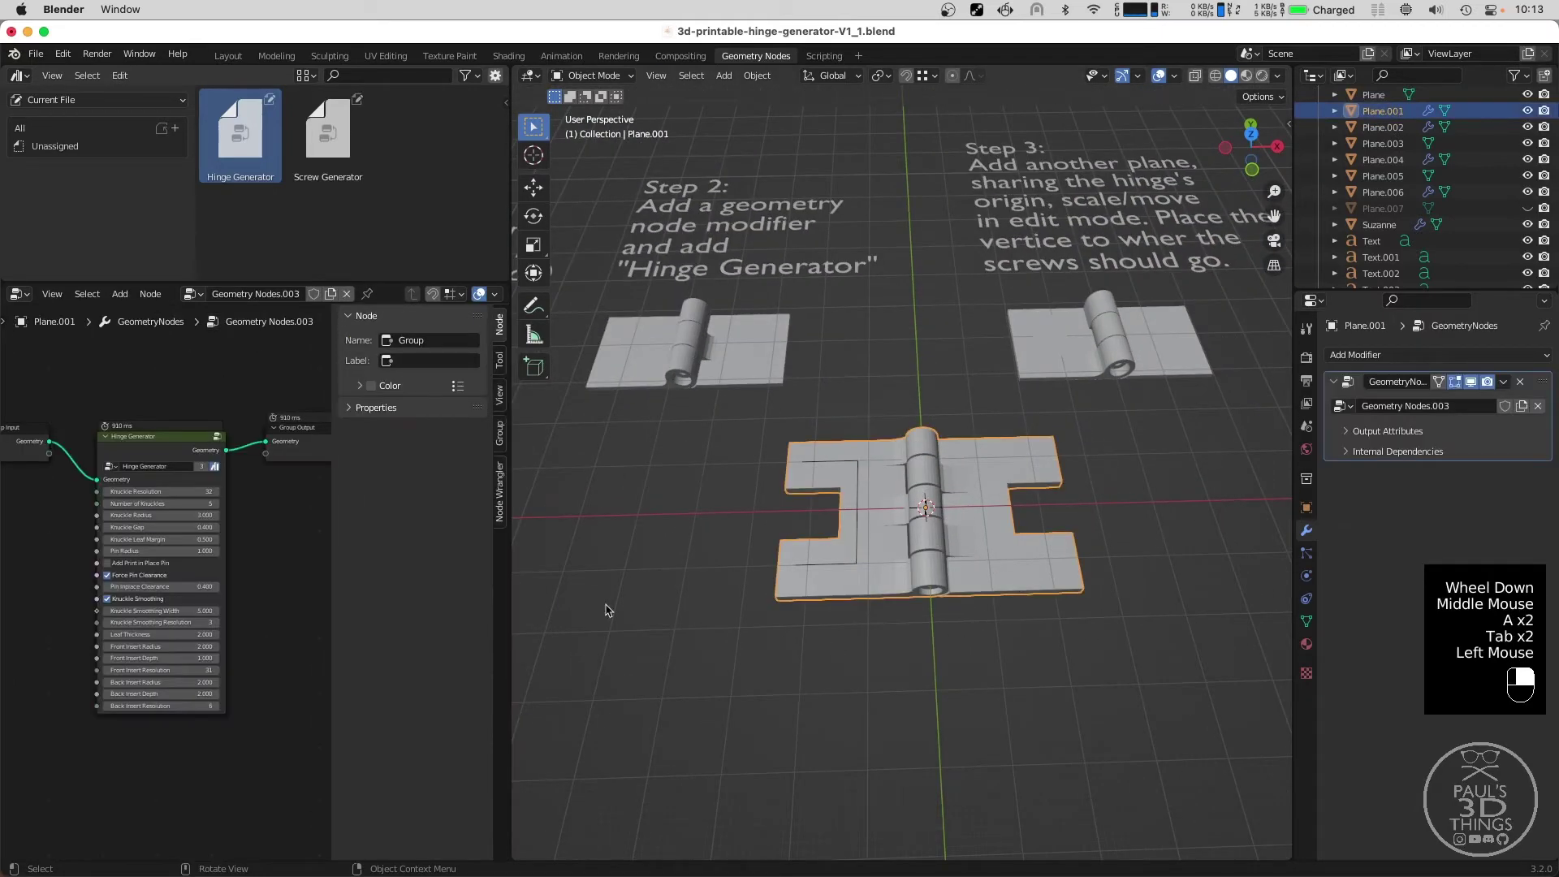
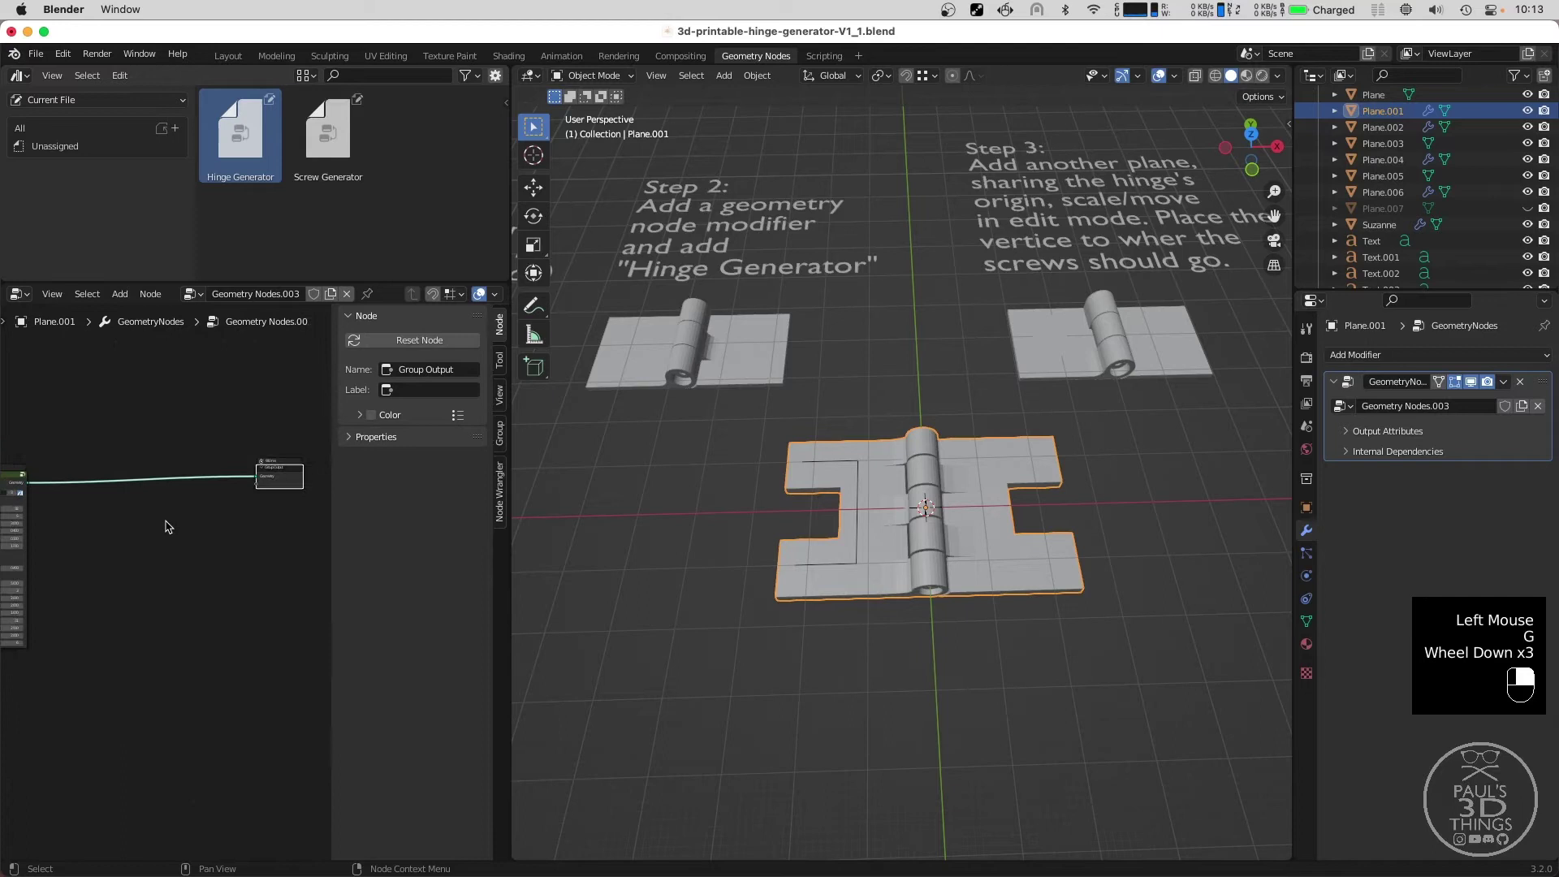
Drag the Screw Generator node group into the hinge's geometry-nodes tree.
{"action": "middle_click", "coordinate": [150, 529]}
{"action": "left_click", "coordinate": [220, 371]}
{"action": "left_click_drag", "start_coordinate": [332, 137], "coordinate": [171, 579]}
Place the Screw Generator node and add an Object Info node beside it.
{"action": "key", "text": "g"}
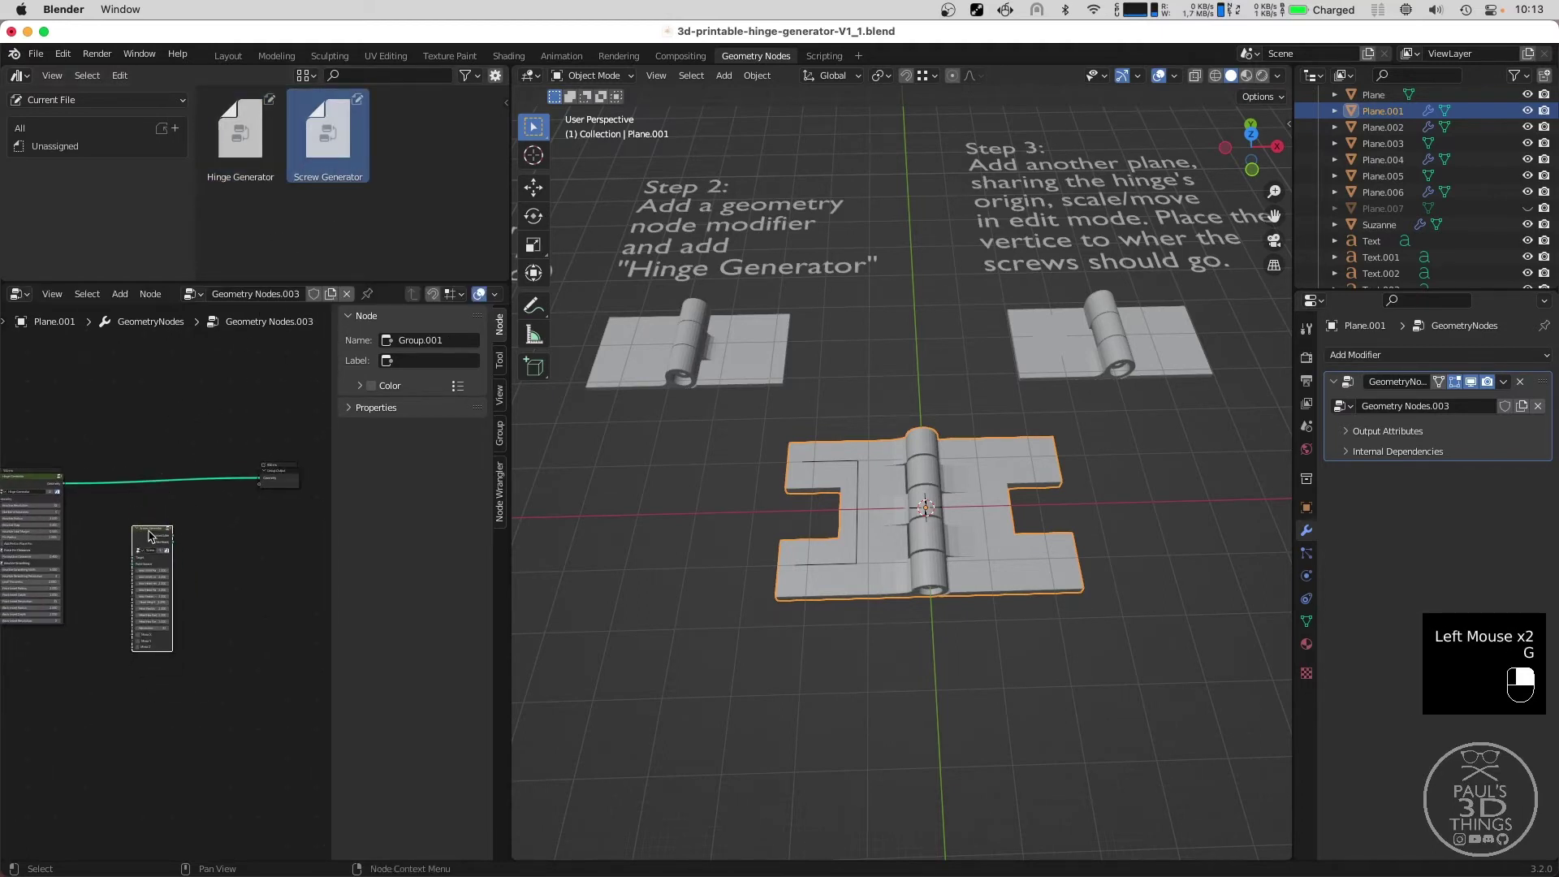
{"action": "left_click", "coordinate": [184, 524]}
{"action": "middle_click", "coordinate": [186, 522]}
{"action": "double_click", "coordinate": [236, 480]}
{"action": "key", "text": "shift+a"}
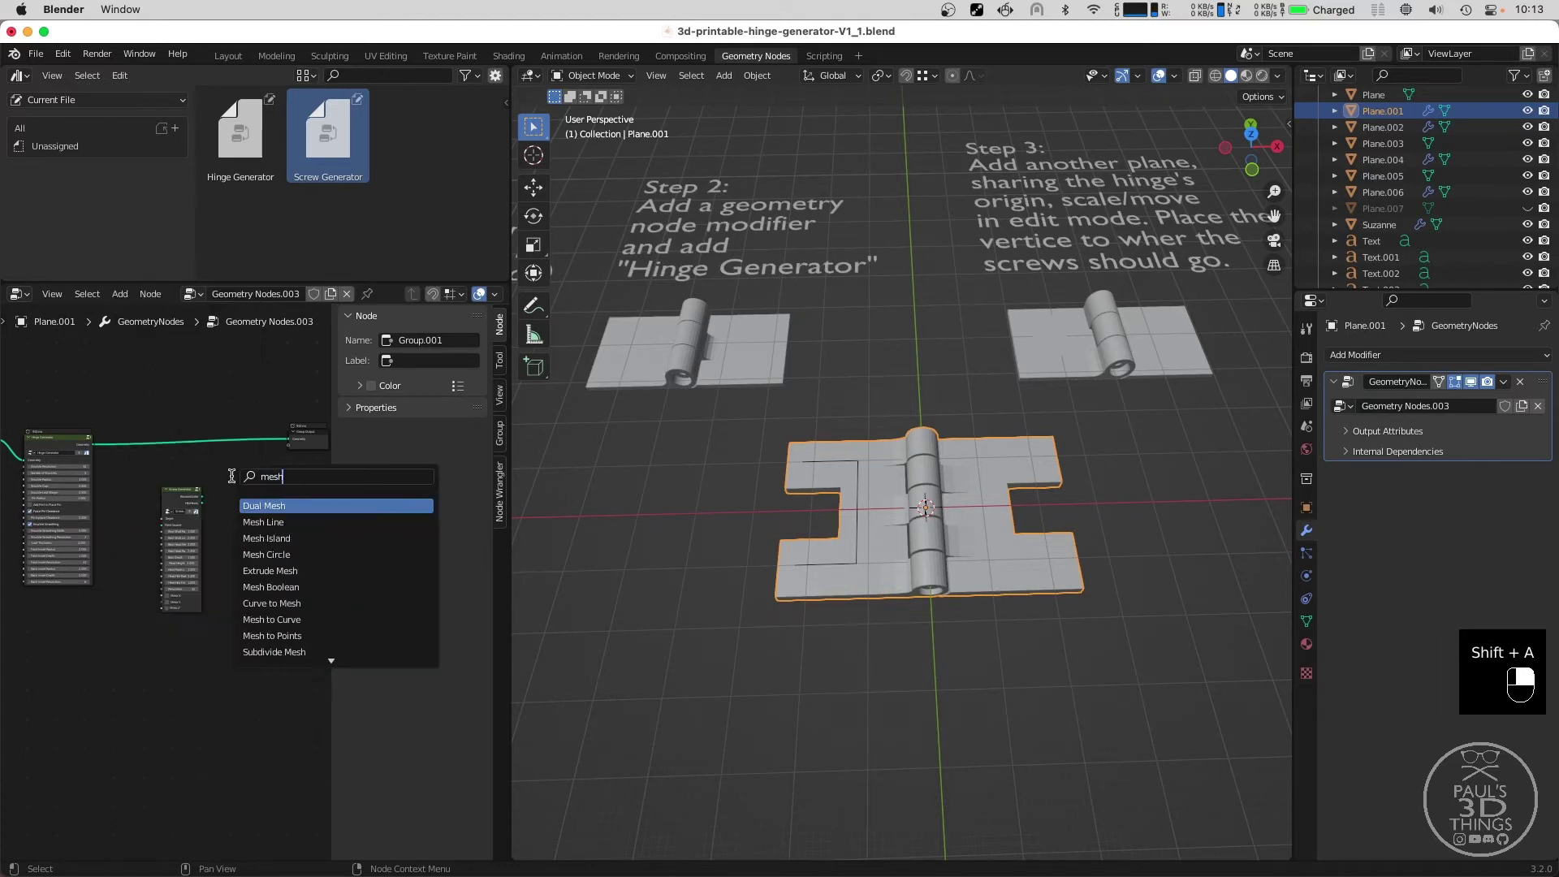
{"action": "key", "text": "o"}
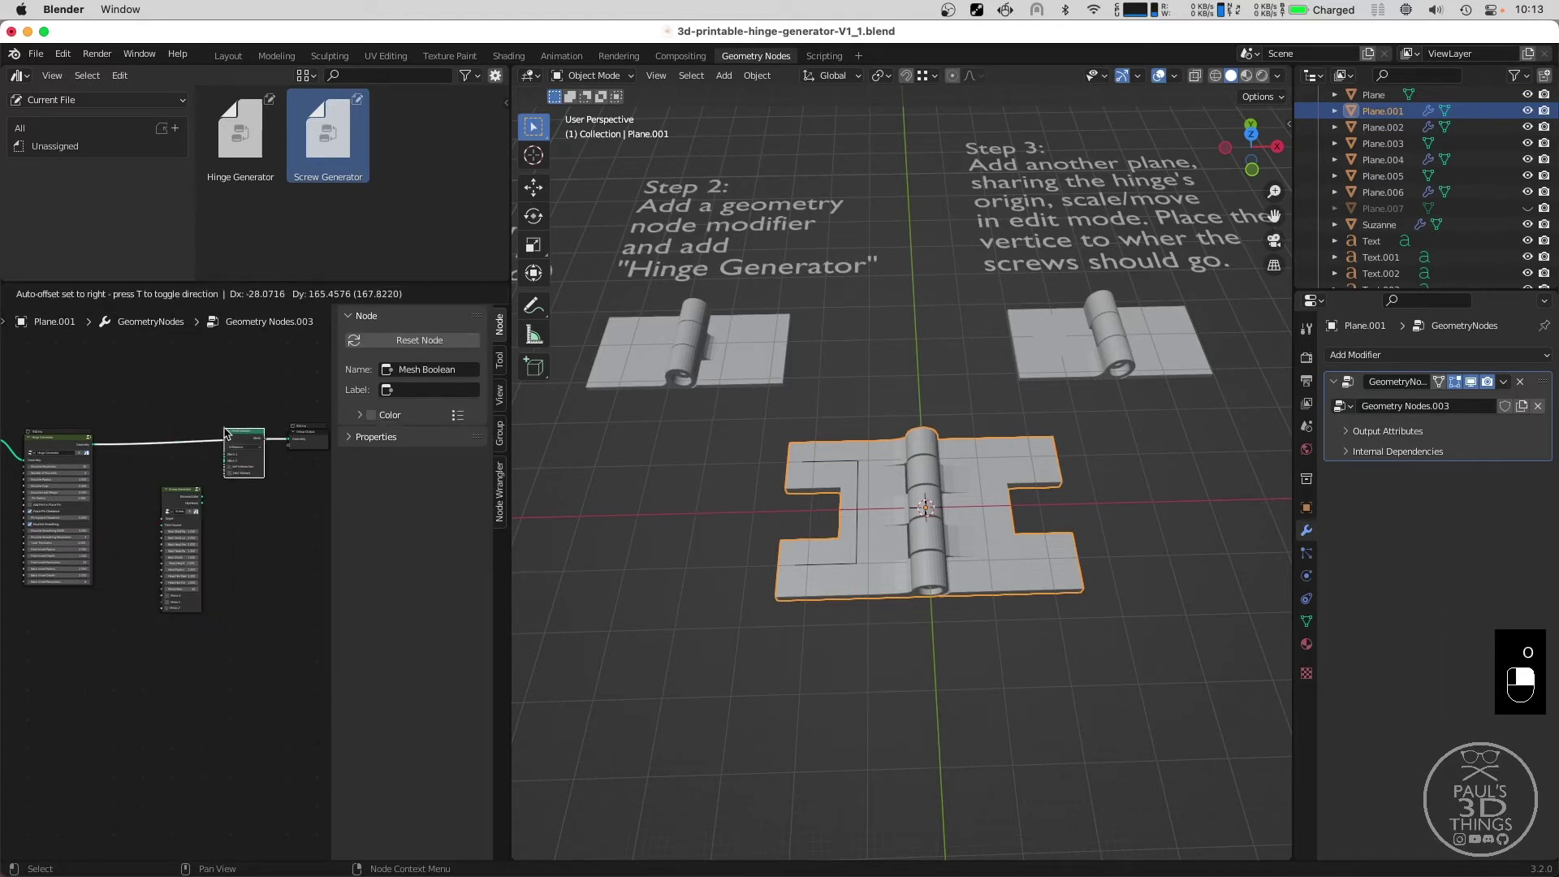
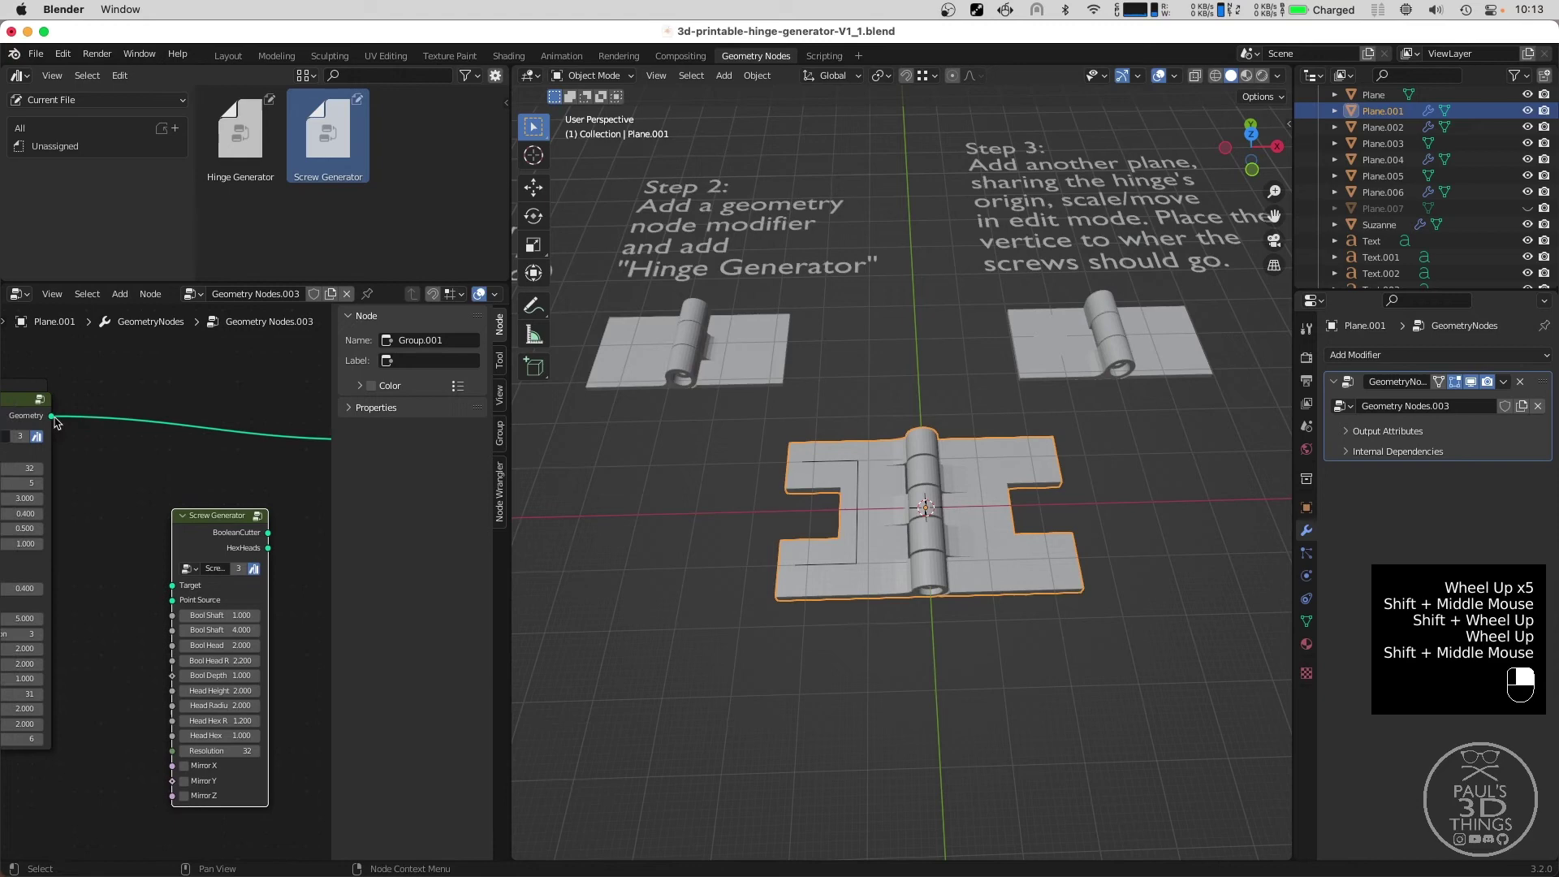
Feed the Hinge Generator geometry into Screw Generator's Target and select Plane.003 as point source.
{"action": "left_click_drag", "start_coordinate": [58, 421], "coordinate": [225, 523]}
{"action": "key", "text": "g"}
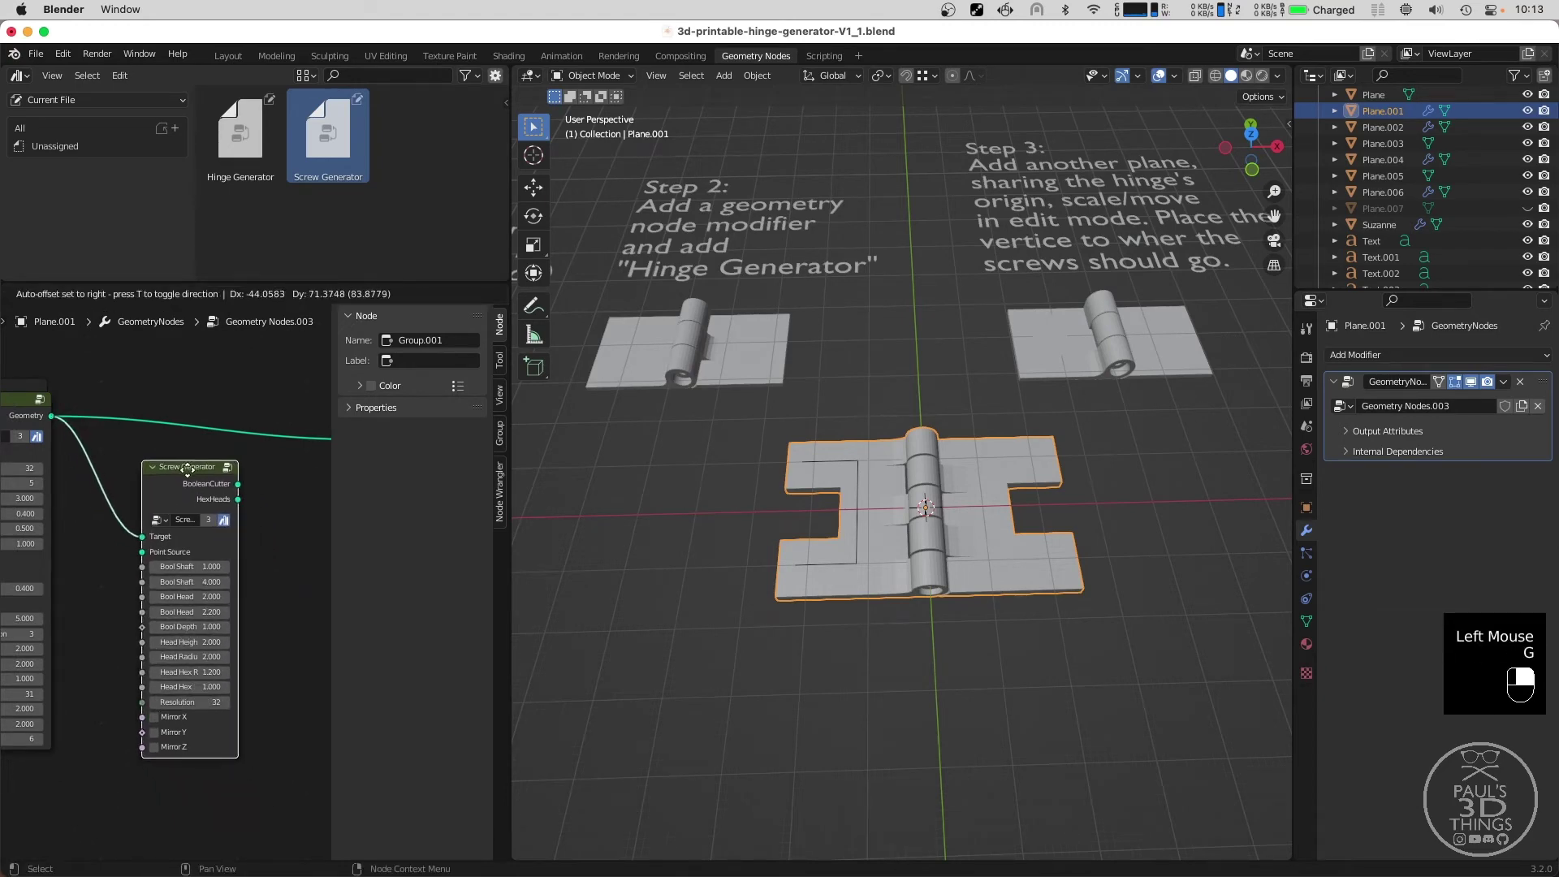
{"action": "scroll", "scroll_direction": "down", "scroll_amount": 3}
{"action": "key", "text": "g"}
{"action": "scroll", "scroll_direction": "down", "scroll_amount": 3}
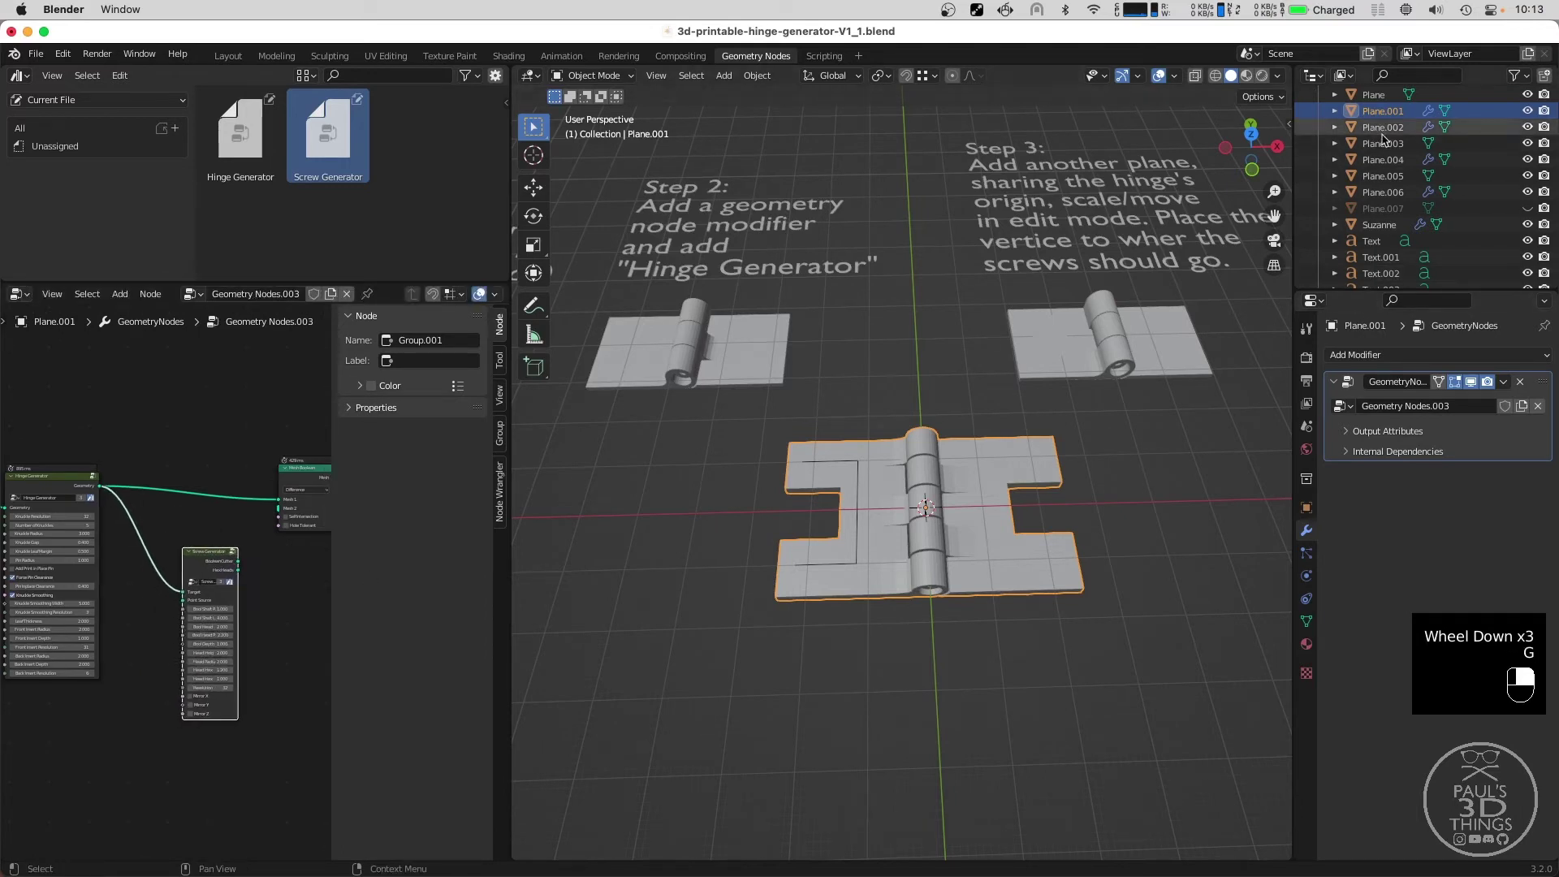
{"action": "left_click", "coordinate": [843, 468]}
{"action": "middle_click", "coordinate": [843, 469]}
{"action": "right_click", "coordinate": [843, 469]}
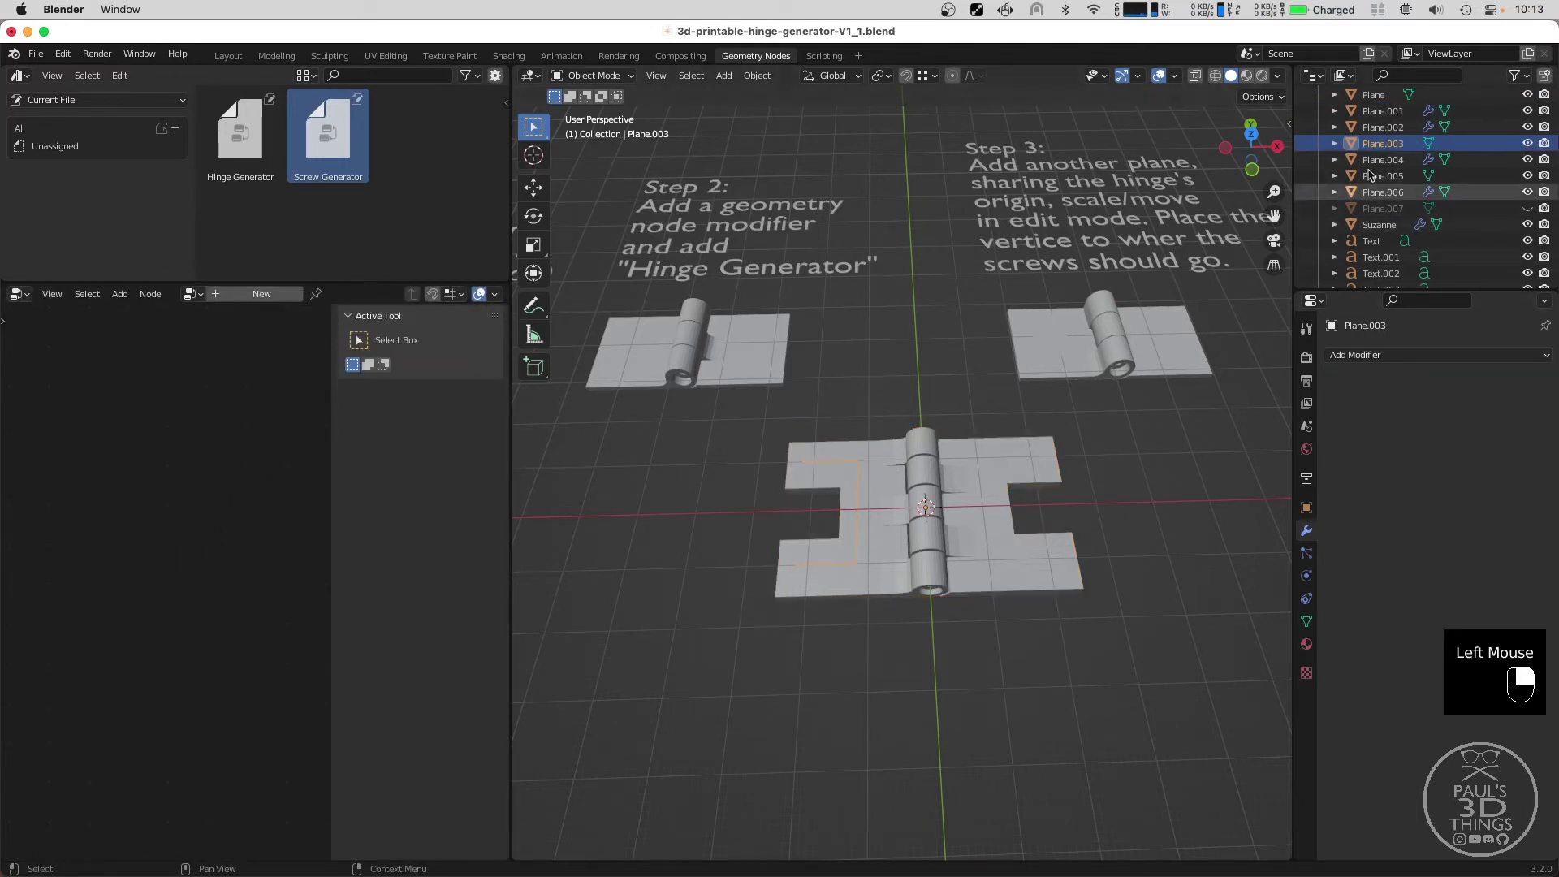
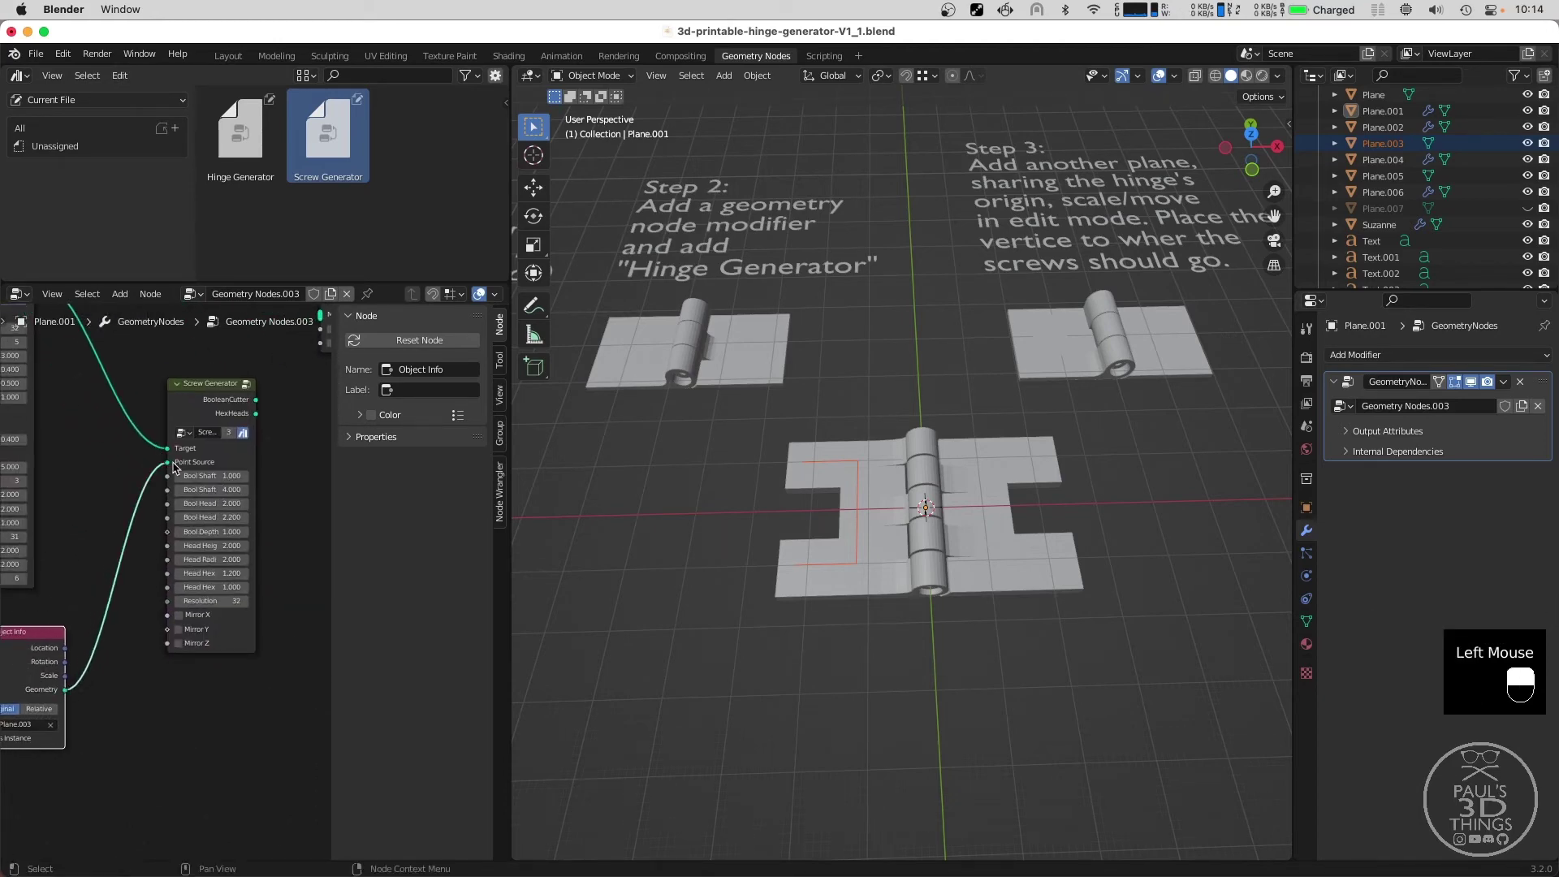
Wire Screw Generator's BooleanCutter into Mesh 2 of the Mesh Boolean Difference node.
{"action": "scroll", "scroll_direction": "down", "scroll_amount": 3}
{"action": "middle_click", "coordinate": [267, 488]}
{"action": "scroll", "scroll_direction": "up", "scroll_amount": 3}
{"action": "middle_click", "coordinate": [222, 458]}
{"action": "scroll", "scroll_direction": "up", "scroll_amount": 3}
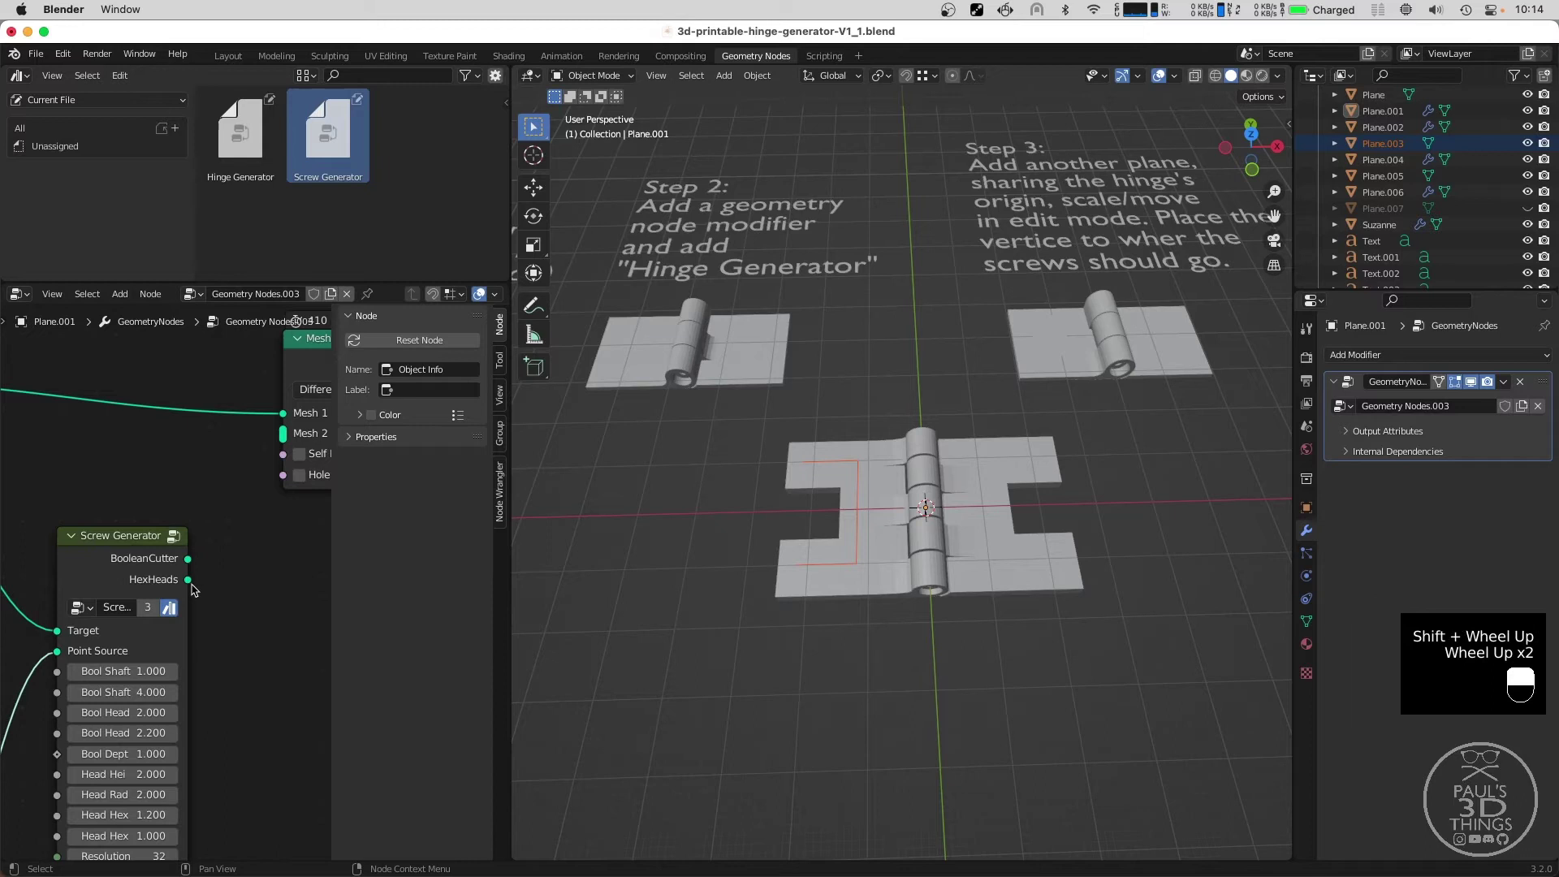
{"action": "scroll", "scroll_direction": "down", "scroll_amount": 3}
{"action": "left_click", "coordinate": [187, 570]}
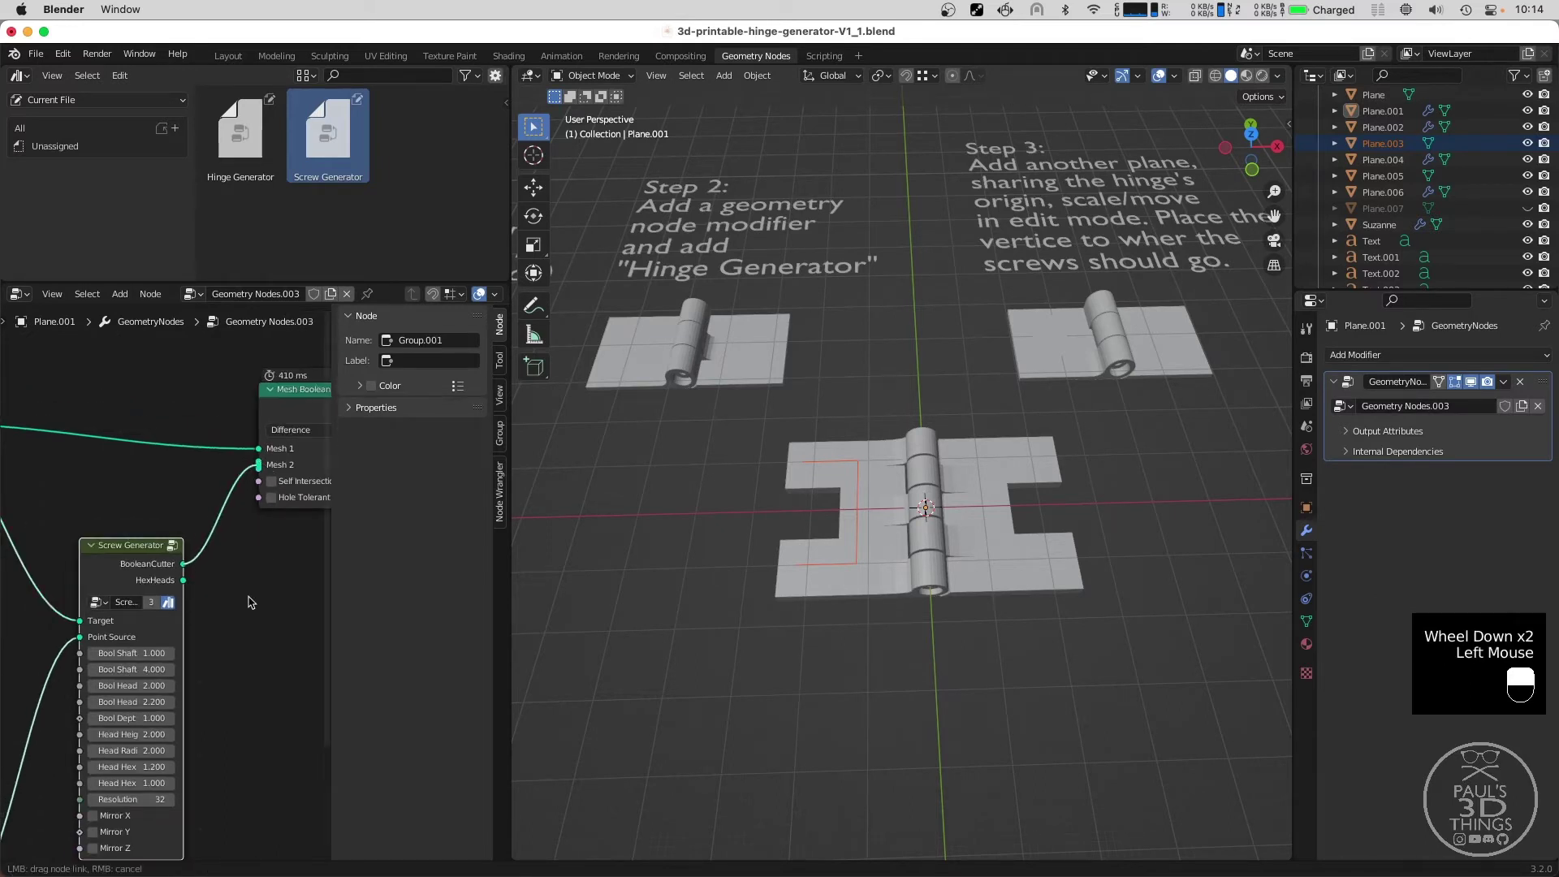
{"action": "left_click", "coordinate": [242, 604]}
{"action": "middle_click", "coordinate": [242, 604]}
{"action": "right_click", "coordinate": [242, 604]}
Orbit around the hinge to inspect the newly cut countersunk screw holes.
{"action": "scroll", "scroll_direction": "down", "scroll_amount": 3}
{"action": "scroll", "scroll_direction": "down", "scroll_amount": 3}
{"action": "scroll", "scroll_direction": "down", "scroll_amount": 3}
{"action": "left_click_drag", "start_coordinate": [868, 591], "coordinate": [878, 562]}
{"action": "scroll", "scroll_direction": "up", "scroll_amount": 3}
{"action": "scroll", "scroll_direction": "down", "scroll_amount": 3}
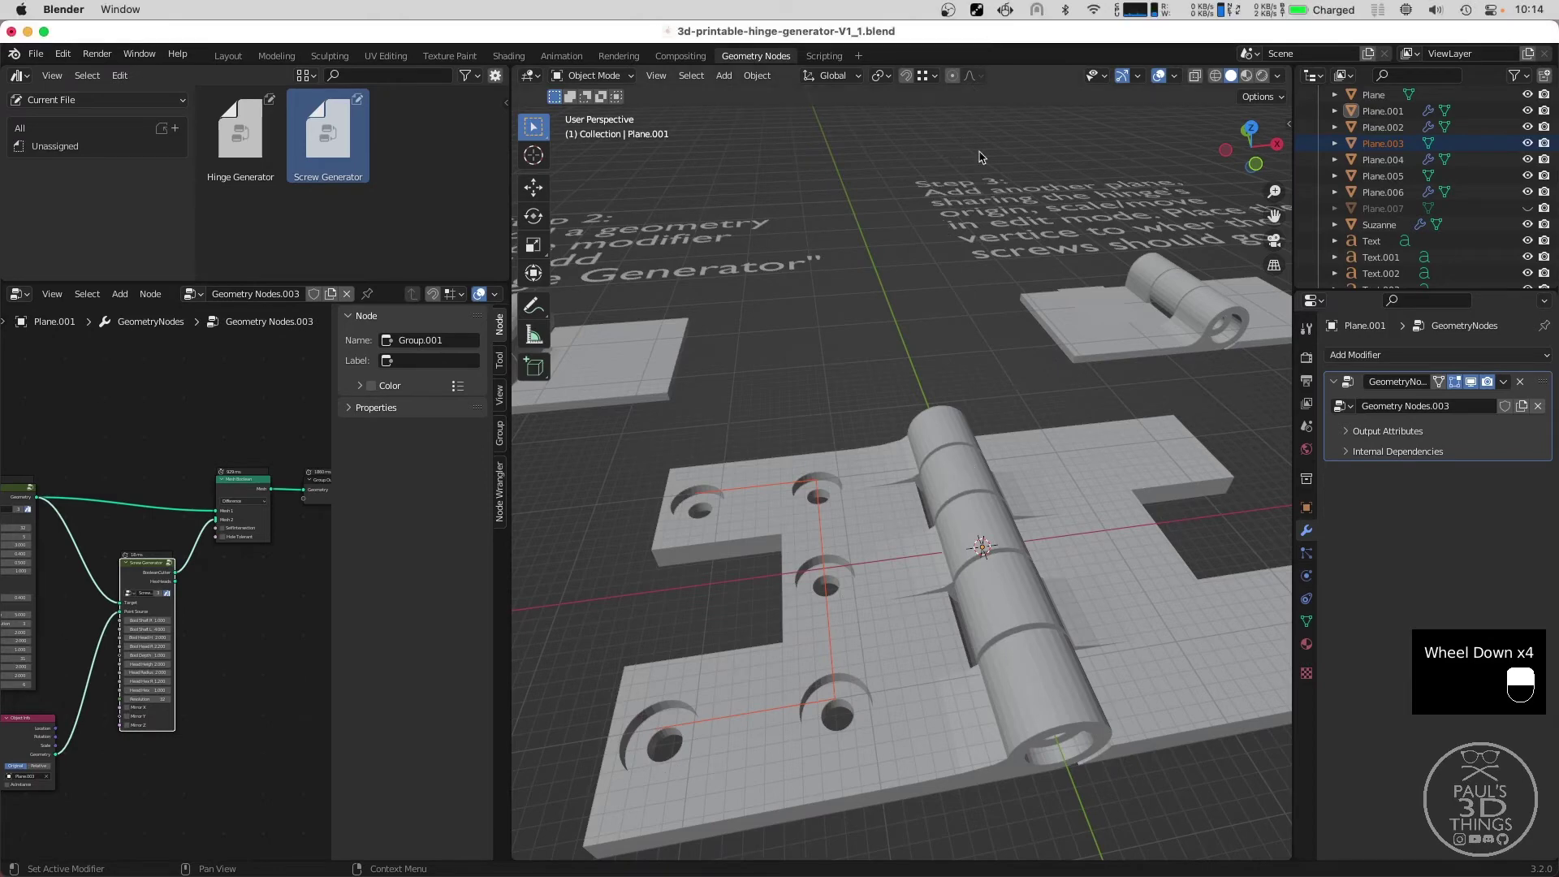
{"action": "middle_click", "coordinate": [896, 472]}
{"action": "scroll", "scroll_direction": "down", "scroll_amount": 3}
{"action": "middle_click", "coordinate": [869, 544]}
{"action": "scroll", "scroll_direction": "up", "scroll_amount": 3}
{"action": "middle_click", "coordinate": [780, 569]}
Mute the Mesh Boolean stage to compare, then select the Plane.003 point plane.
{"action": "left_click", "coordinate": [245, 484]}
{"action": "key", "text": "m"}
{"action": "middle_click", "coordinate": [1030, 582]}
{"action": "scroll", "scroll_direction": "down", "scroll_amount": 3}
{"action": "scroll", "scroll_direction": "up", "scroll_amount": 3}
{"action": "left_click", "coordinate": [914, 522]}
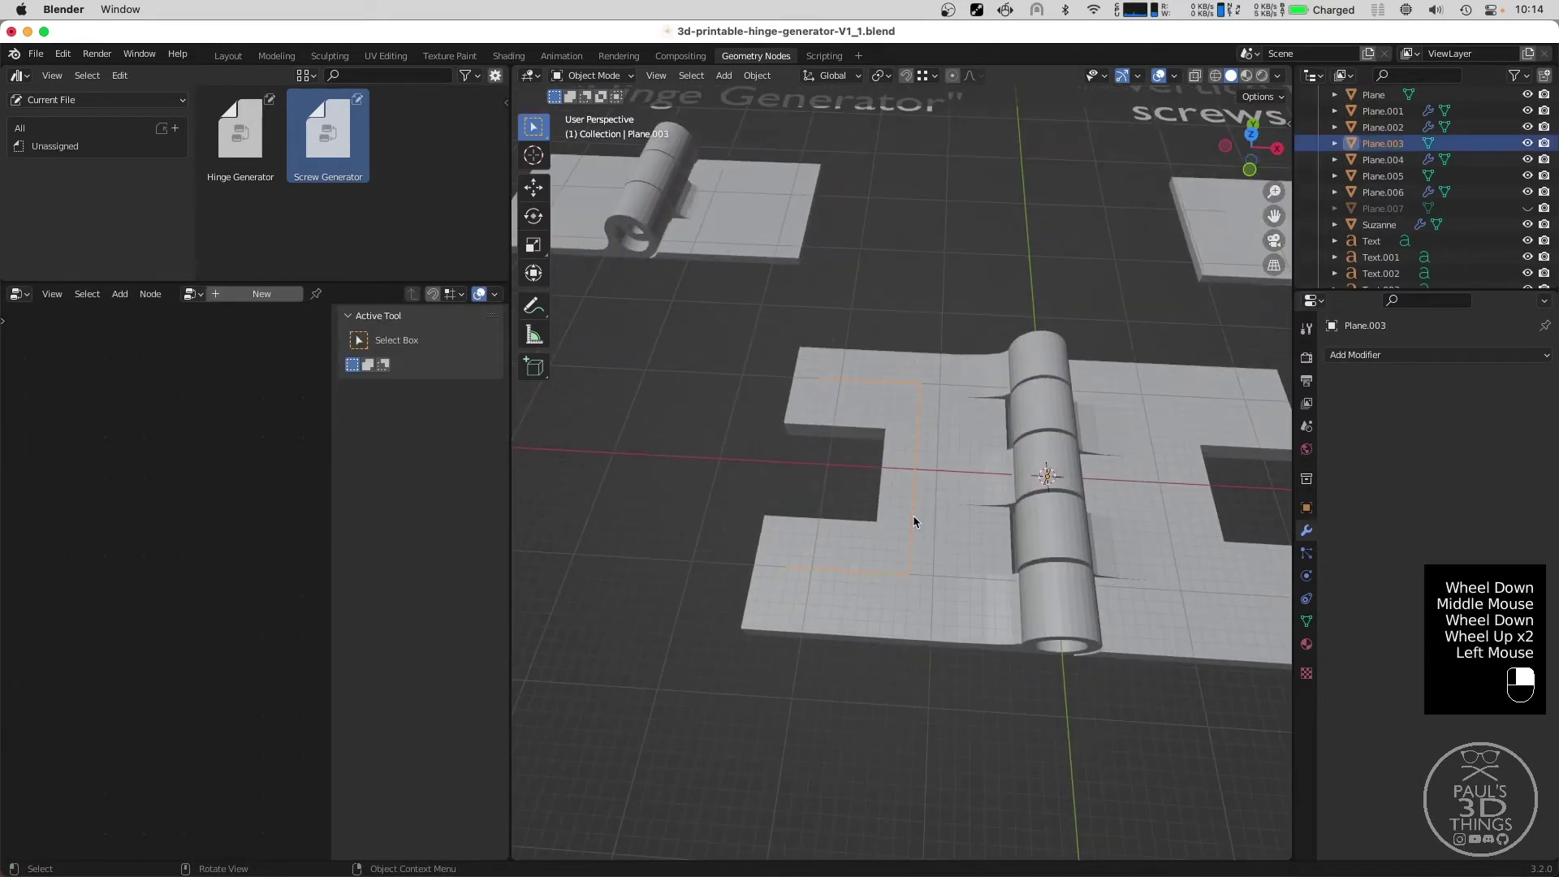
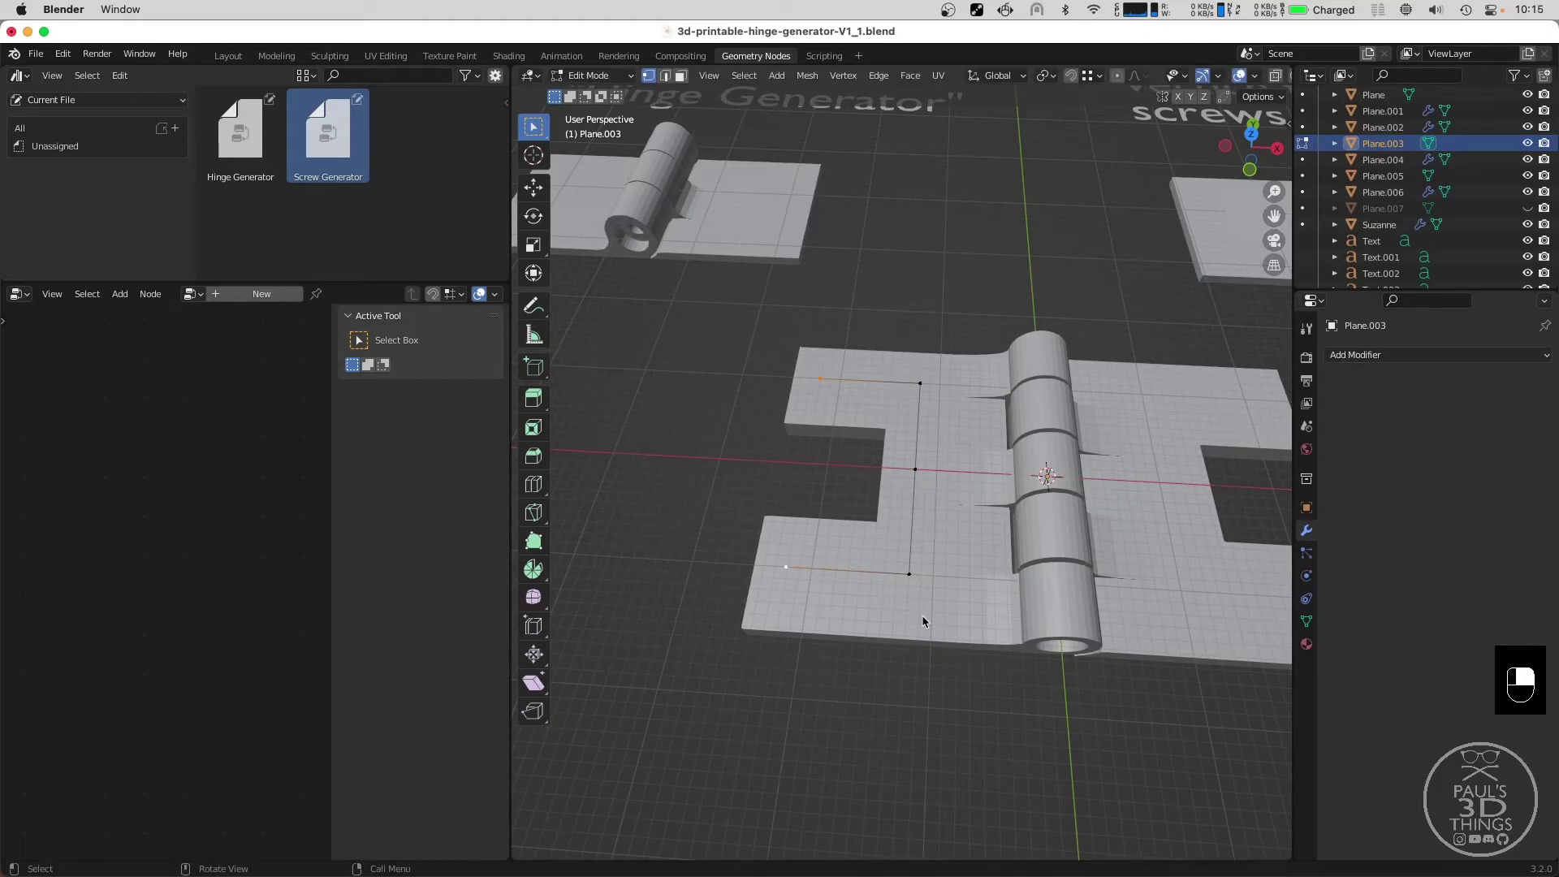
Leave edit mode, review the hinge and node tree, then reselect the screw point plane.
{"action": "key", "text": "Tab"}
{"action": "left_click", "coordinate": [923, 623]}
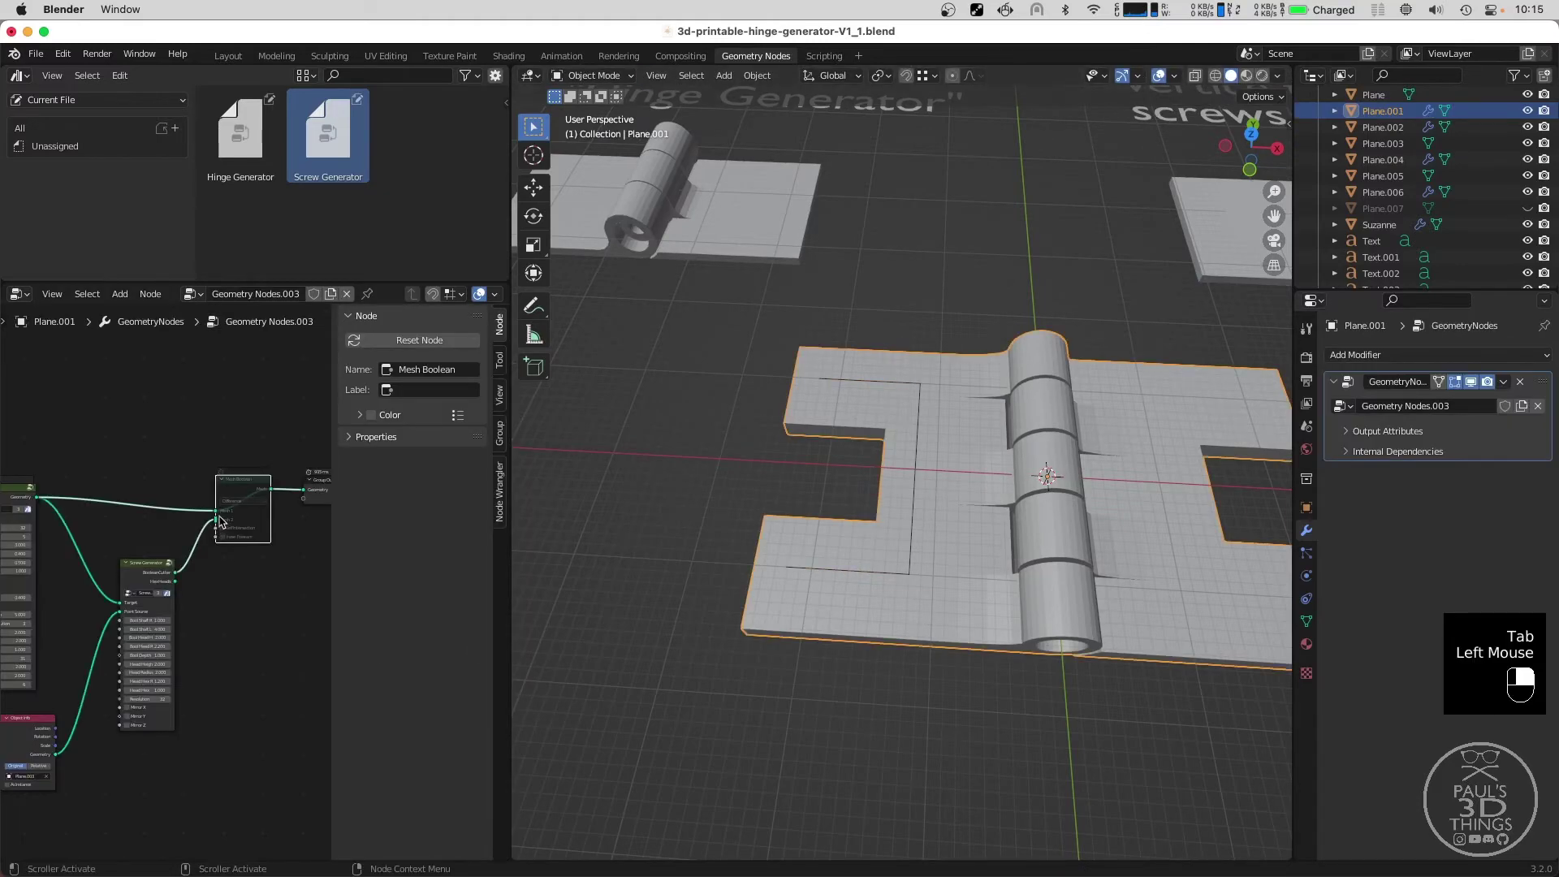
{"action": "left_click", "coordinate": [248, 488]}
{"action": "middle_click", "coordinate": [230, 567]}
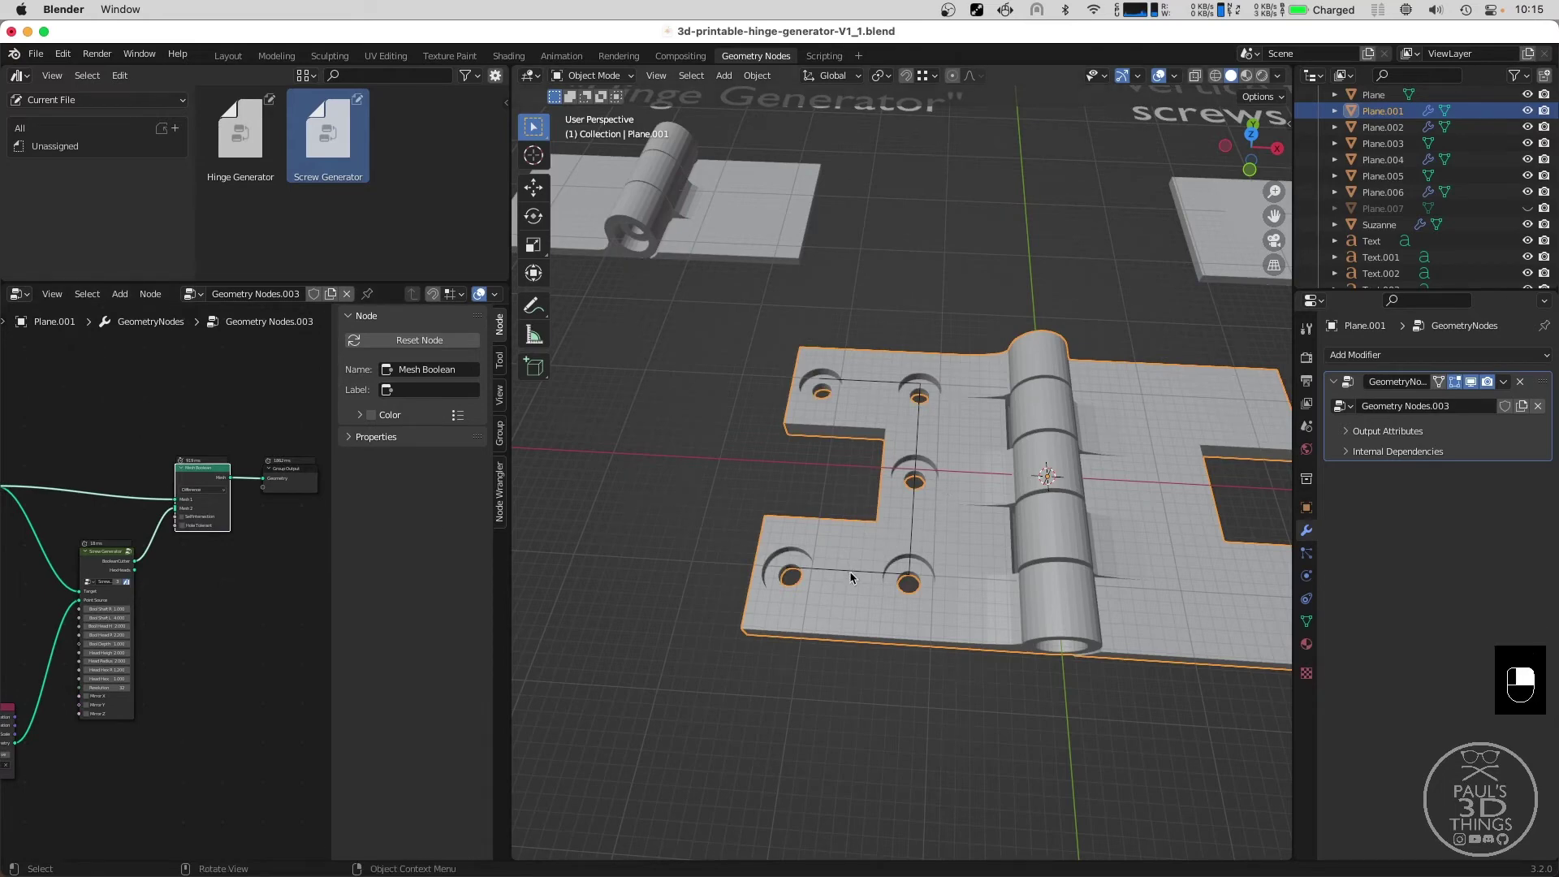
{"action": "left_click", "coordinate": [1474, 385]}
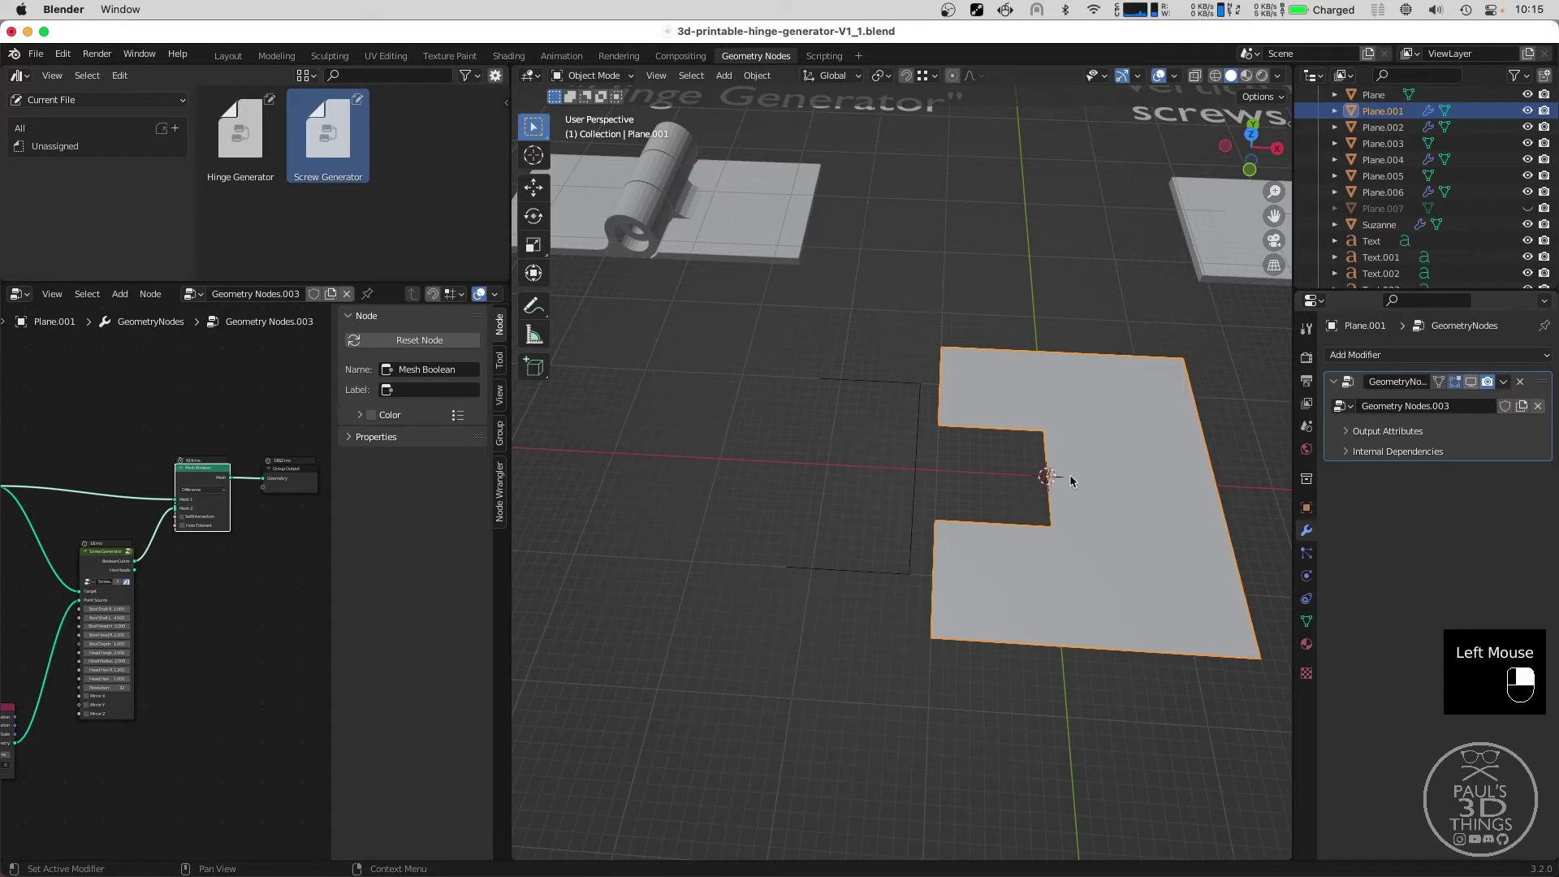
{"action": "left_click", "coordinate": [985, 397]}
{"action": "left_click", "coordinate": [917, 435]}
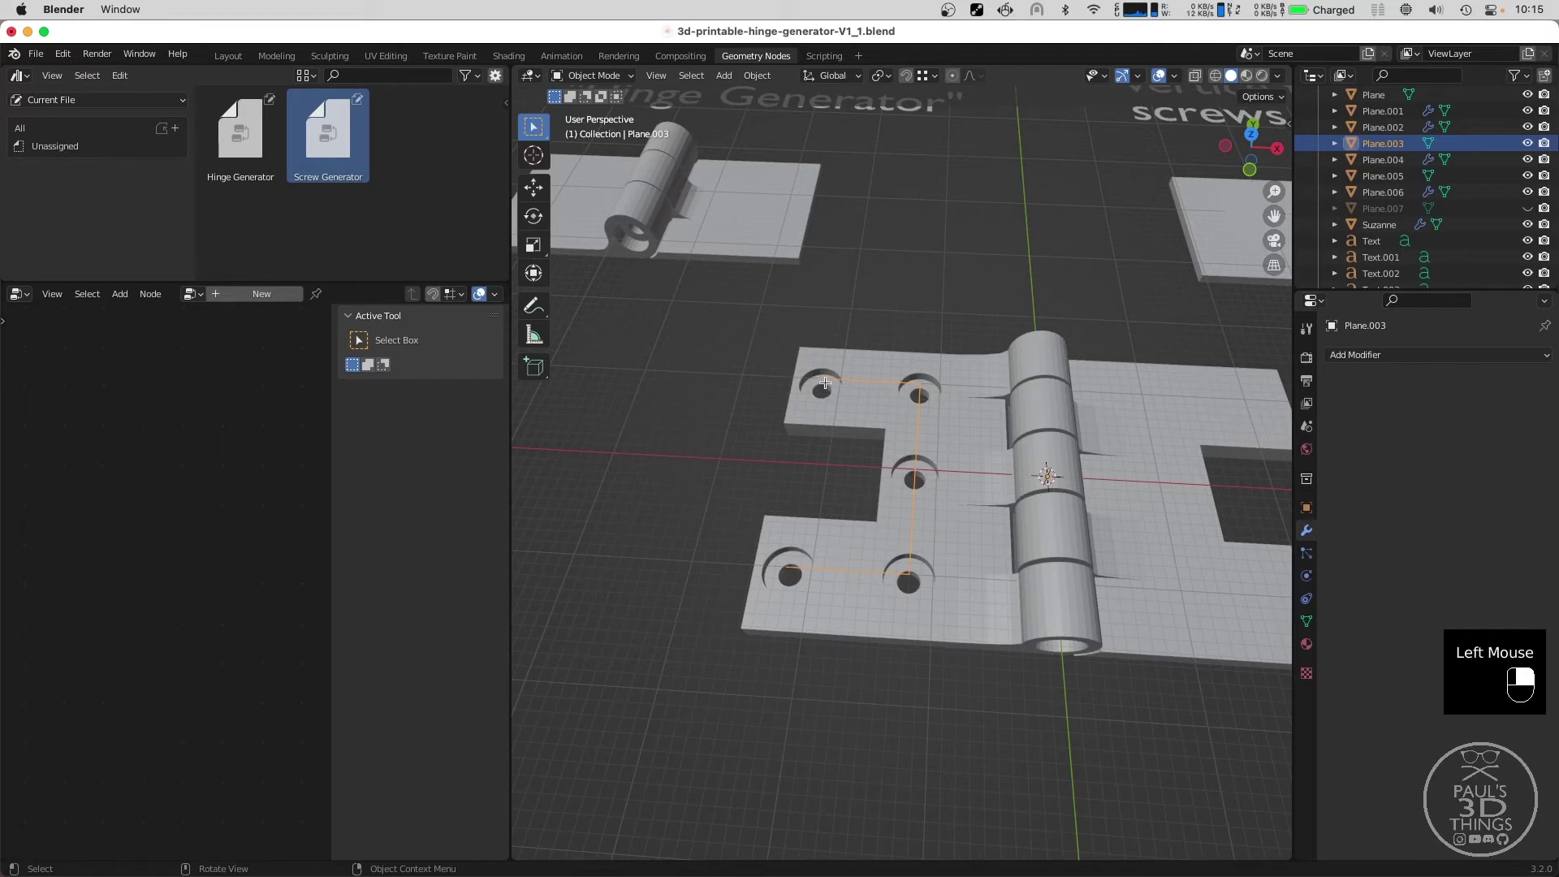
Move Plane.003's outer vertices in Edit Mode to reposition the screw holes on the leaf.
{"action": "key", "text": "Tab"}
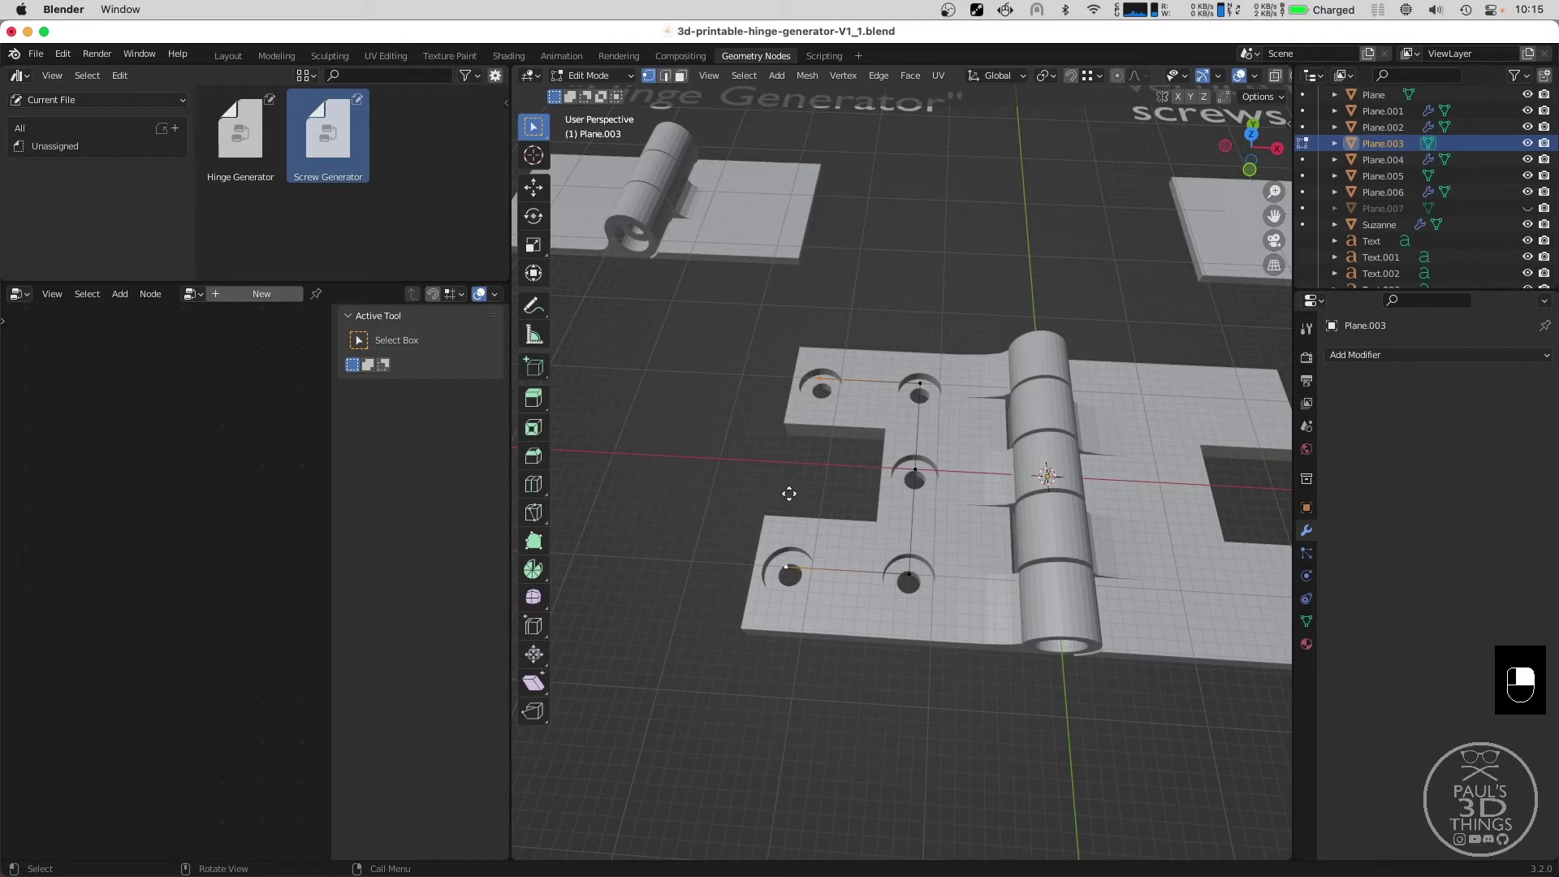
{"action": "key", "text": "g"}
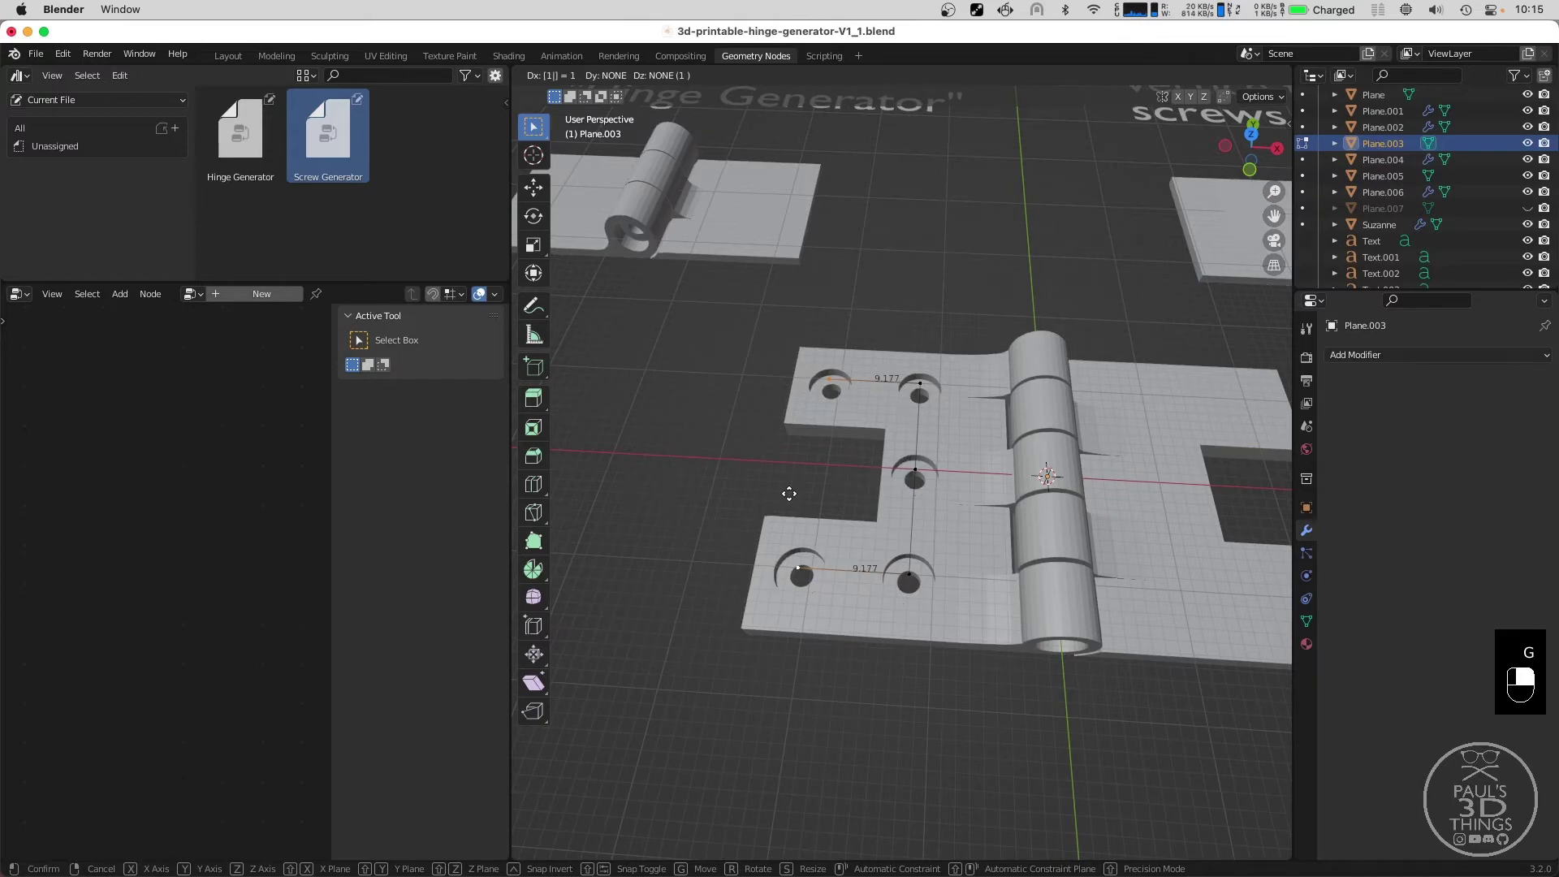
{"action": "key", "text": "g"}
{"action": "key", "text": "g"}
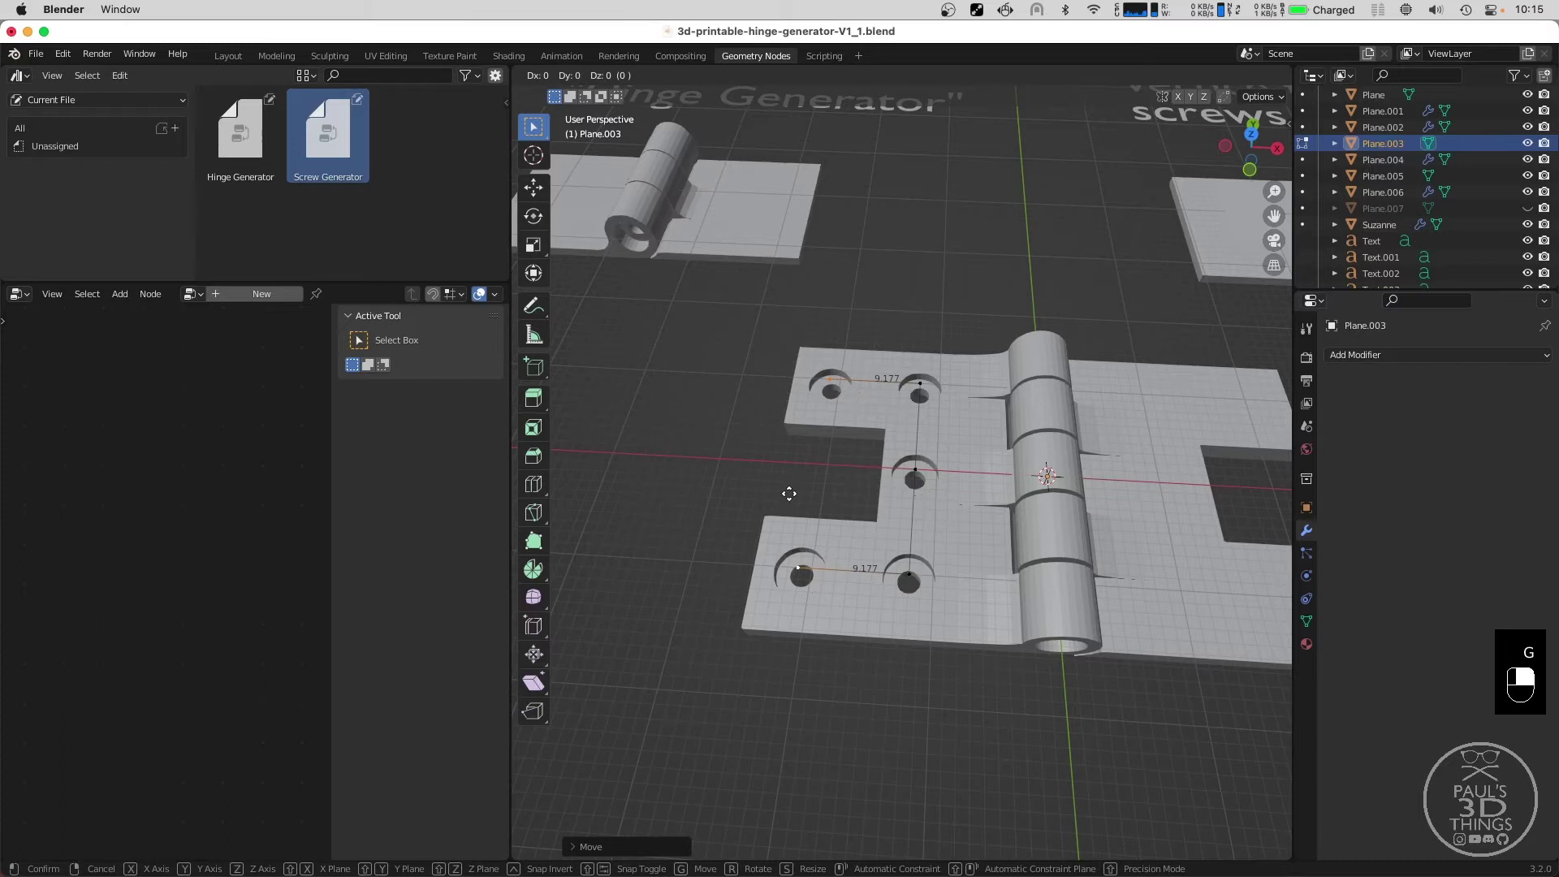
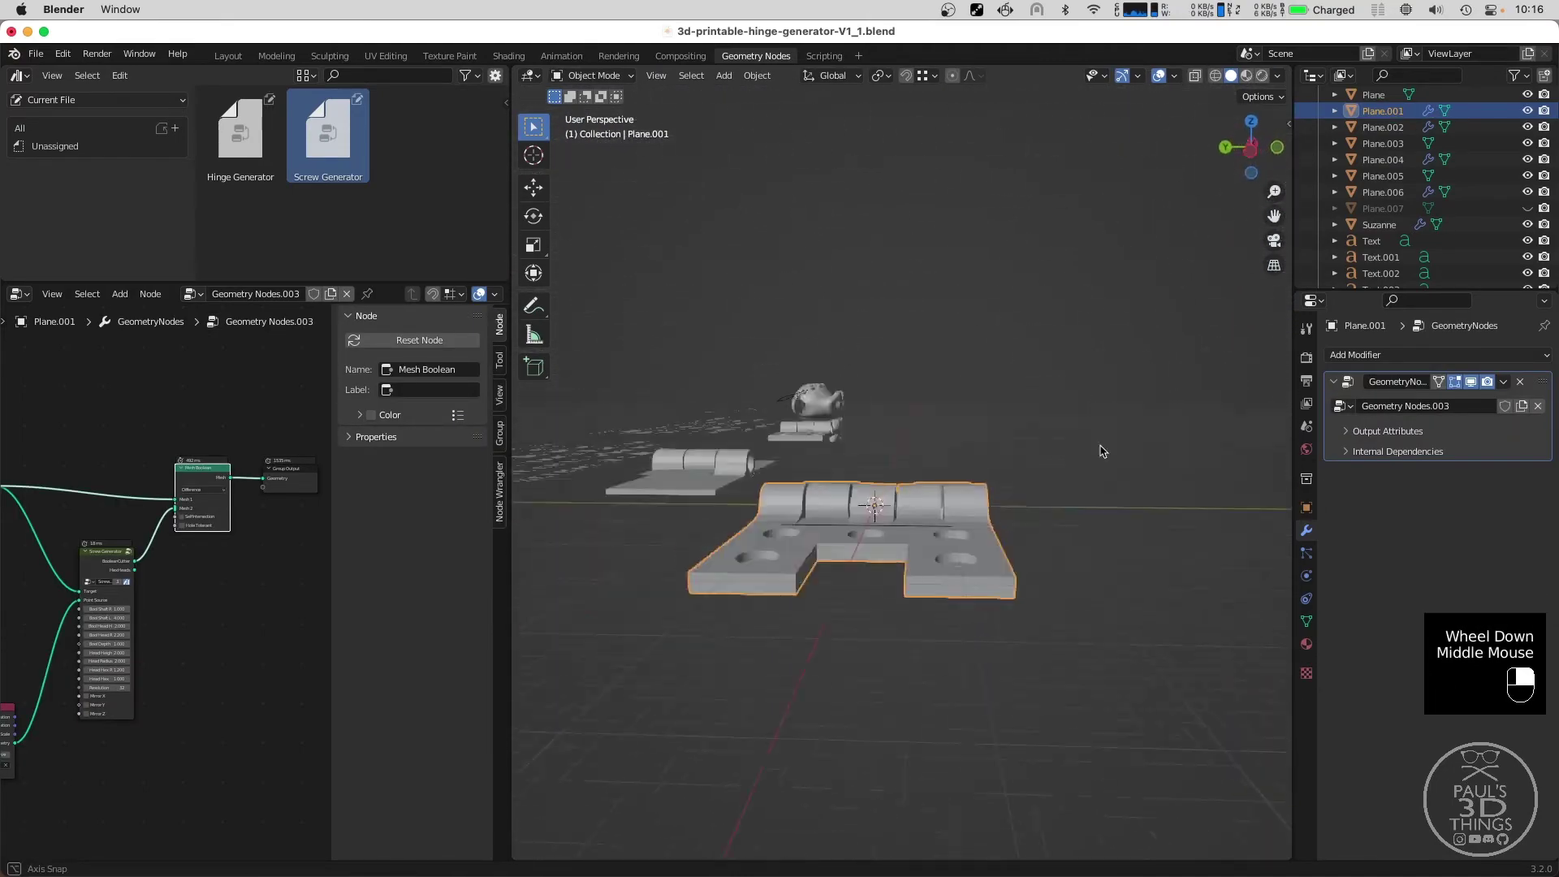
Edit Plane.001's corner vertices to round the hinge leaf corners, then return to Object Mode.
{"action": "scroll", "scroll_direction": "up", "scroll_amount": 3}
{"action": "scroll", "scroll_direction": "down", "scroll_amount": 3}
{"action": "key", "text": "Tab"}
{"action": "key", "text": "a"}
{"action": "key", "text": "g"}
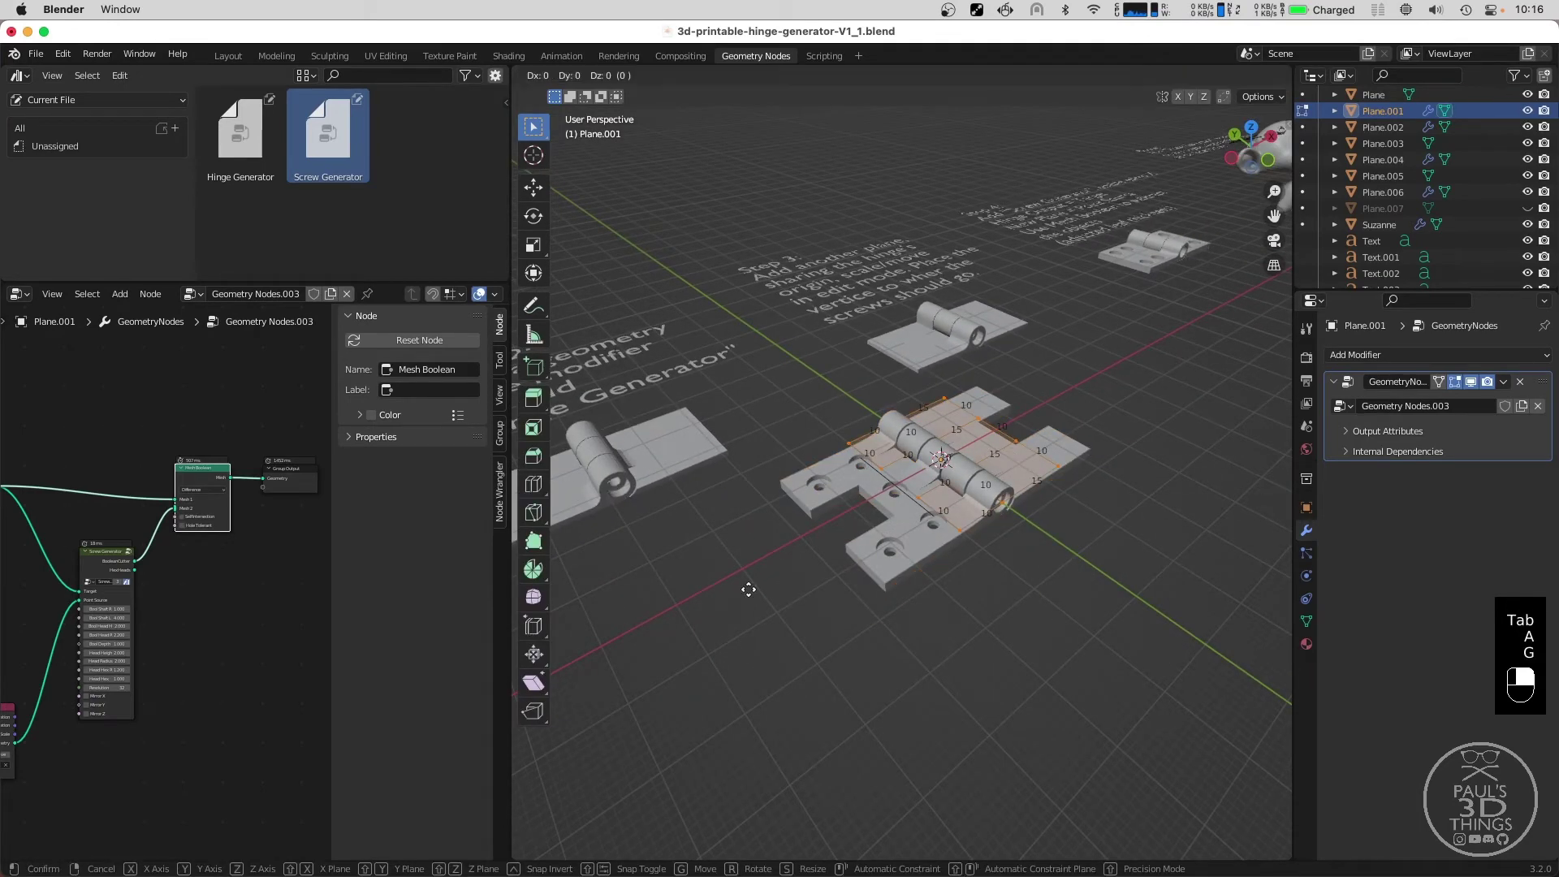
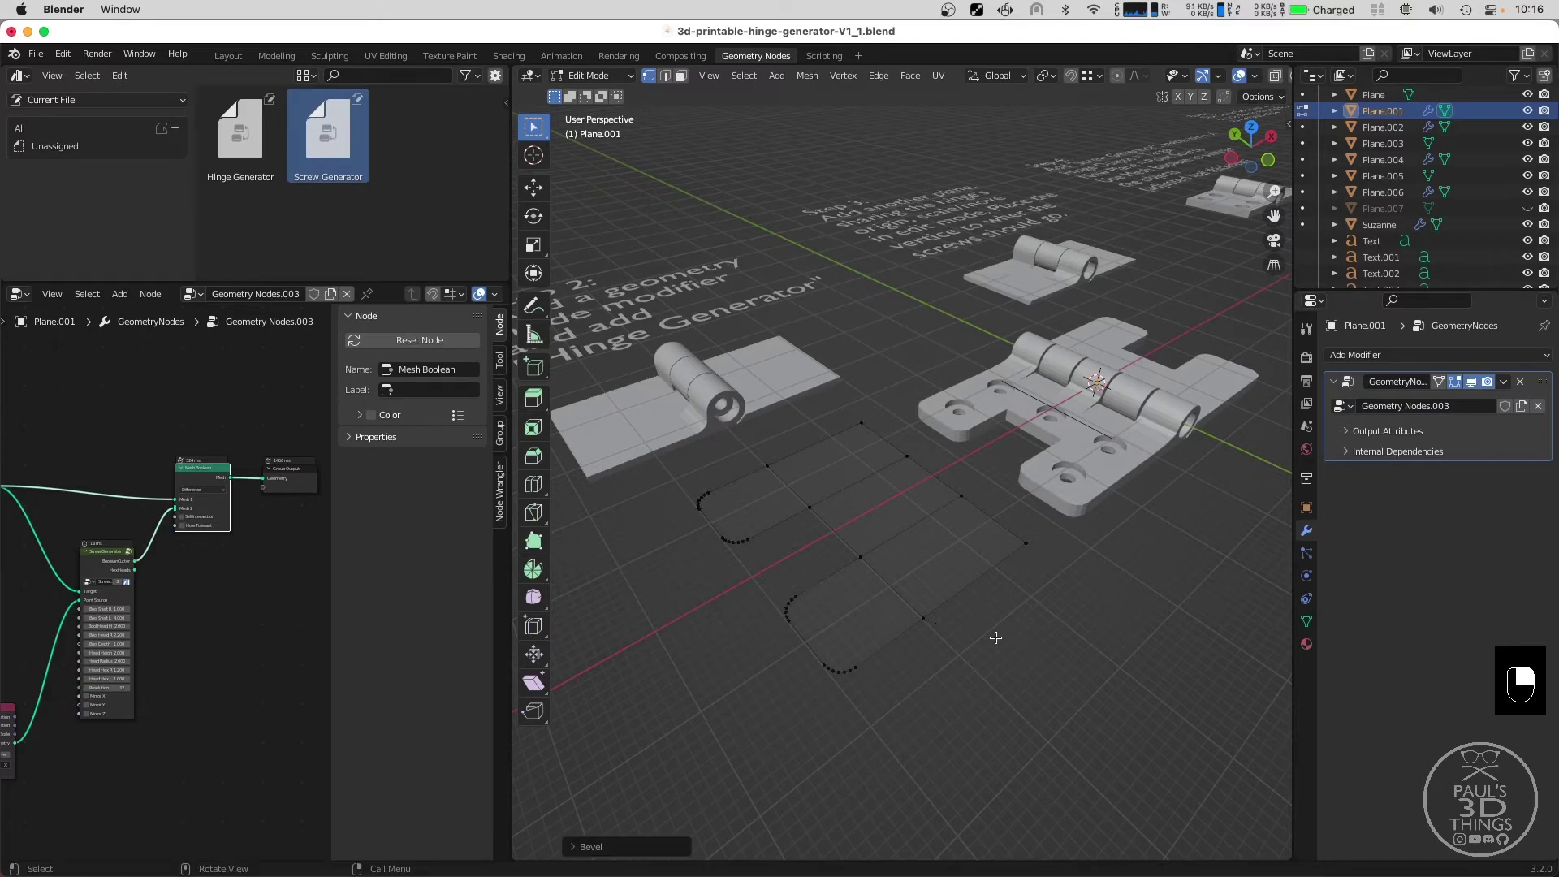
{"action": "key", "text": "Tab"}
Orbit the view to inspect the rounded hinge with its six countersunk holes.
{"action": "scroll", "scroll_direction": "down", "scroll_amount": 3}
{"action": "middle_click", "coordinate": [1068, 524]}
{"action": "left_click_drag", "start_coordinate": [1068, 525], "coordinate": [980, 407]}
{"action": "middle_click", "coordinate": [1068, 525]}
{"action": "scroll", "scroll_direction": "up", "scroll_amount": 3}
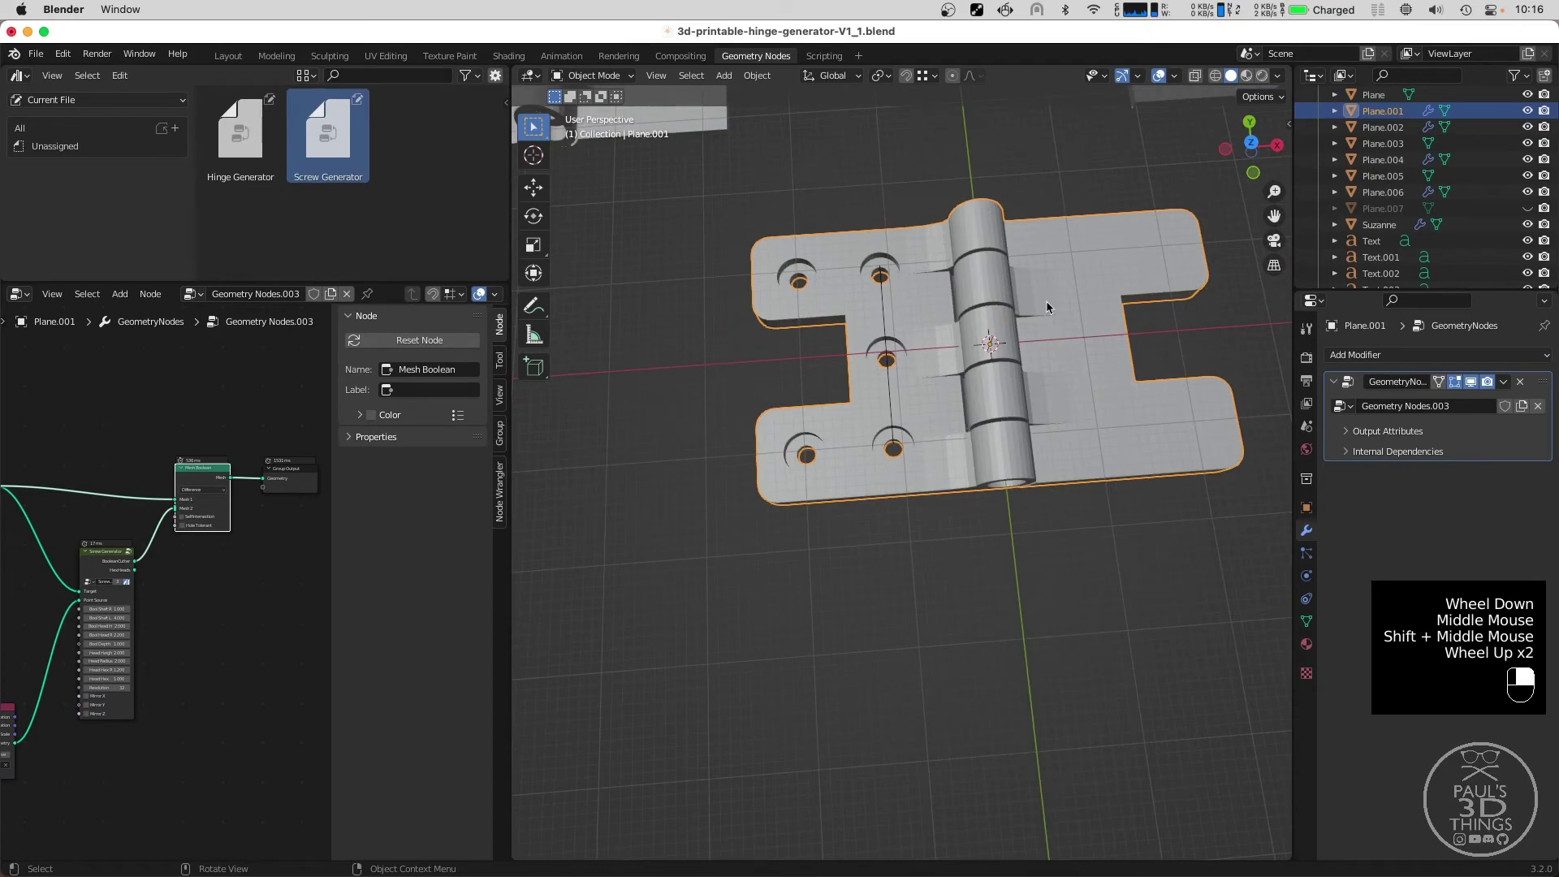
{"action": "scroll", "scroll_direction": "down", "scroll_amount": 3}
{"action": "scroll", "scroll_direction": "down", "scroll_amount": 3}
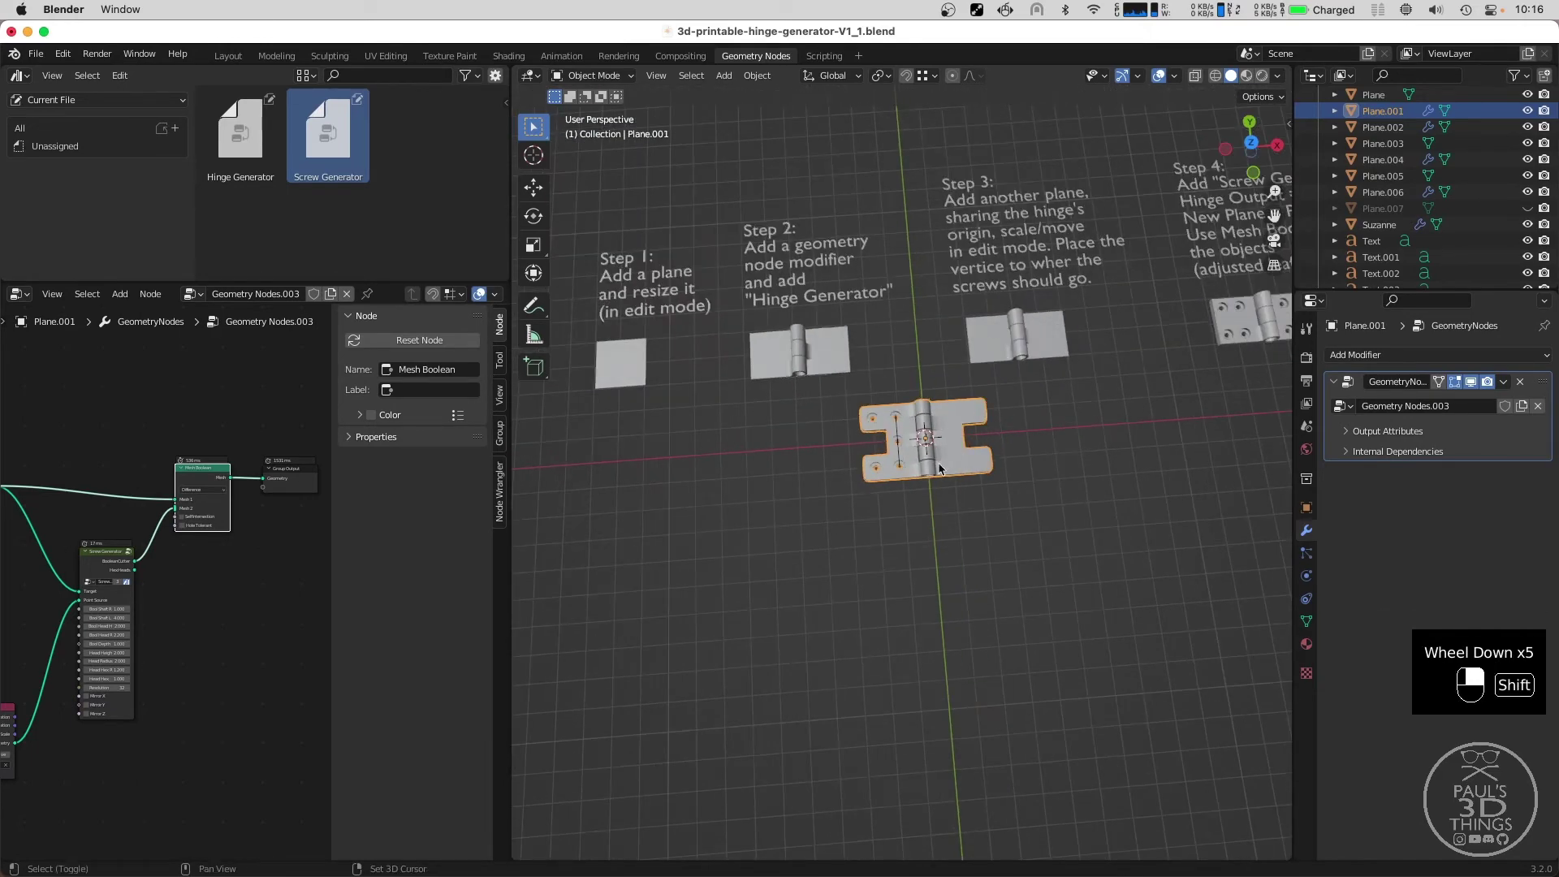
{"action": "middle_click", "coordinate": [951, 456]}
{"action": "middle_click", "coordinate": [962, 431]}
Enable Mirror X on the Screw Generator so both hinge leaves get countersunk holes.
{"action": "scroll", "scroll_direction": "down", "scroll_amount": 3}
{"action": "scroll", "scroll_direction": "up", "scroll_amount": 3}
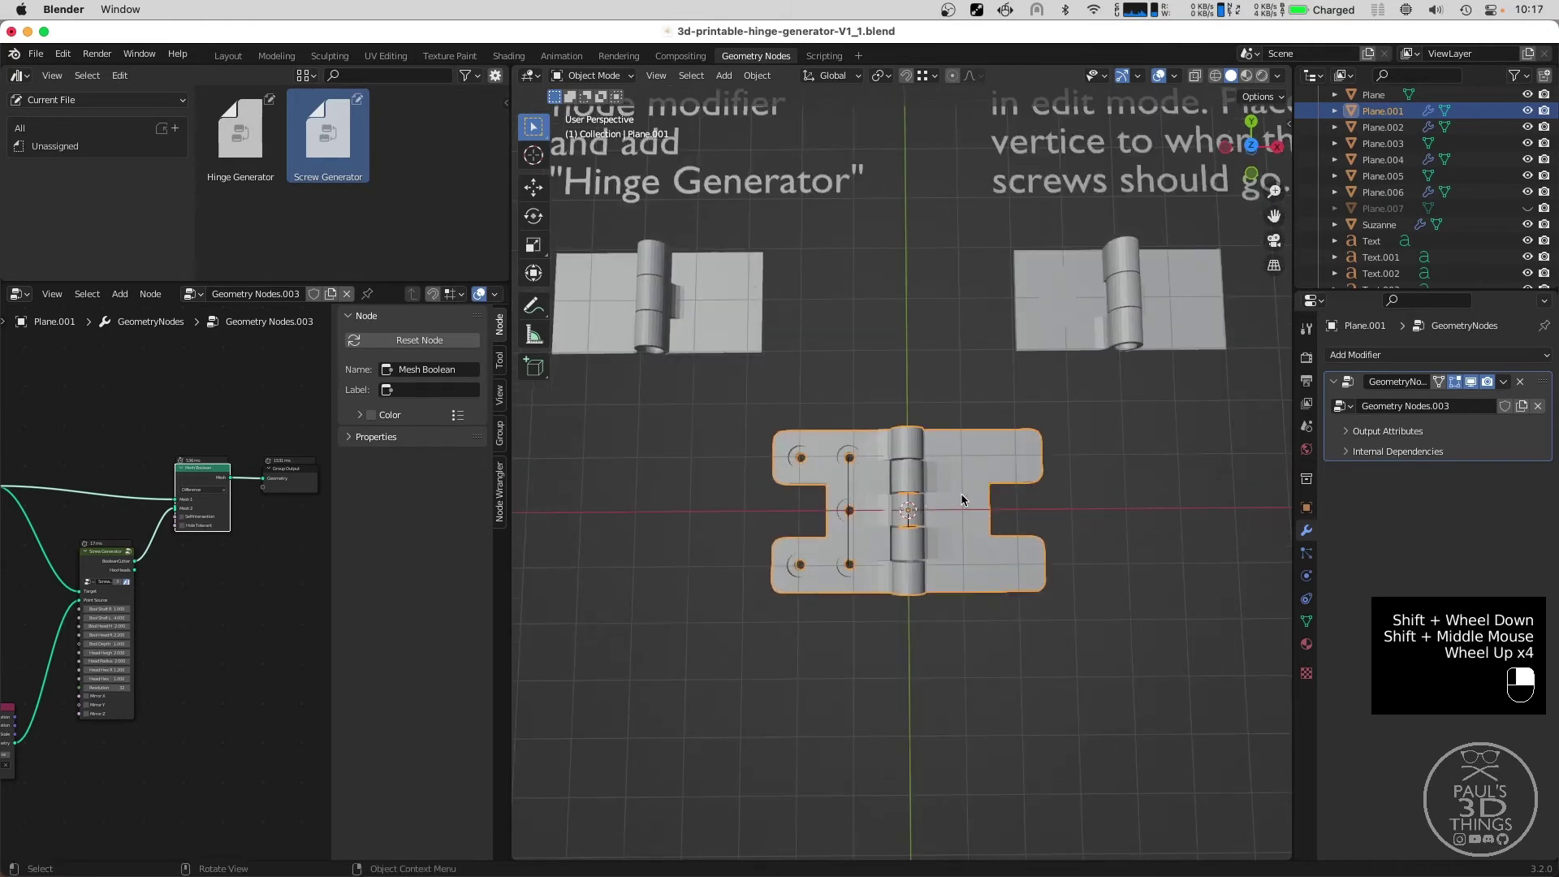
{"action": "middle_click", "coordinate": [123, 736]}
{"action": "scroll", "scroll_direction": "up", "scroll_amount": 3}
{"action": "left_click_drag", "start_coordinate": [239, 631], "coordinate": [181, 606]}
{"action": "scroll", "scroll_direction": "down", "scroll_amount": 3}
{"action": "middle_click", "coordinate": [180, 606]}
{"action": "left_click", "coordinate": [839, 570]}
{"action": "middle_click", "coordinate": [941, 624]}
{"action": "middle_click", "coordinate": [996, 501]}
{"action": "left_click", "coordinate": [994, 568]}
{"action": "middle_click", "coordinate": [994, 568]}
Zoom the node editor out to show the whole Hinge/Screw Generator/Mesh Boolean tree.
{"action": "scroll", "scroll_direction": "down", "scroll_amount": 3}
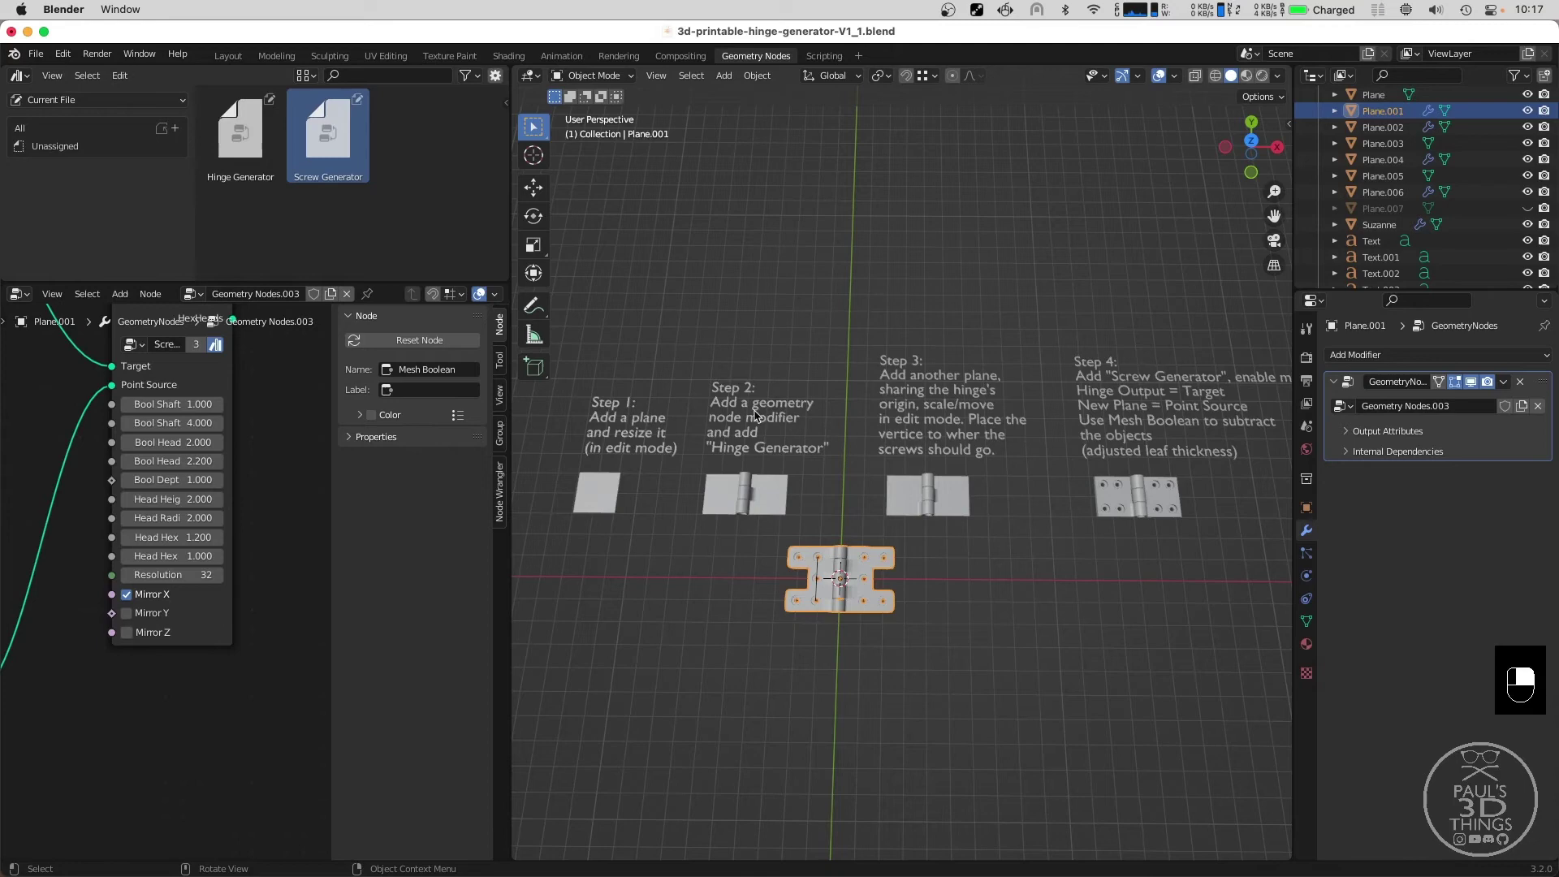
{"action": "scroll", "scroll_direction": "down", "scroll_amount": 3}
{"action": "left_click", "coordinate": [283, 500]}
{"action": "scroll", "scroll_direction": "down", "scroll_amount": 3}
{"action": "middle_click", "coordinate": [75, 396]}
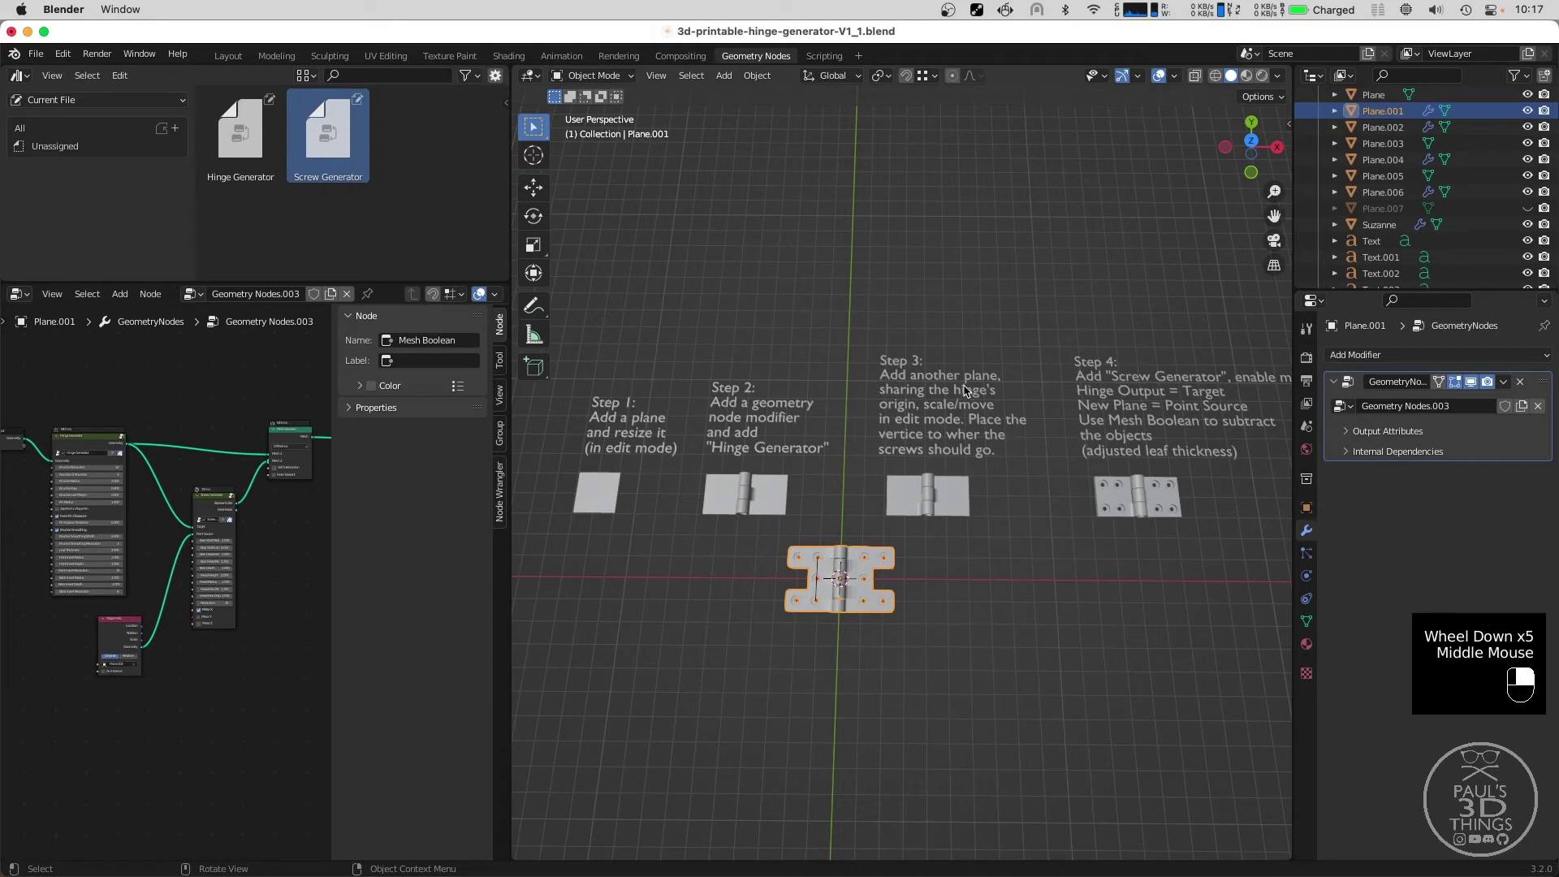
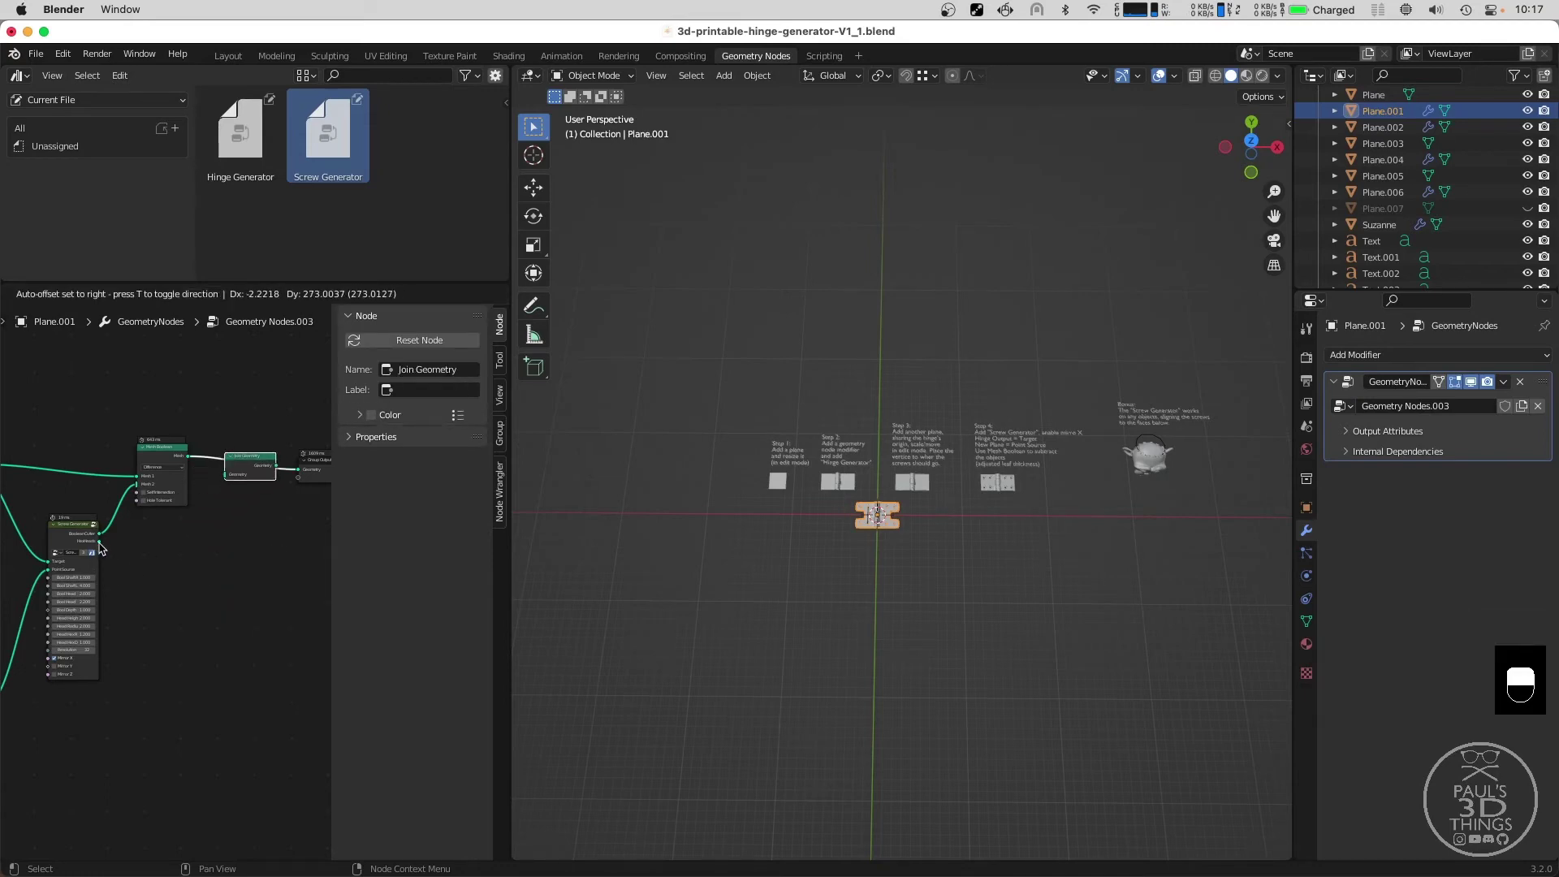
Join Screw Generator's HexHeads into the hinge output so raised heads fill every hole.
{"action": "left_click", "coordinate": [198, 513]}
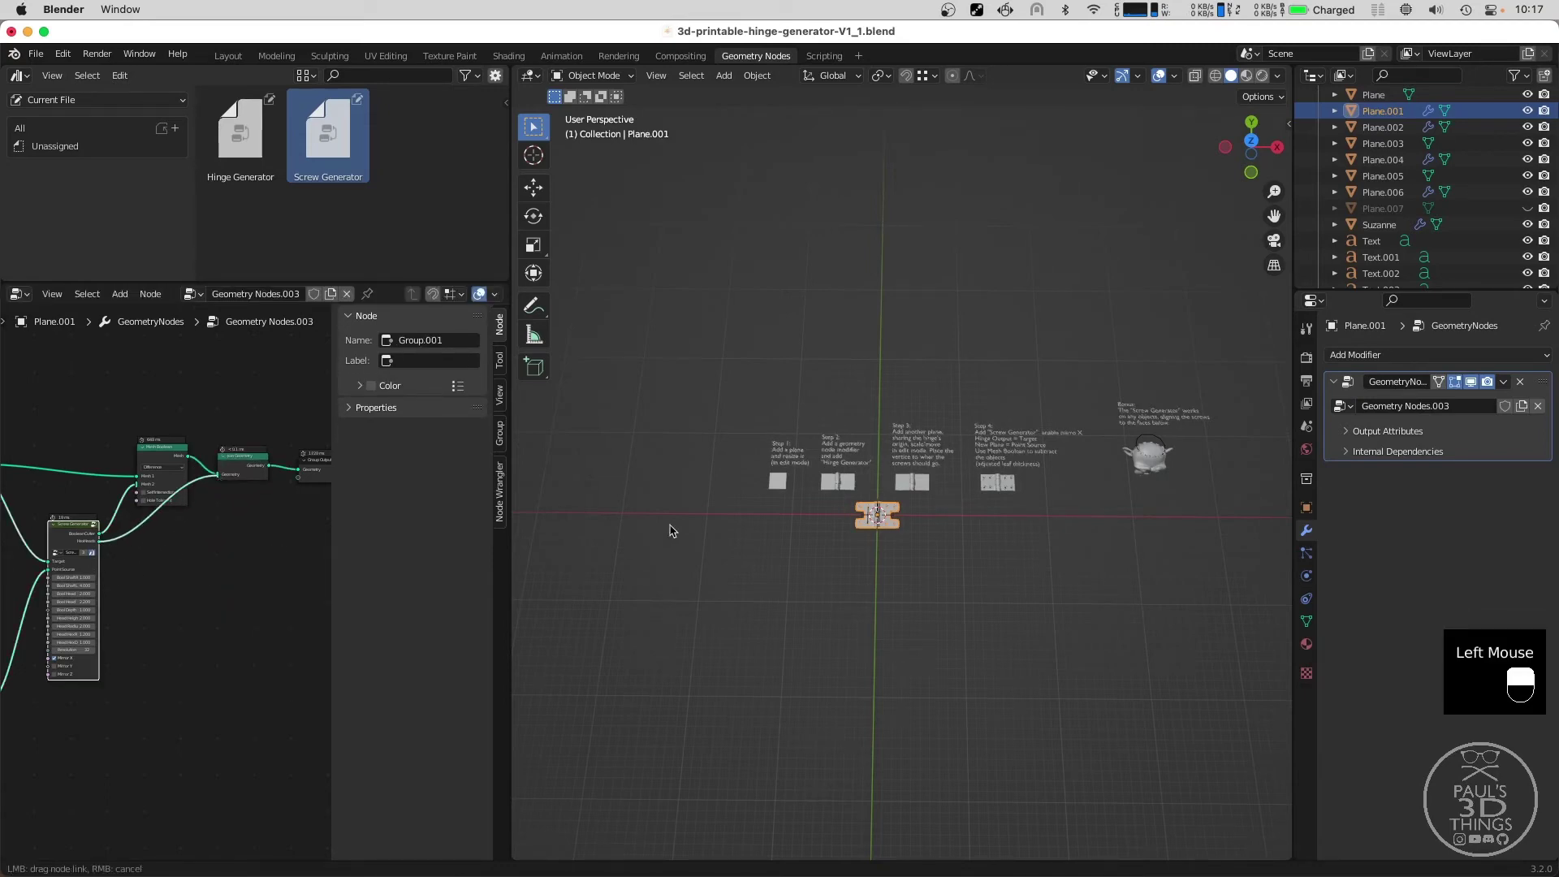
{"action": "scroll", "scroll_direction": "up", "scroll_amount": 3}
{"action": "left_click_drag", "start_coordinate": [776, 676], "coordinate": [851, 518]}
{"action": "scroll", "scroll_direction": "up", "scroll_amount": 3}
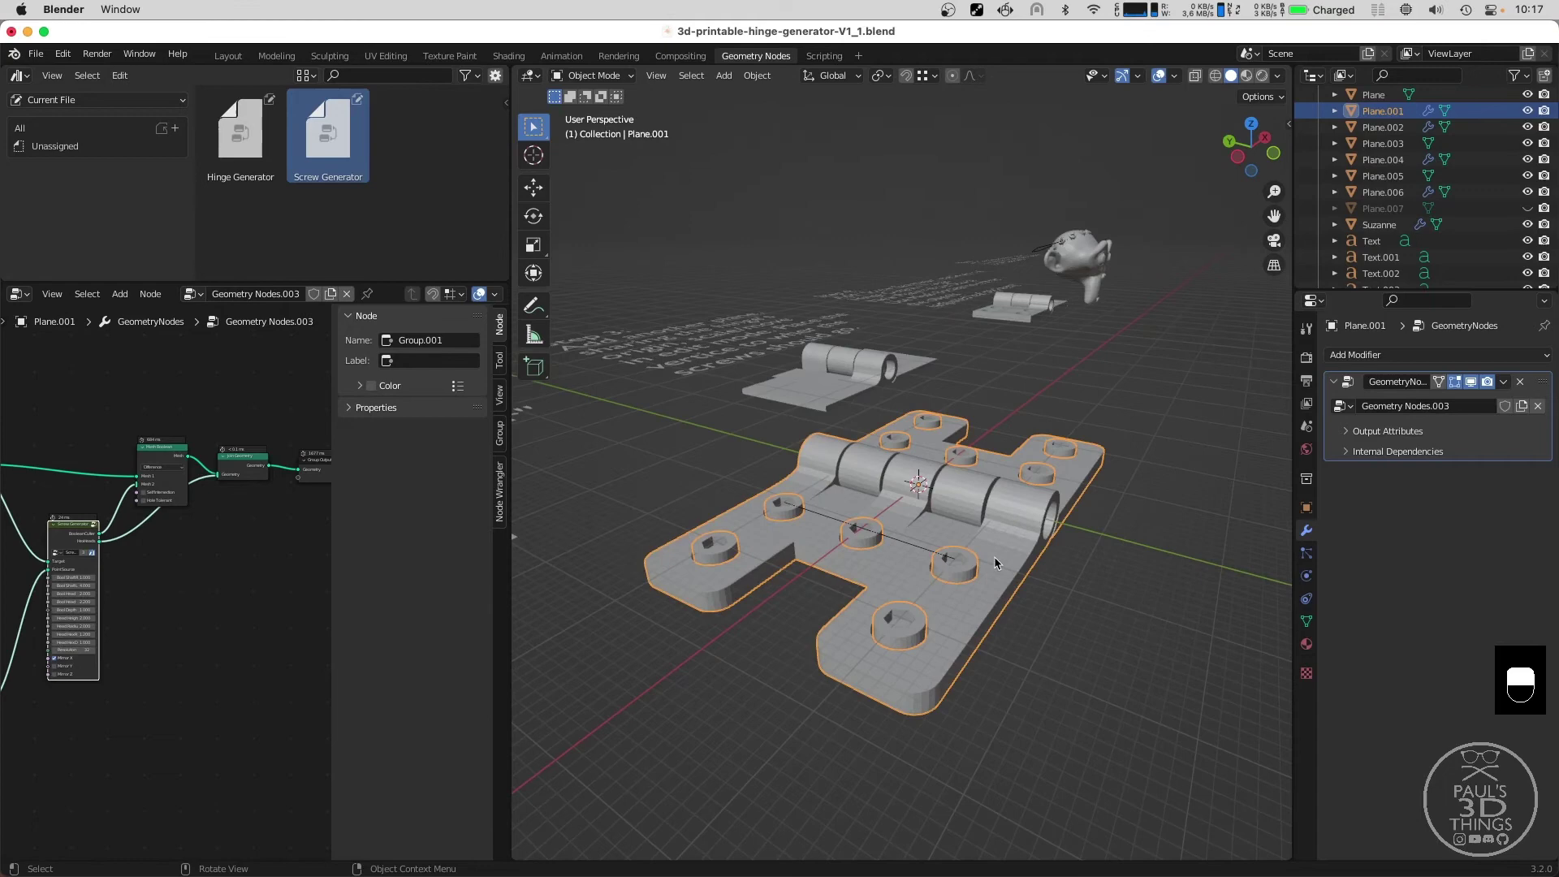
{"action": "scroll", "scroll_direction": "up", "scroll_amount": 3}
{"action": "scroll", "scroll_direction": "down", "scroll_amount": 3}
{"action": "scroll", "scroll_direction": "down", "scroll_amount": 3}
{"action": "scroll", "scroll_direction": "down", "scroll_amount": 3}
{"action": "middle_click", "coordinate": [134, 595]}
{"action": "scroll", "scroll_direction": "up", "scroll_amount": 3}
{"action": "middle_click", "coordinate": [252, 510]}
{"action": "scroll", "scroll_direction": "up", "scroll_amount": 3}
{"action": "middle_click", "coordinate": [205, 475]}
{"action": "scroll", "scroll_direction": "down", "scroll_amount": 3}
{"action": "scroll", "scroll_direction": "up", "scroll_amount": 3}
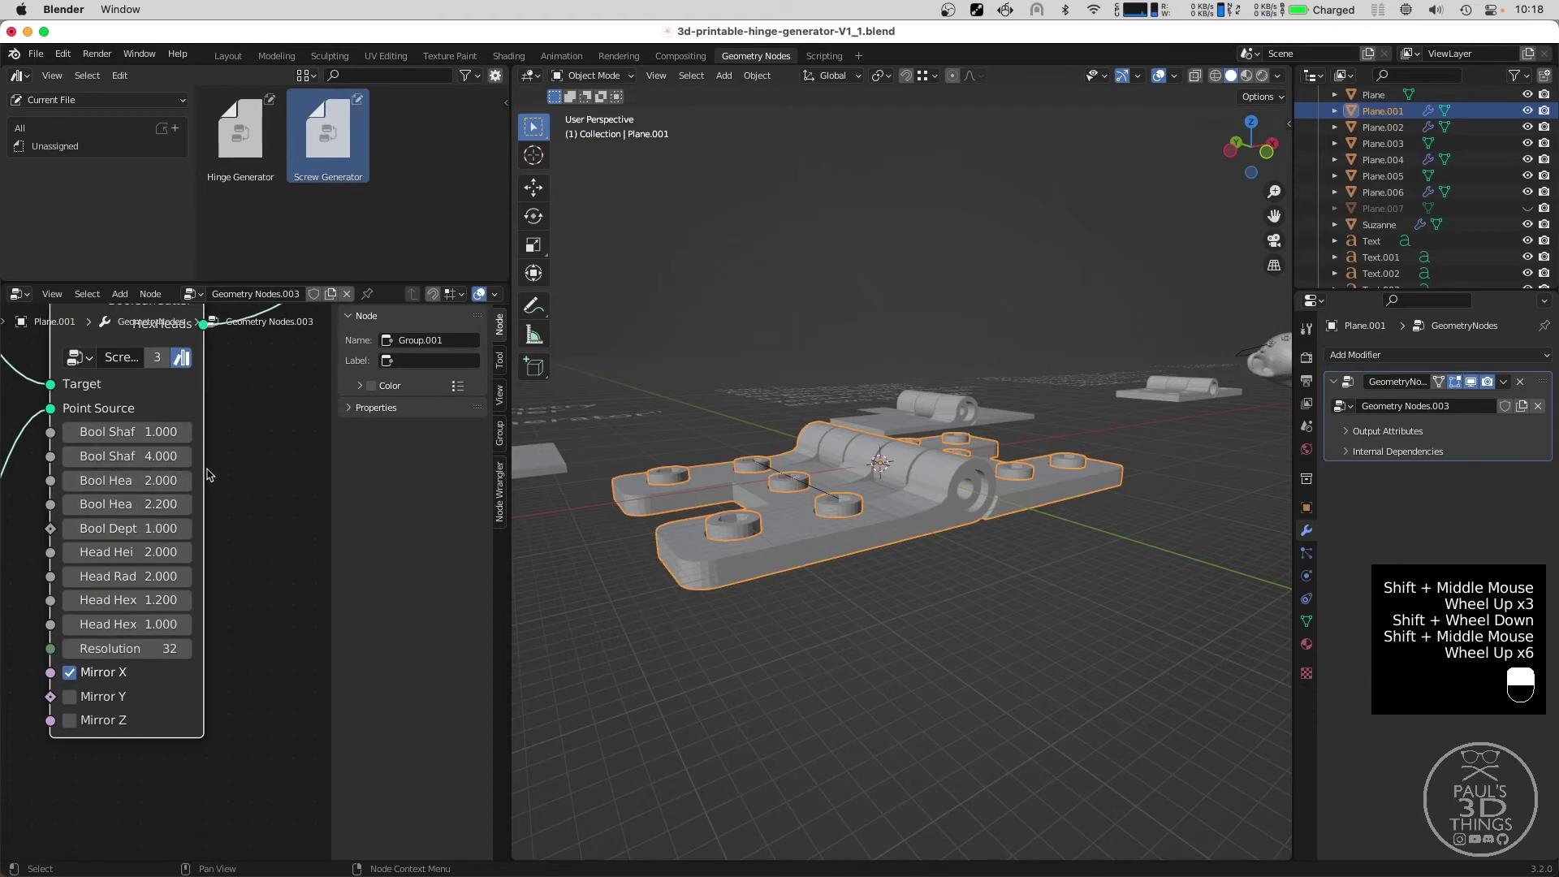
{"action": "left_click", "coordinate": [203, 462]}
{"action": "scroll", "scroll_direction": "up", "scroll_amount": 3}
{"action": "scroll", "scroll_direction": "down", "scroll_amount": 3}
{"action": "middle_click", "coordinate": [161, 502]}
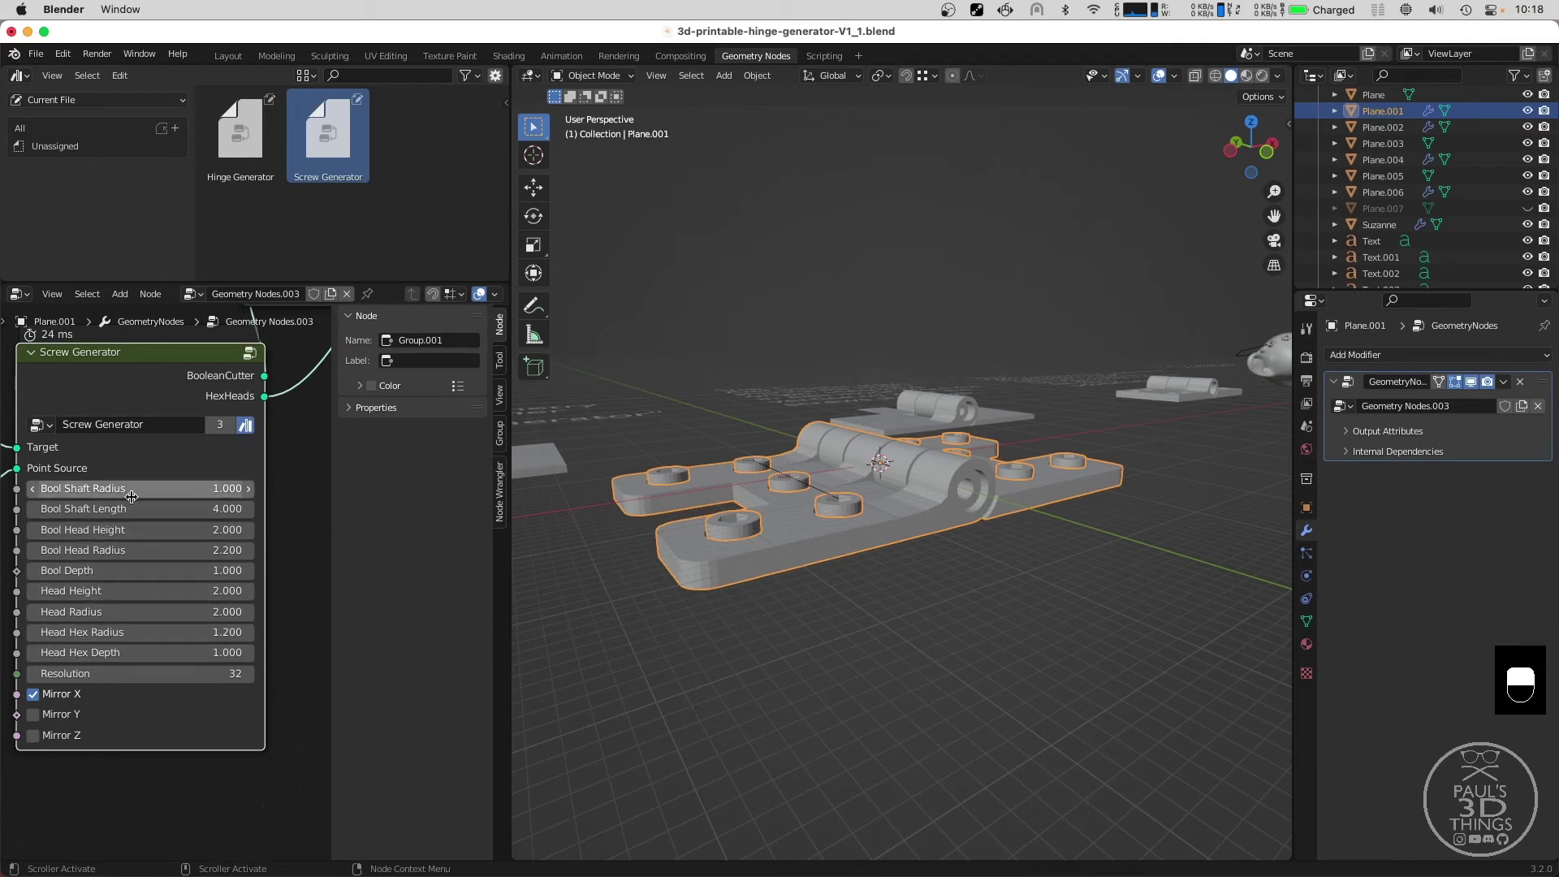
{"action": "middle_click", "coordinate": [747, 580]}
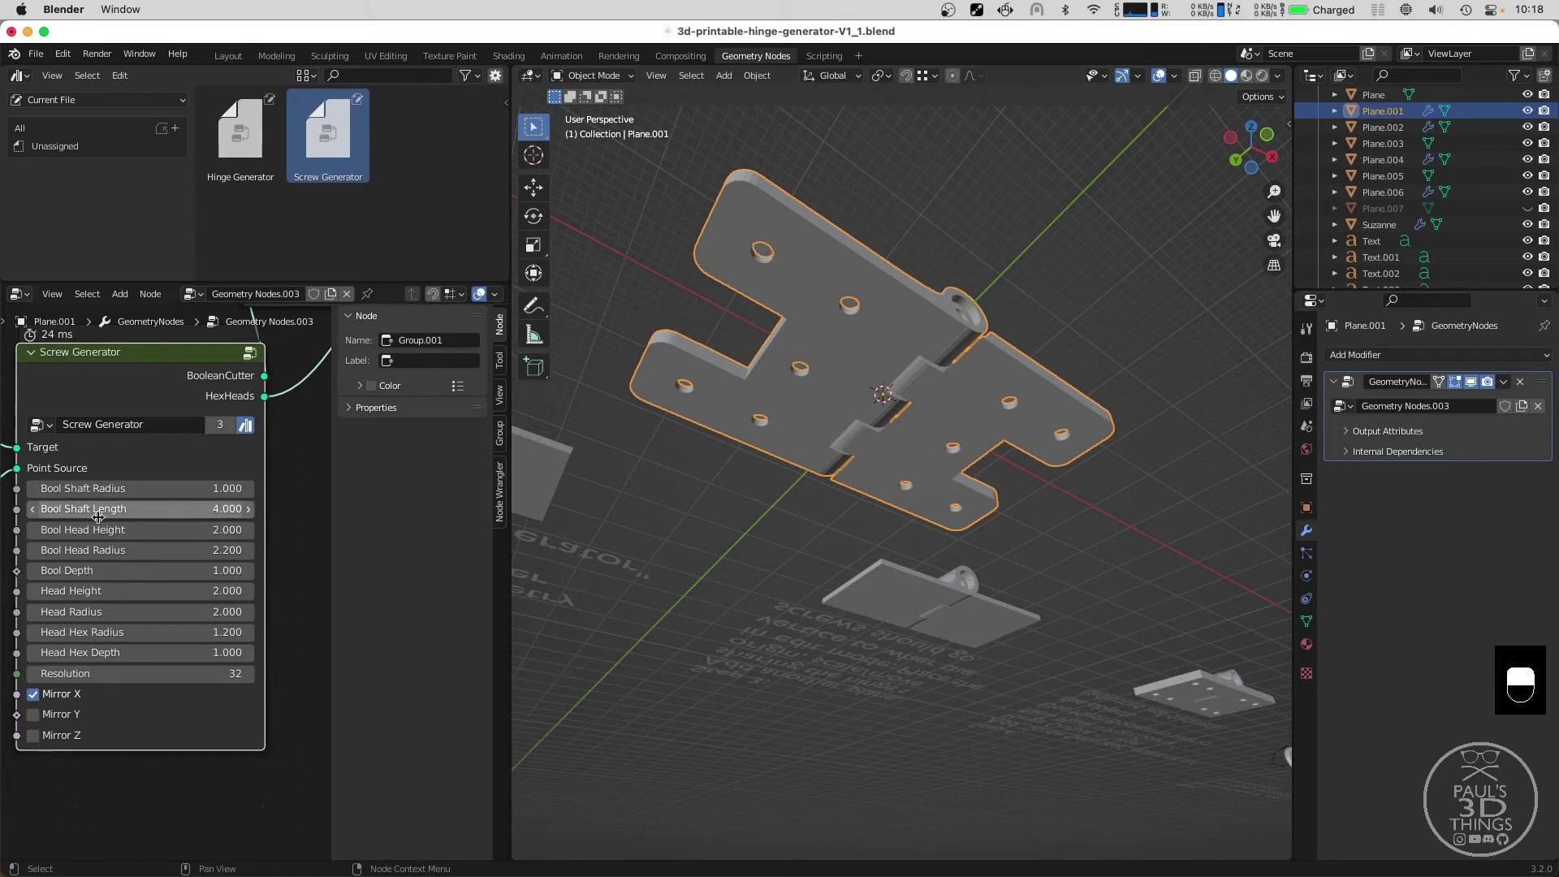
{"action": "middle_click", "coordinate": [749, 250]}
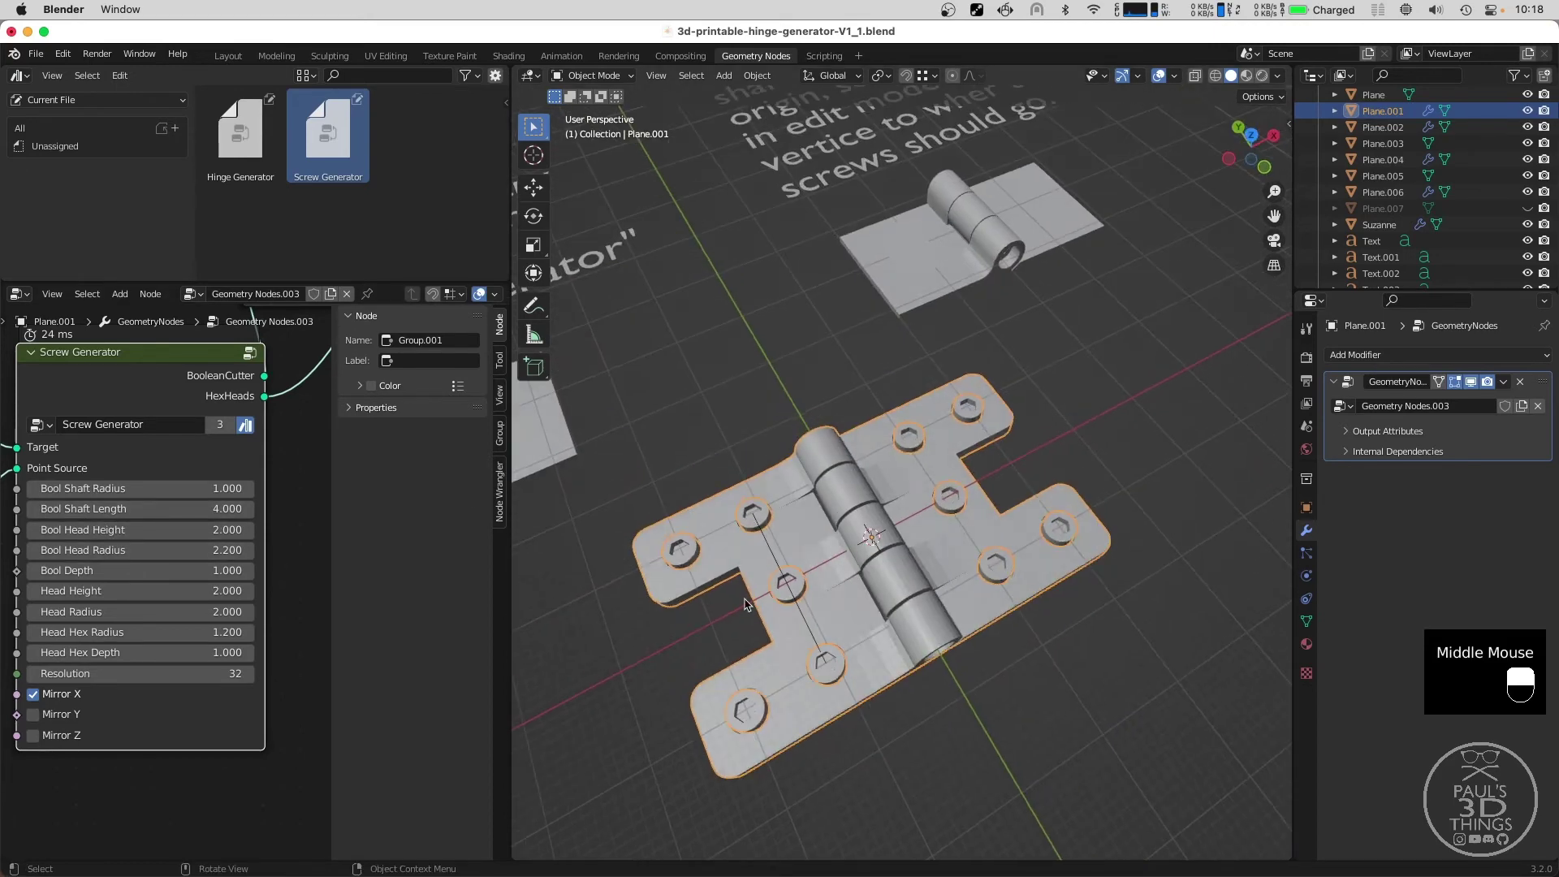
{"action": "middle_click", "coordinate": [750, 588]}
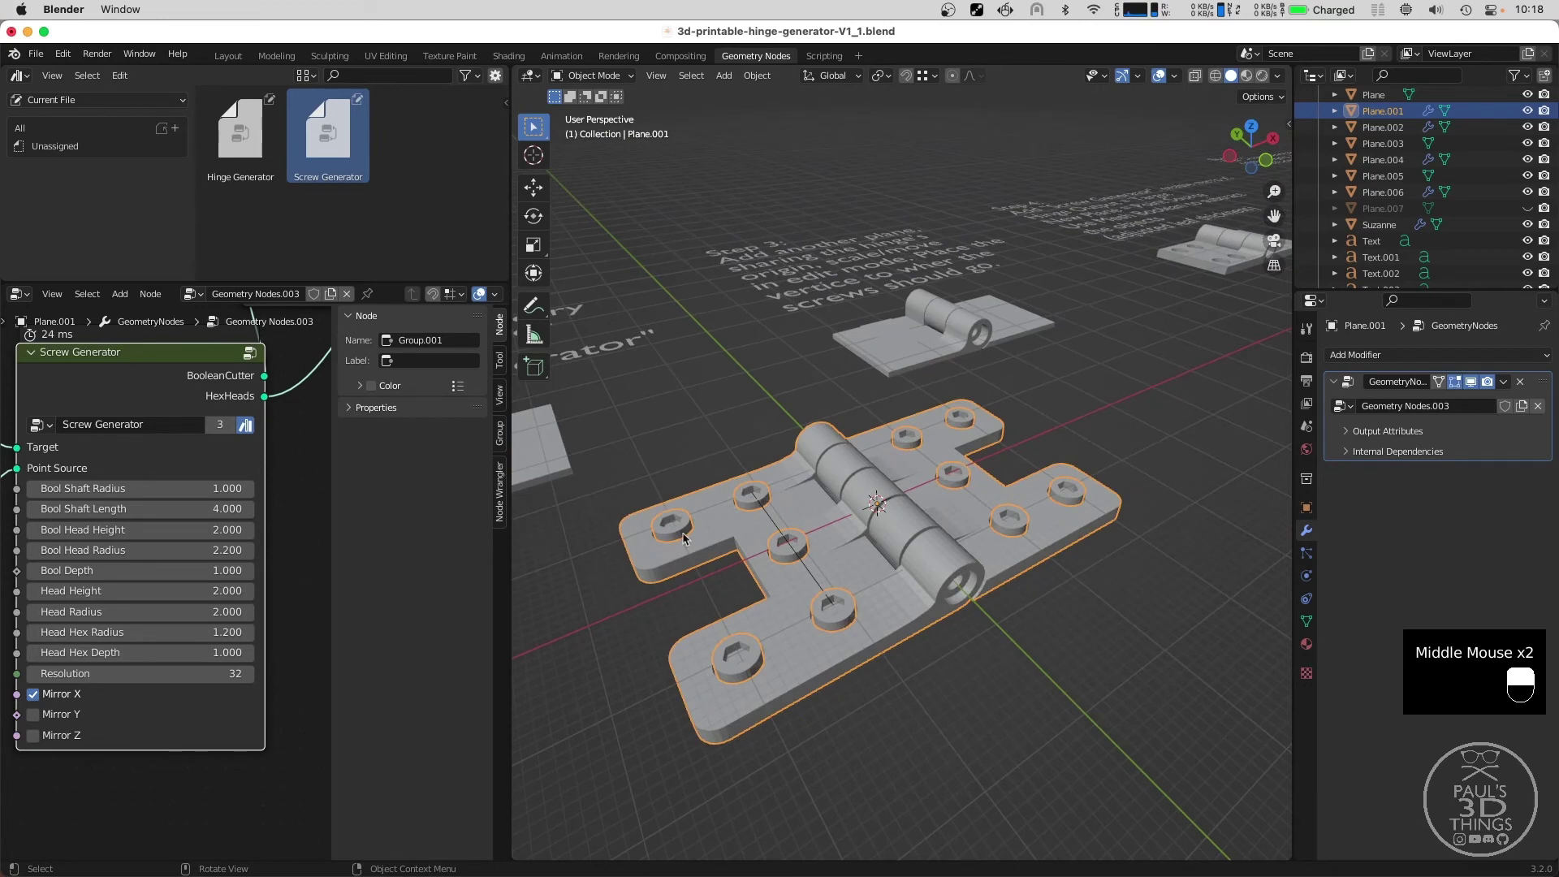
{"action": "middle_click", "coordinate": [739, 566]}
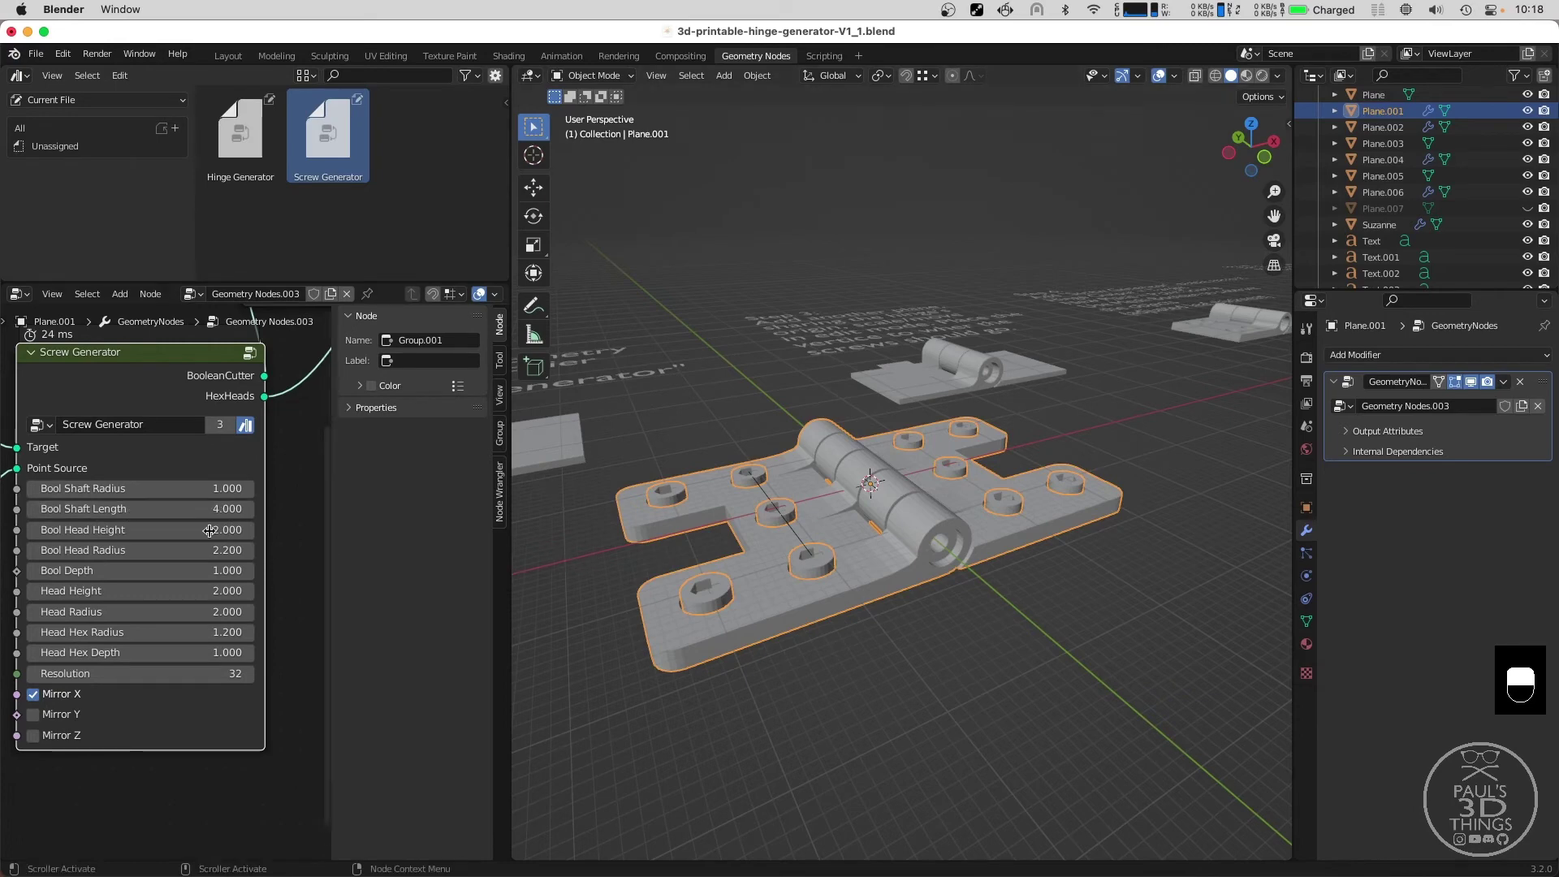
{"action": "middle_click", "coordinate": [783, 567]}
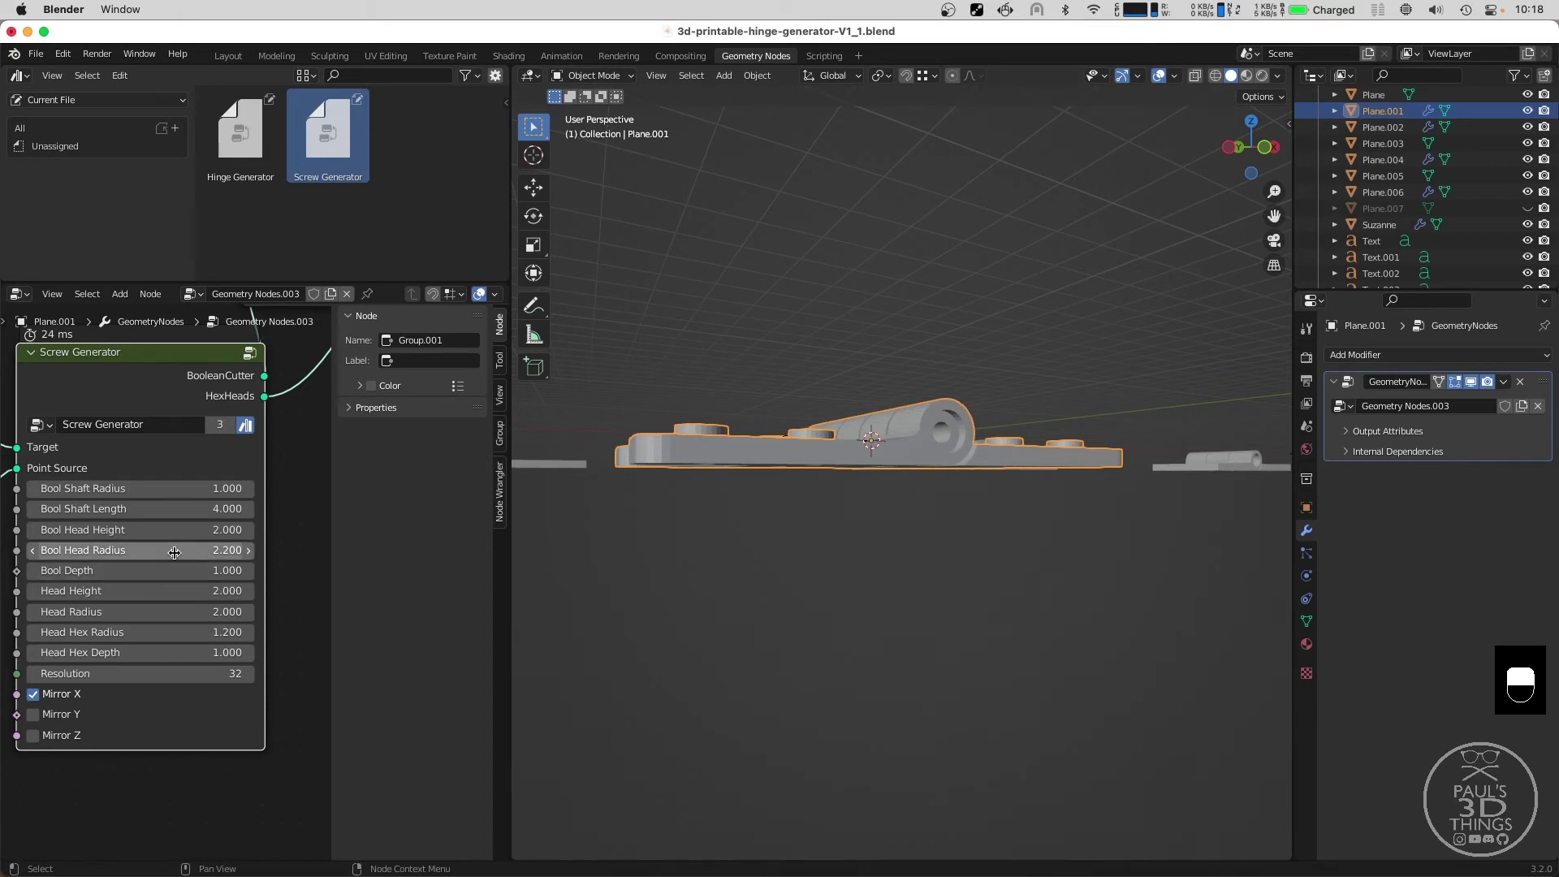
{"action": "left_click", "coordinate": [142, 564]}
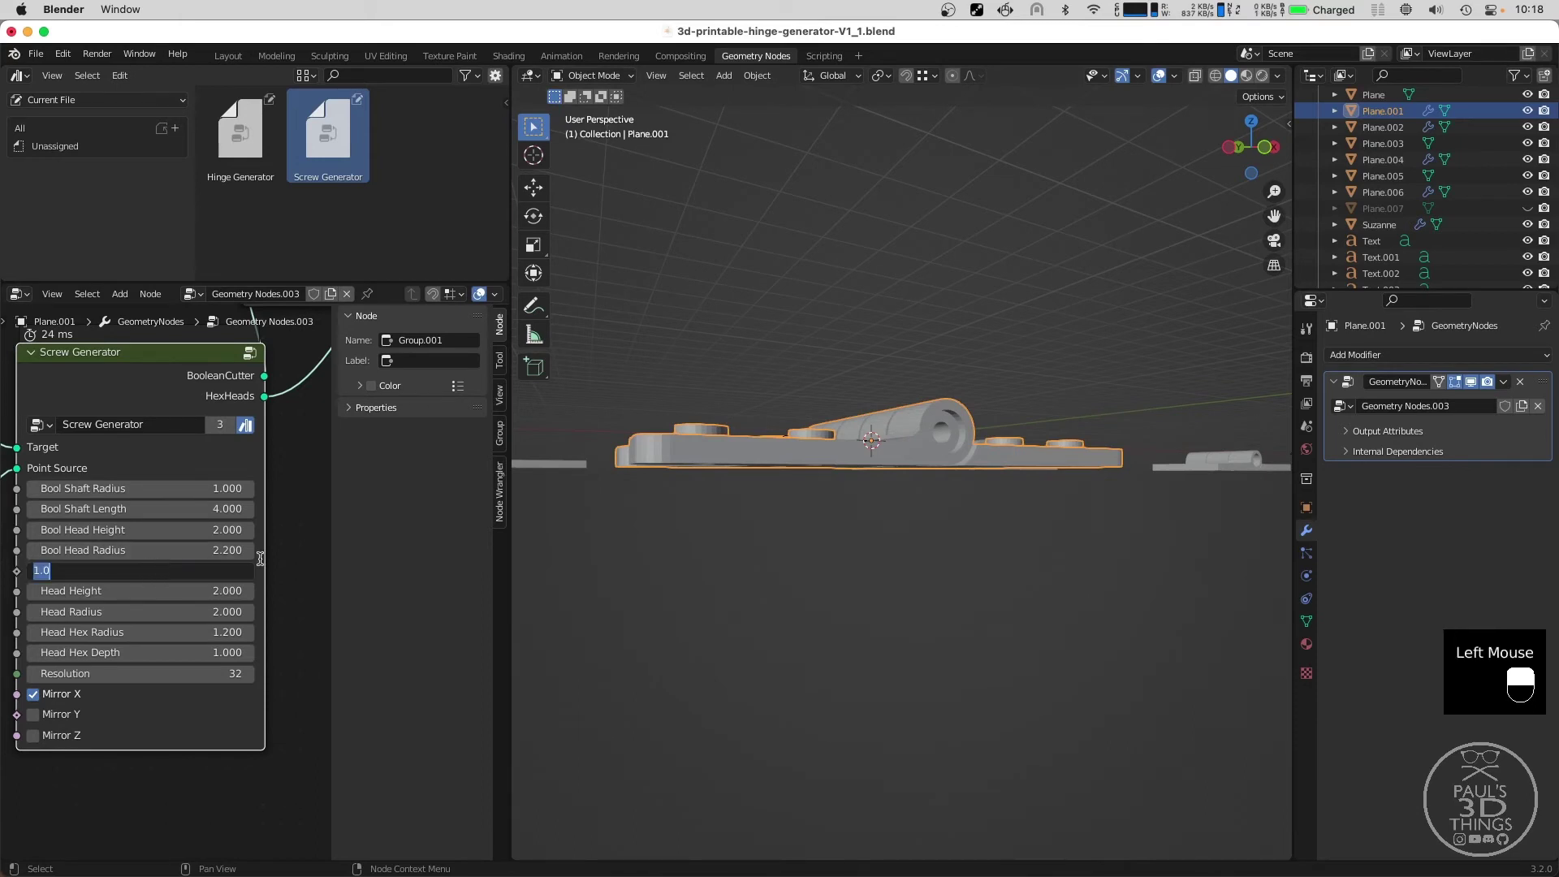
{"action": "middle_click", "coordinate": [860, 356]}
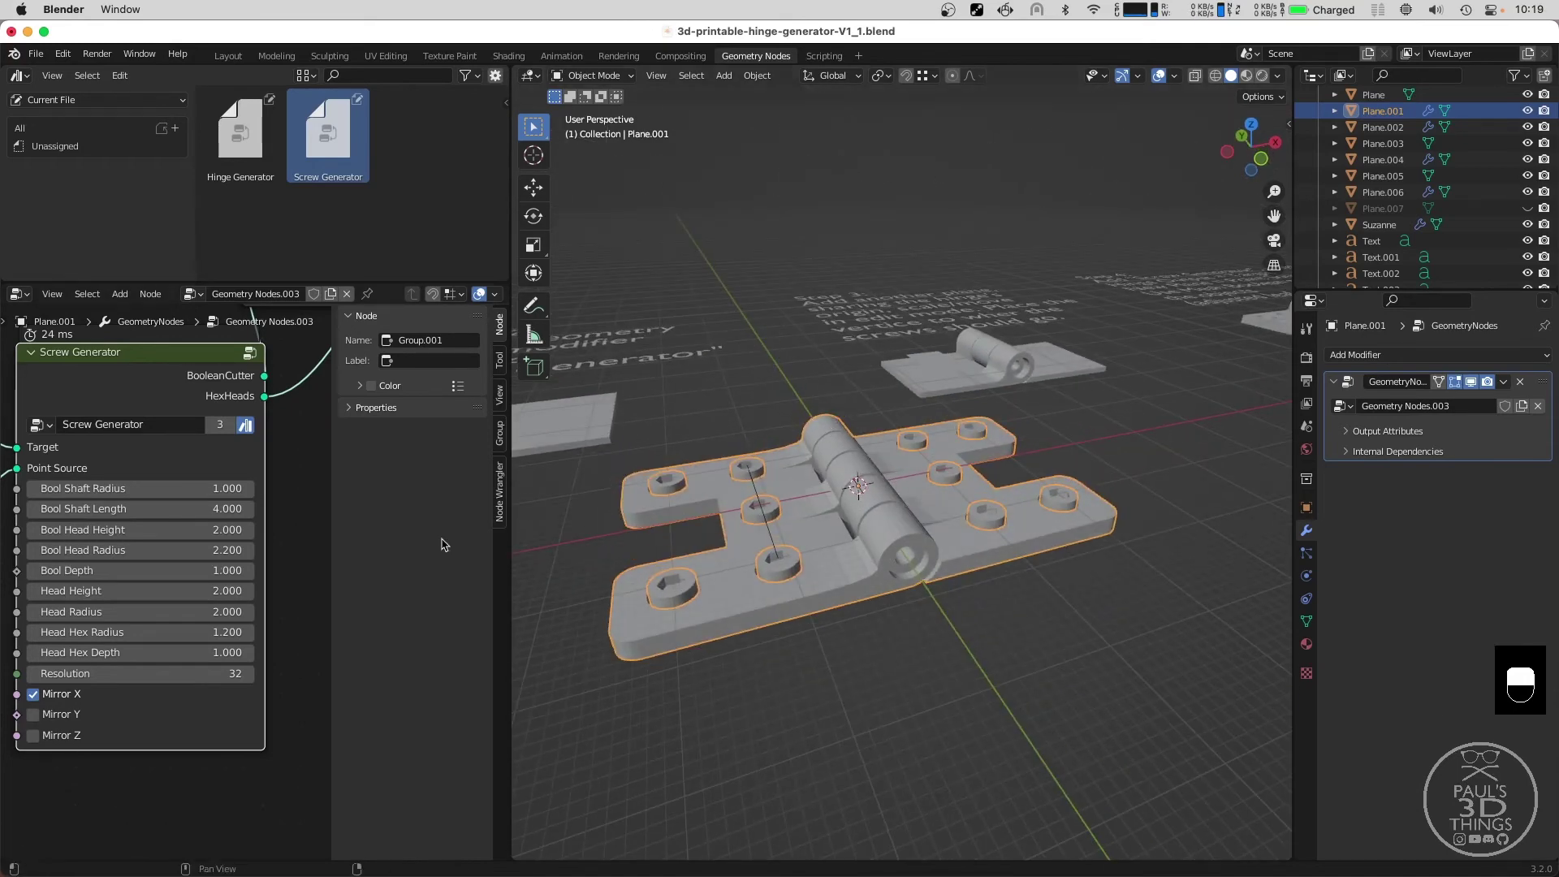
{"action": "scroll", "scroll_direction": "down", "scroll_amount": 3}
{"action": "middle_click", "coordinate": [285, 482]}
{"action": "left_click", "coordinate": [183, 414]}
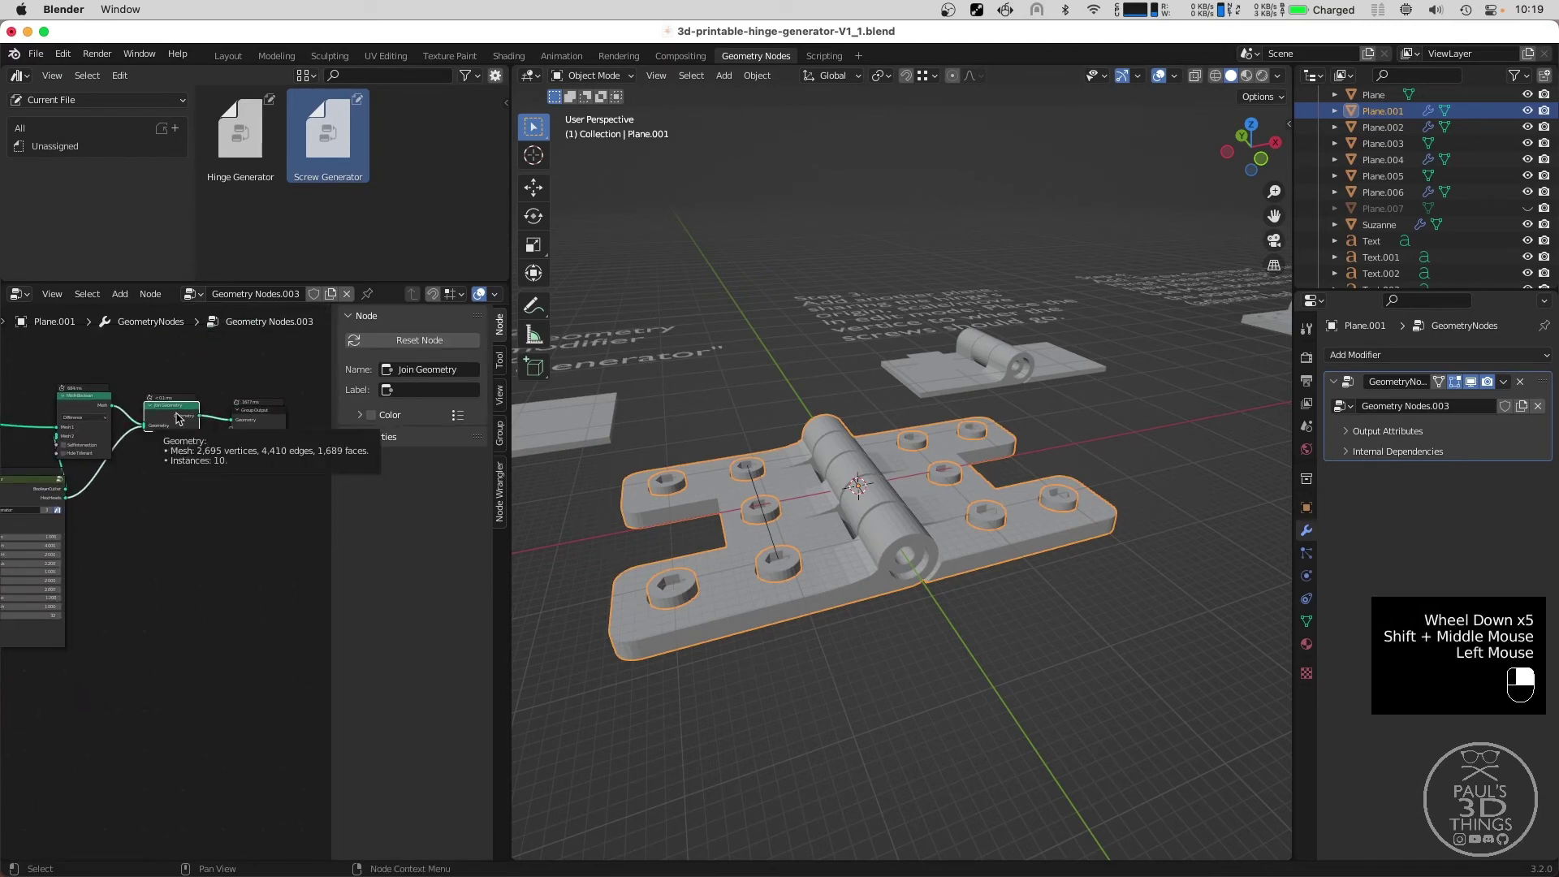
Mute the Join Geometry node so only the cut holes remain on the hinge.
{"action": "key", "text": "m"}
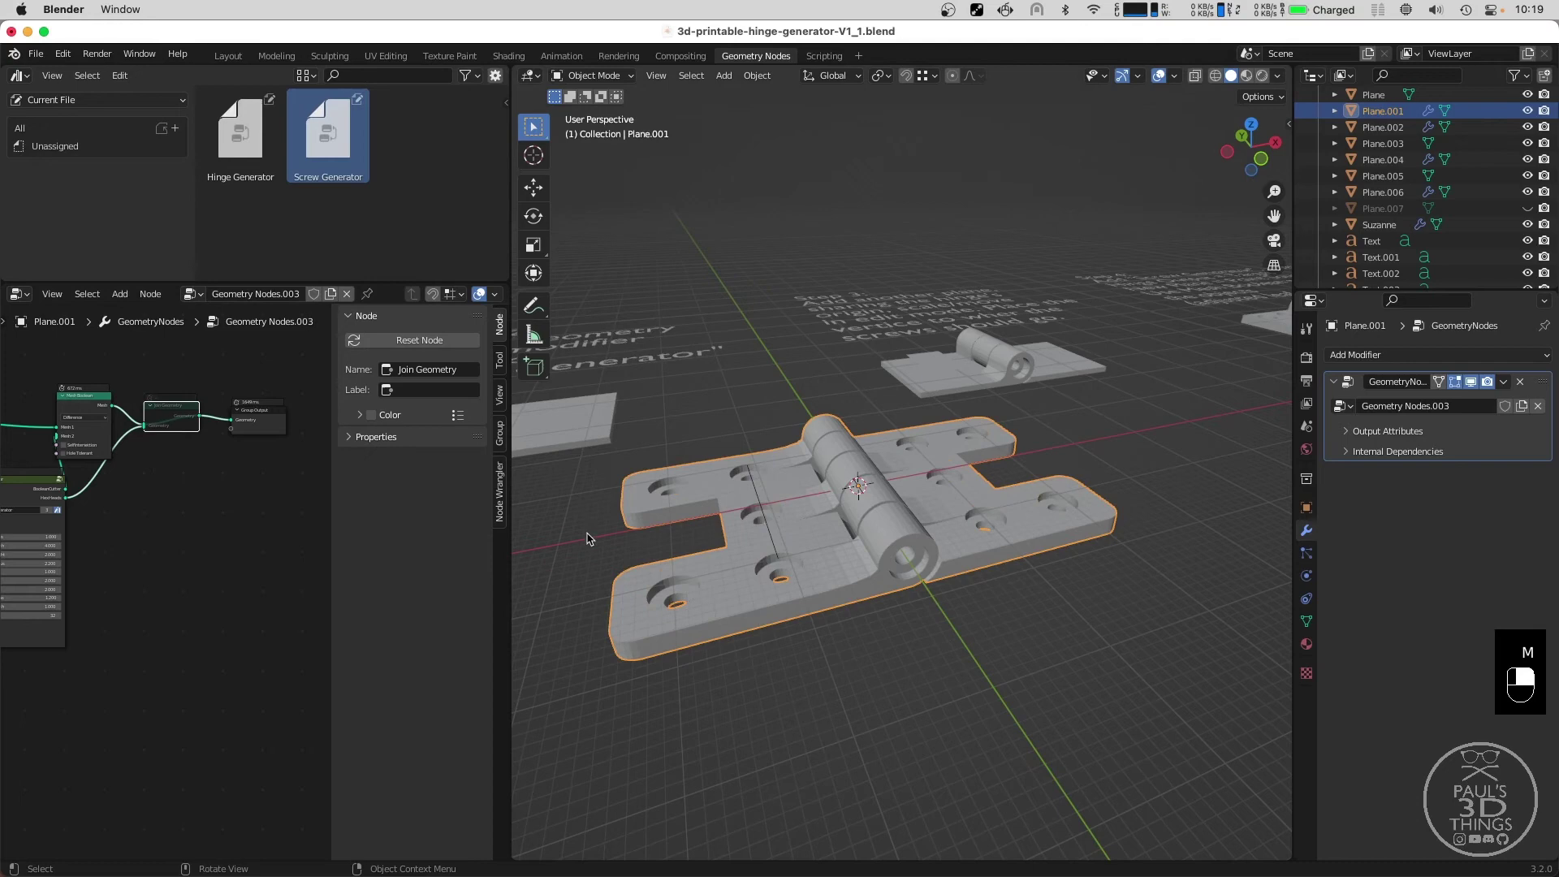
{"action": "middle_click", "coordinate": [116, 551]}
{"action": "scroll", "scroll_direction": "up", "scroll_amount": 3}
{"action": "left_click_drag", "start_coordinate": [104, 498], "coordinate": [165, 506]}
{"action": "scroll", "scroll_direction": "up", "scroll_amount": 3}
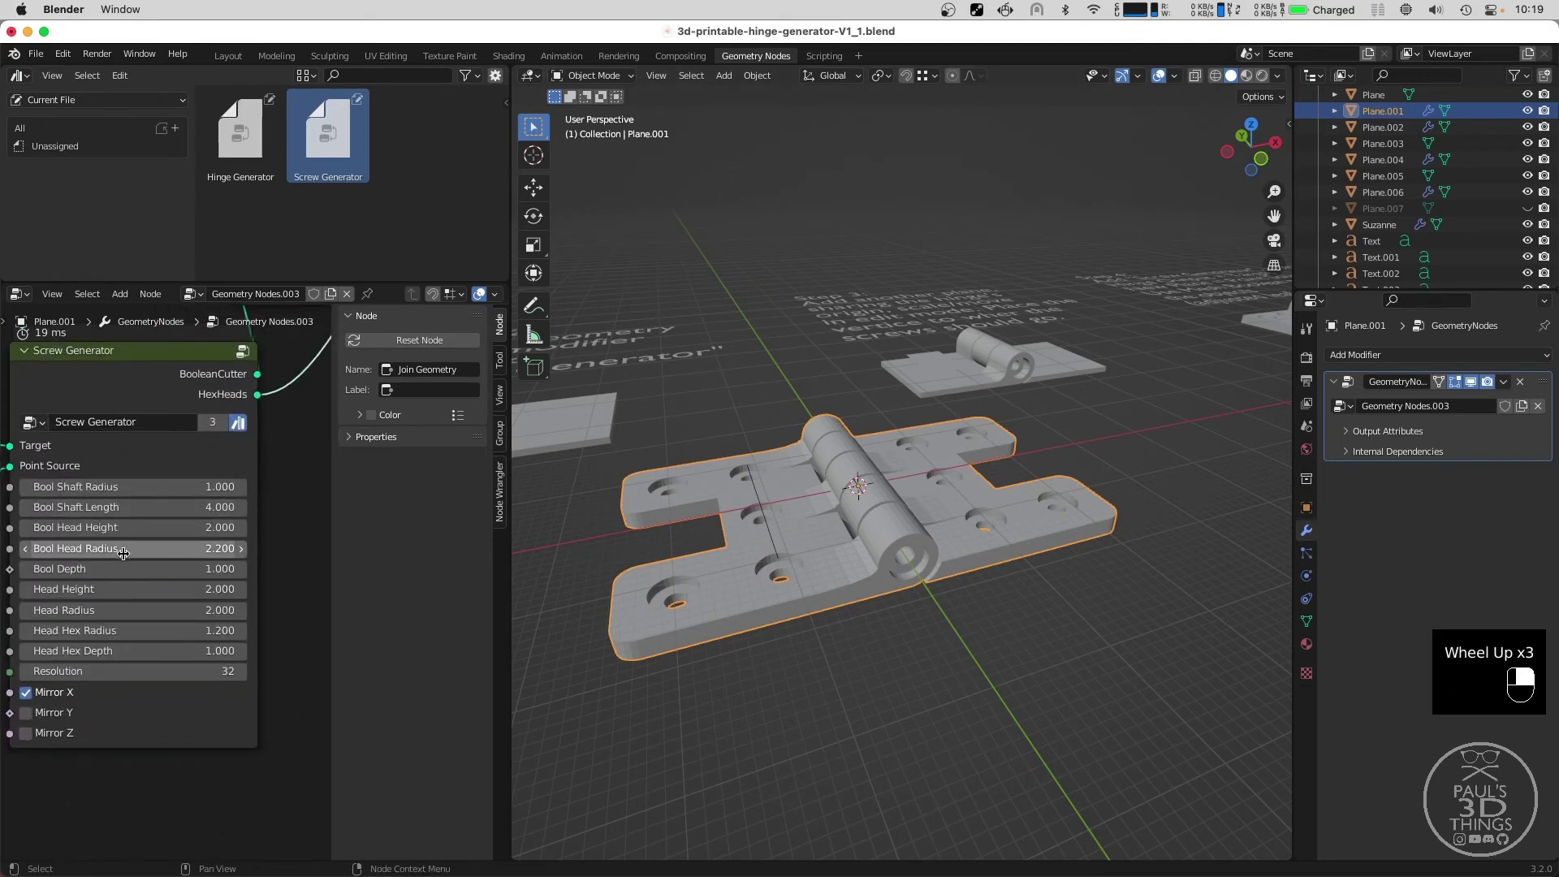
Set Bool Head Height to 4 in Screw Generator and clear Bool Depth for a new value.
{"action": "left_click", "coordinate": [132, 526]}
{"action": "middle_click", "coordinate": [132, 526]}
{"action": "right_click", "coordinate": [131, 526]}
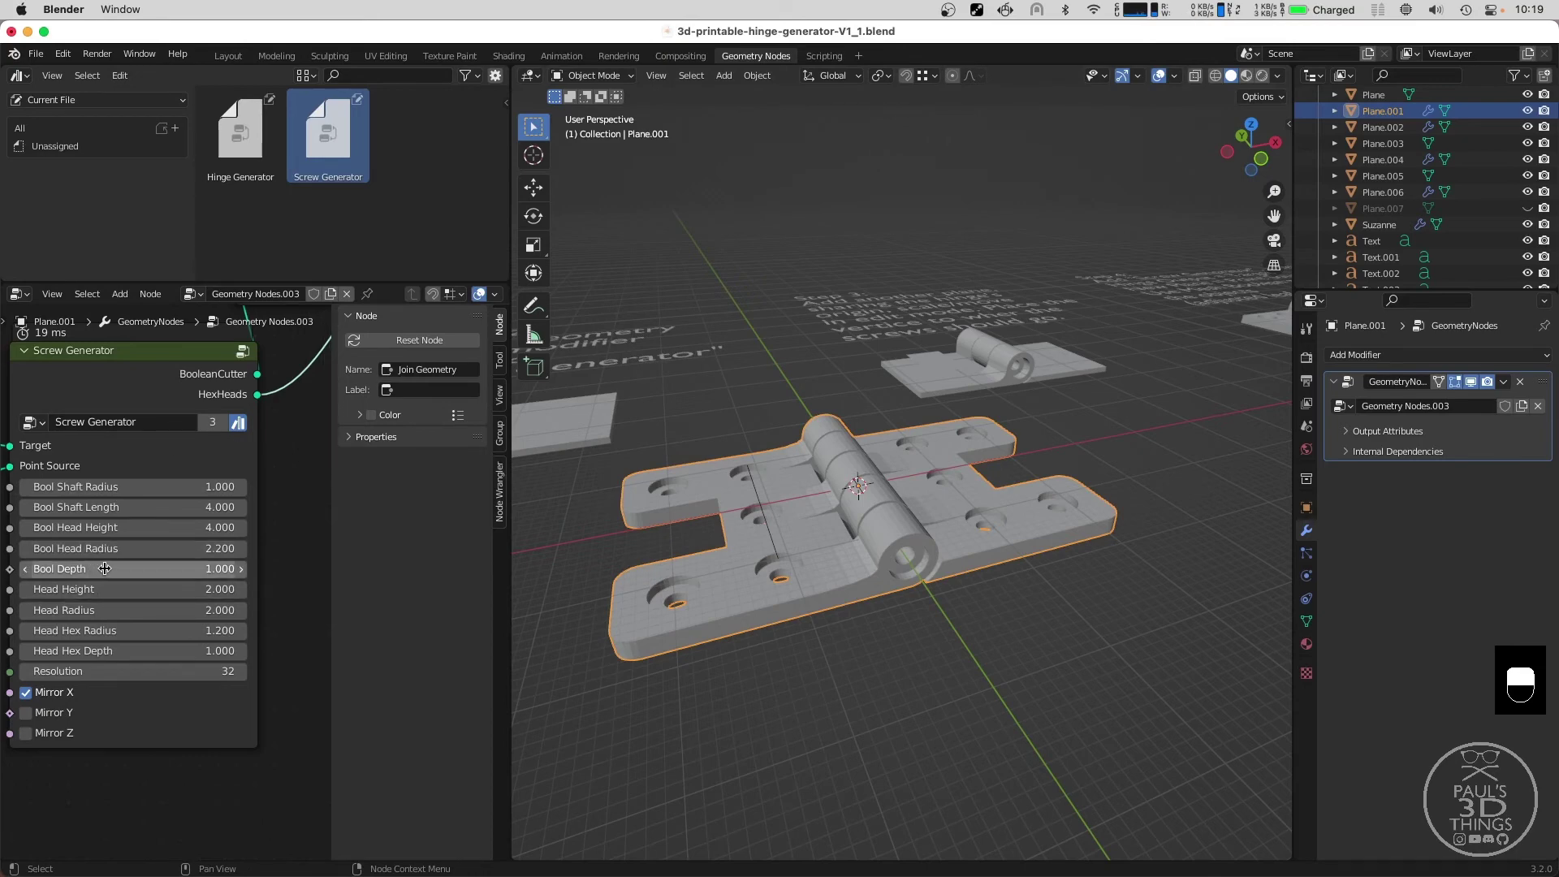
{"action": "left_click", "coordinate": [113, 559]}
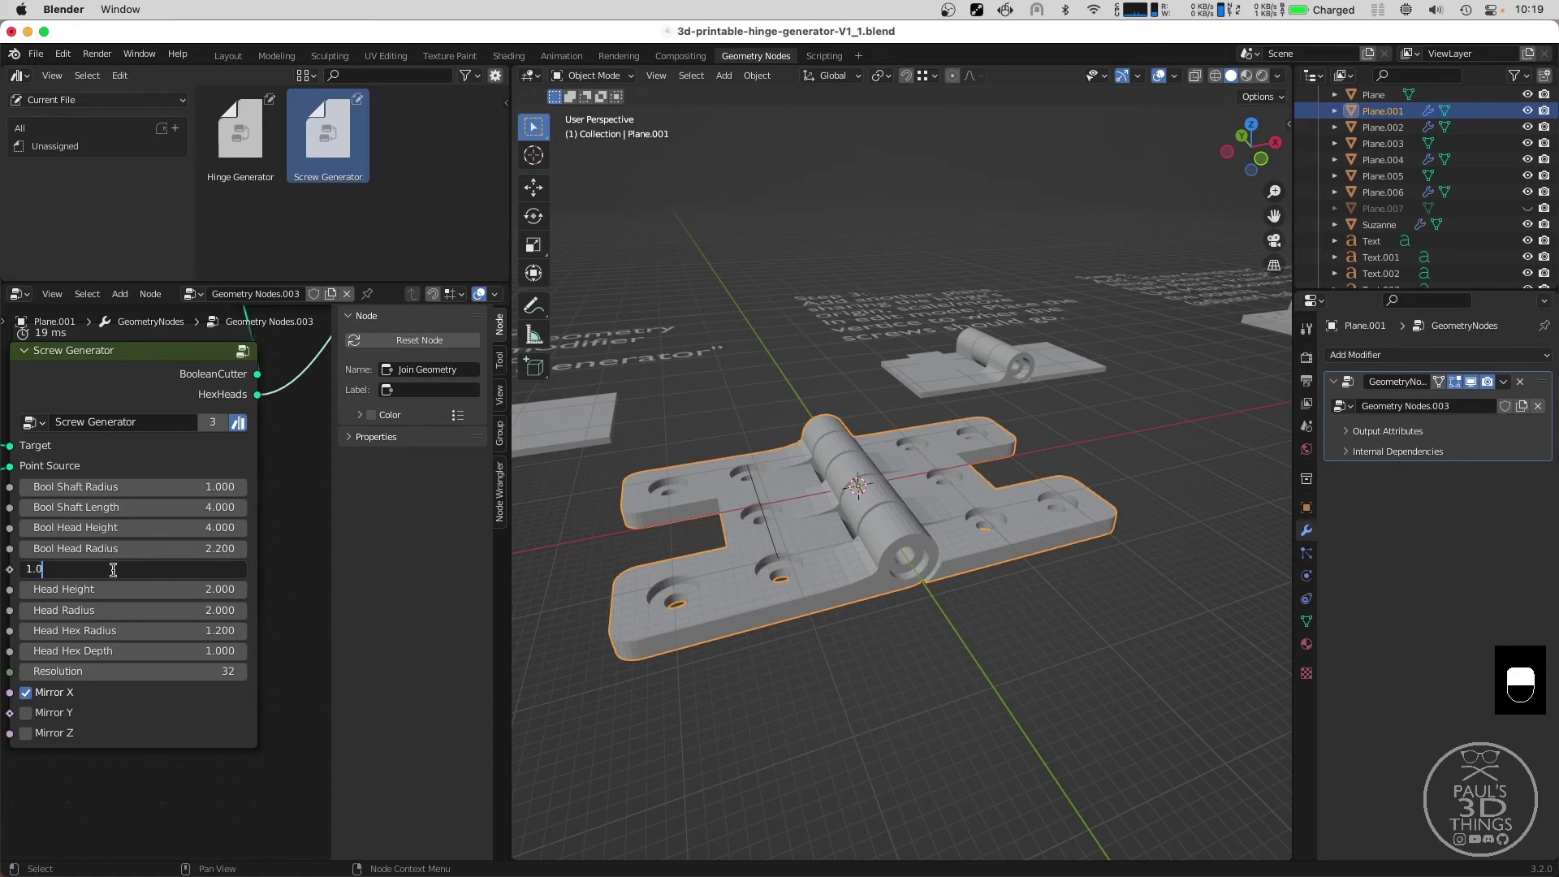
{"action": "key", "text": "BackSpace"}
{"action": "key", "text": "BackSpace"}
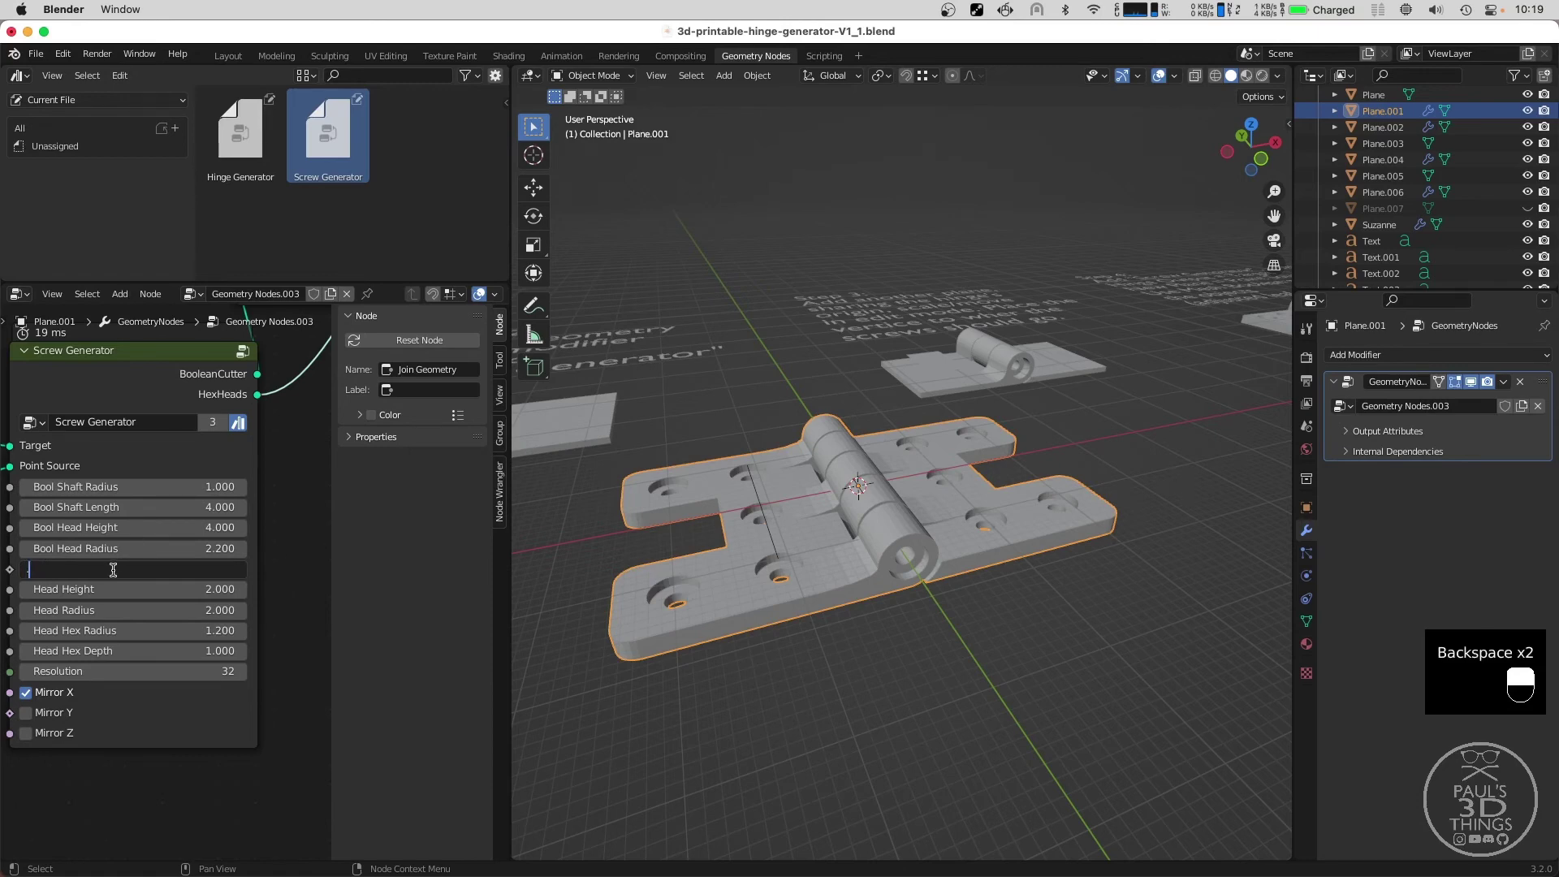
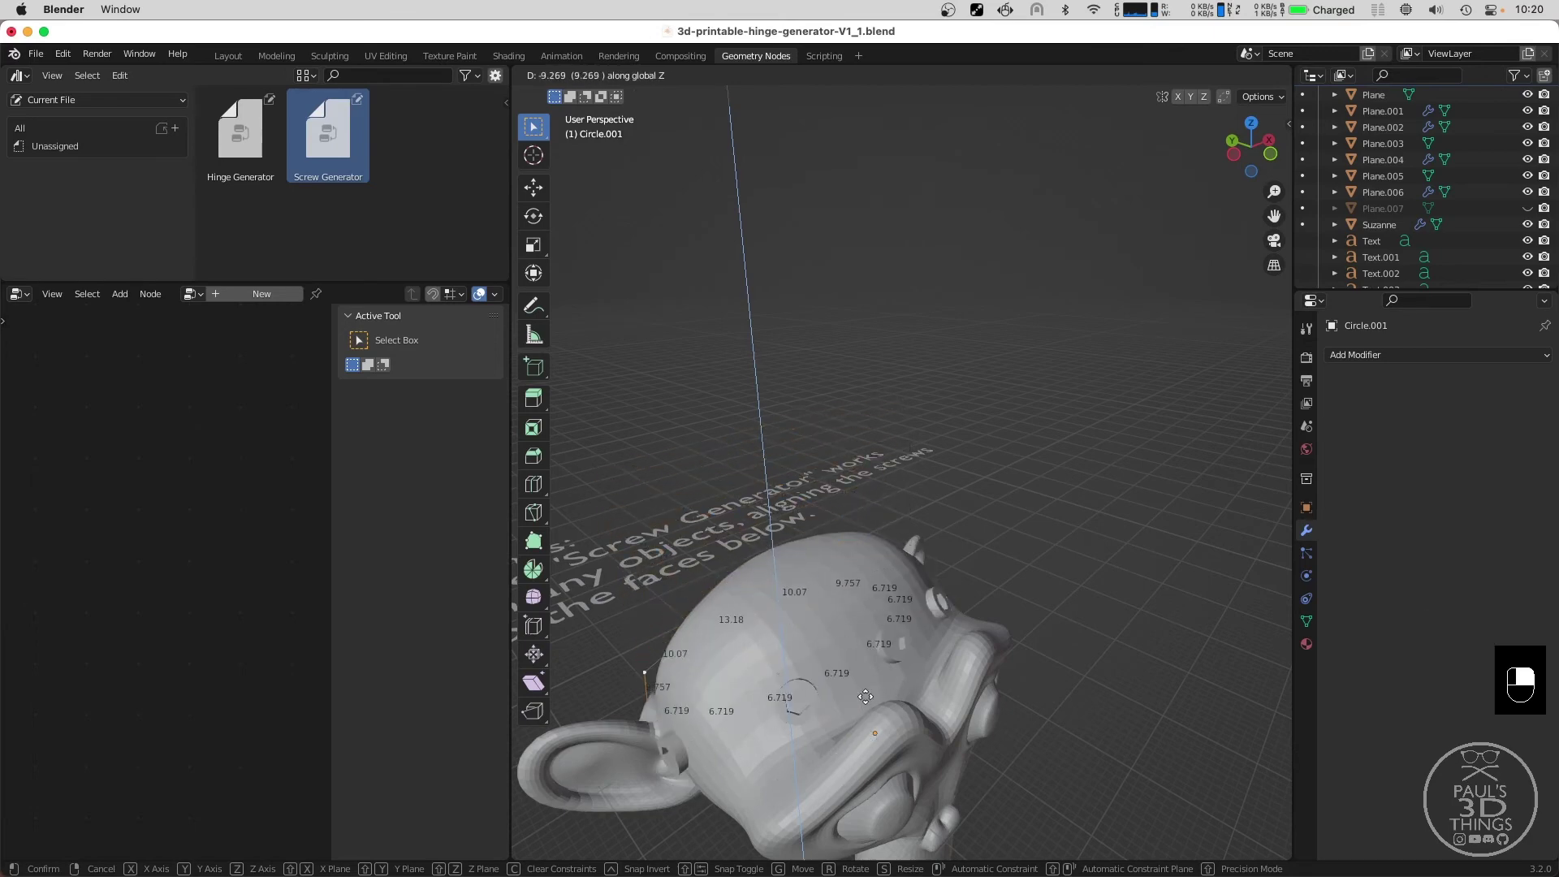
Confirm the raised screw-point circle and orbit Suzanne to inspect the ring of holes.
{"action": "scroll", "scroll_direction": "down", "scroll_amount": 3}
{"action": "key", "text": "Tab"}
{"action": "middle_click", "coordinate": [763, 550]}
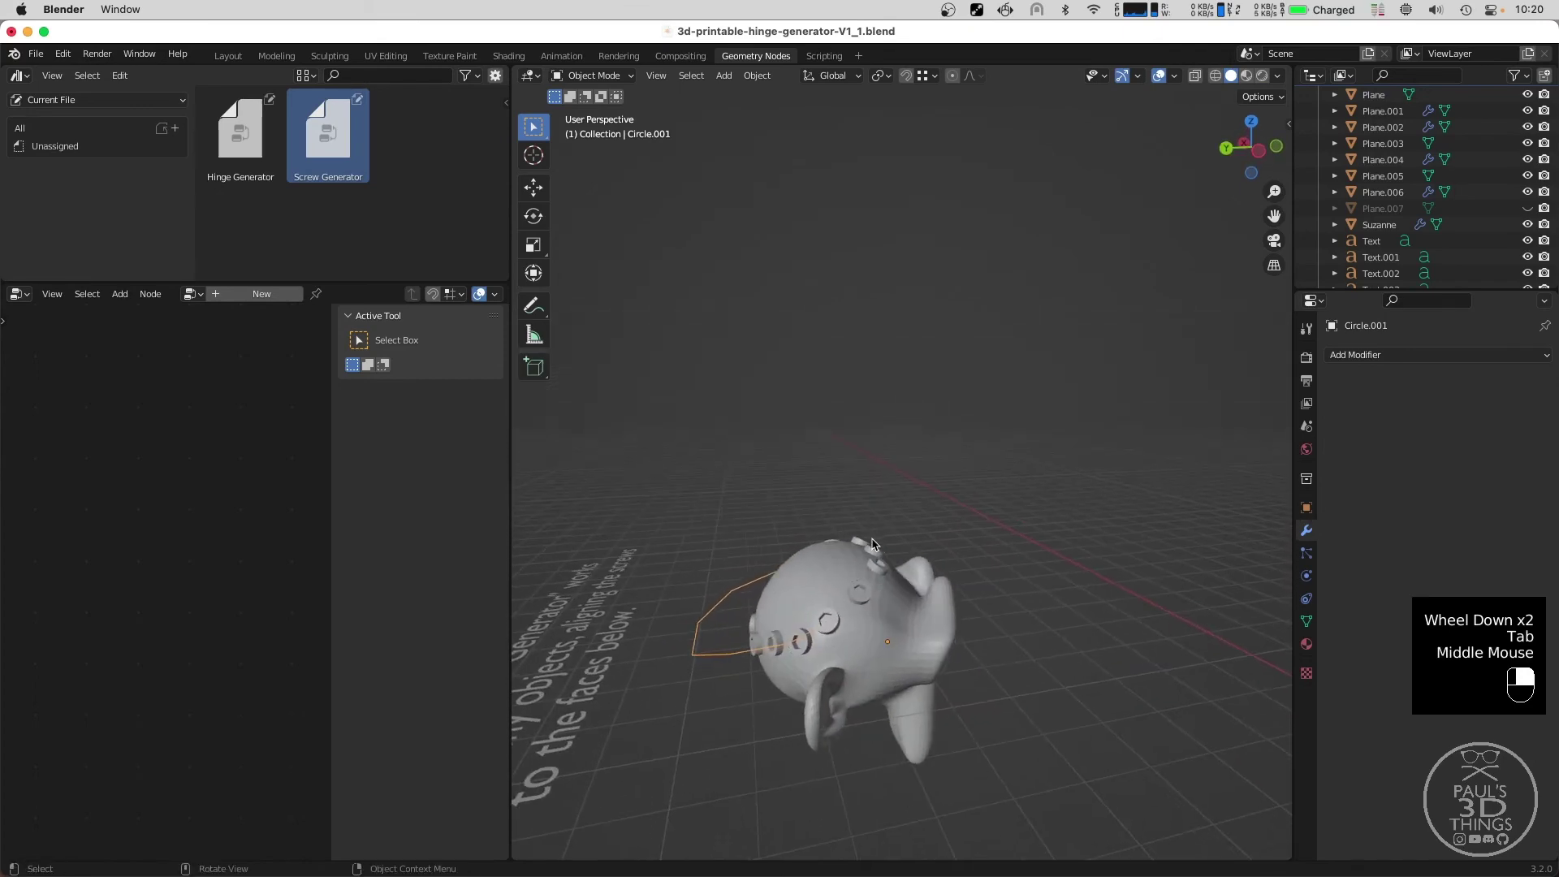
{"action": "middle_click", "coordinate": [877, 583]}
{"action": "middle_click", "coordinate": [843, 545]}
{"action": "scroll", "scroll_direction": "up", "scroll_amount": 3}
{"action": "scroll", "scroll_direction": "down", "scroll_amount": 3}
{"action": "scroll", "scroll_direction": "up", "scroll_amount": 3}
{"action": "scroll", "scroll_direction": "down", "scroll_amount": 3}
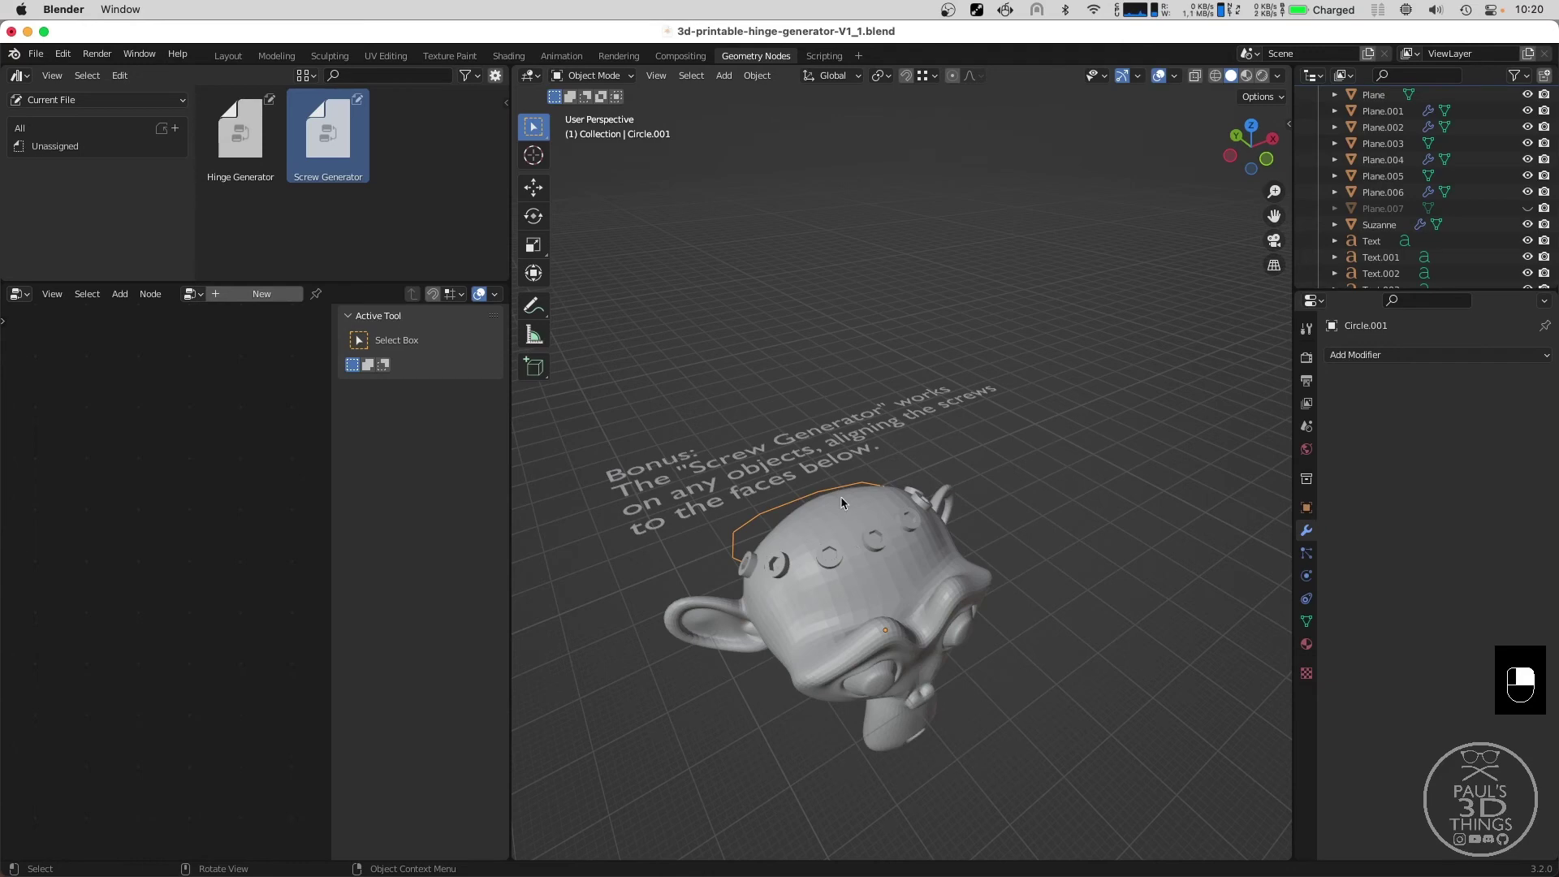
{"action": "middle_click", "coordinate": [819, 505]}
{"action": "middle_click", "coordinate": [801, 650]}
{"action": "scroll", "scroll_direction": "down", "scroll_amount": 3}
{"action": "scroll", "scroll_direction": "up", "scroll_amount": 3}
{"action": "scroll", "scroll_direction": "down", "scroll_amount": 3}
{"action": "middle_click", "coordinate": [896, 628]}
{"action": "middle_click", "coordinate": [897, 647]}
{"action": "scroll", "scroll_direction": "up", "scroll_amount": 3}
Select Suzanne, enter Edit Mode and bring up the Shift+A add-mesh list.
{"action": "left_click", "coordinate": [814, 621]}
{"action": "key", "text": "Tab"}
{"action": "key", "text": "shift+a"}
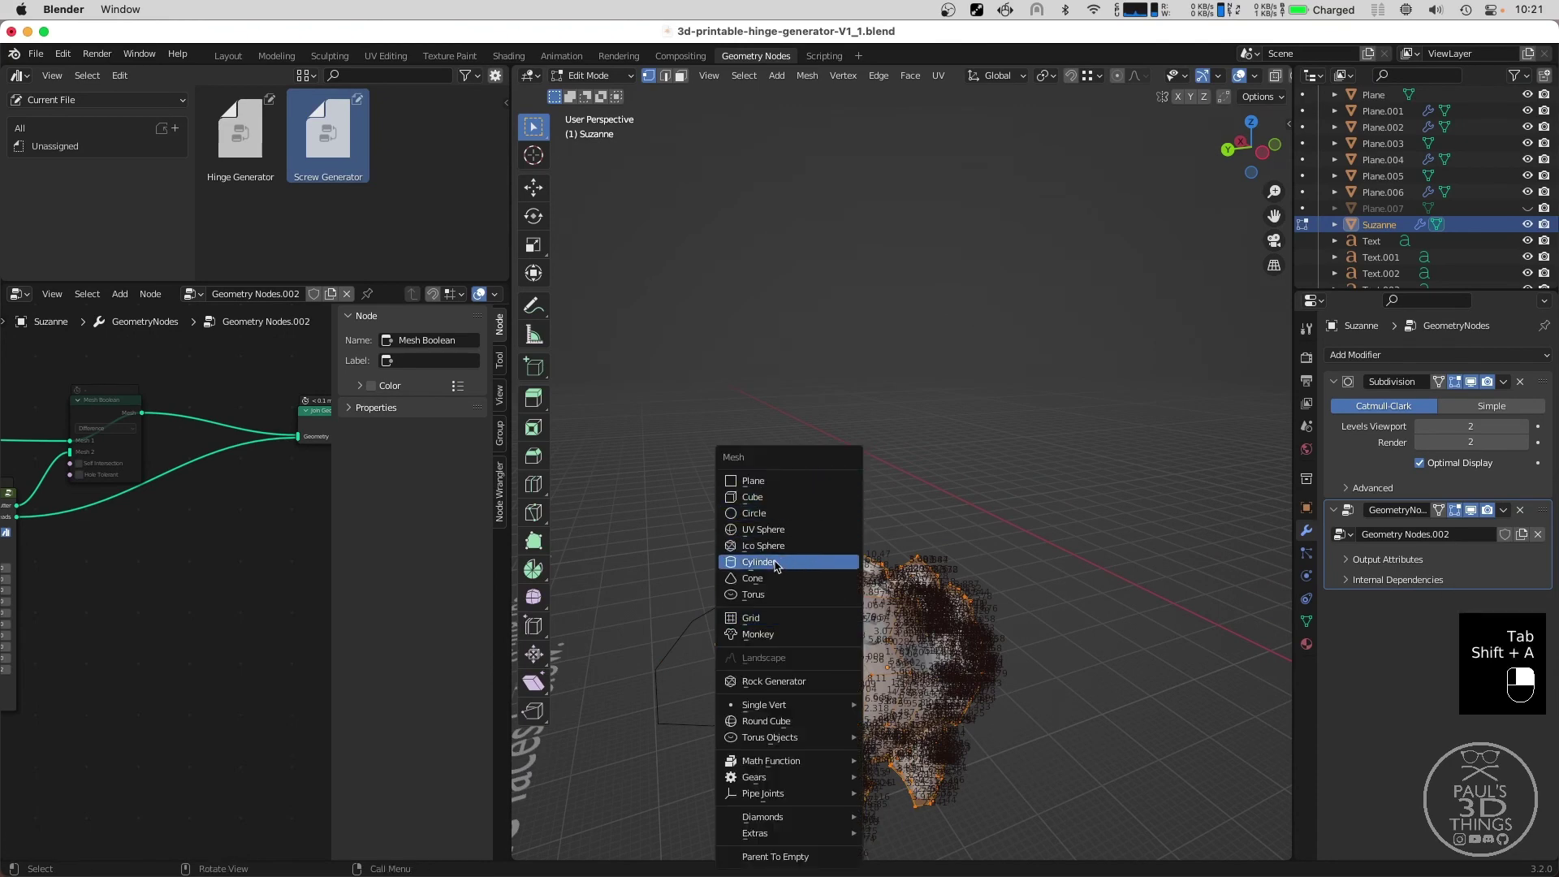
Add a cylinder on Suzanne's head and rotate the screw-point circle to ring its side.
{"action": "key", "text": "g"}
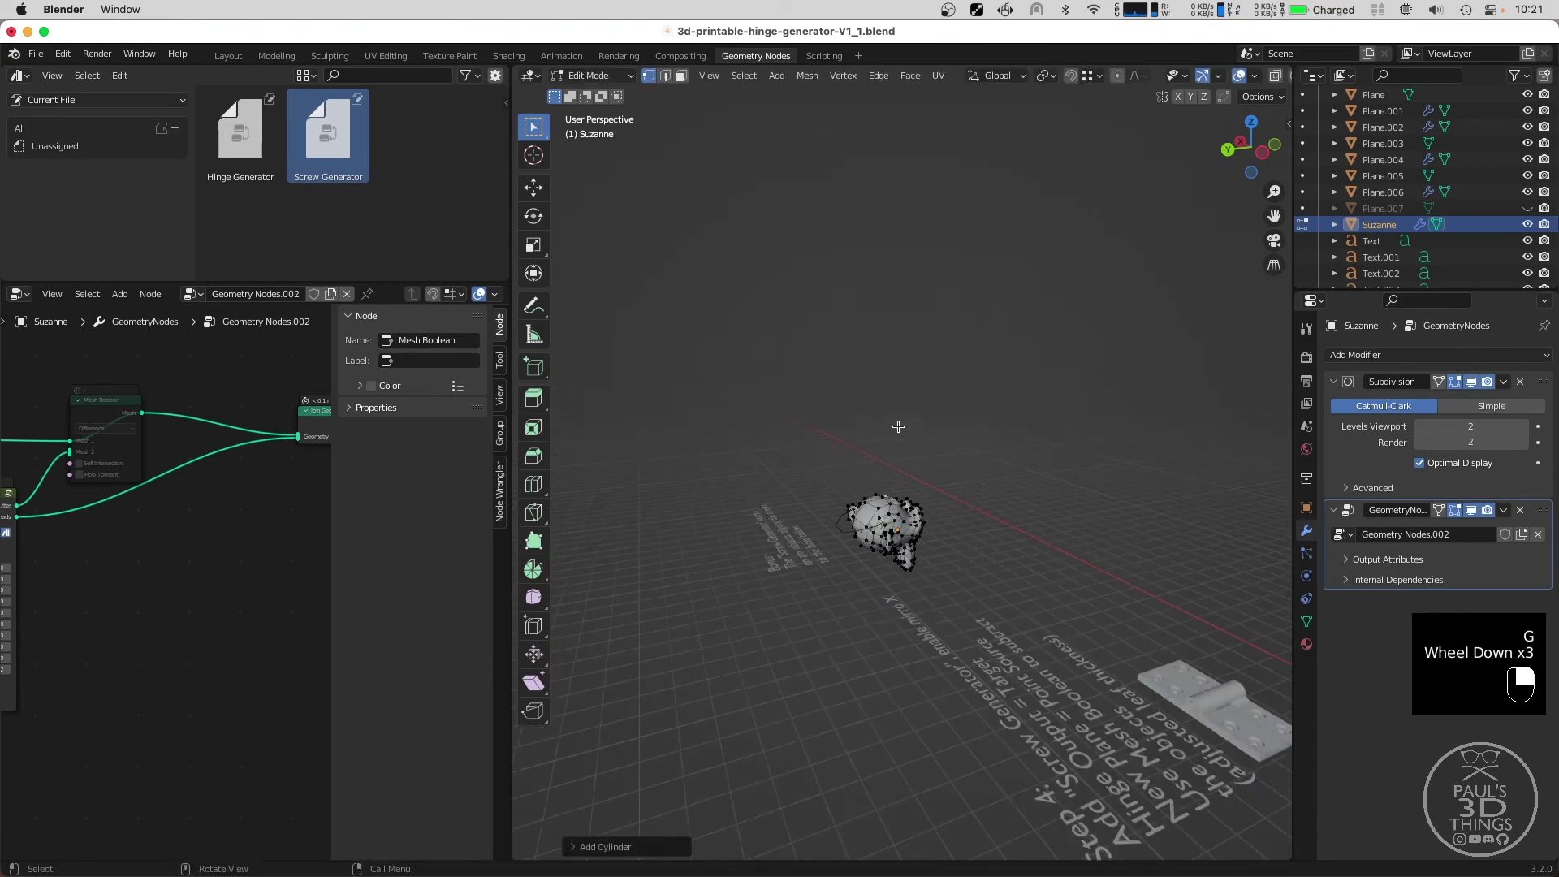
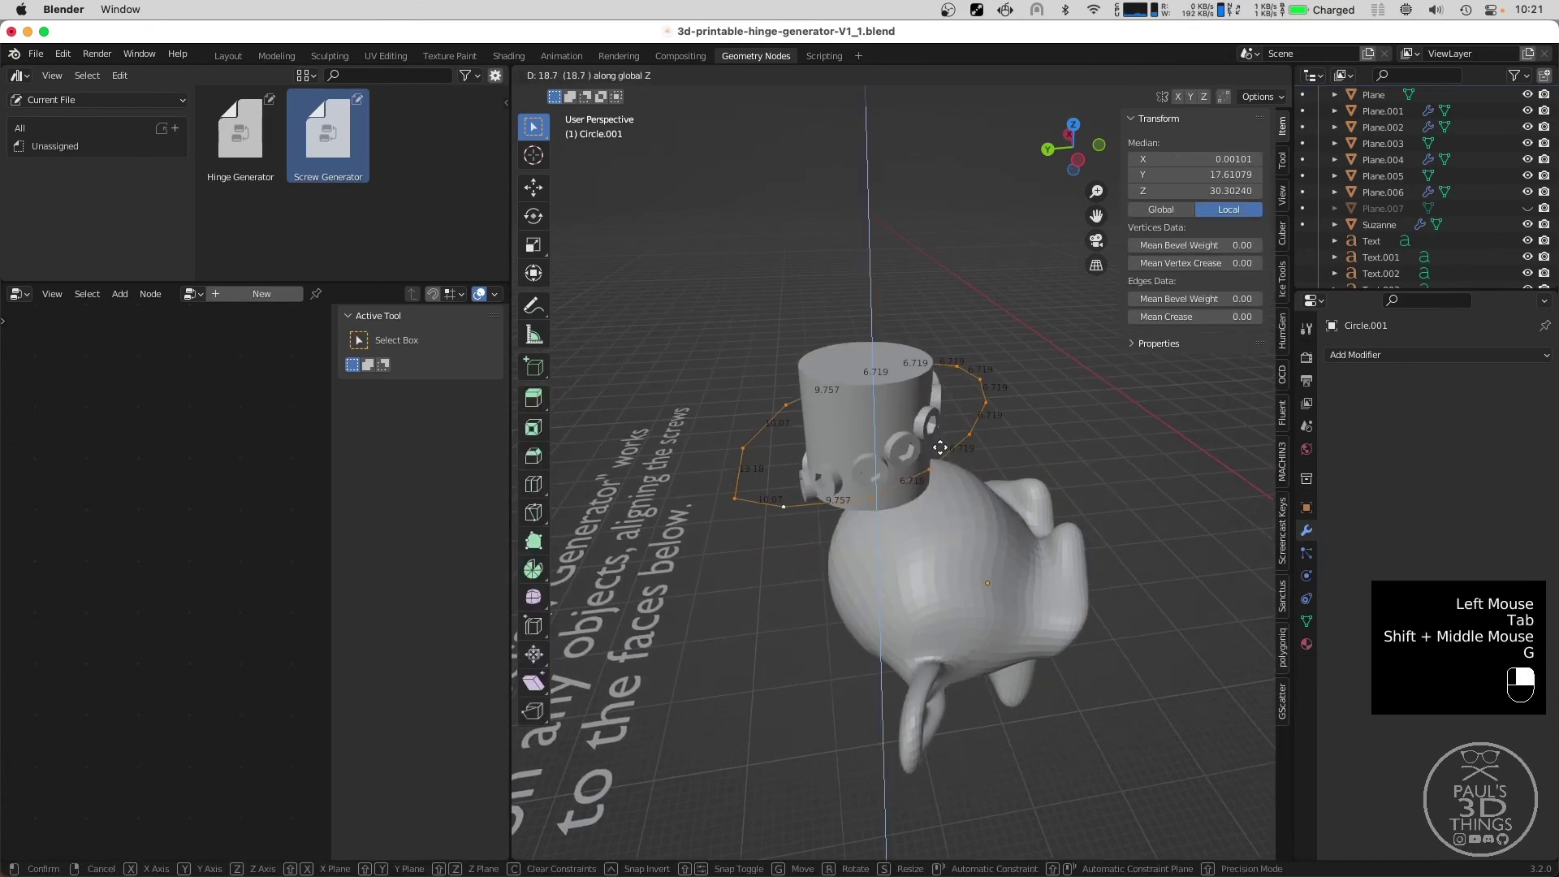
{"action": "key", "text": "r"}
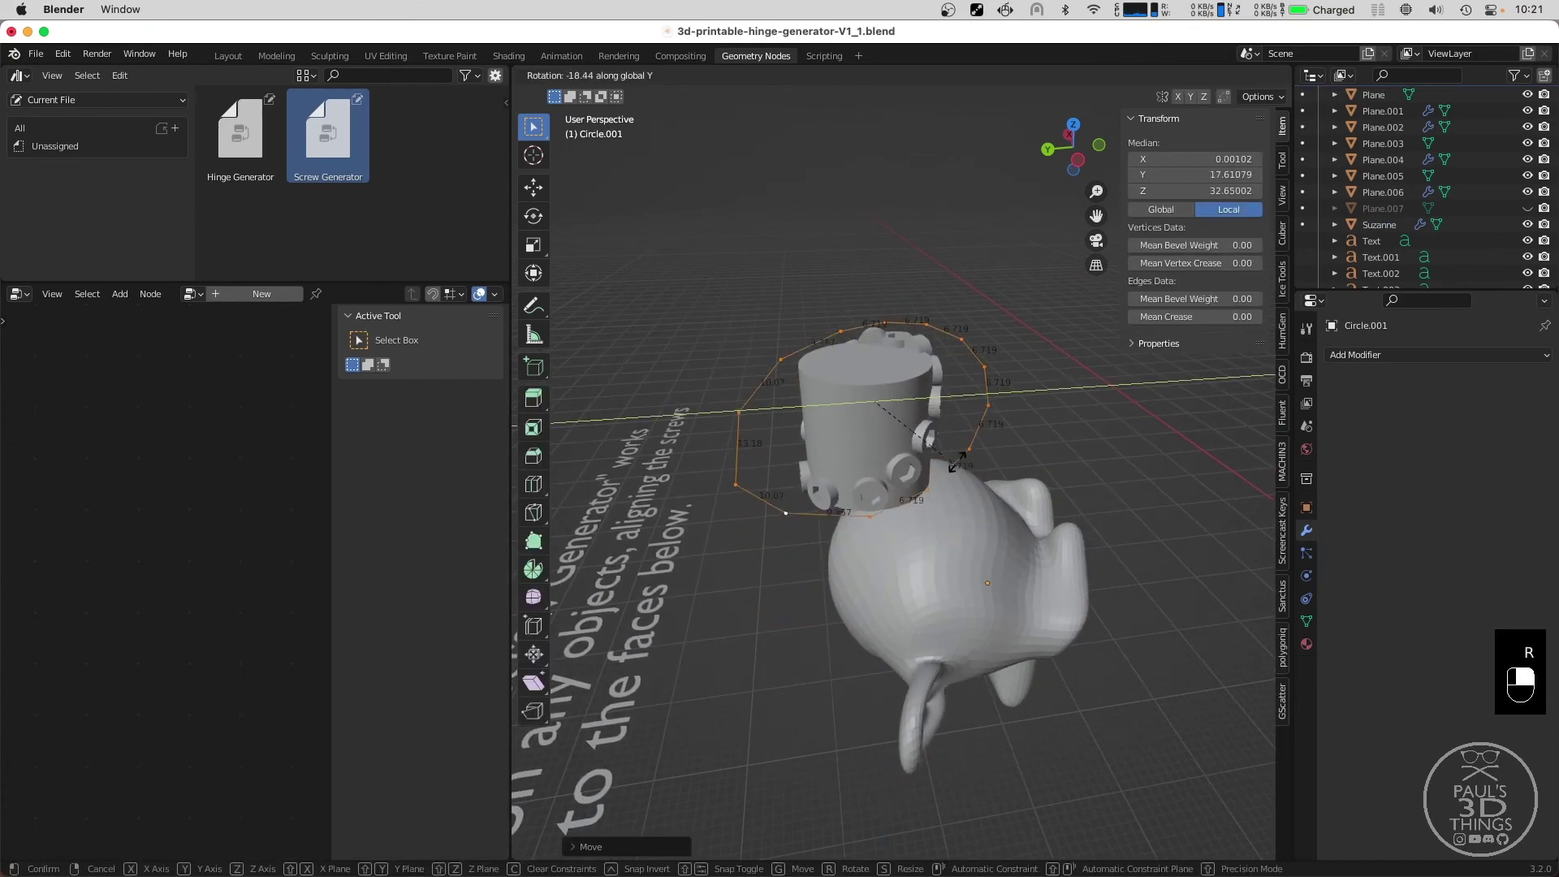
{"action": "key", "text": "r"}
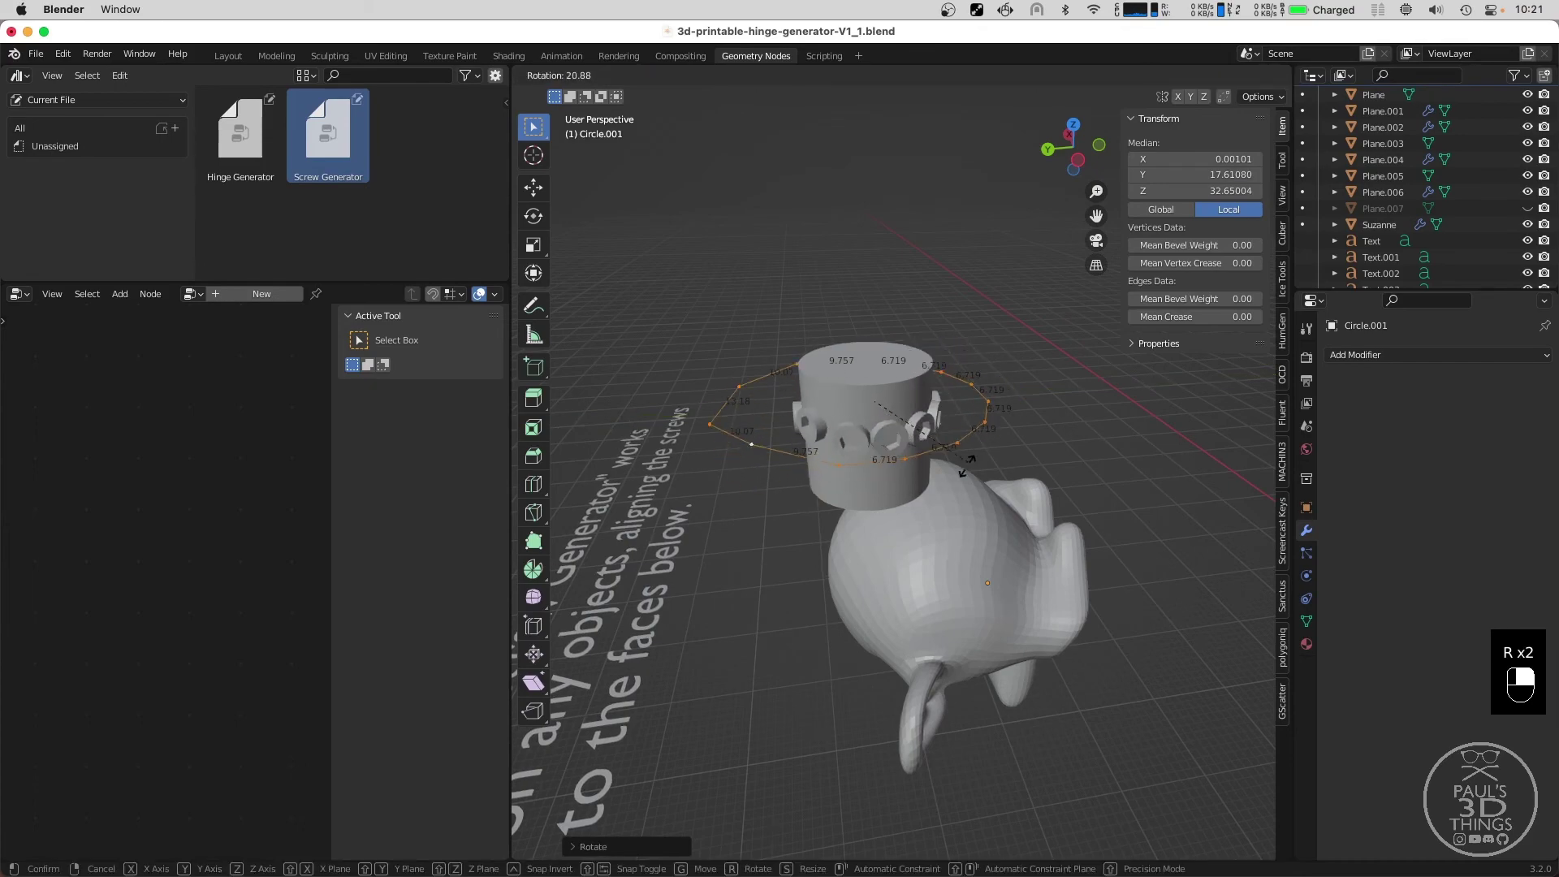
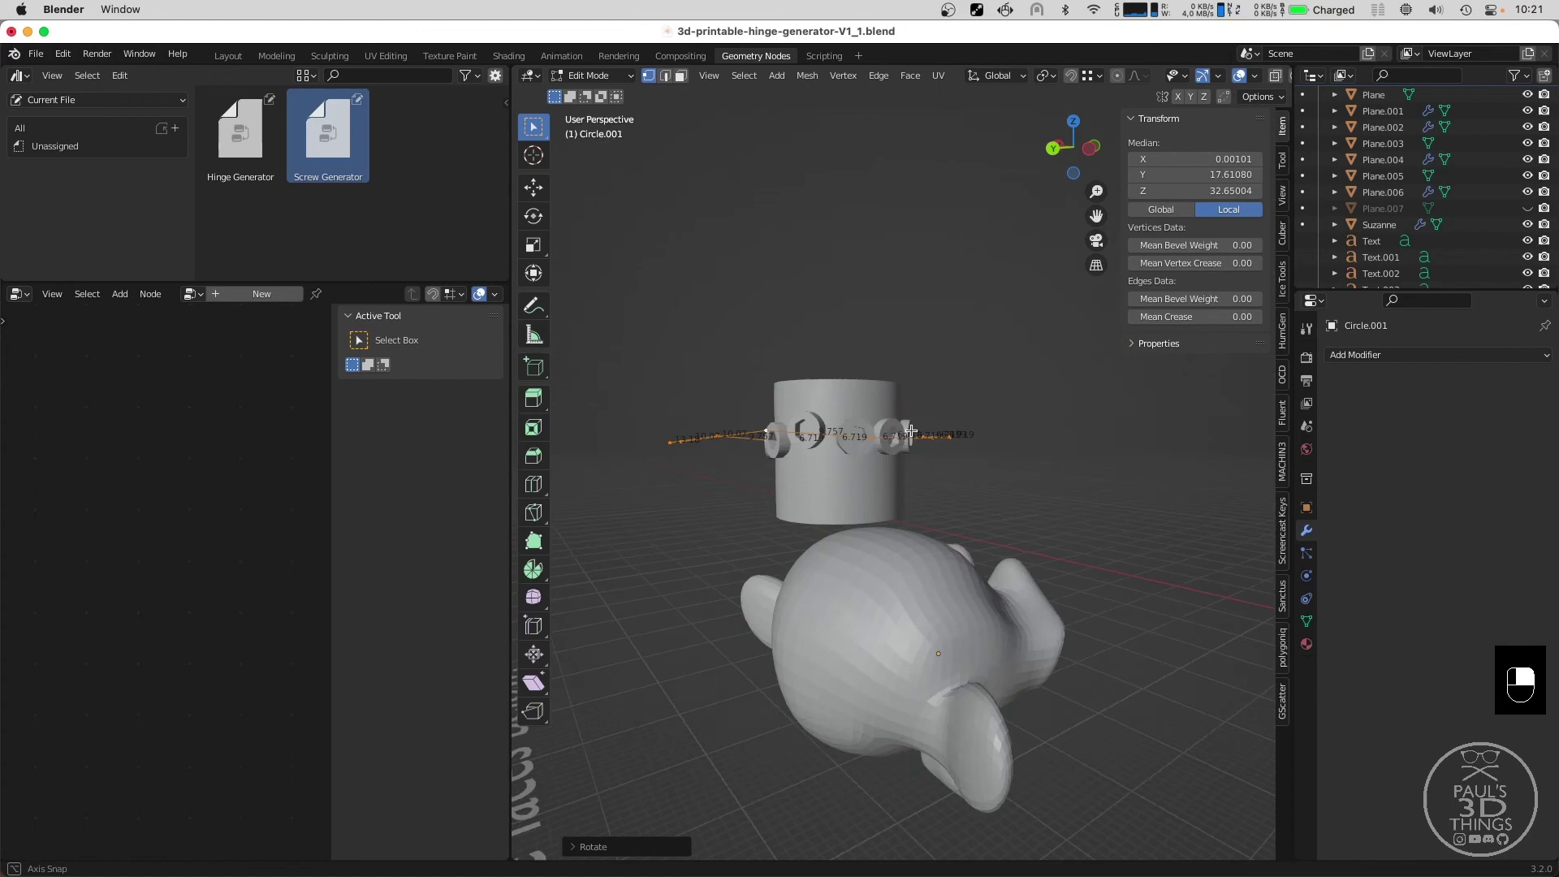
Leave Edit Mode on the cylinder, select Suzanne and return to Object Mode view of the scene.
{"action": "scroll", "scroll_direction": "up", "scroll_amount": 3}
{"action": "key", "text": "Tab"}
{"action": "left_click", "coordinate": [991, 677]}
{"action": "middle_click", "coordinate": [991, 678]}
{"action": "right_click", "coordinate": [991, 677]}
{"action": "scroll", "scroll_direction": "down", "scroll_amount": 3}
{"action": "left_click", "coordinate": [132, 452]}
{"action": "key", "text": "m"}
{"action": "scroll", "scroll_direction": "up", "scroll_amount": 3}
{"action": "scroll", "scroll_direction": "down", "scroll_amount": 3}
{"action": "left_click", "coordinate": [290, 459]}
Orbit and zoom in close to inspect the ring of countersunk hex holes around the cylinder.
{"action": "middle_click", "coordinate": [291, 459]}
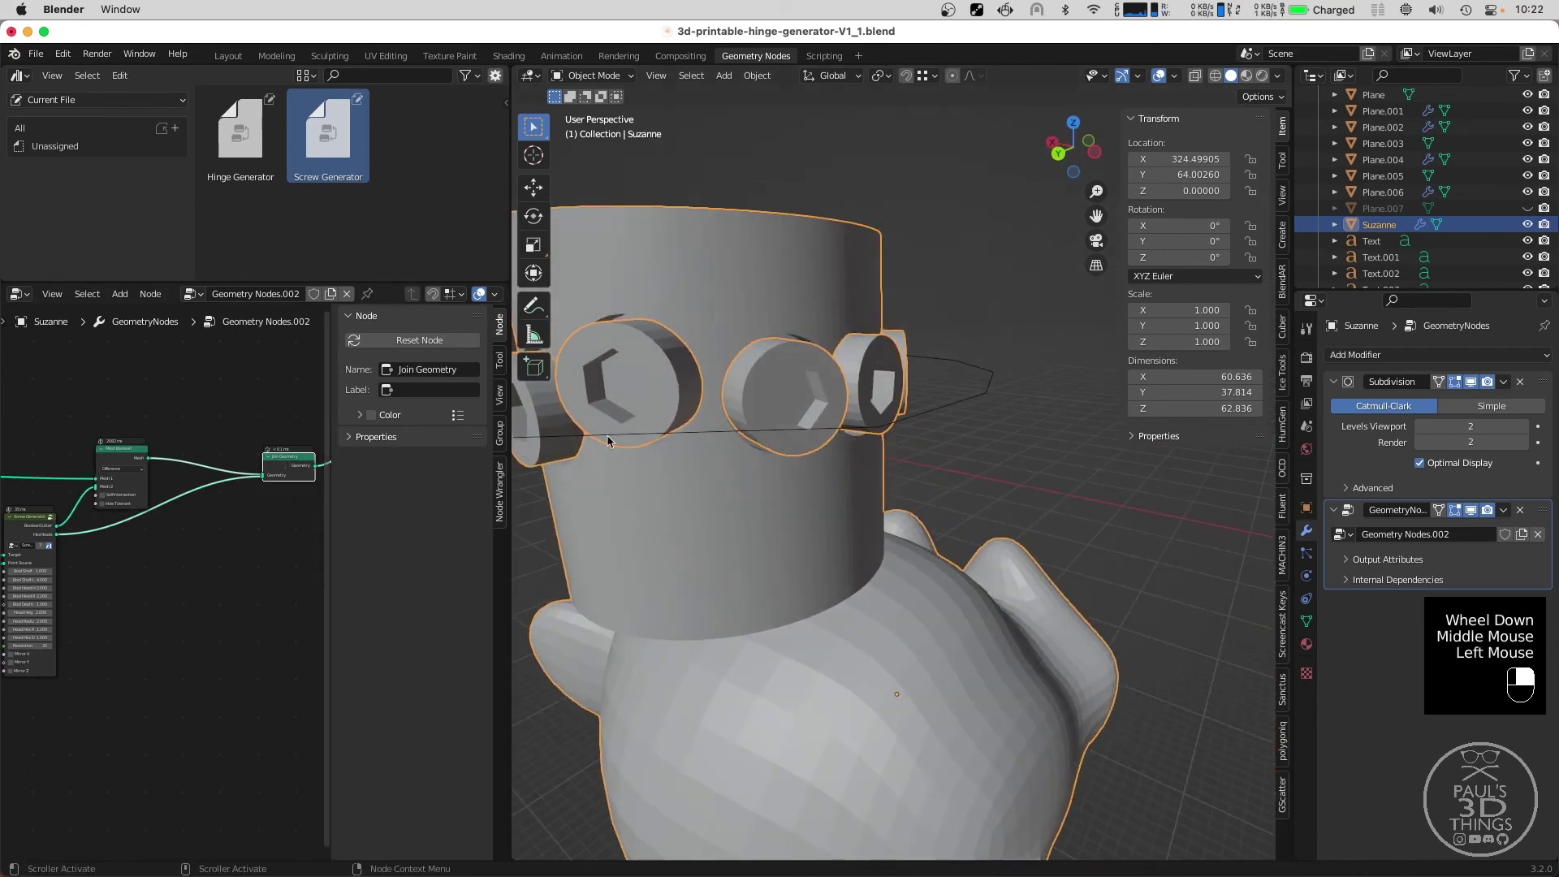
{"action": "key", "text": "m"}
{"action": "middle_click", "coordinate": [726, 410]}
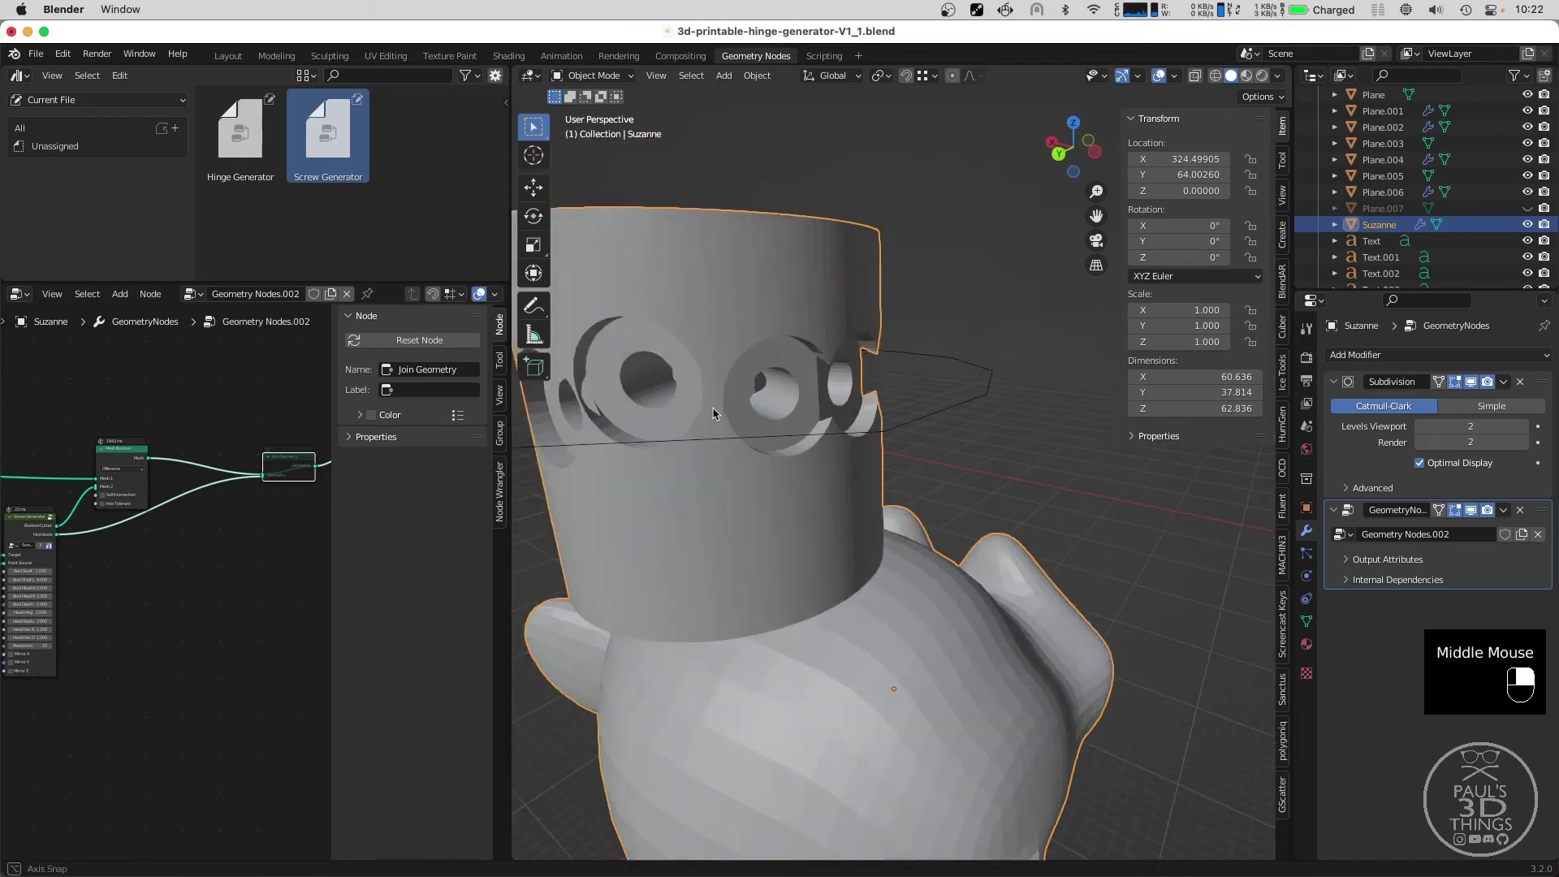
{"action": "scroll", "scroll_direction": "down", "scroll_amount": 3}
{"action": "middle_click", "coordinate": [896, 371]}
{"action": "scroll", "scroll_direction": "up", "scroll_amount": 3}
{"action": "middle_click", "coordinate": [918, 381]}
{"action": "scroll", "scroll_direction": "down", "scroll_amount": 3}
{"action": "scroll", "scroll_direction": "down", "scroll_amount": 3}
{"action": "middle_click", "coordinate": [931, 411]}
{"action": "scroll", "scroll_direction": "up", "scroll_amount": 3}
{"action": "scroll", "scroll_direction": "down", "scroll_amount": 3}
Orbit back out to view the cylinder with Suzanne and the top-down hinge examples.
{"action": "middle_click", "coordinate": [963, 442]}
{"action": "scroll", "scroll_direction": "down", "scroll_amount": 3}
{"action": "scroll", "scroll_direction": "up", "scroll_amount": 3}
{"action": "scroll", "scroll_direction": "down", "scroll_amount": 3}
{"action": "middle_click", "coordinate": [946, 531]}
{"action": "scroll", "scroll_direction": "up", "scroll_amount": 3}
{"action": "middle_click", "coordinate": [965, 546]}
{"action": "middle_click", "coordinate": [969, 446]}
{"action": "scroll", "scroll_direction": "up", "scroll_amount": 3}
{"action": "scroll", "scroll_direction": "down", "scroll_amount": 3}
{"action": "scroll", "scroll_direction": "up", "scroll_amount": 3}
{"action": "middle_click", "coordinate": [1017, 507]}
{"action": "key", "text": "y"}
{"action": "scroll", "scroll_direction": "up", "scroll_amount": 3}
{"action": "scroll", "scroll_direction": "down", "scroll_amount": 3}
{"action": "middle_click", "coordinate": [1007, 490]}
{"action": "scroll", "scroll_direction": "down", "scroll_amount": 3}
{"action": "left_click_drag", "start_coordinate": [852, 486], "coordinate": [929, 500]}
{"action": "scroll", "scroll_direction": "up", "scroll_amount": 3}
{"action": "left_click_drag", "start_coordinate": [952, 476], "coordinate": [930, 515]}
{"action": "scroll", "scroll_direction": "down", "scroll_amount": 3}
{"action": "scroll", "scroll_direction": "down", "scroll_amount": 3}
{"action": "key", "text": "n"}
{"action": "scroll", "scroll_direction": "up", "scroll_amount": 3}
{"action": "scroll", "scroll_direction": "down", "scroll_amount": 3}
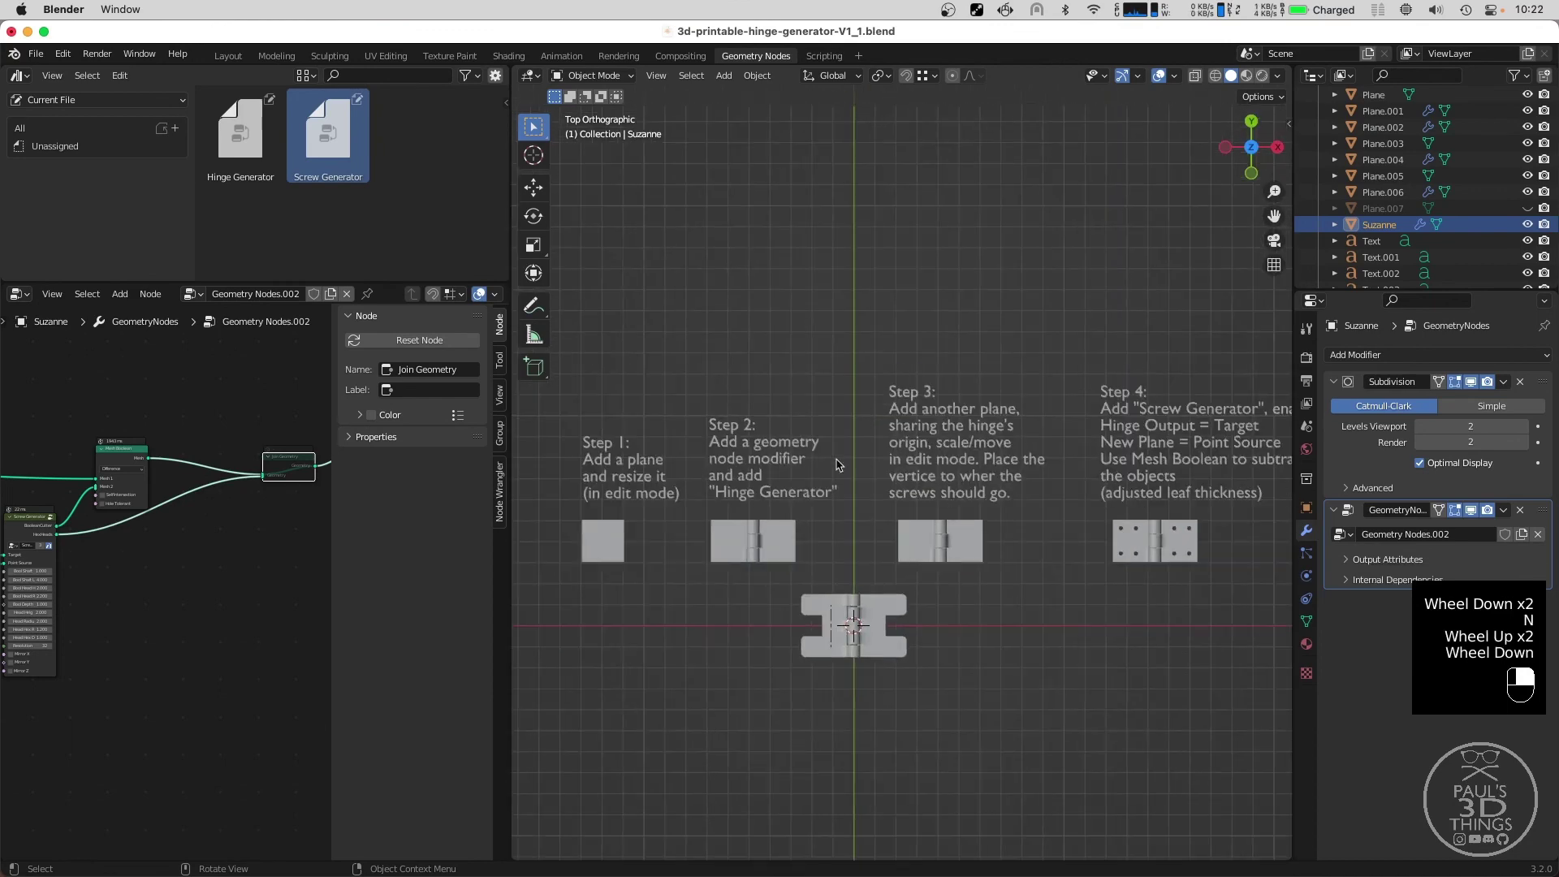